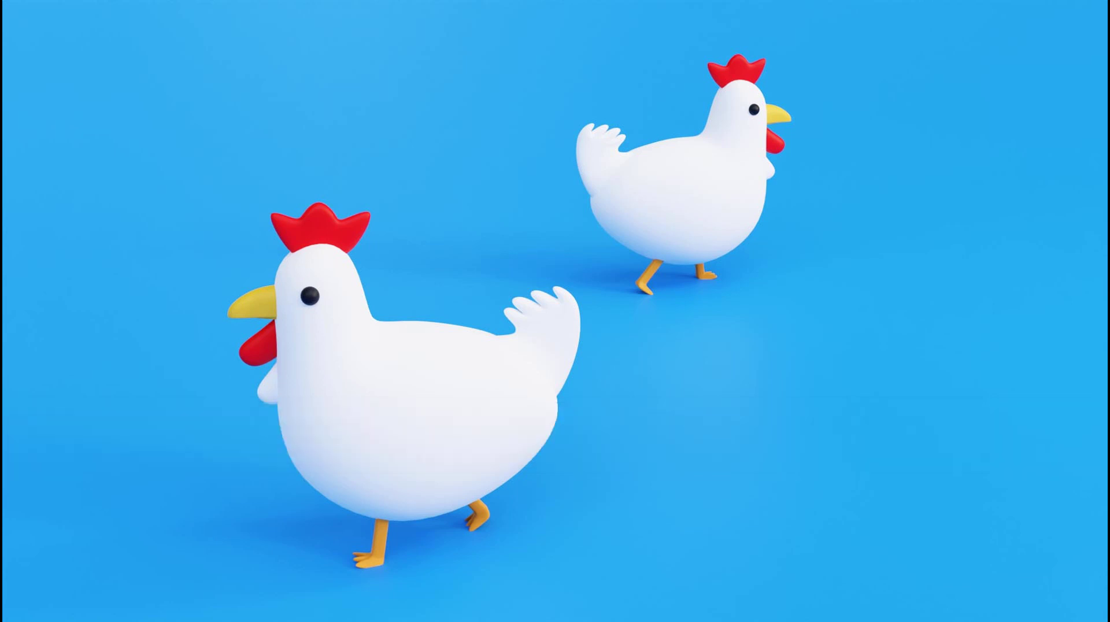
Step: Show the Mesh primitive submenu from the viewport Add menu
left_click(505, 375)
Step: Add a plane with a level-3 subdivision and rotate it upright to face the front
key("shift+a")
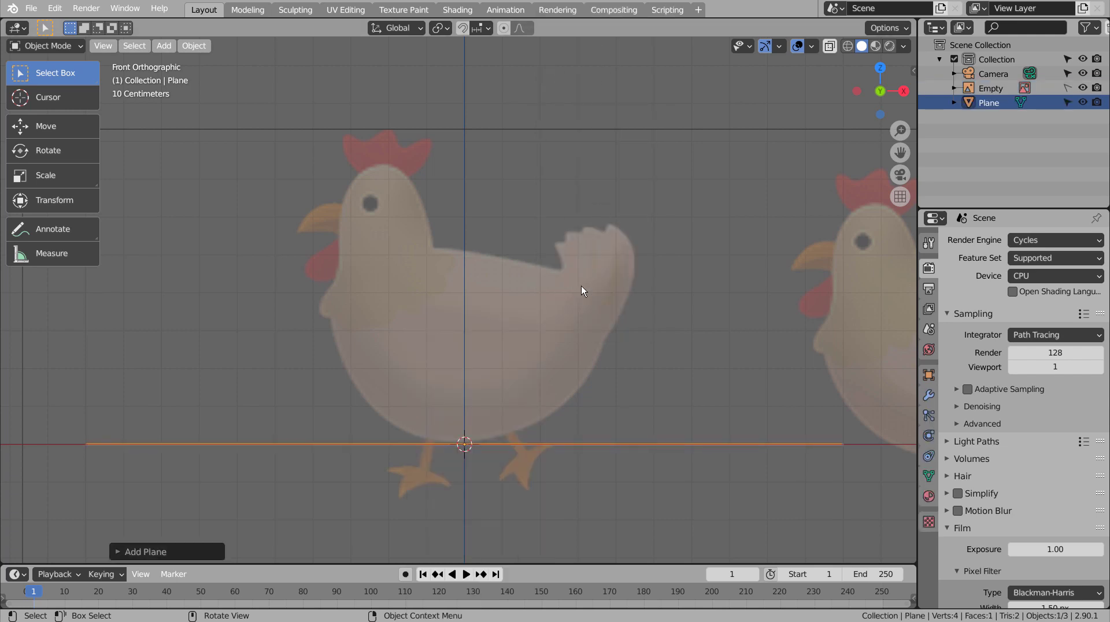
key("ctrl+3")
key("r")
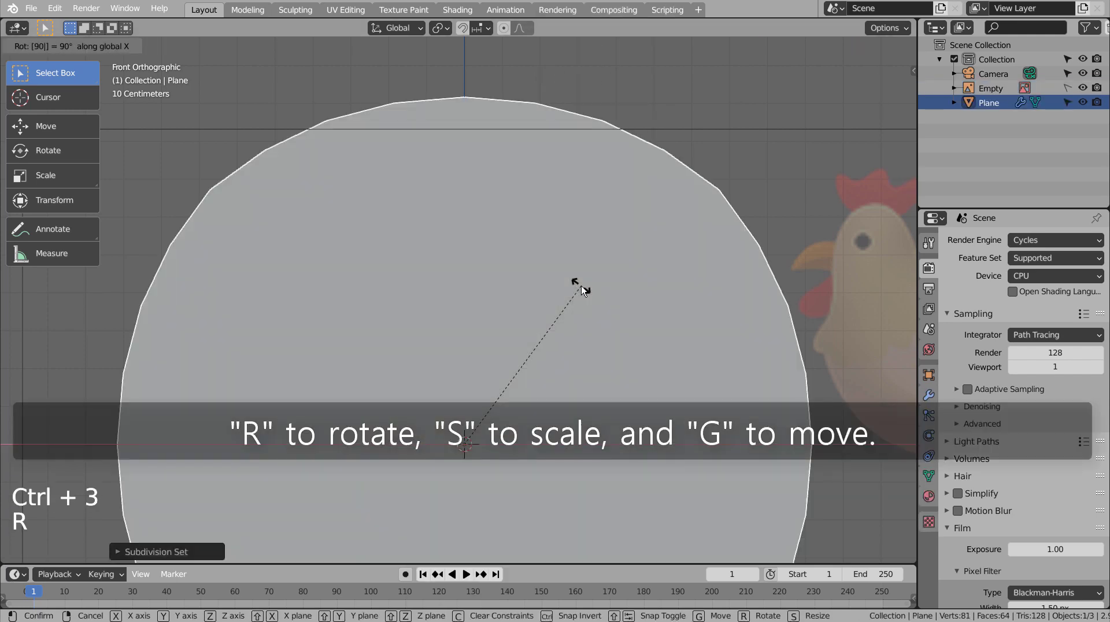
key("s")
key("g")
Step: Shrink the plane to body size and move it onto the reference chicken's body
key("r")
key("g")
key("s")
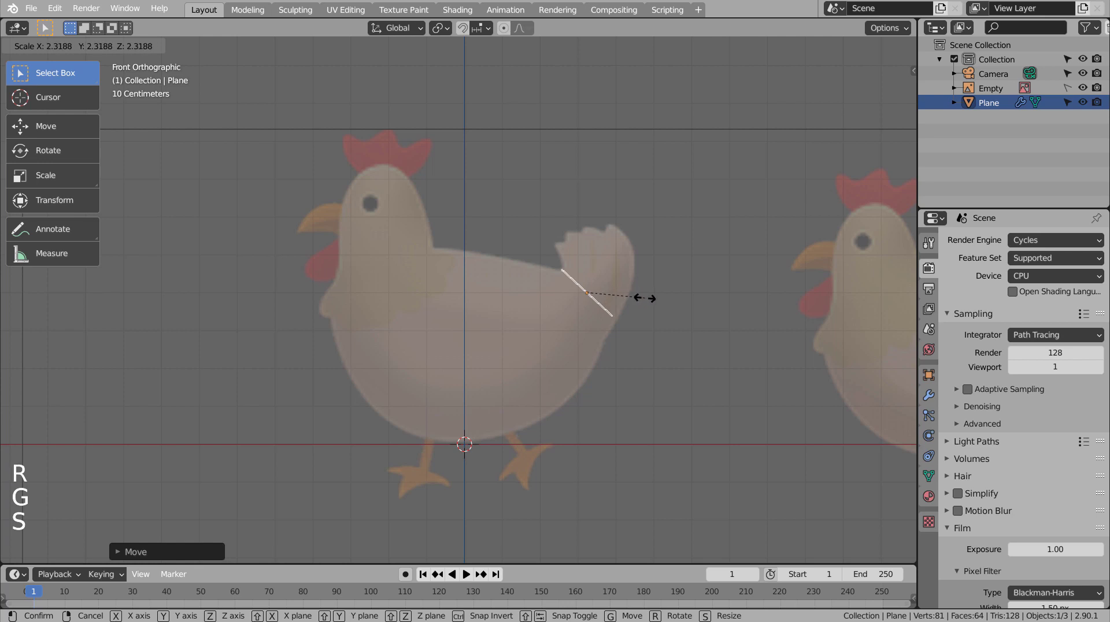
key("g")
key("s")
middle_click(653, 359)
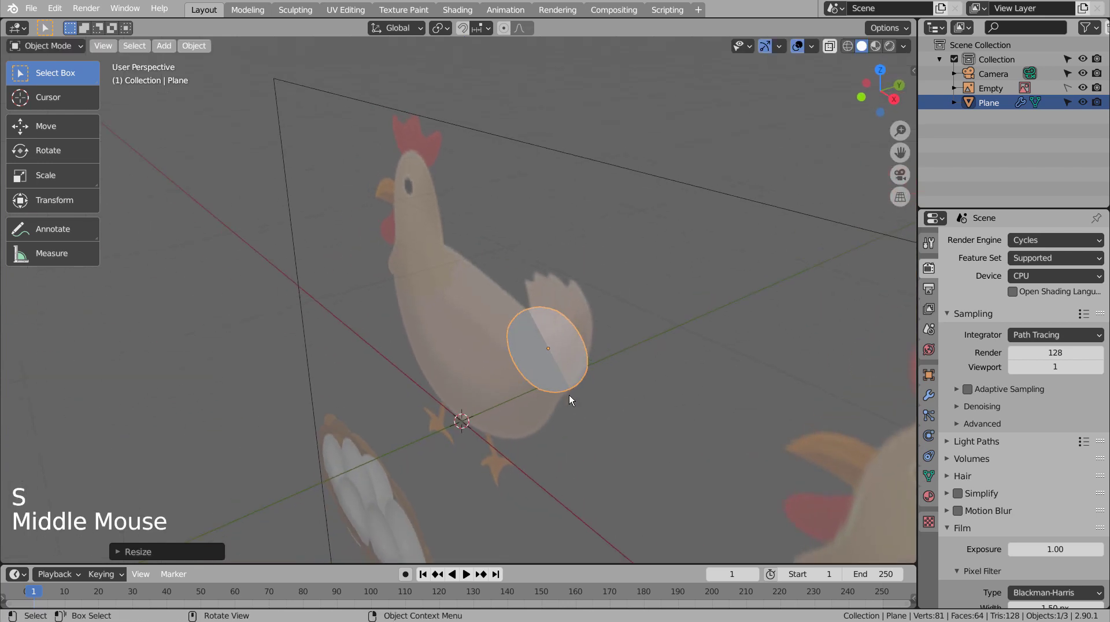
Step: In Edit Mode, extrude and scale several sections from the plane into a rough body shape
key("KP_1")
key("Tab")
key("a")
key("e")
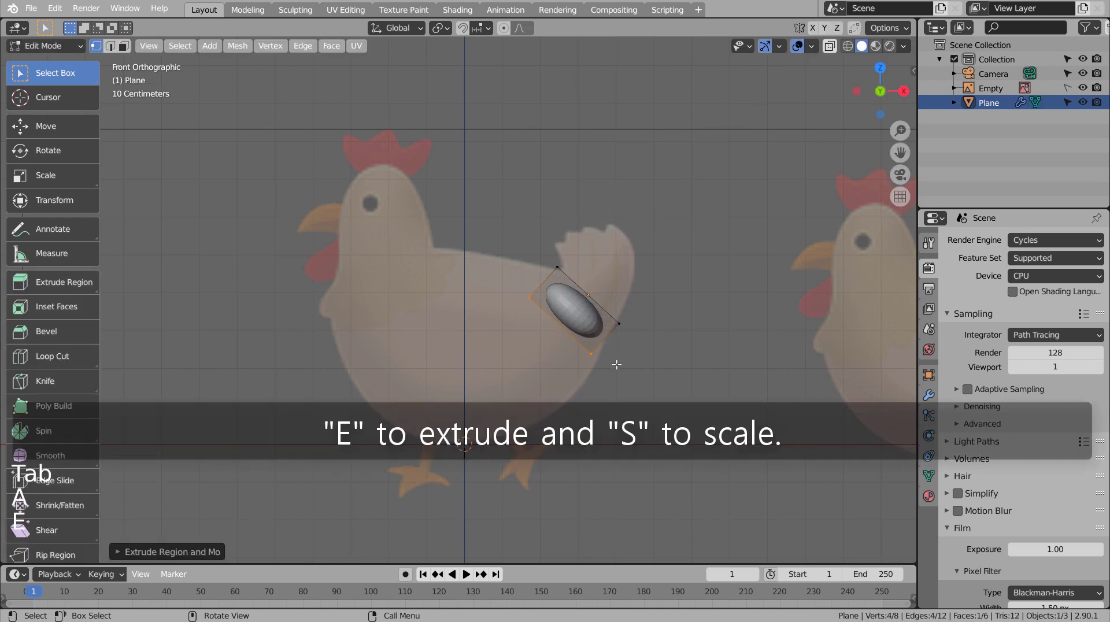
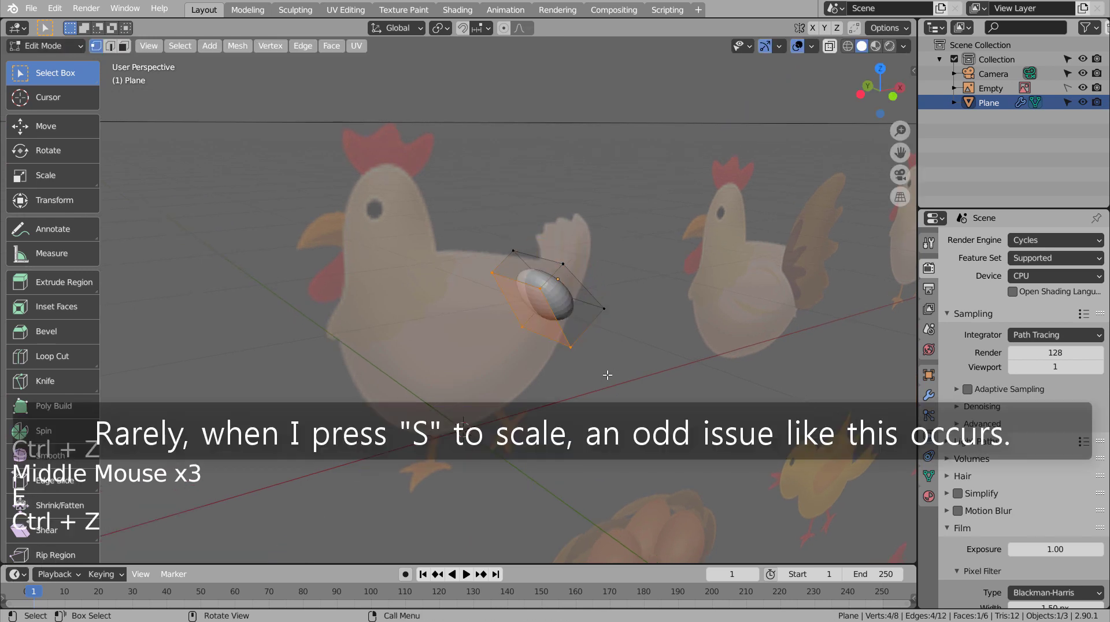
key("e")
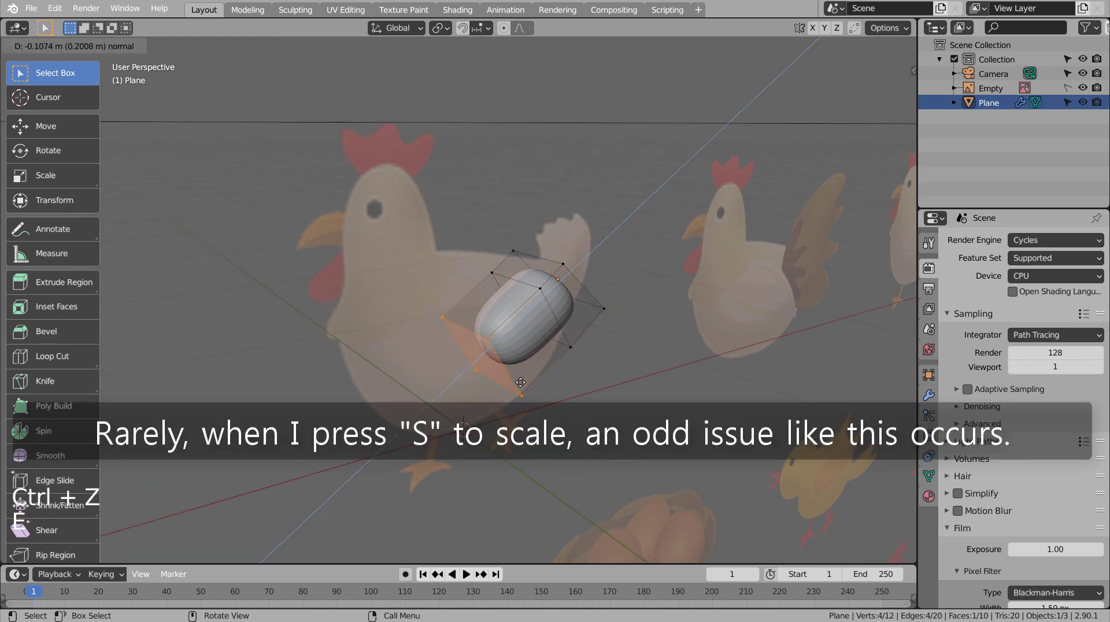
key("KP_1")
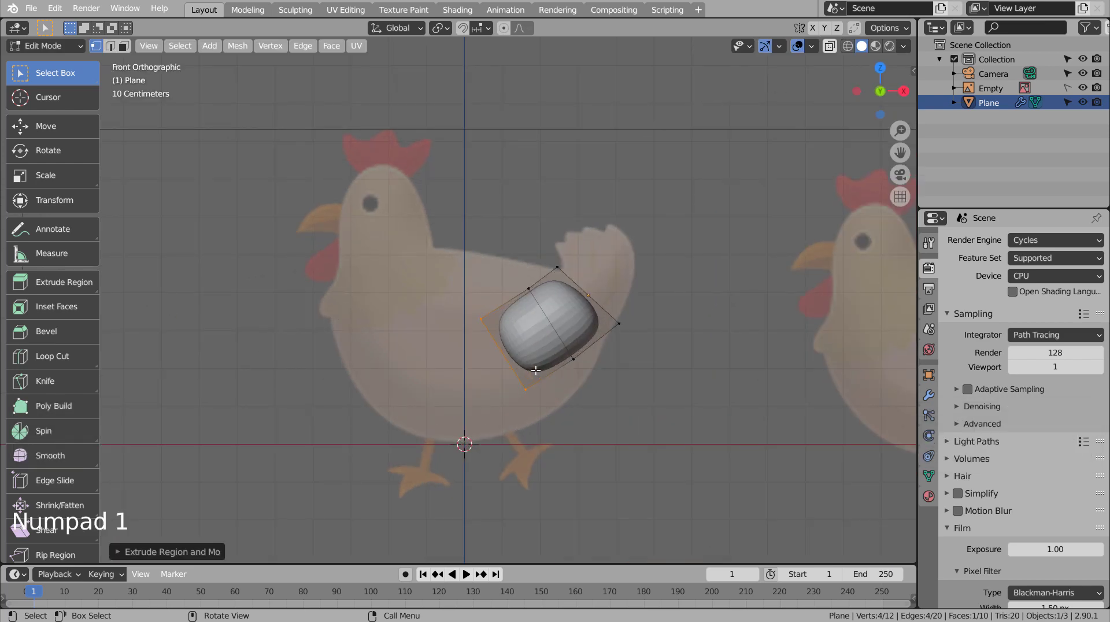
key("s")
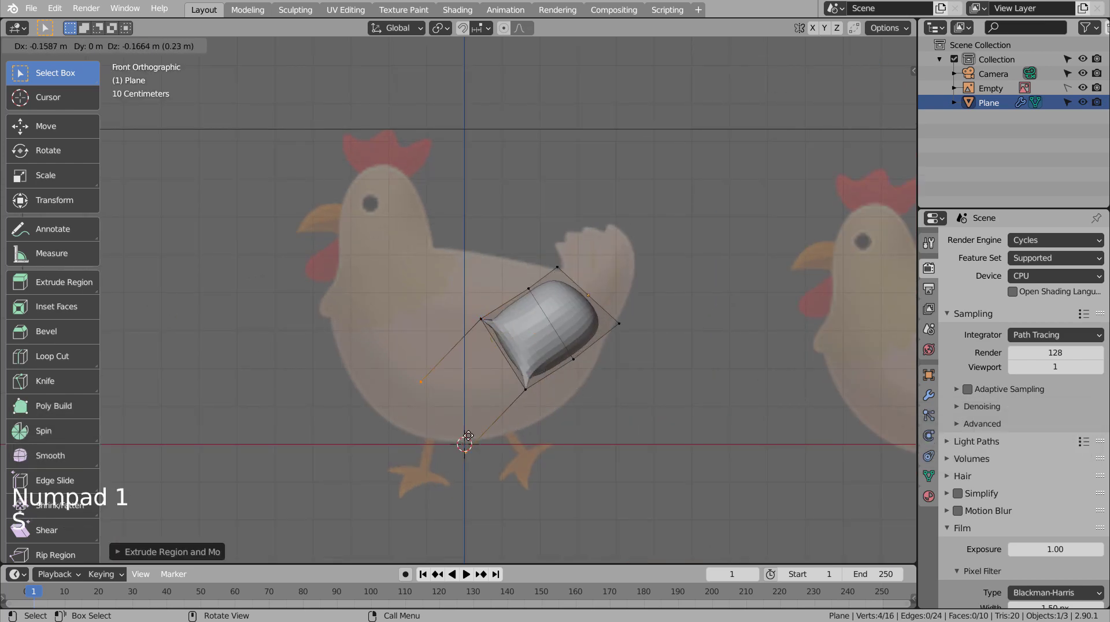
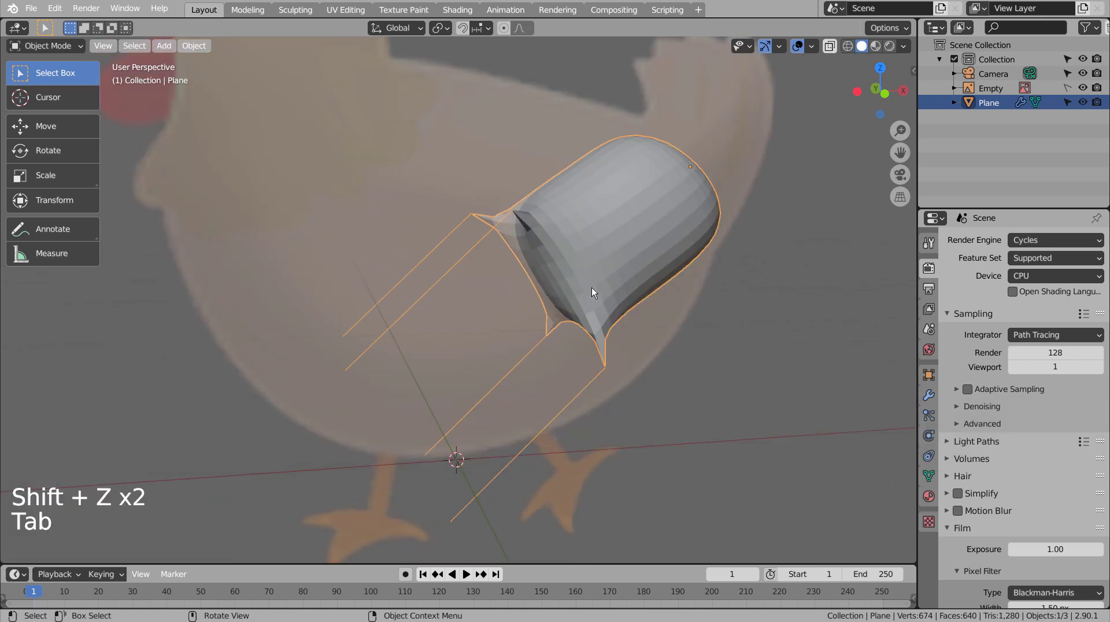
middle_click(540, 329)
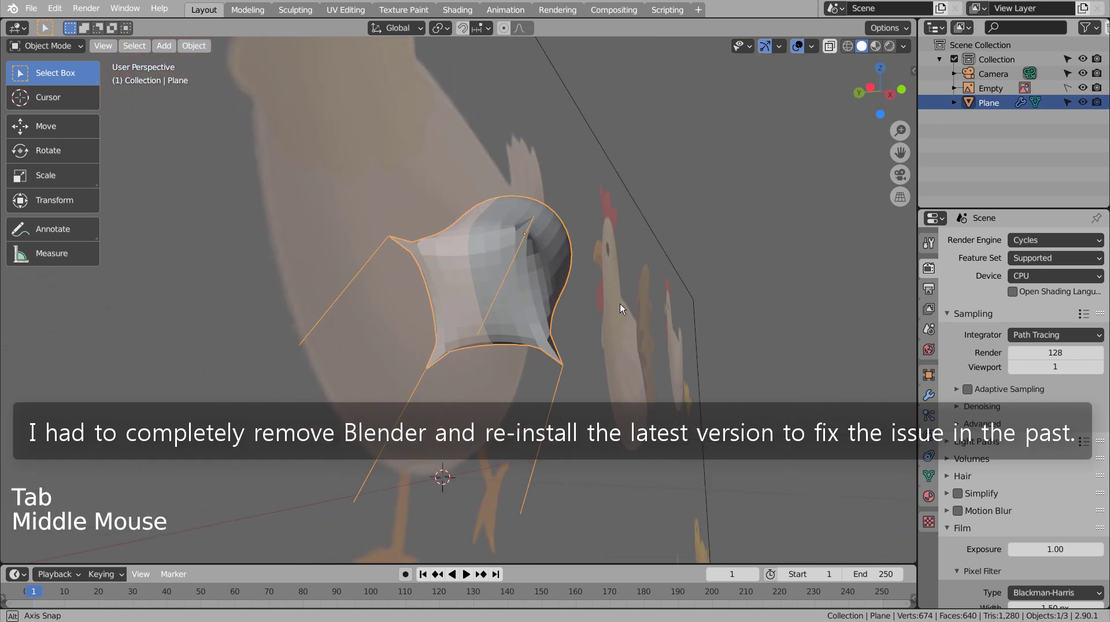
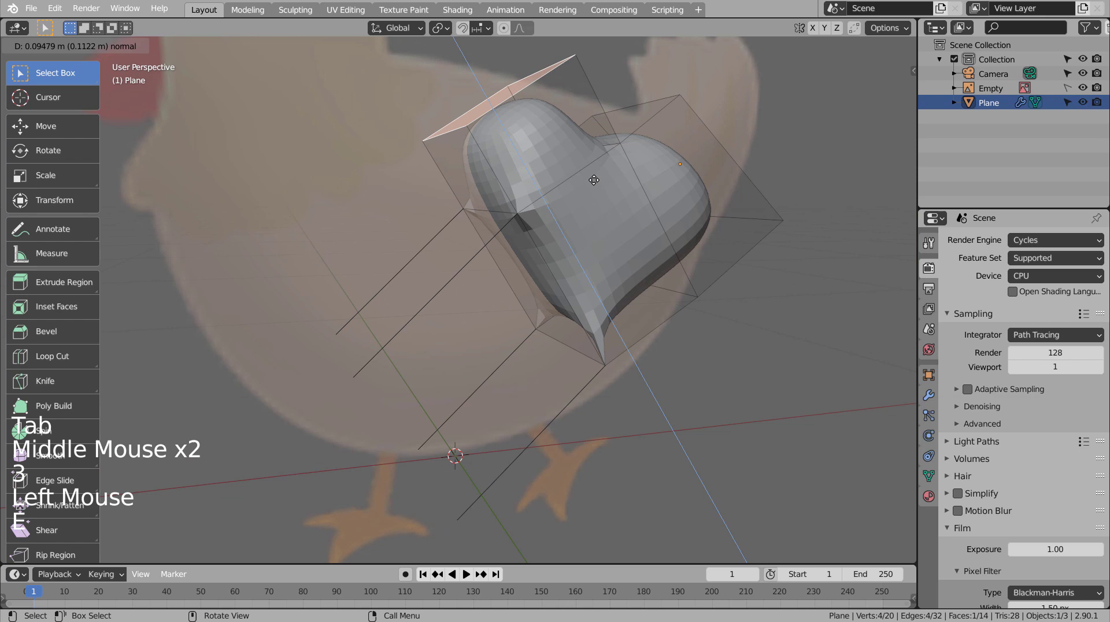
key("s")
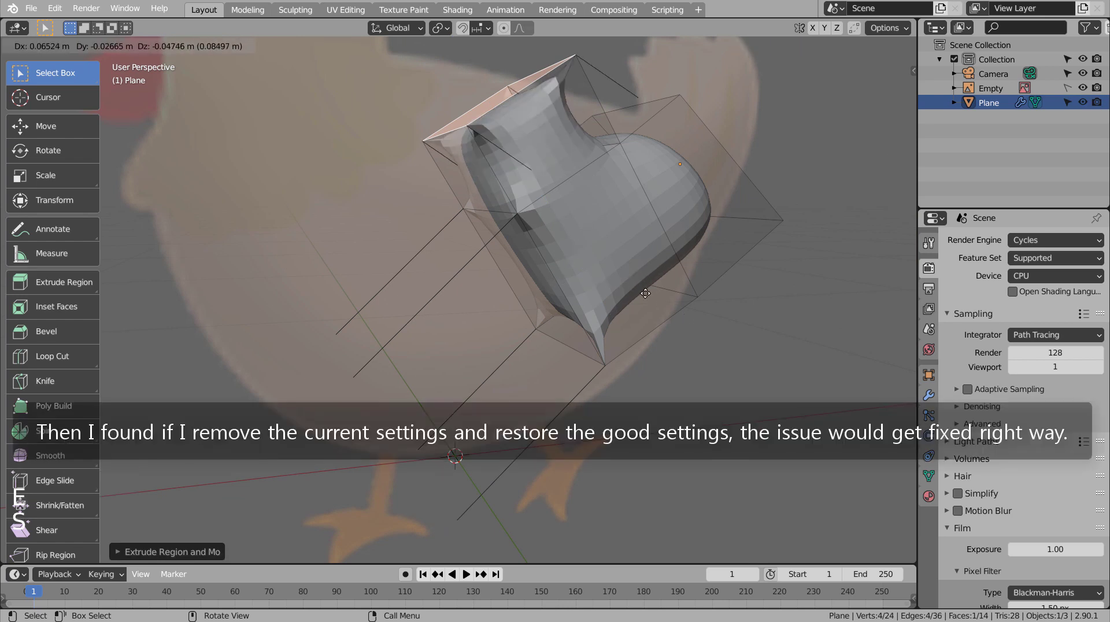
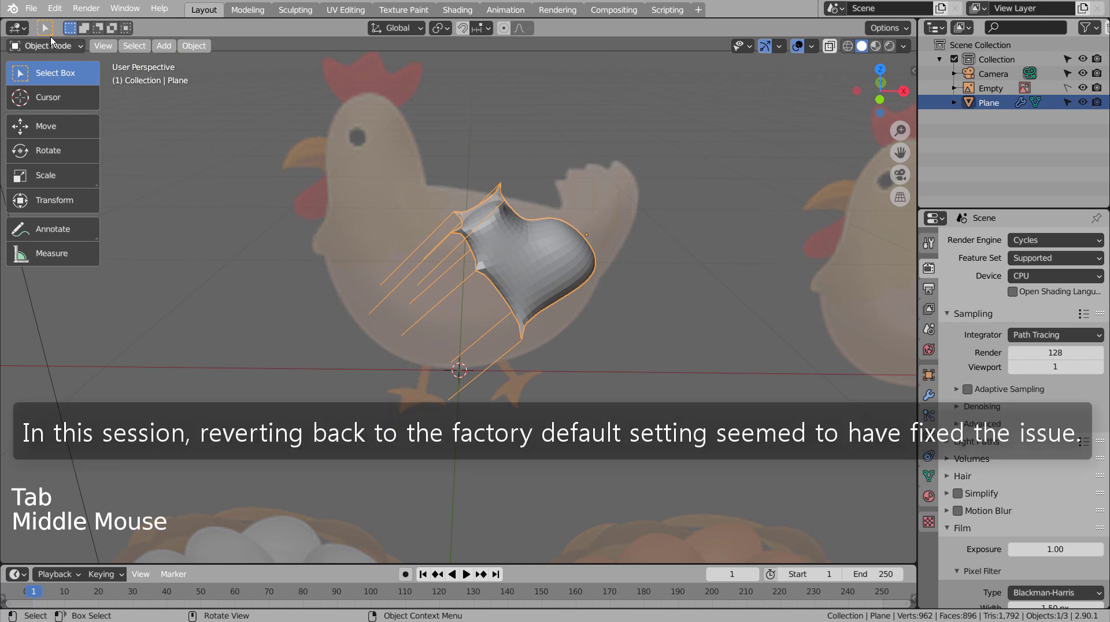
Step: Use the File menu to restore factory defaults and discard the broken body mesh
left_click(30, 8)
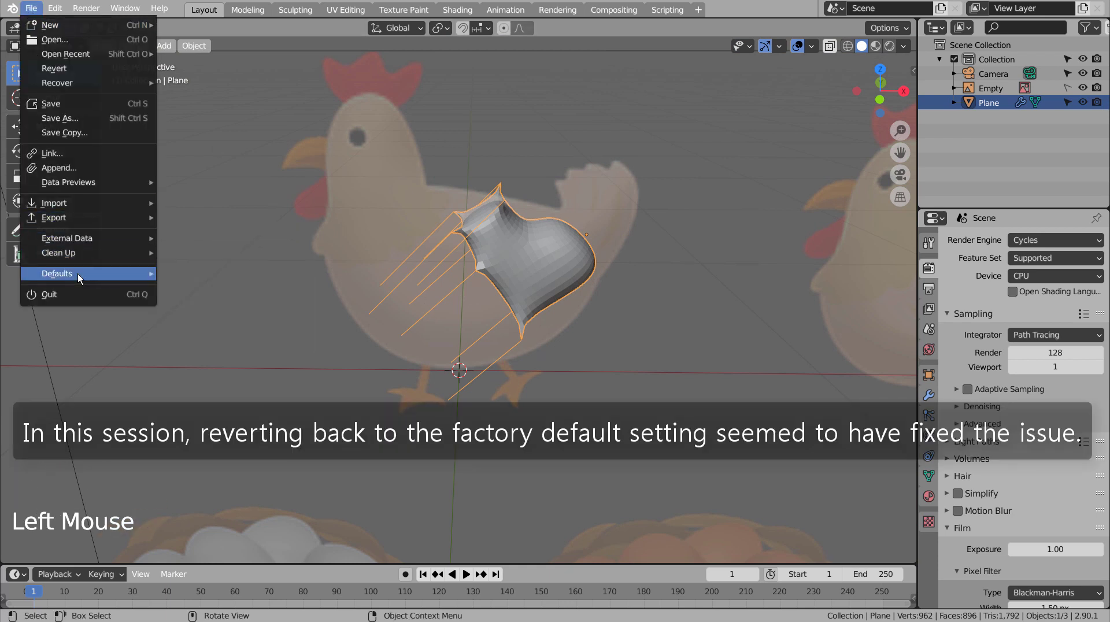
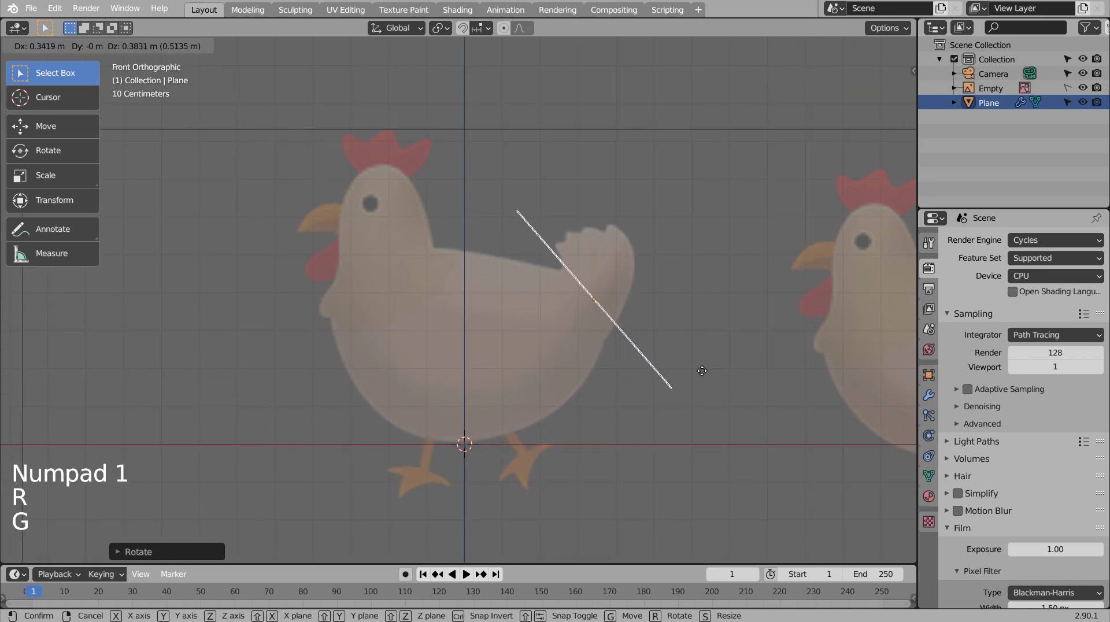
Step: Place the new plane, enter Edit Mode and extrude and resize its first body section
key("s")
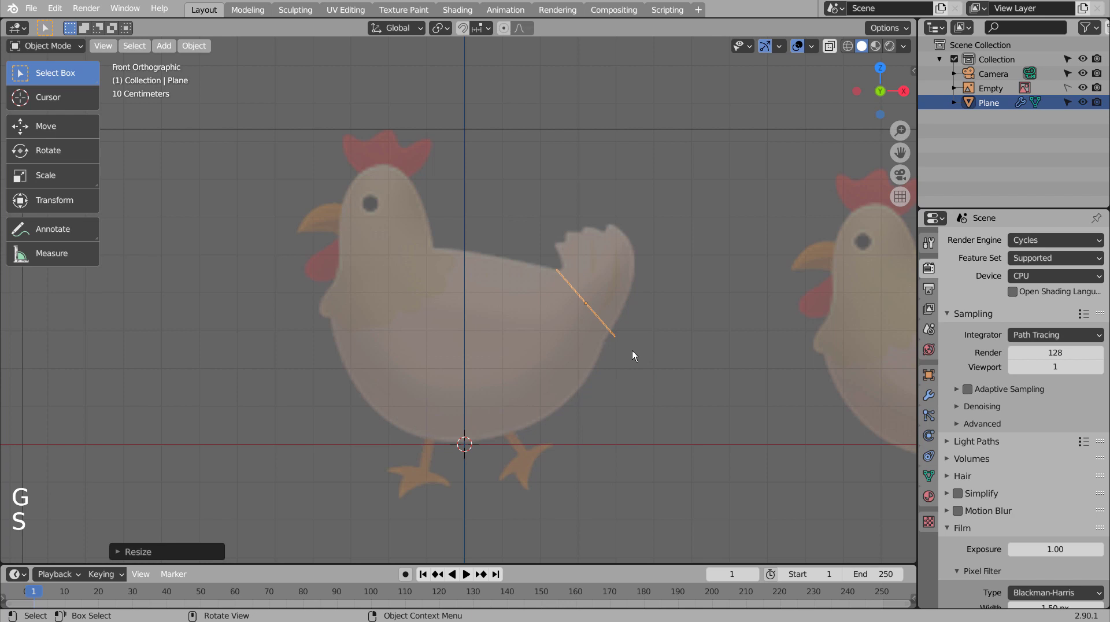
key("Tab")
key("s")
key("Tab")
middle_click(647, 354)
key("Tab")
key("KP_1")
key("e")
Step: Extrude further sections, enlarging and moving each to round out the body
key("s")
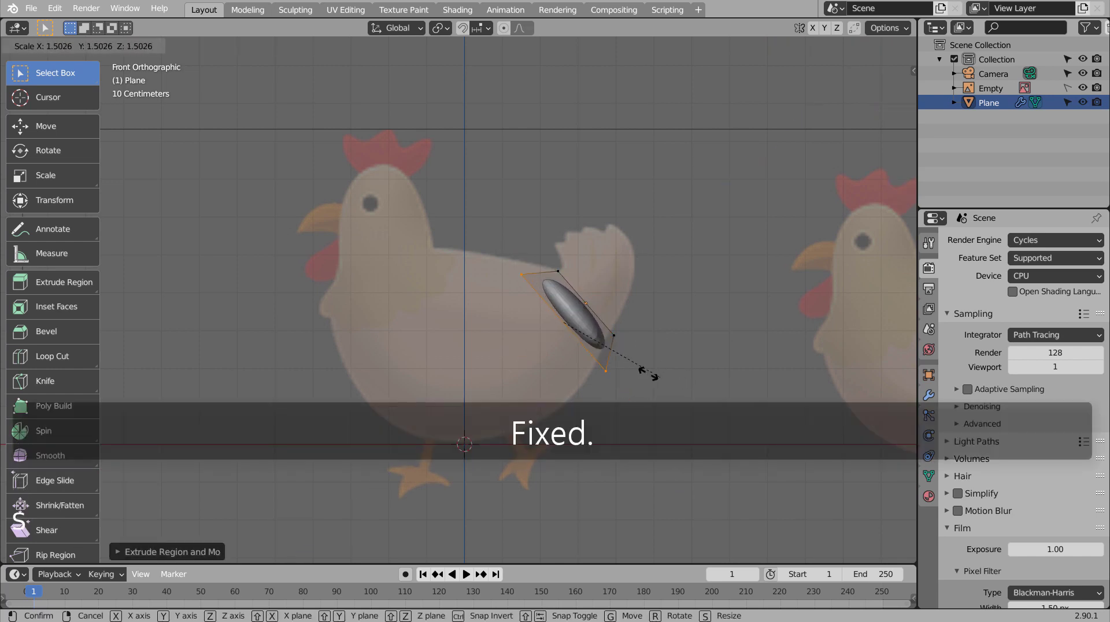
key("g")
key("r")
key("s")
key("g")
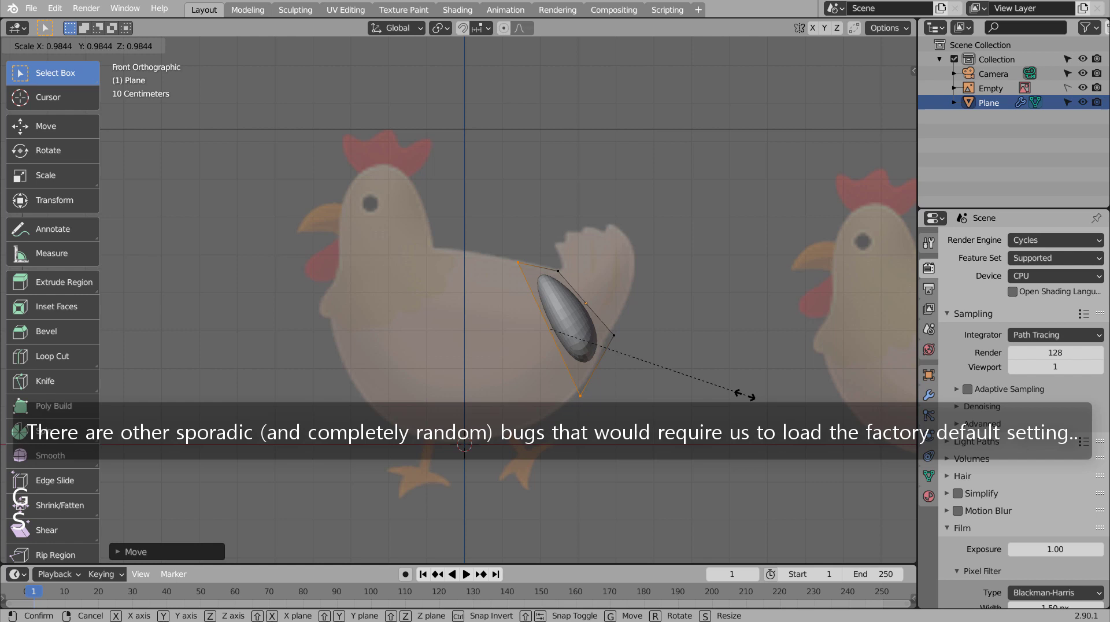
key("g")
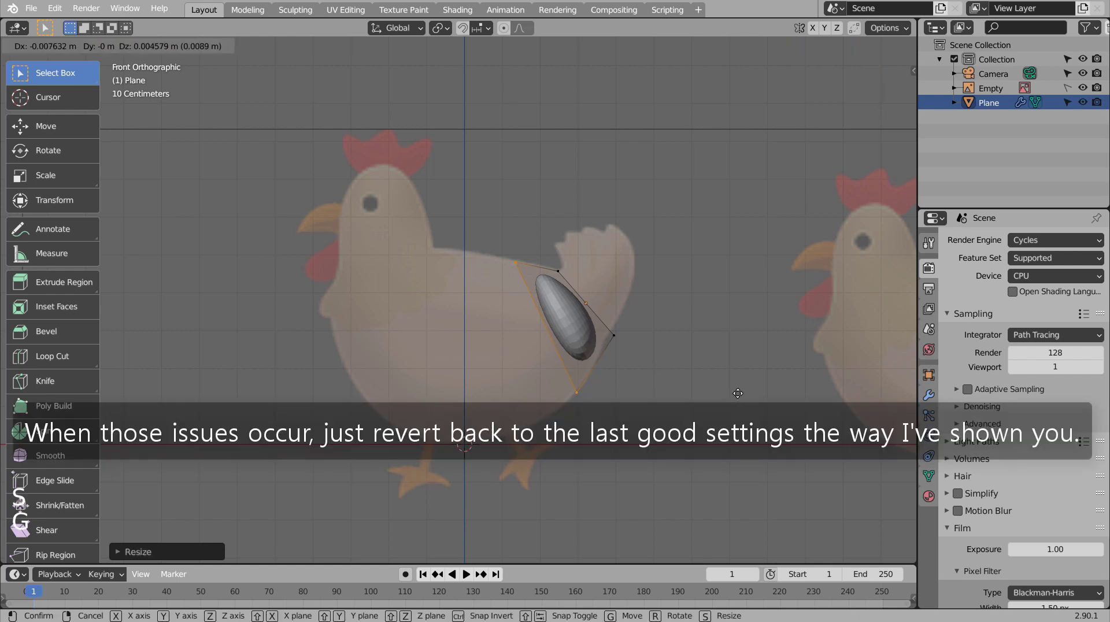
key("e")
key("g")
Step: Extrude another body ring, tilt it back, widen it and nudge it into place
key("r")
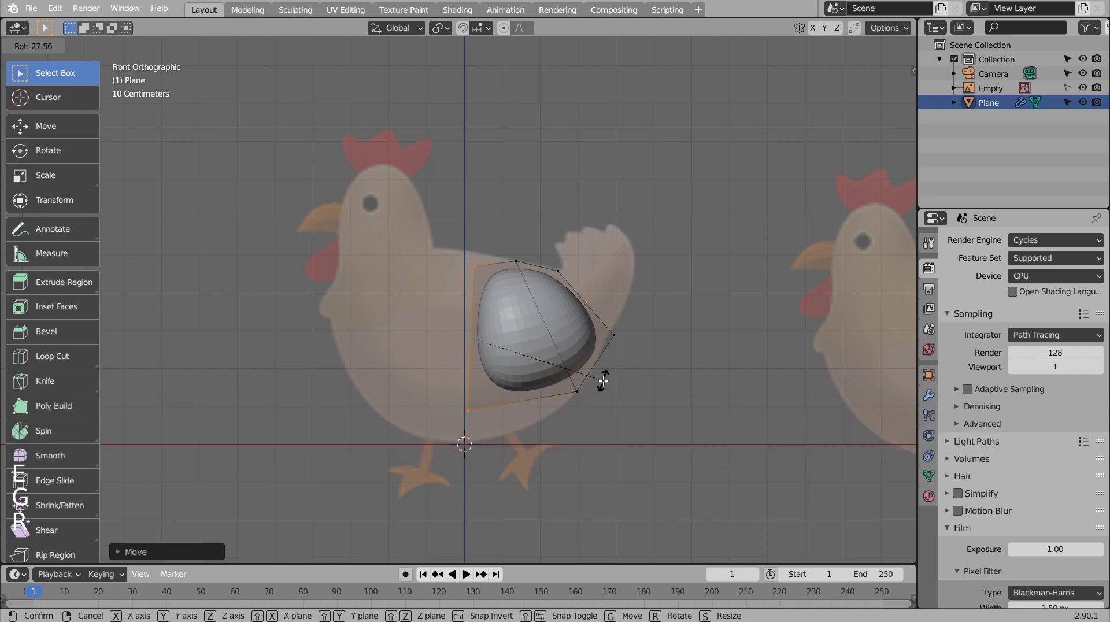
key("g")
key("r")
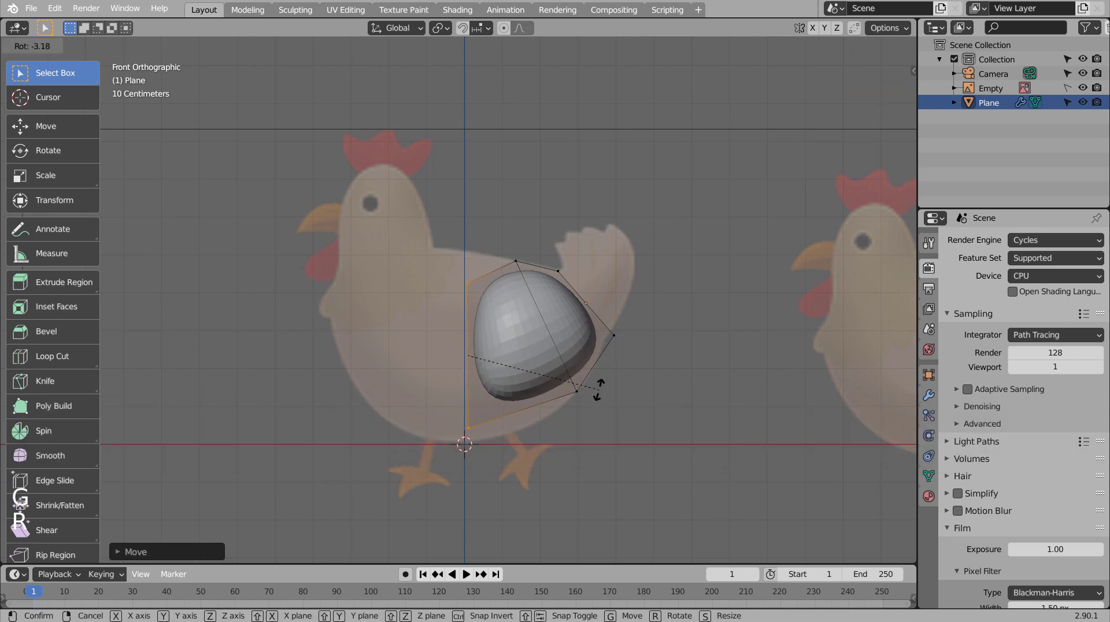
key("s")
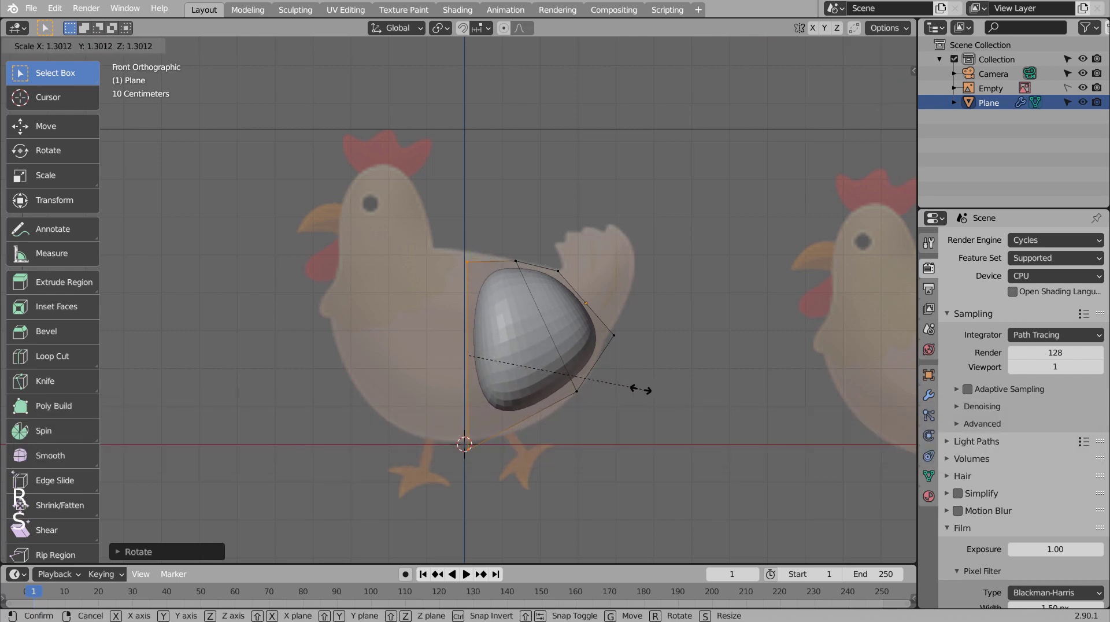
key("g")
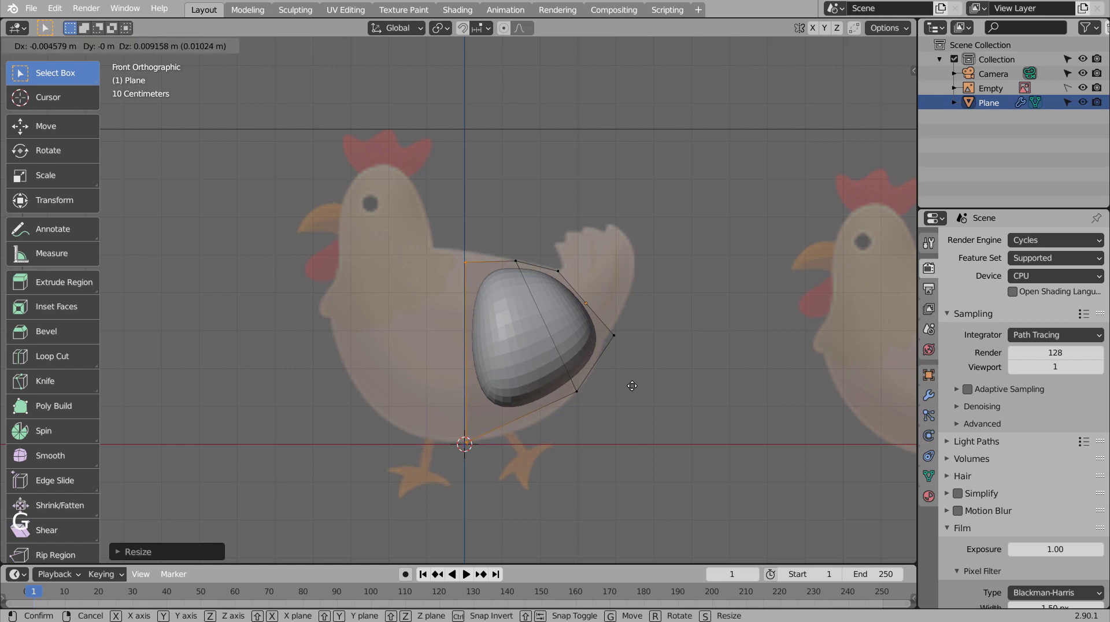
Step: Extrude and size successive sections forward to form the chicken's chest
key("s")
key("g")
key("s")
key("e")
key("r")
key("g")
key("s")
key("g")
key("r")
key("g")
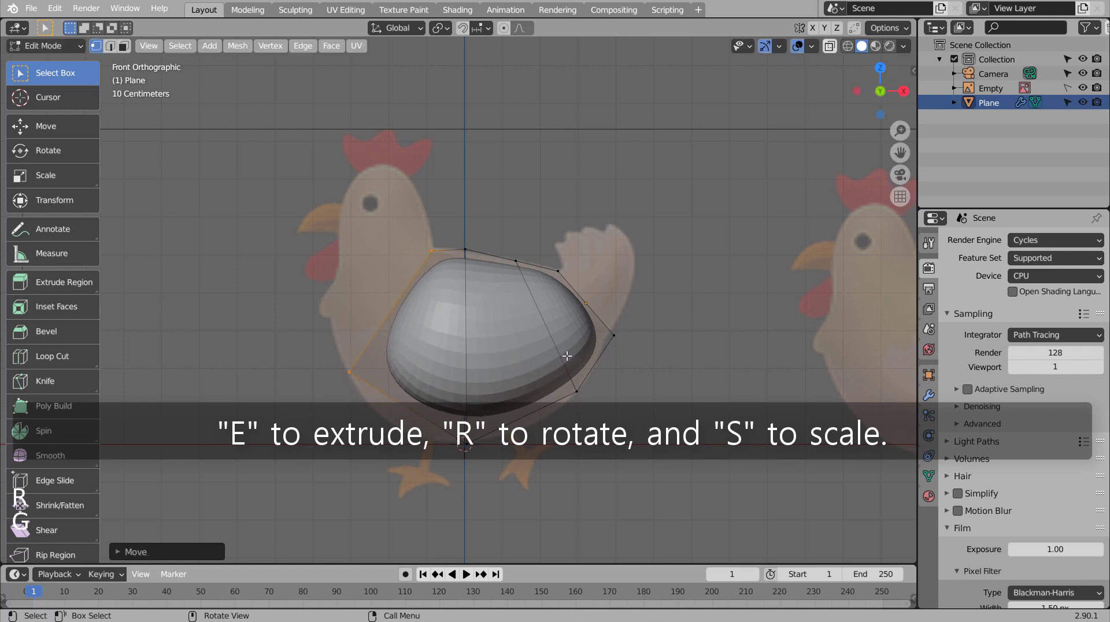
Step: Extrude the neck sections forward and upward toward the head
key("s")
key("e")
key("g")
key("r")
key("s")
key("g")
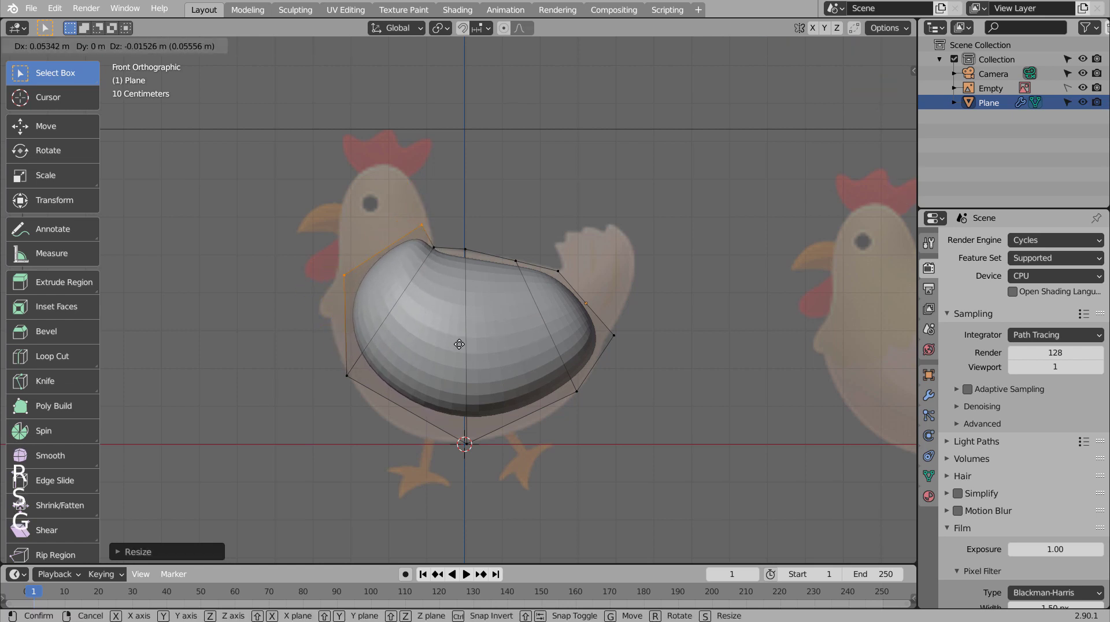
key("r")
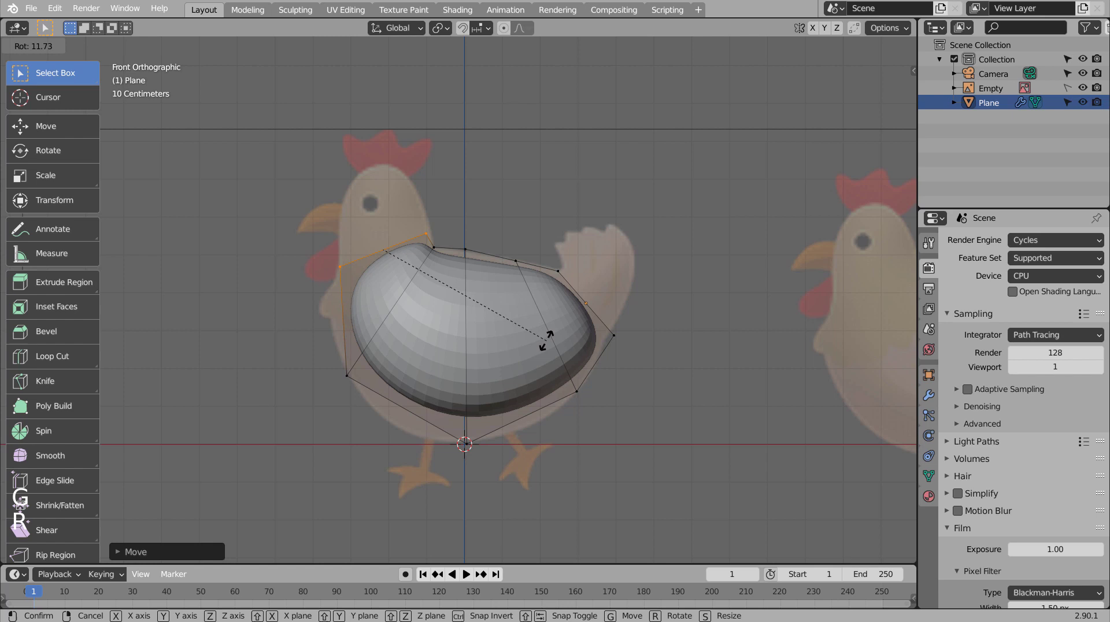
key("e")
key("g")
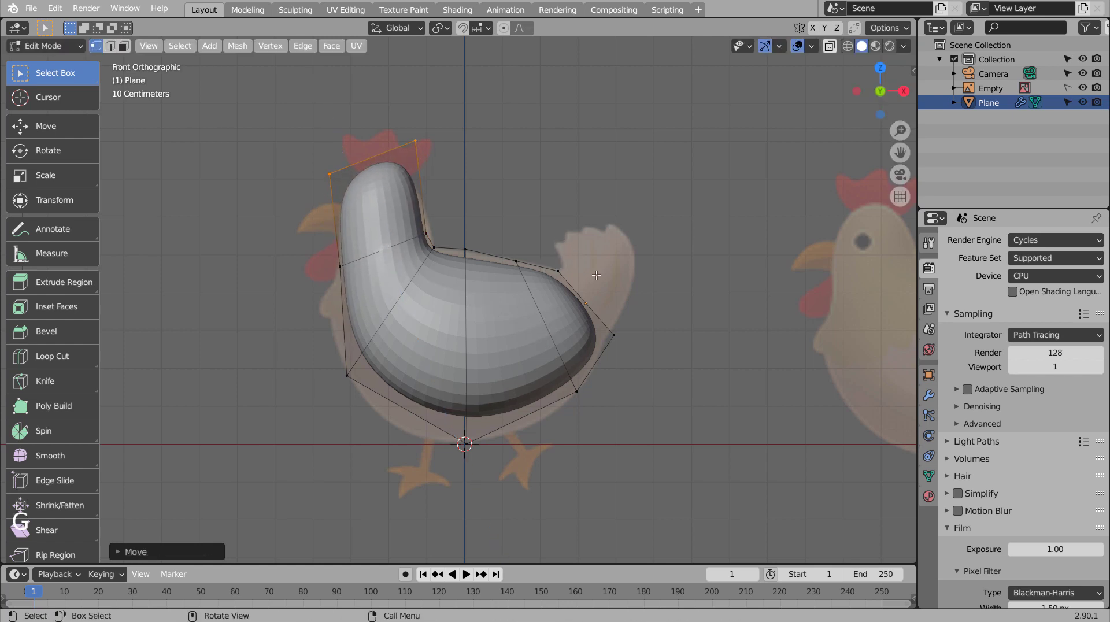
key("Tab")
key("Tab")
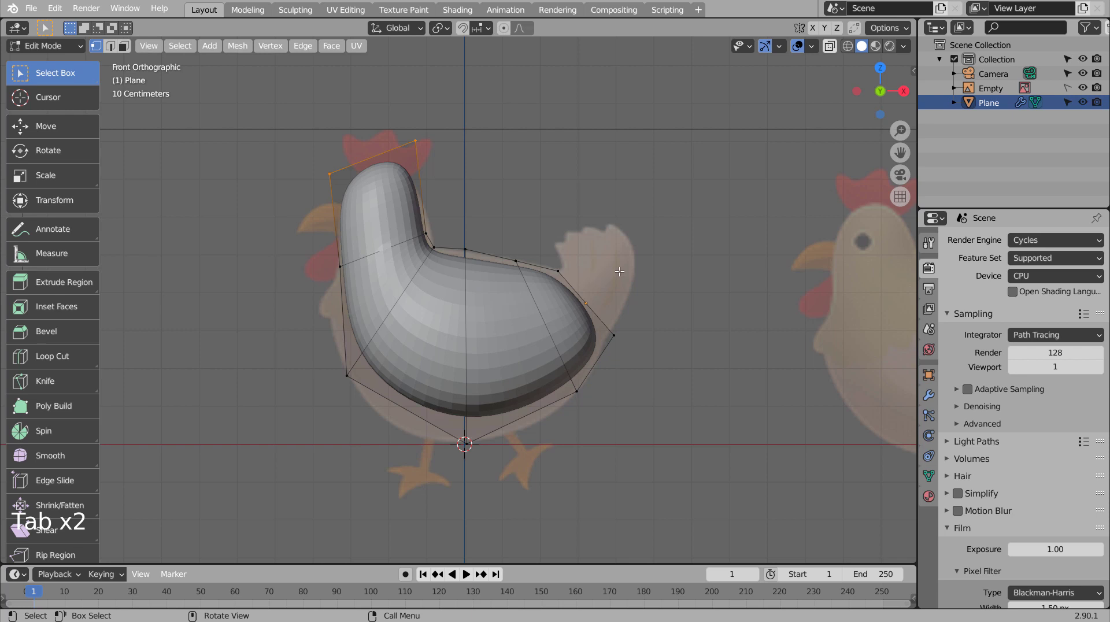
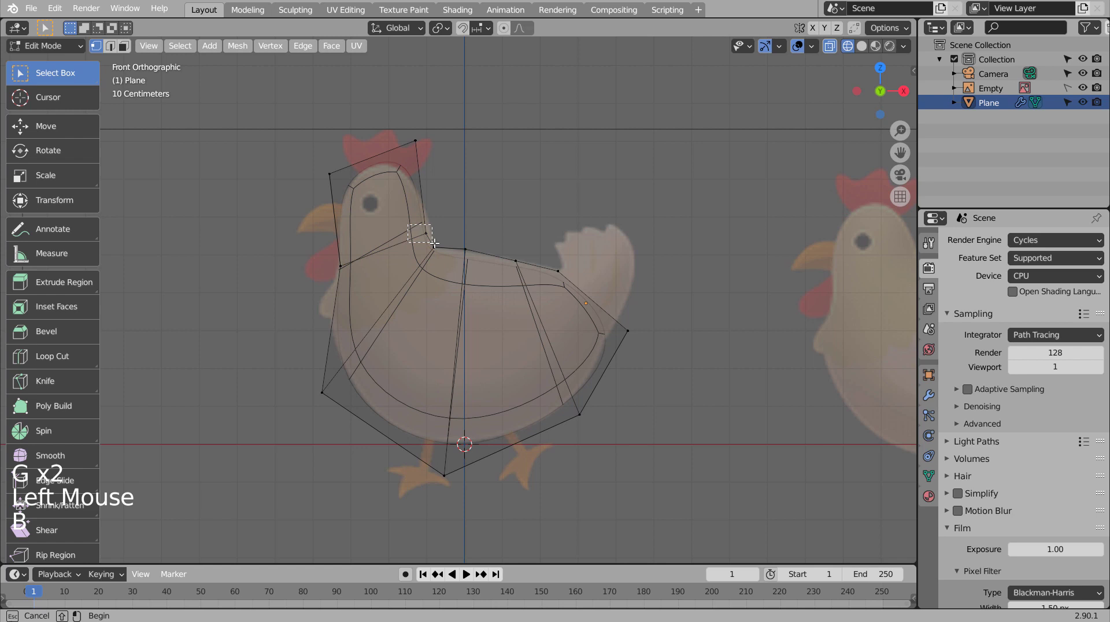
Step: Move the neck and upper-back vertices onto the reference outline
key("g")
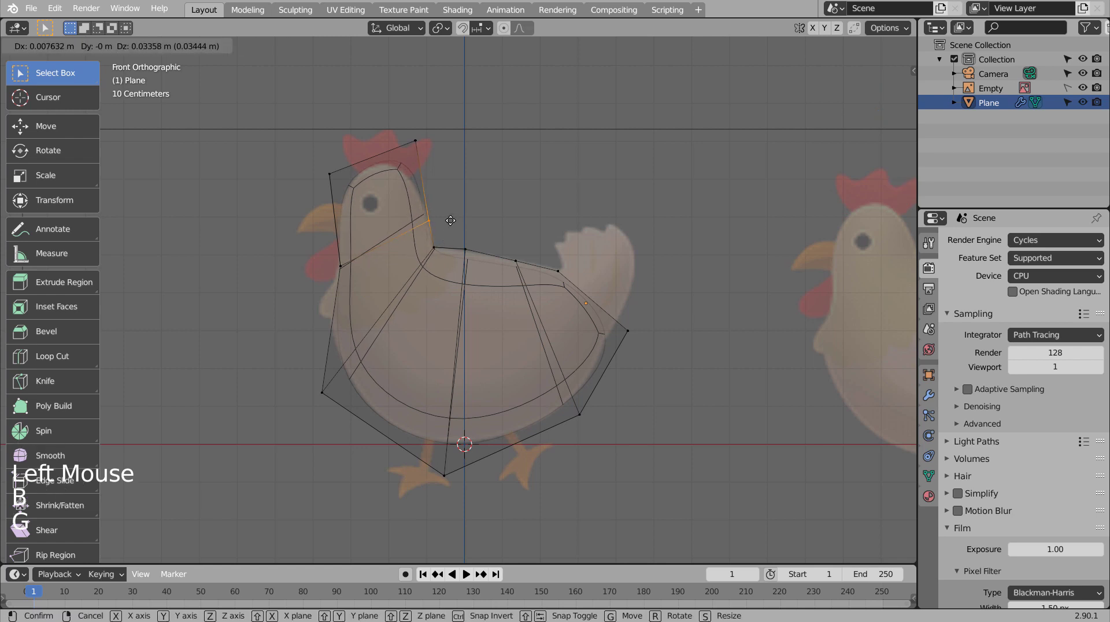
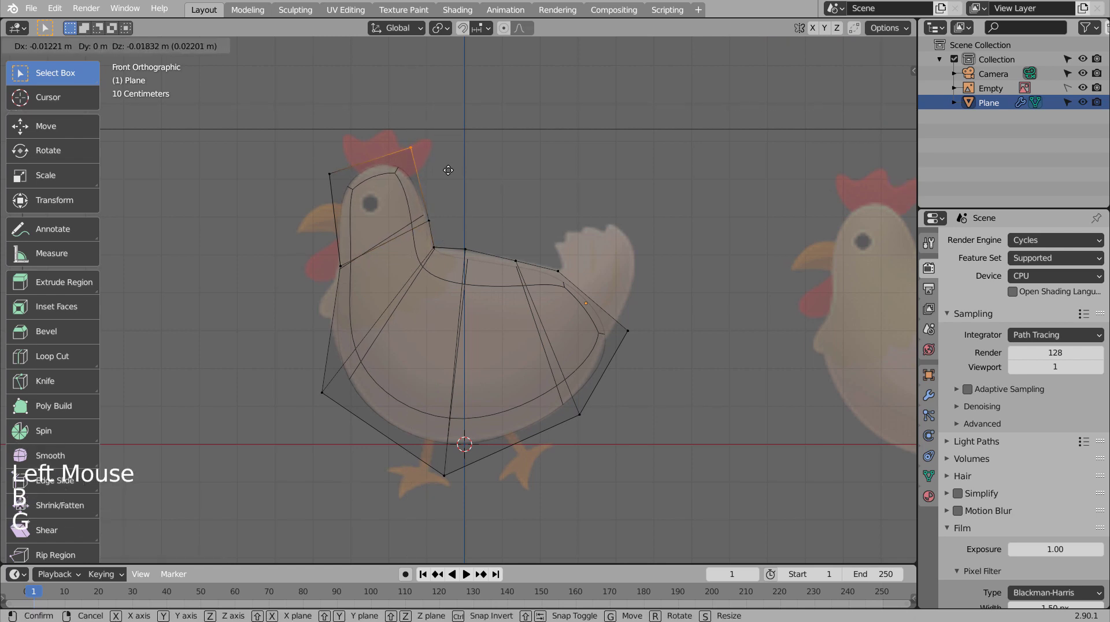
key("Tab")
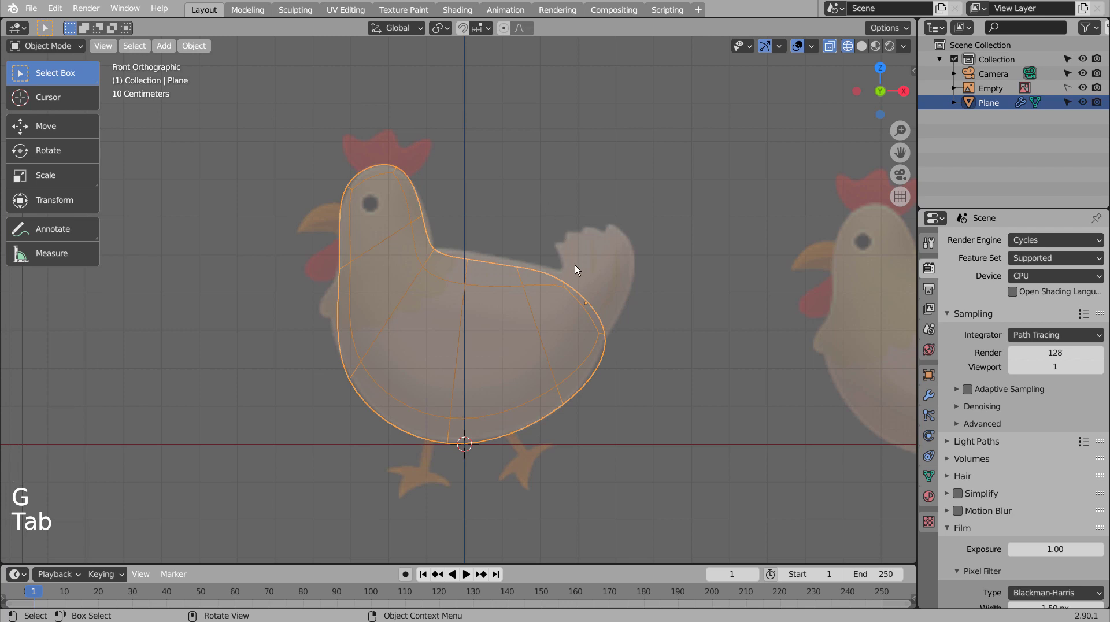
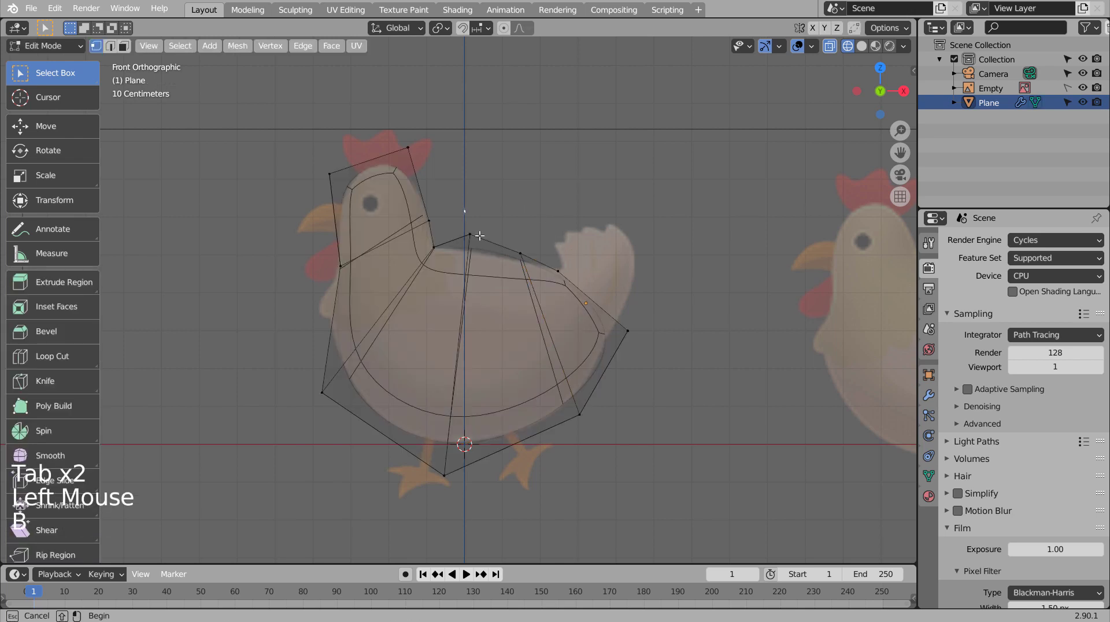
key("g")
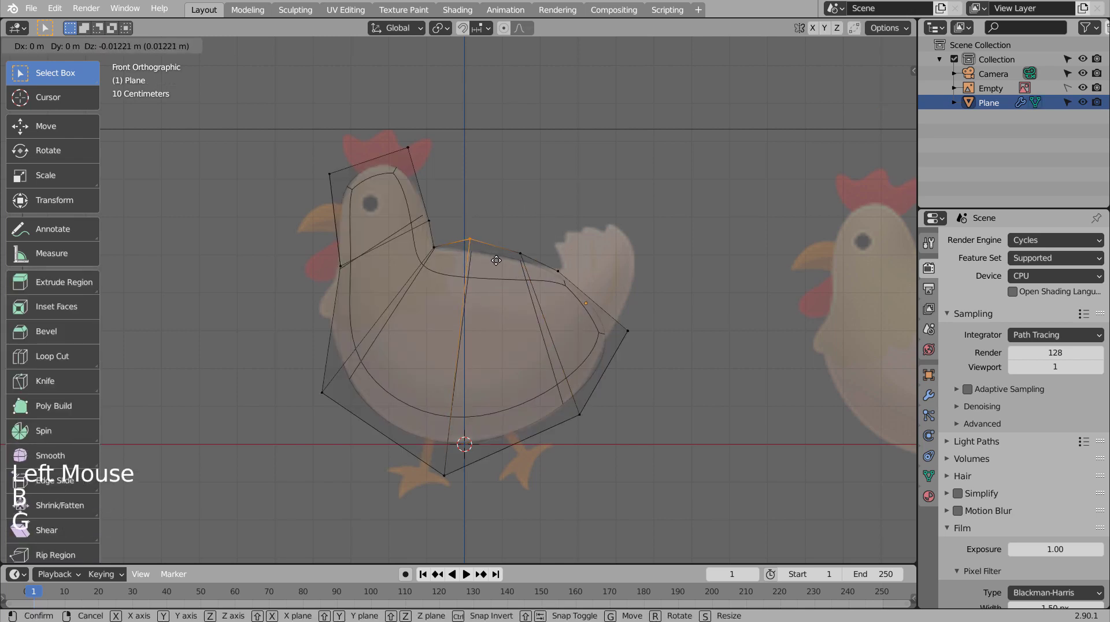
key("Tab")
left_click(715, 287)
Step: Inspect the body in object mode from perspective and return to the front view
middle_click(638, 361)
key("shift+z")
middle_click(506, 366)
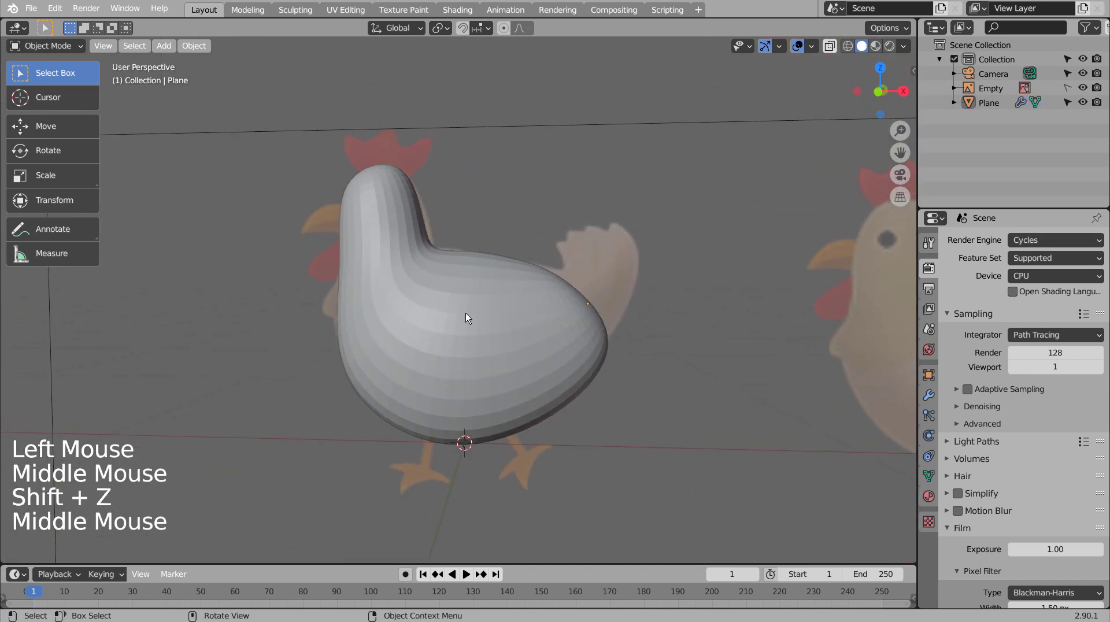
left_click(469, 314)
right_click(458, 322)
left_click(532, 211)
middle_click(515, 272)
middle_click(582, 301)
key("KP_1")
key("shift+z")
left_click(535, 204)
Step: Add a cube with smooth subdivision and shrink it to beak size
key("shift+a")
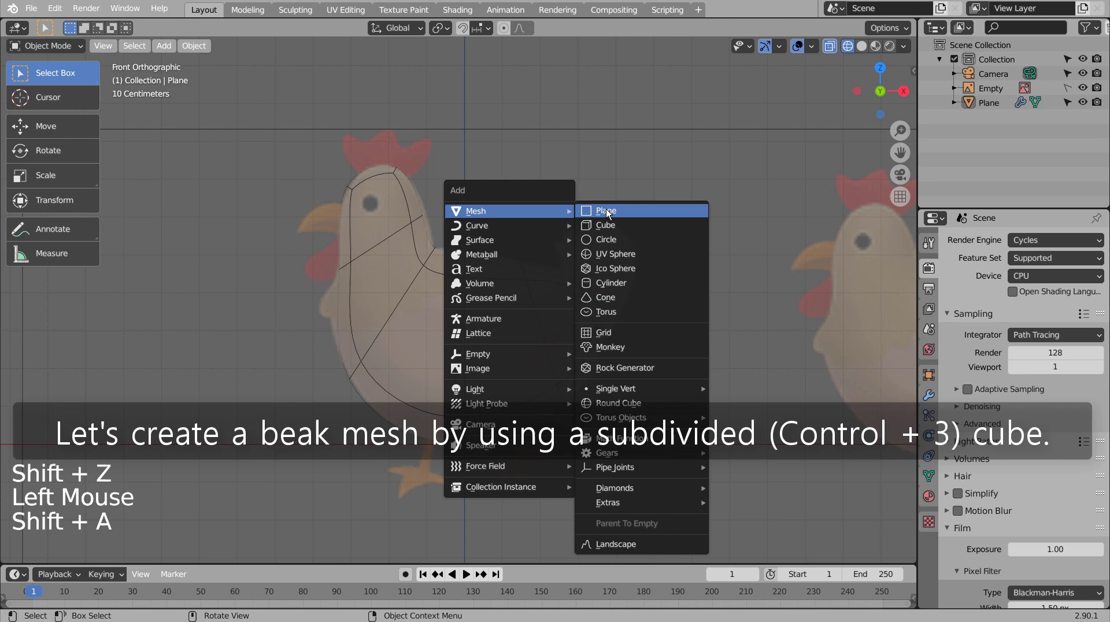
key("ctrl+3")
key("s")
key("g")
middle_click(372, 224)
scroll("up", 3)
key("s")
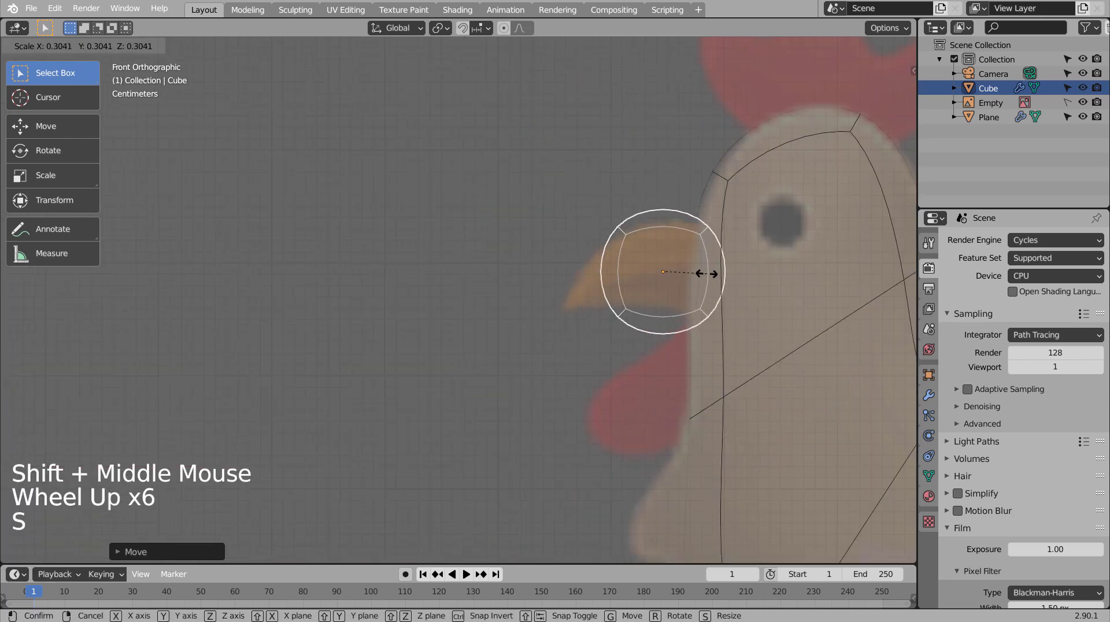
Step: Add loop cuts to the cube and move it into place as the beak on the head
key("Tab")
key("ctrl+r")
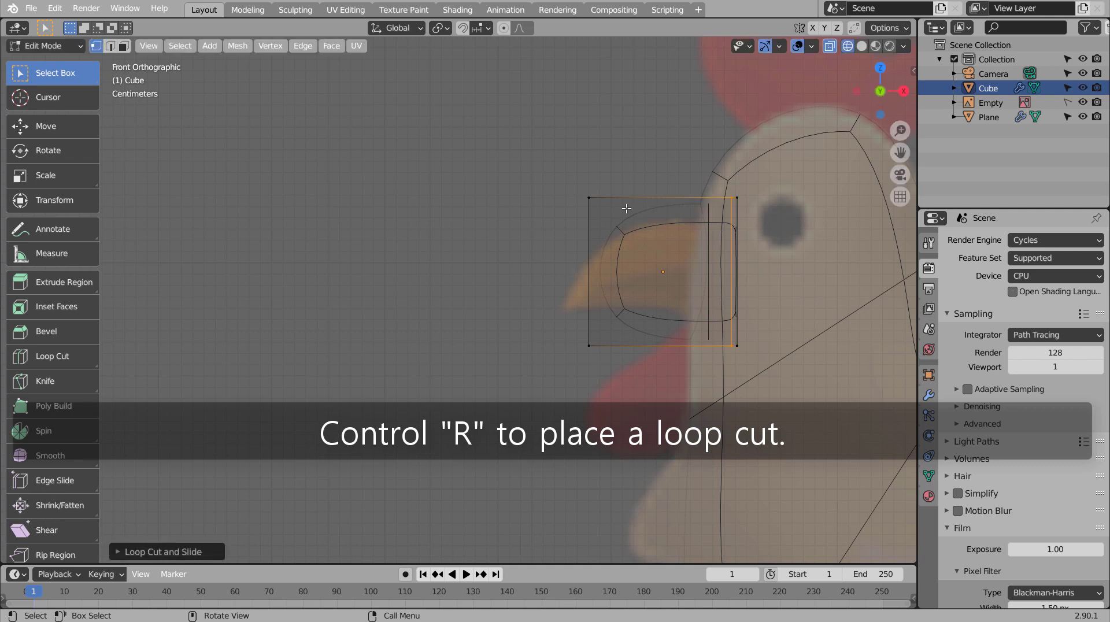
key("ctrl+r")
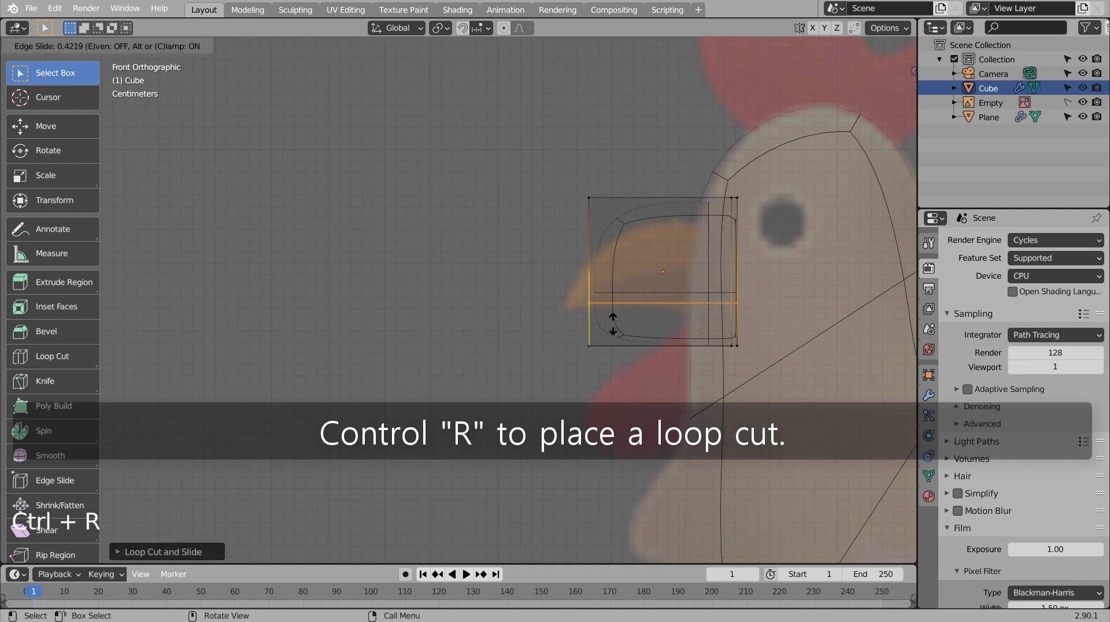
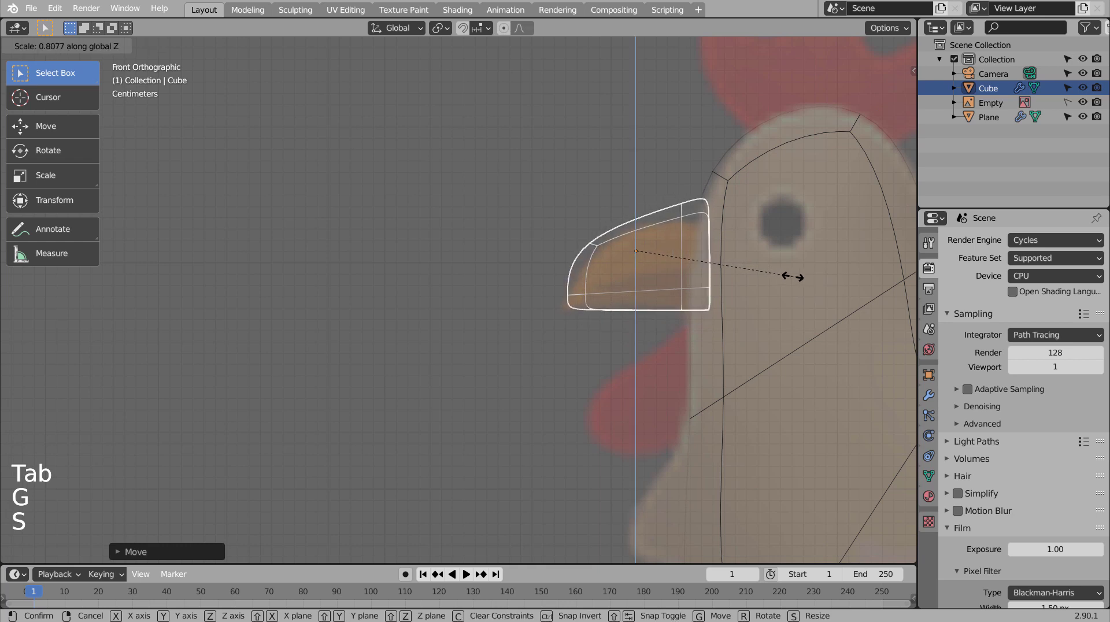
key("g")
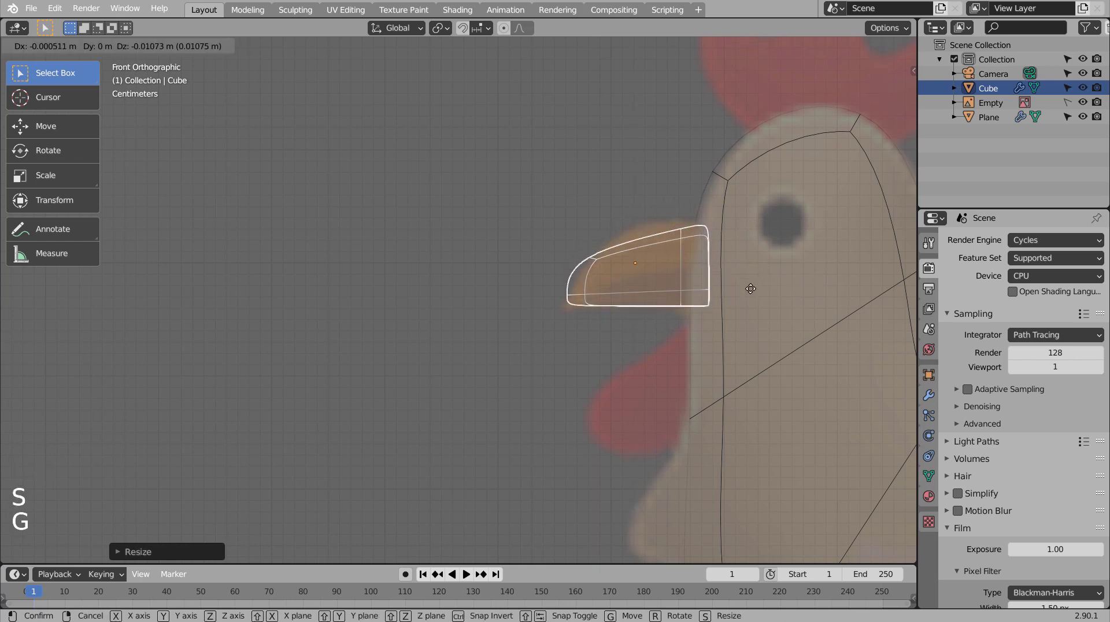
key("Tab")
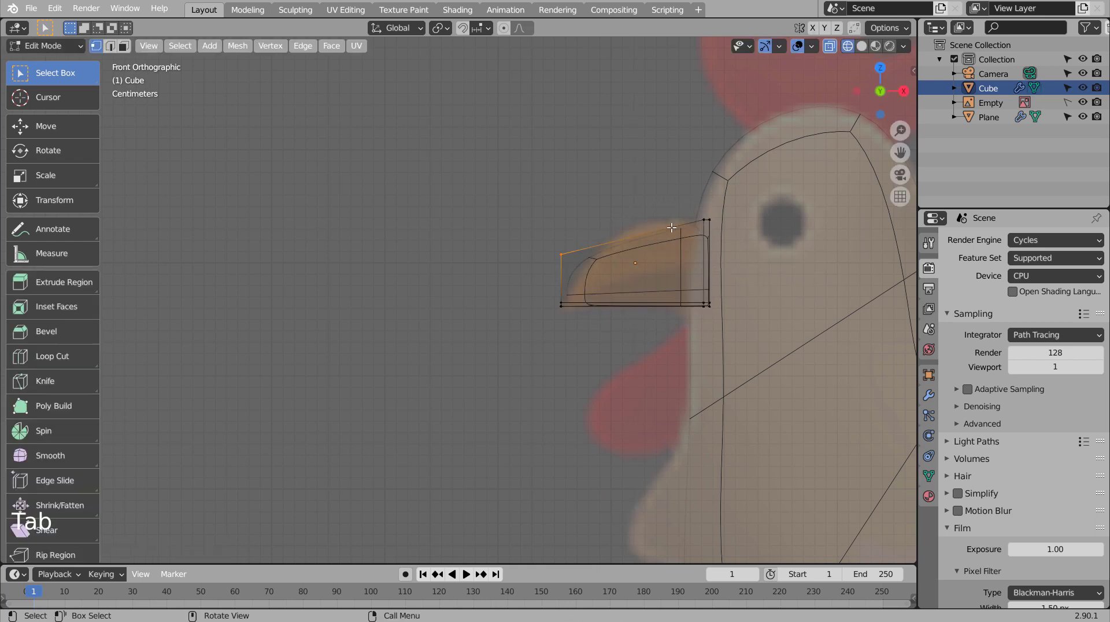
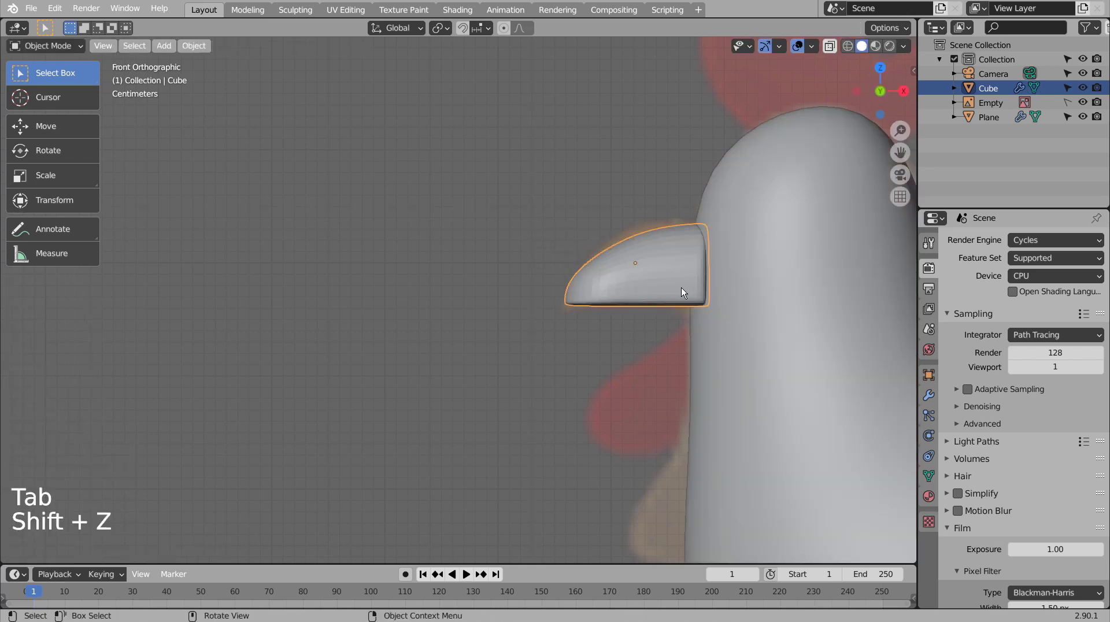
Step: Shade the beak smooth and scale it narrower along Y
right_click(646, 271)
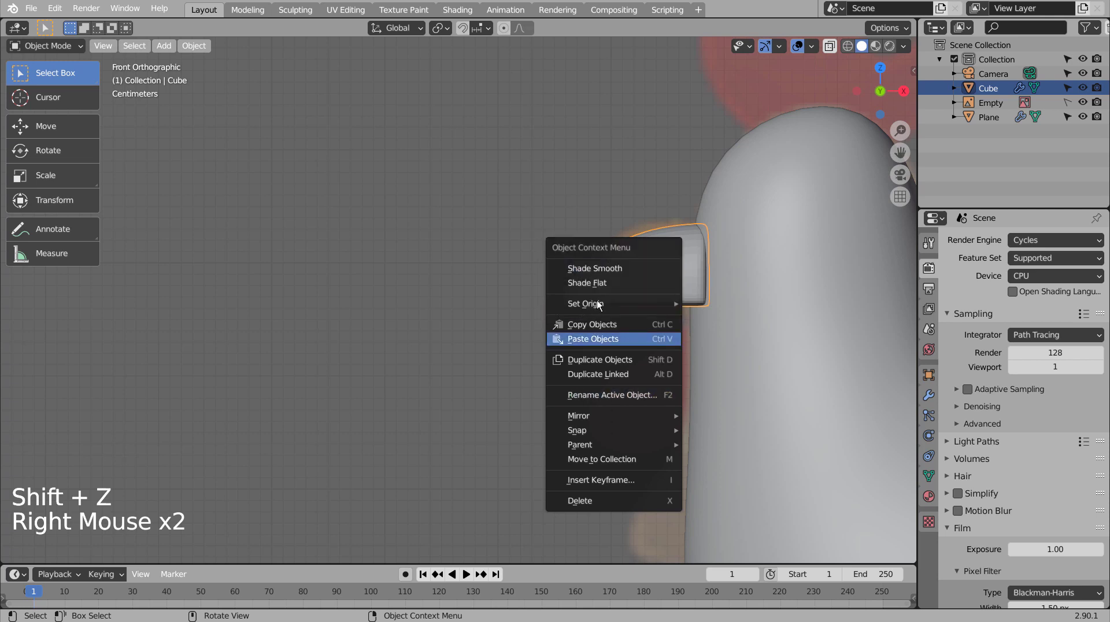
left_click(469, 281)
middle_click(502, 301)
middle_click(531, 243)
left_click(483, 209)
key("s")
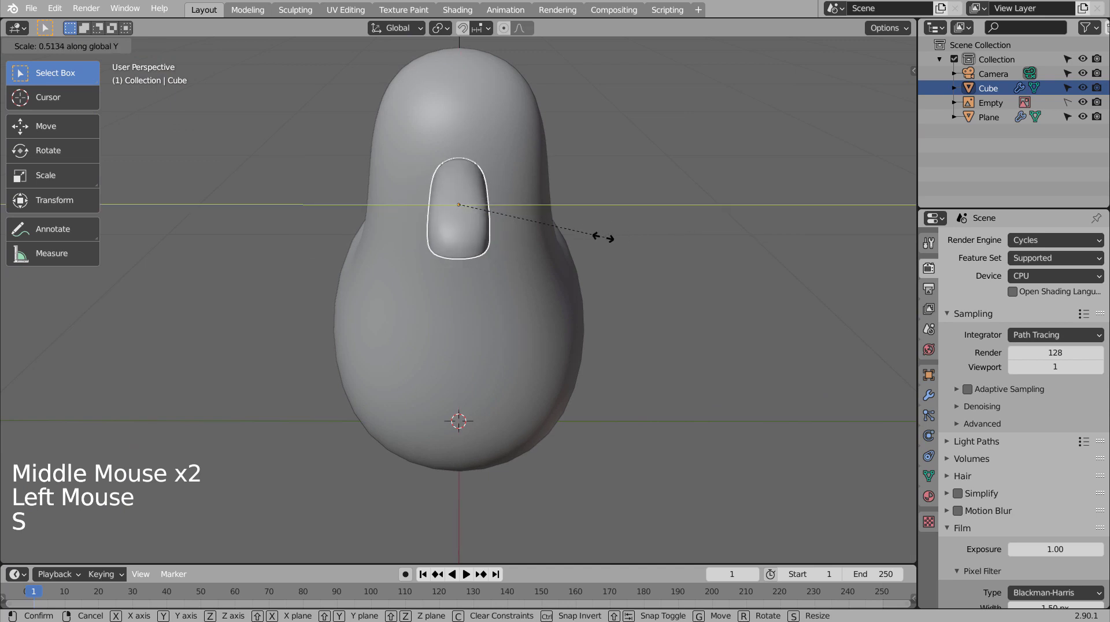
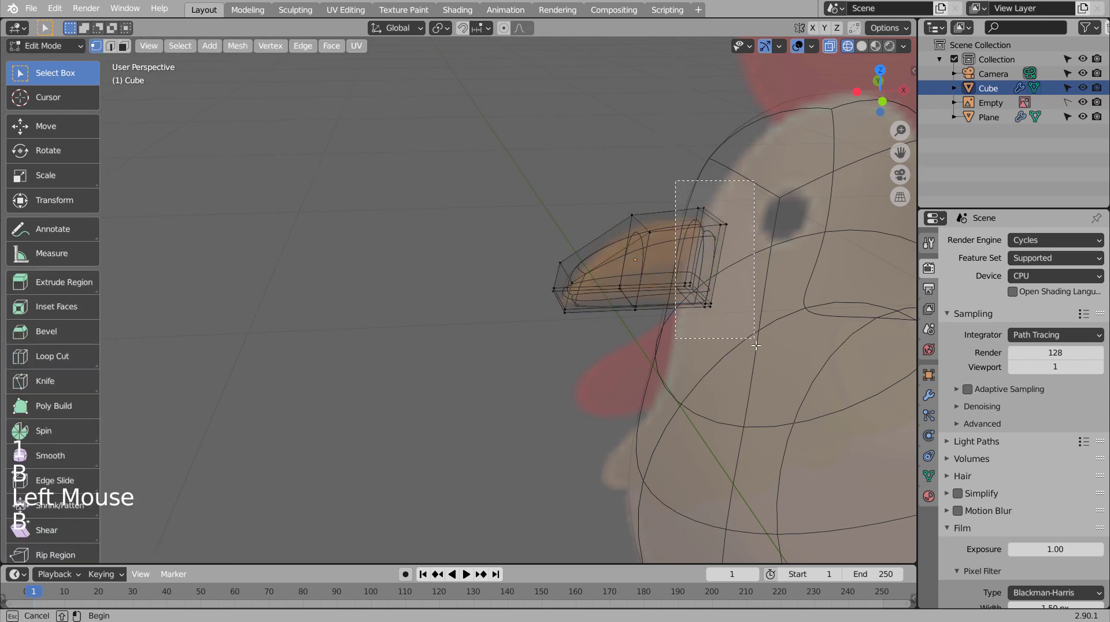
Step: From top view widen the beak's back vertices along Y, then inspect it in object mode
key("KP_7")
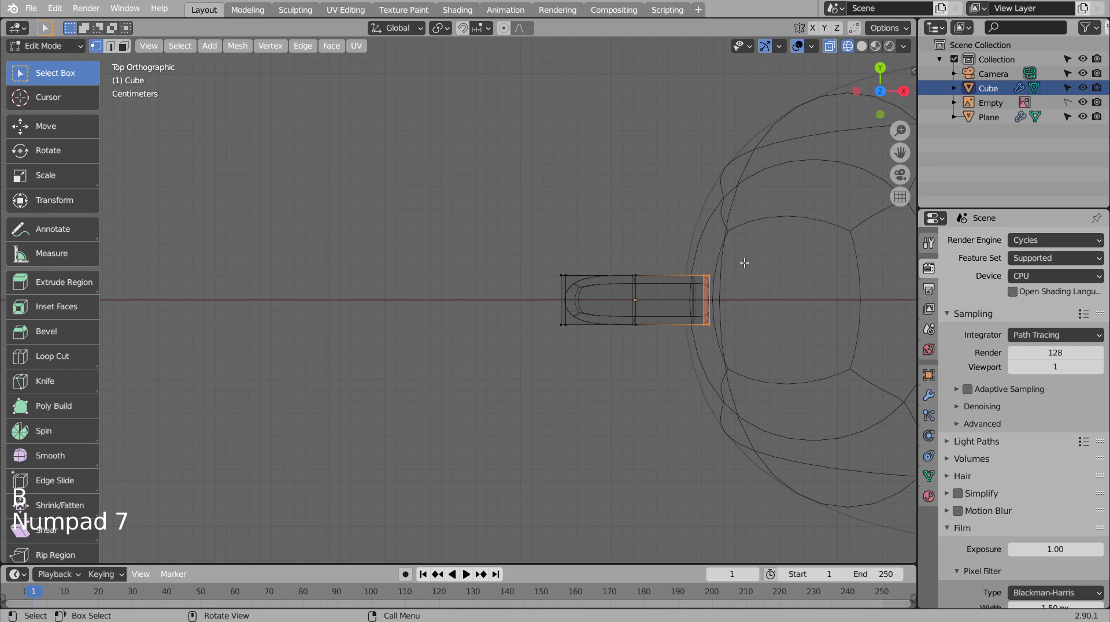
key("s")
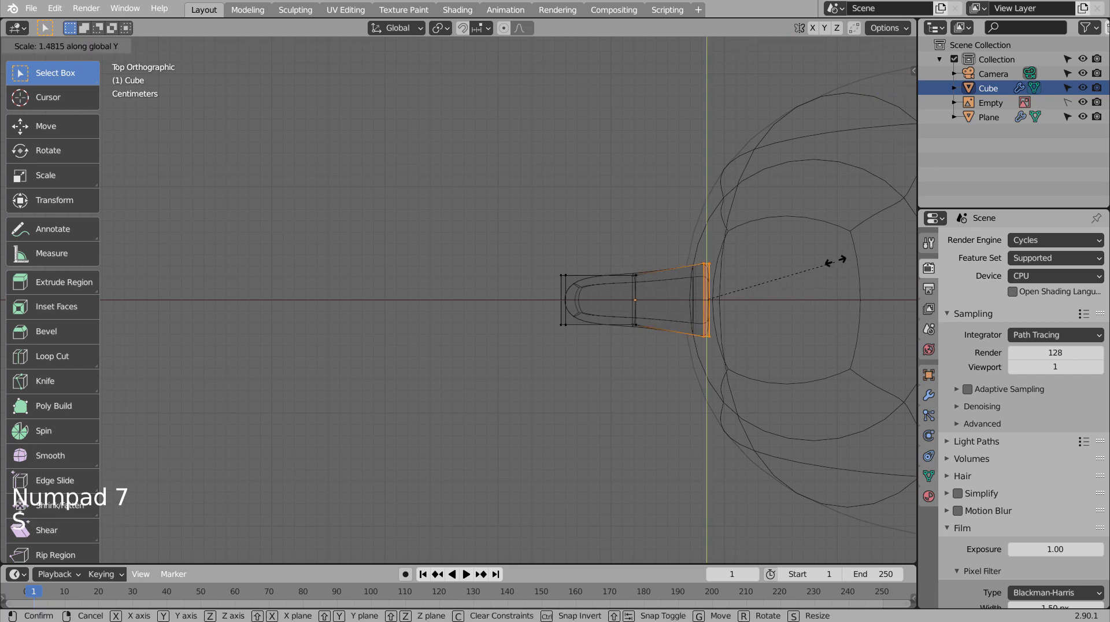
key("Tab")
key("shift+z")
middle_click(685, 370)
left_click(773, 299)
middle_click(708, 361)
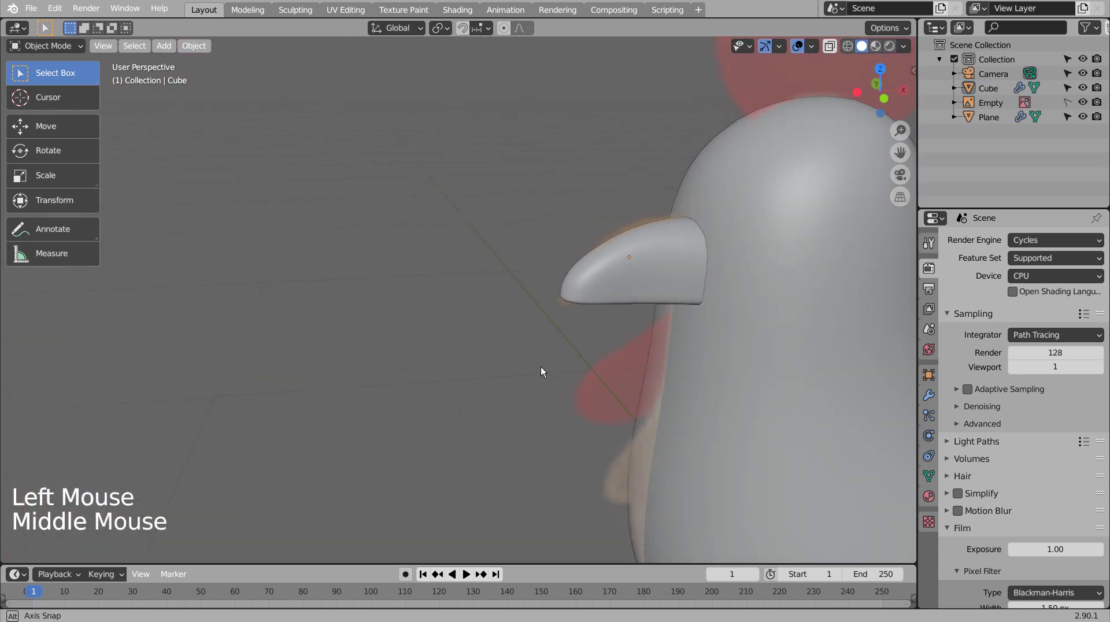
left_click(665, 288)
key("KP_1")
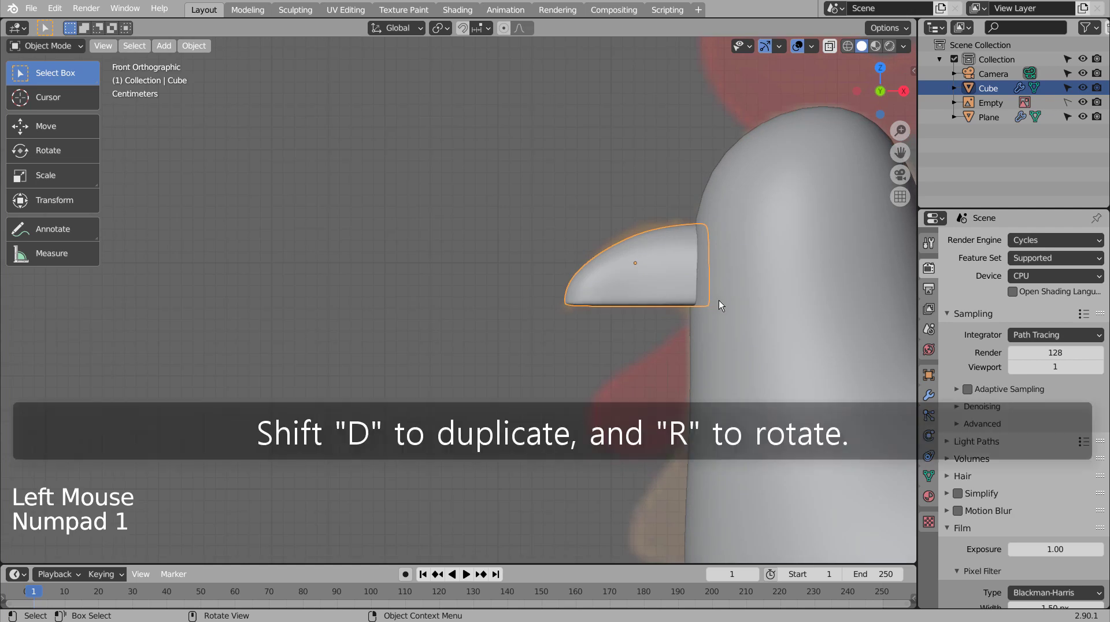
Step: Duplicate the beak, flip and flatten the copy into a thin lower beak under the upper one
key("KP_3")
key("shift+d")
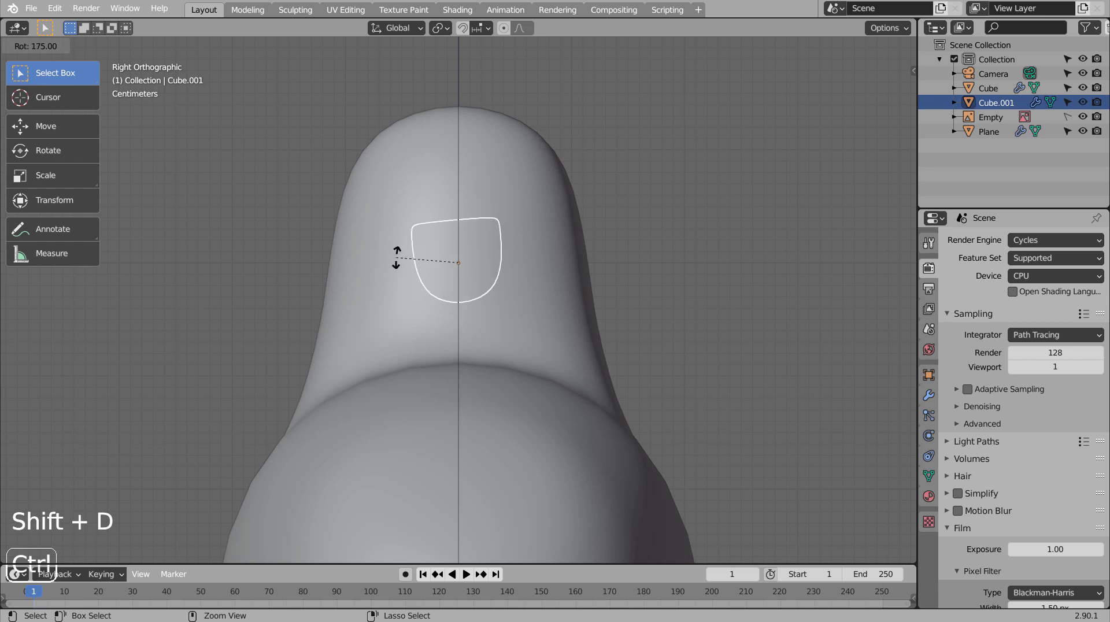
key("shift+z")
key("s")
key("g")
key("s")
key("s")
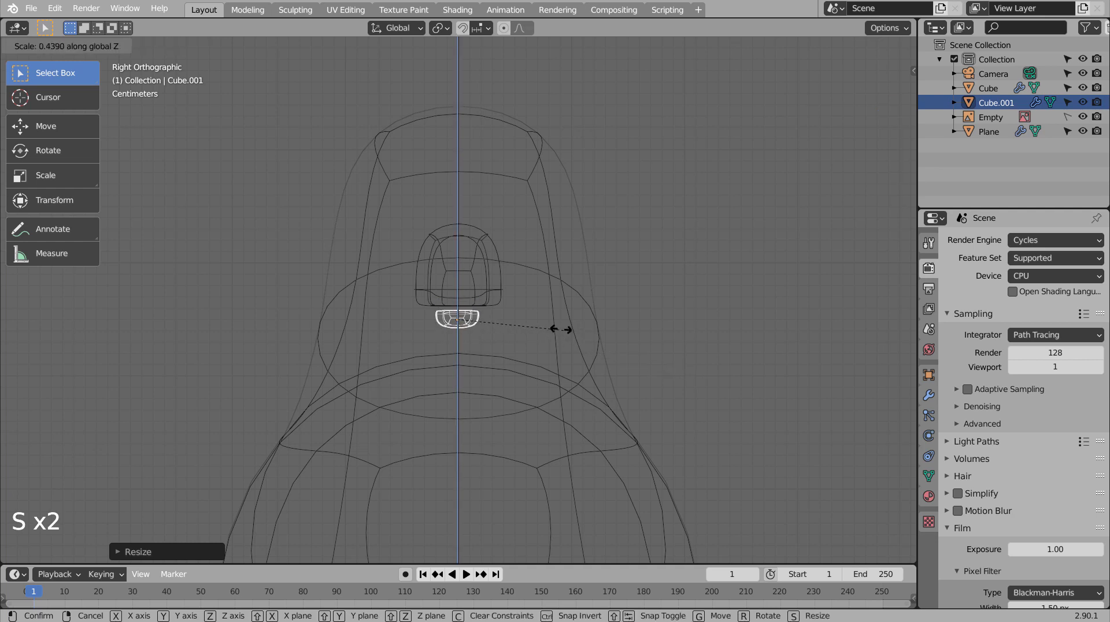
key("s")
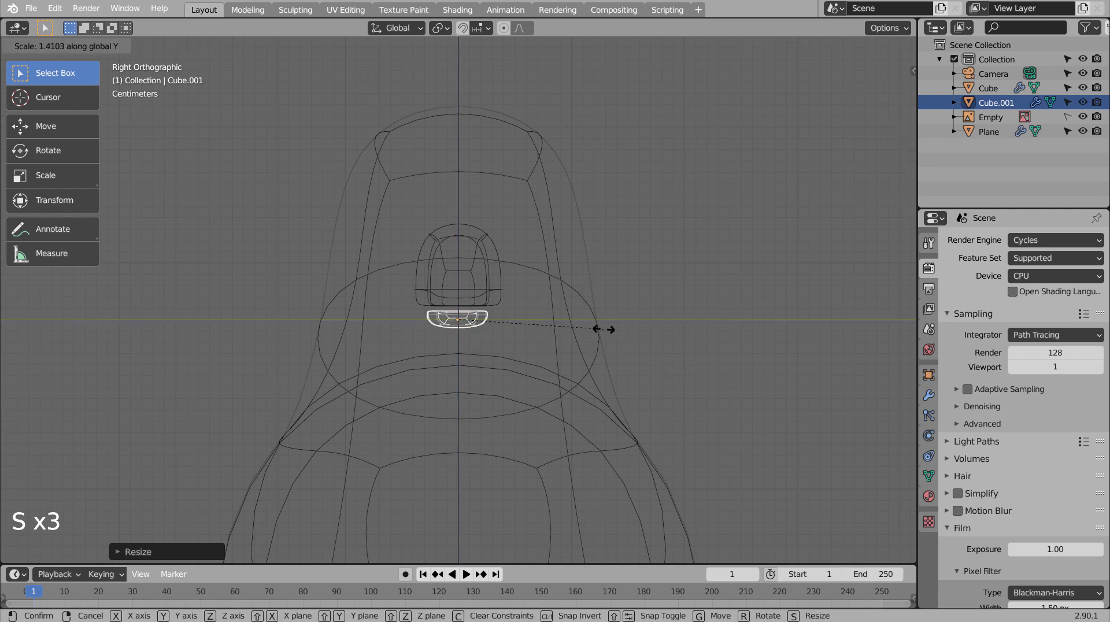
key("s")
key("g")
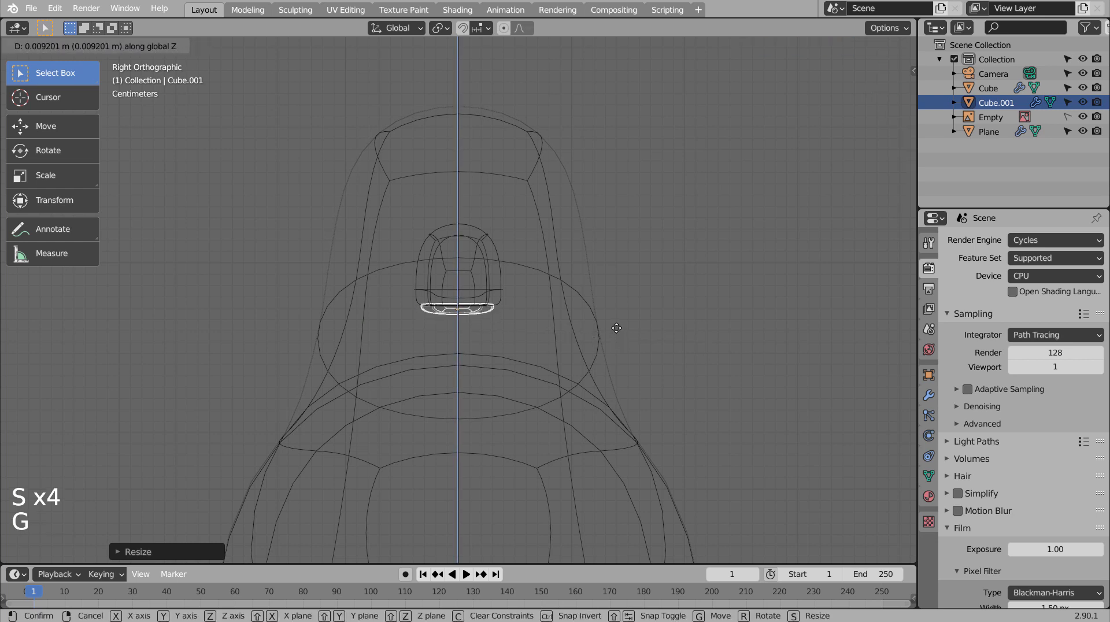
left_click(710, 352)
Step: Turn off X-ray, check the lower beak from side and front, and slide it toward the head
middle_click(719, 367)
middle_click(646, 367)
key("shift+z")
left_click(259, 313)
key("KP_1")
key("KP_3")
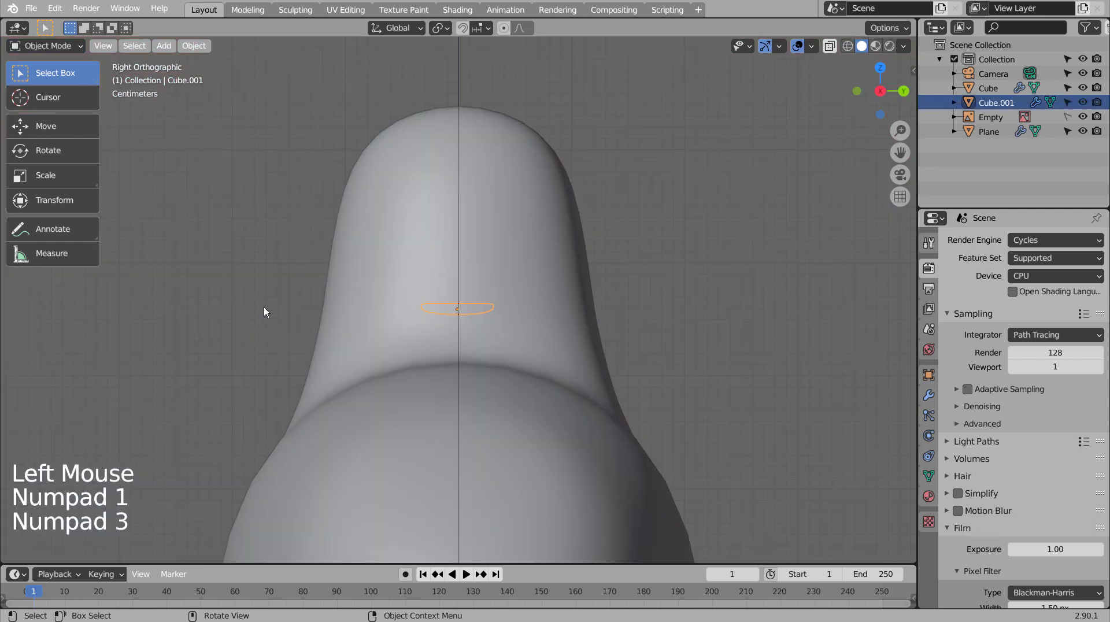
key("KP_1")
key("g")
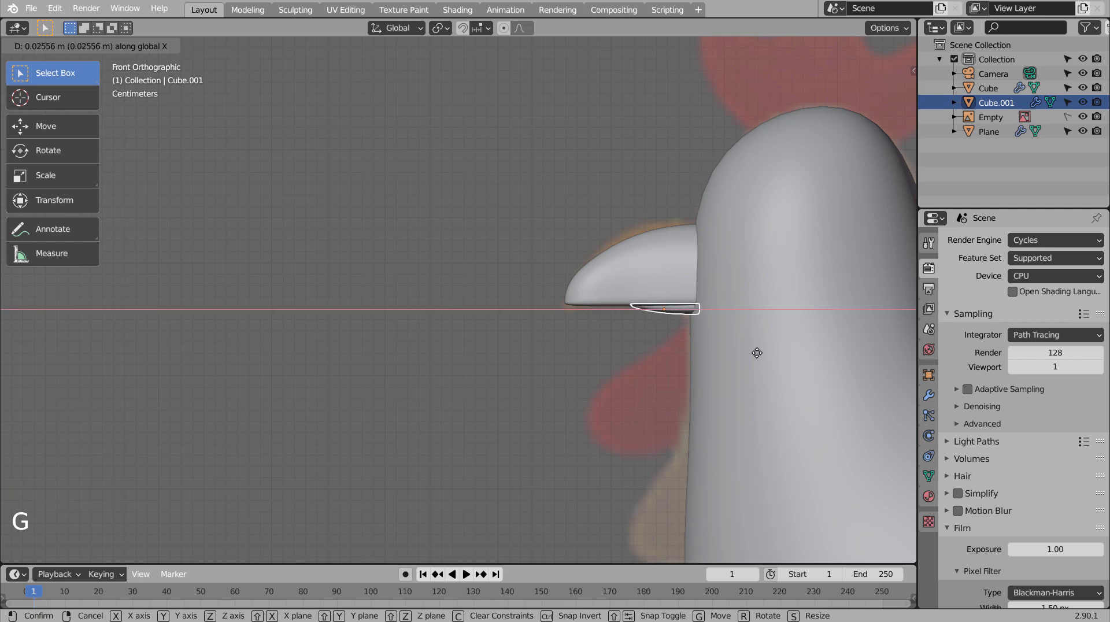
left_click(542, 360)
left_click(533, 359)
Step: Zoom out to the full chicken in front view and bring up the Add menu
middle_click(494, 369)
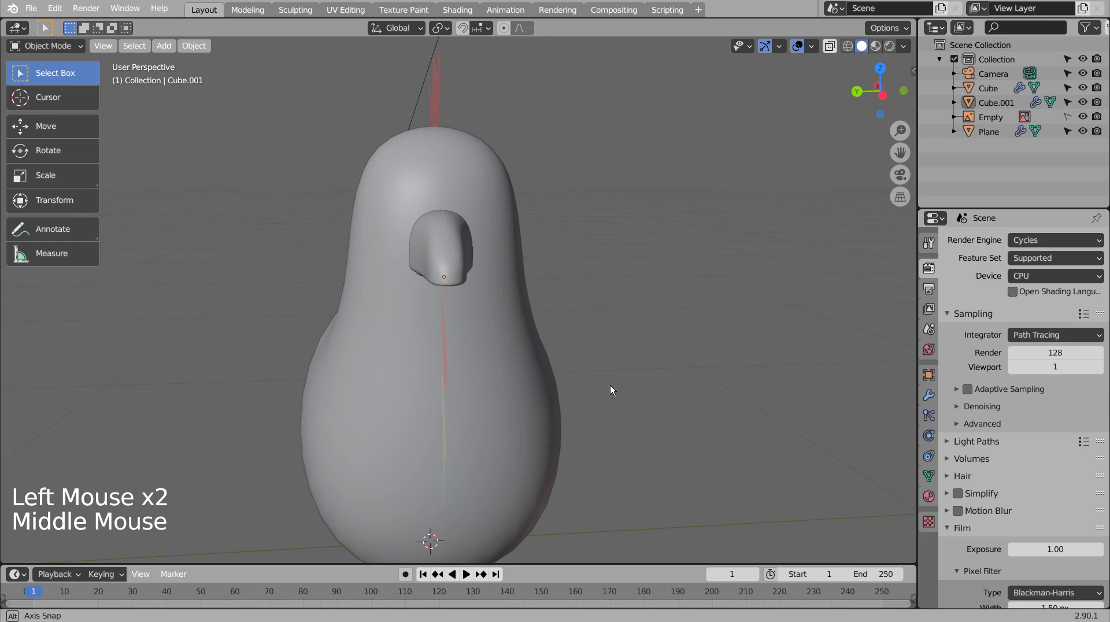
scroll("down", 3)
key("KP_1")
scroll("down", 3)
left_click(727, 289)
key("shift+z")
Step: Add a UV sphere, shrink it to eye size and place it on the side of the head
key("shift+a")
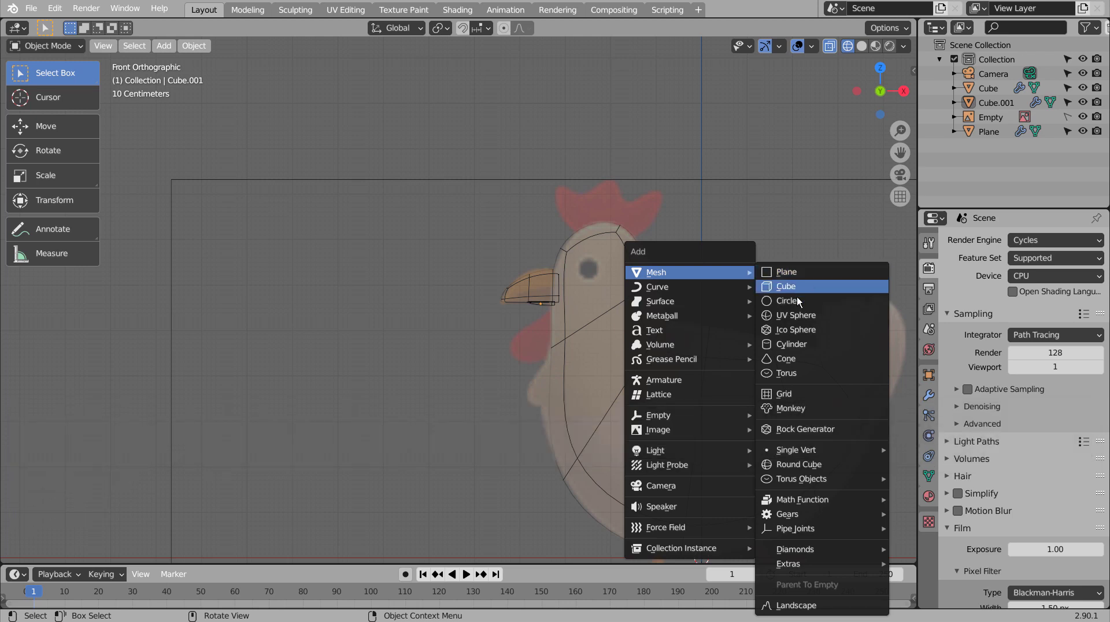
key("s")
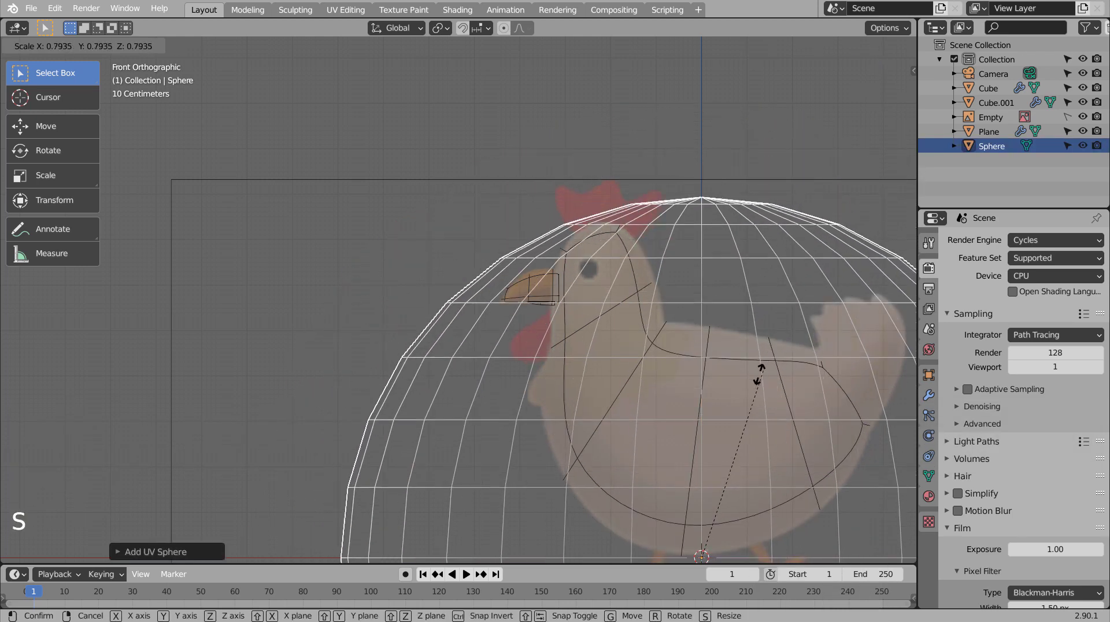
key("g")
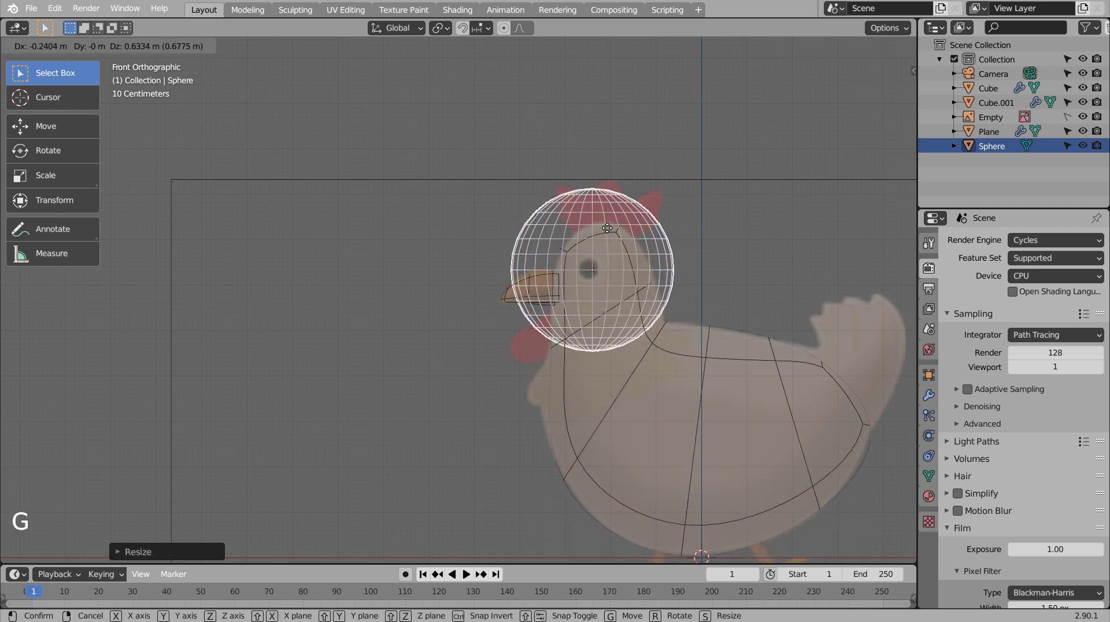
key("s")
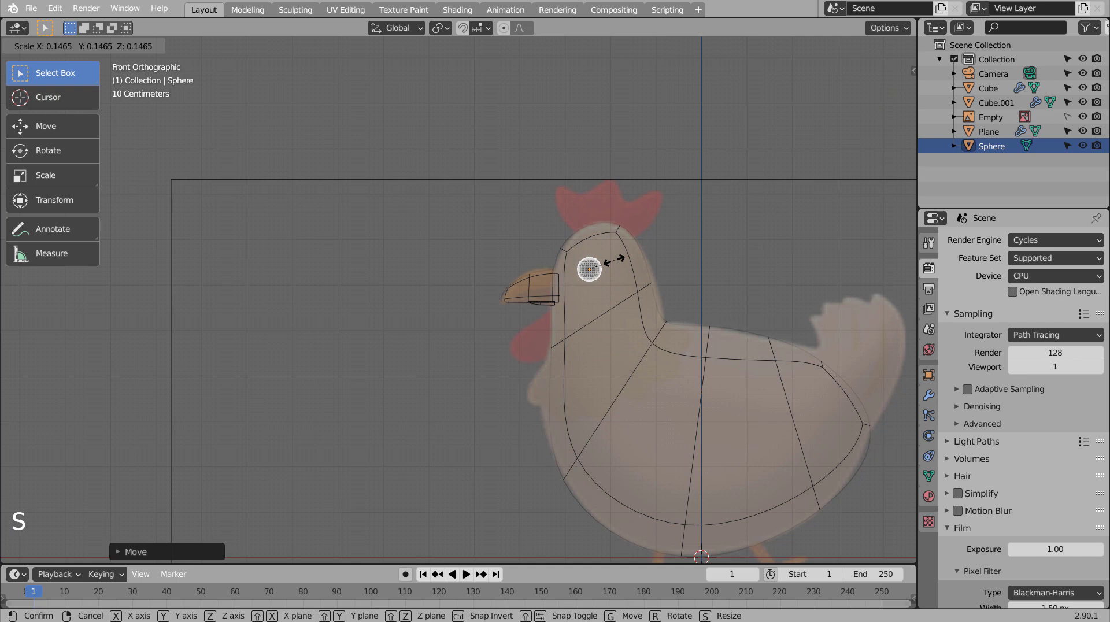
key("KP_3")
key("g")
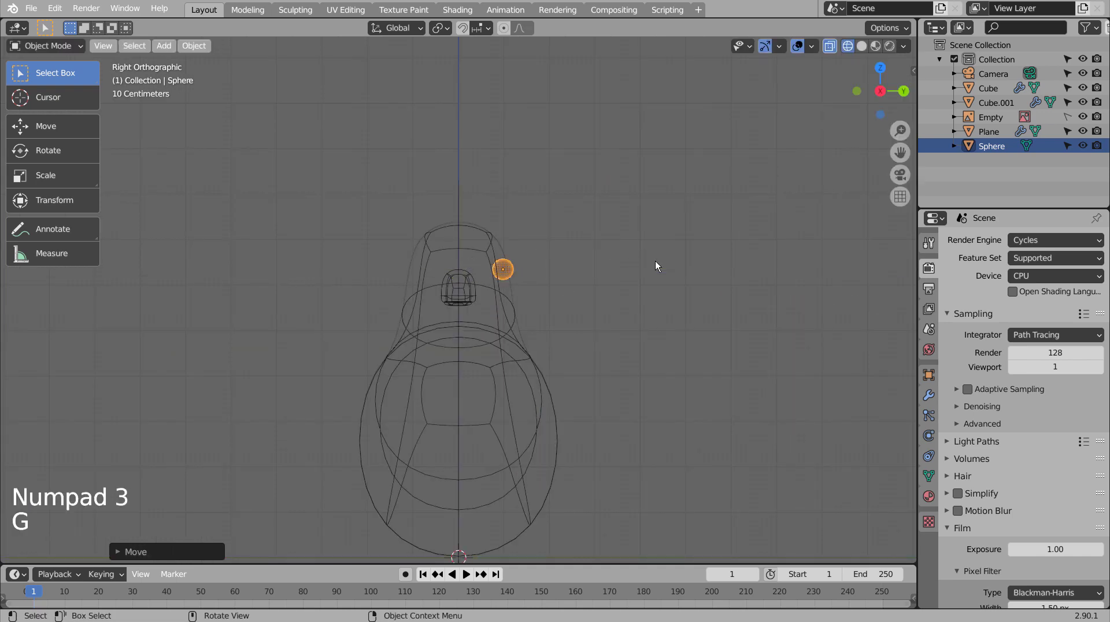
key("shift+z")
middle_click(632, 292)
middle_click(589, 296)
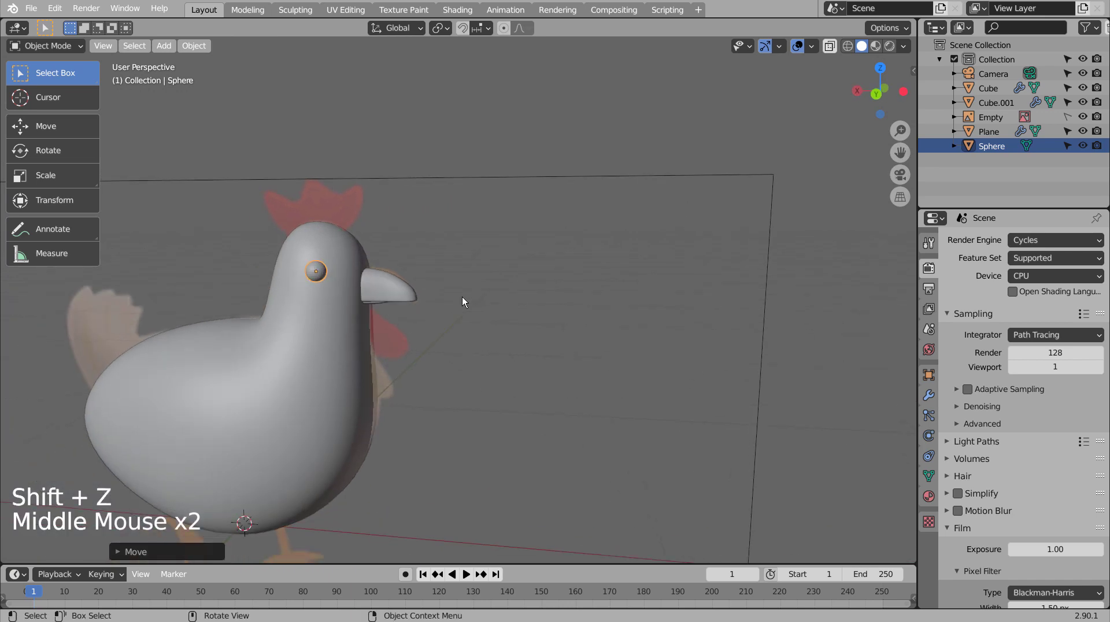
scroll("up", 3)
Step: Shade the eye sphere smooth and nudge it sideways along Y from top view
right_click(263, 257)
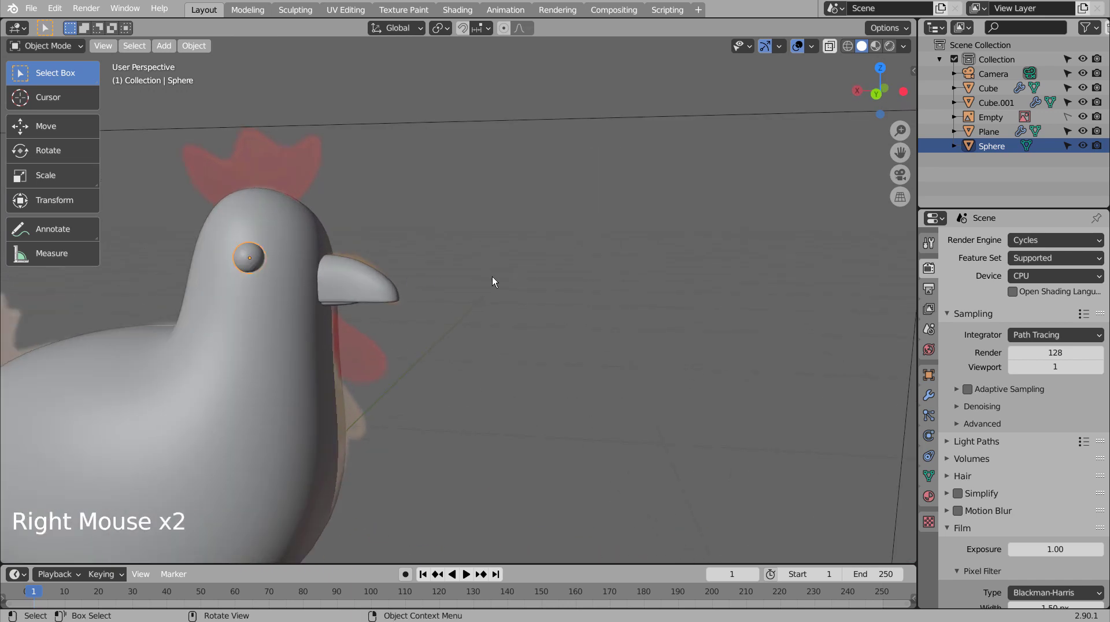
middle_click(509, 278)
key("KP_7")
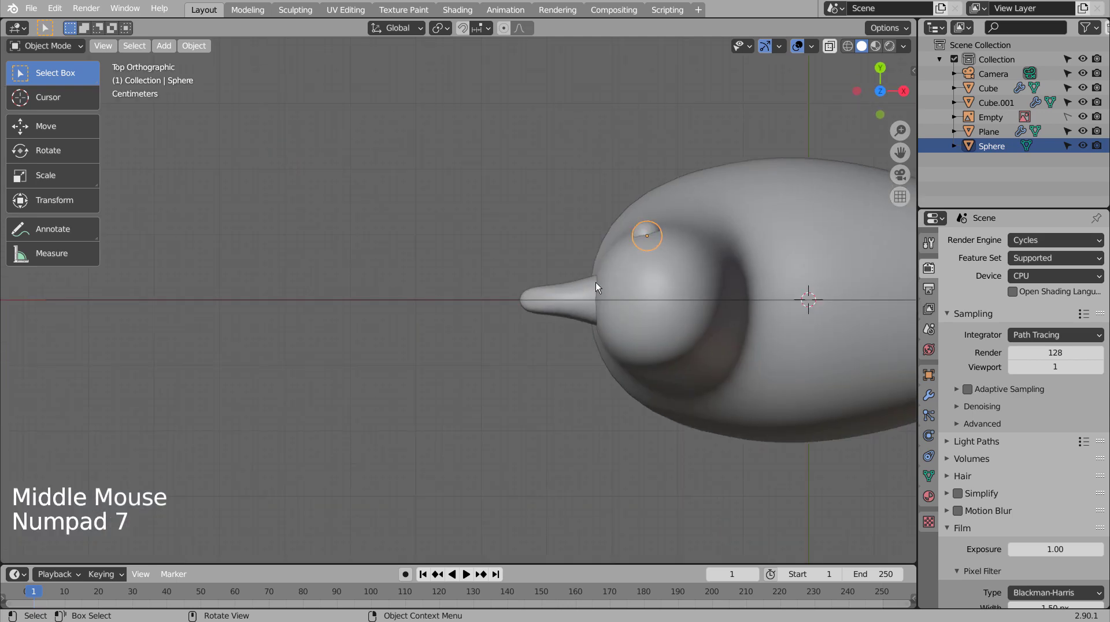
key("g")
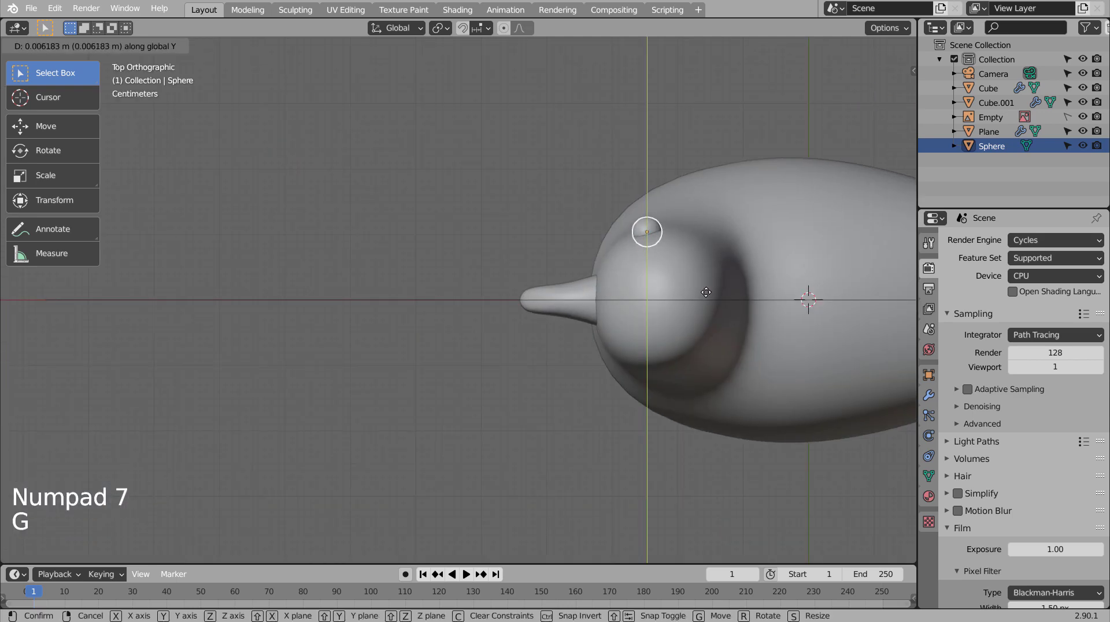
middle_click(492, 374)
middle_click(531, 361)
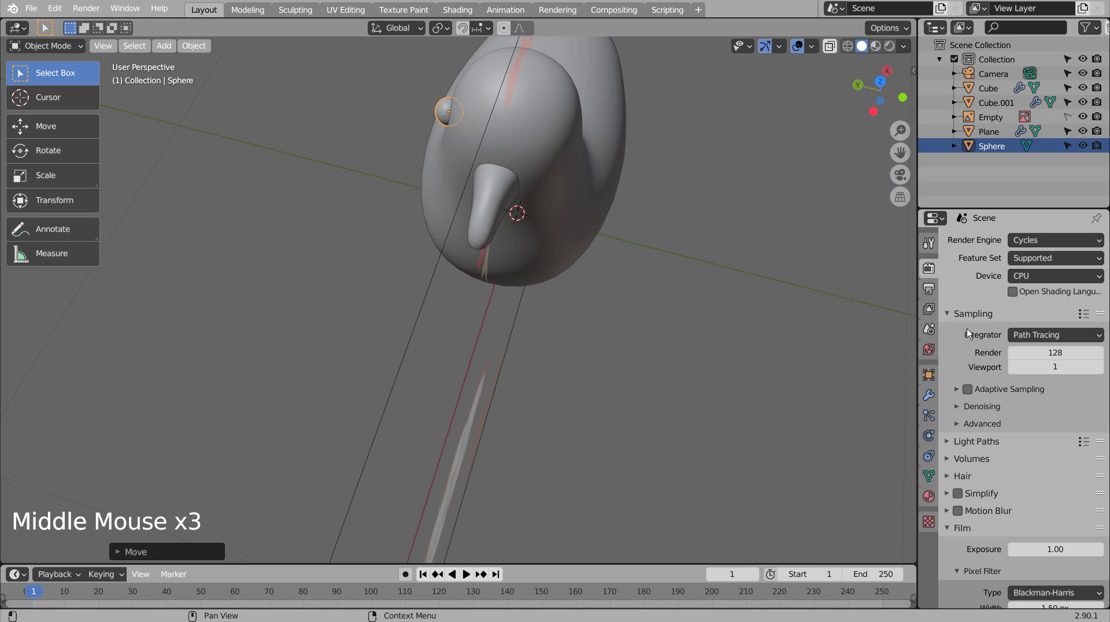
Step: Give the eye a Mirror modifier on the Y axis only so both sides of the head have an eye
left_click(932, 400)
left_click(1014, 250)
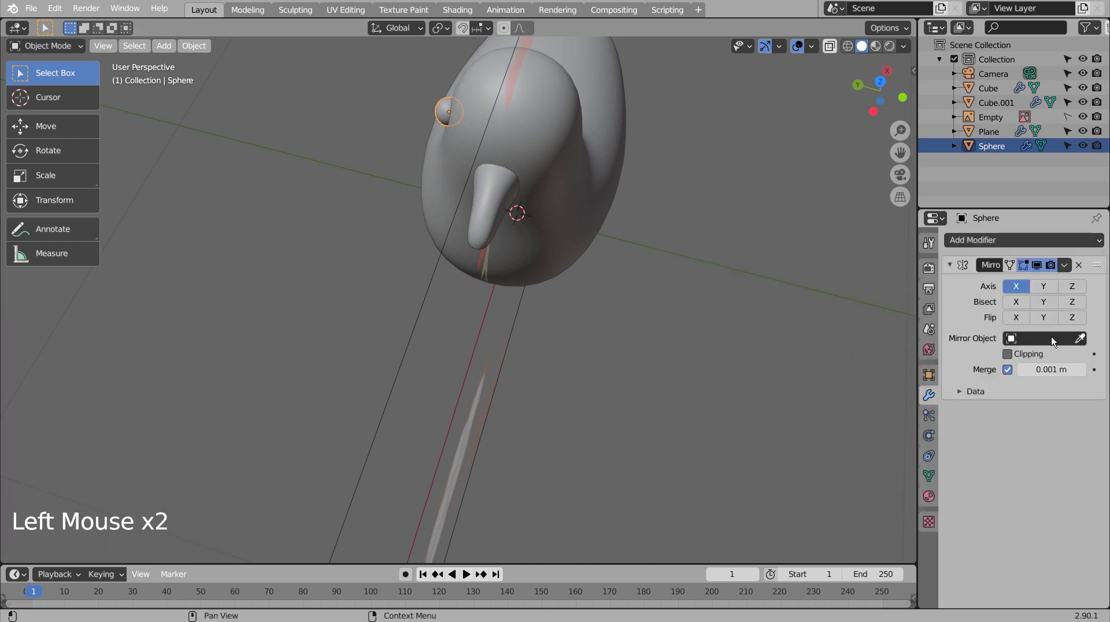
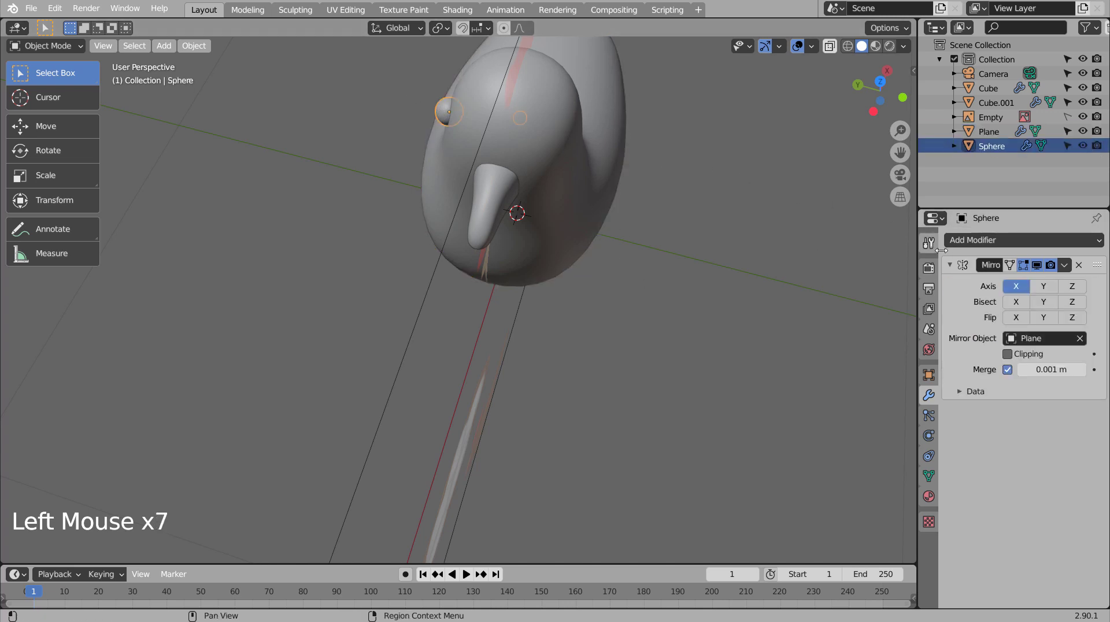
left_click(1040, 286)
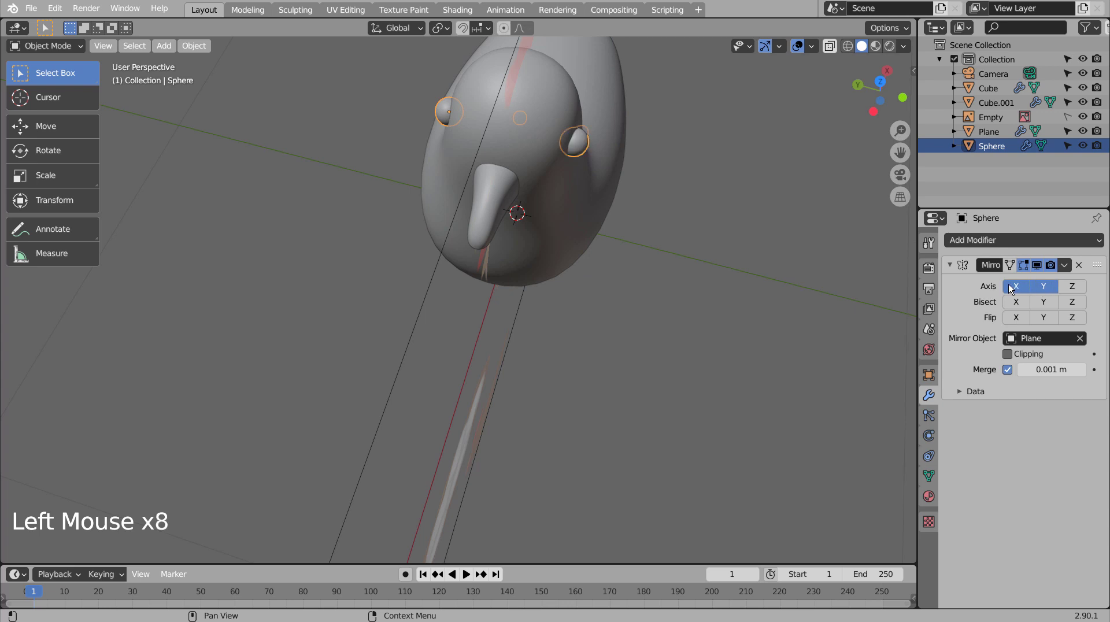
left_click(1011, 285)
left_click(727, 269)
middle_click(651, 331)
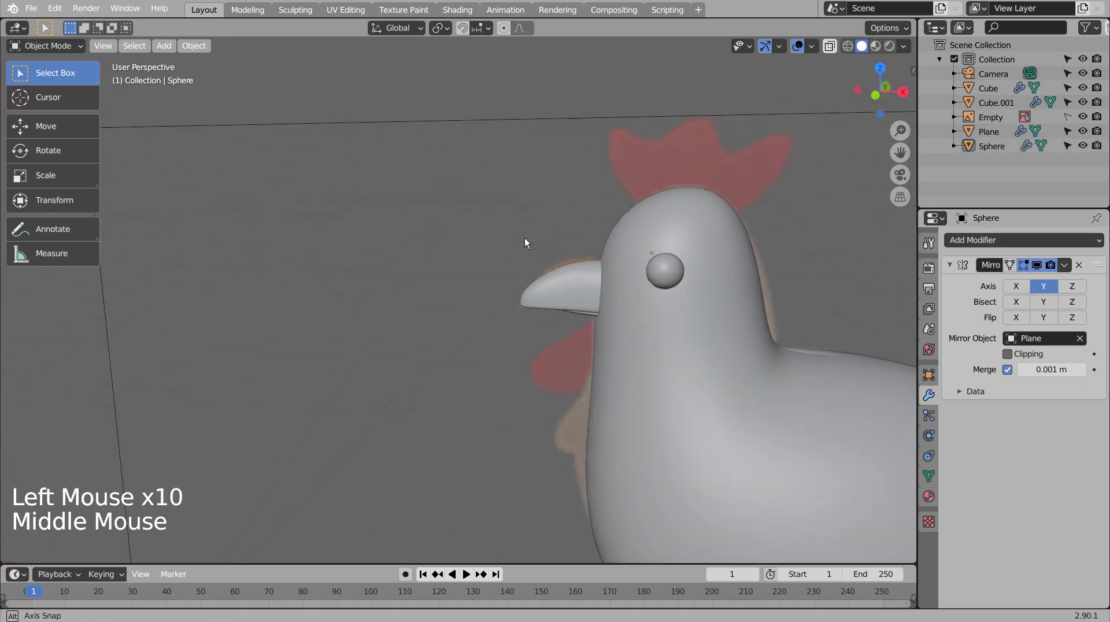
Step: Frame the head from the front in X-ray, ready for the next piece
scroll("down", 3)
left_click(646, 289)
scroll("down", 3)
key("KP_1")
key("shift+z")
key("shift+z")
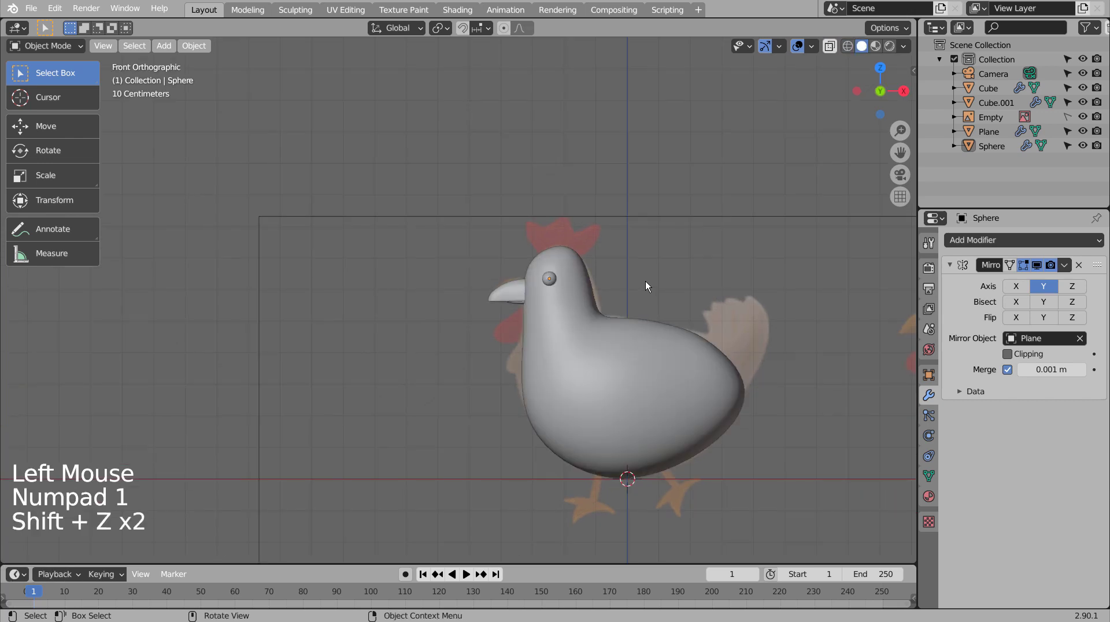
middle_click(740, 345)
scroll("up", 3)
Step: Add a subdivided cube, shrink it and position it under the beak as the wattle
left_click(567, 204)
key("shift+a")
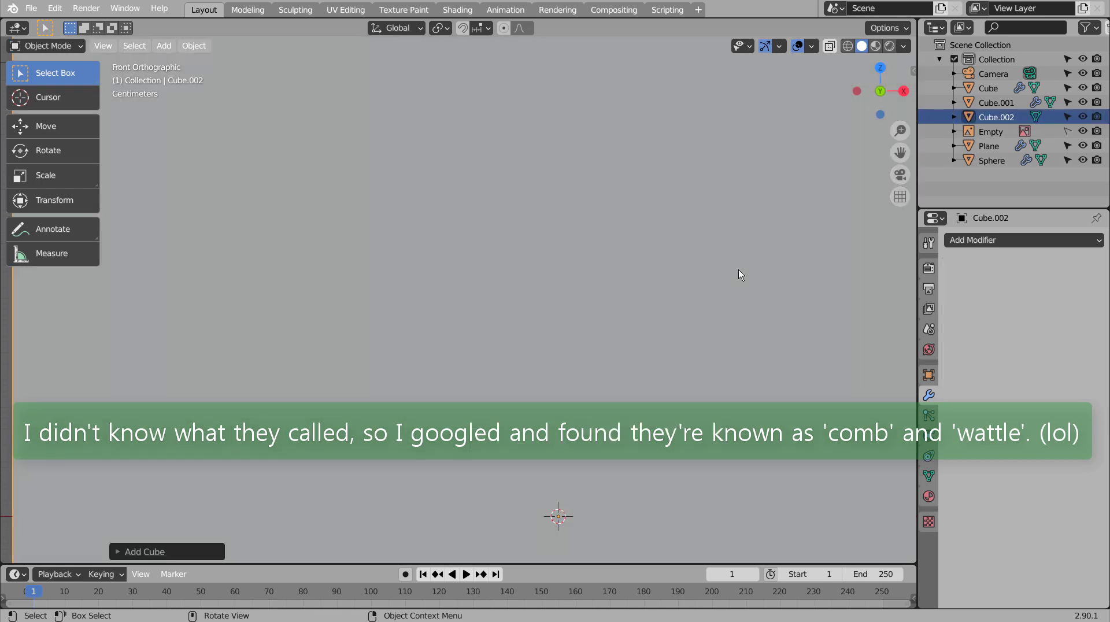
key("ctrl+3")
key("s")
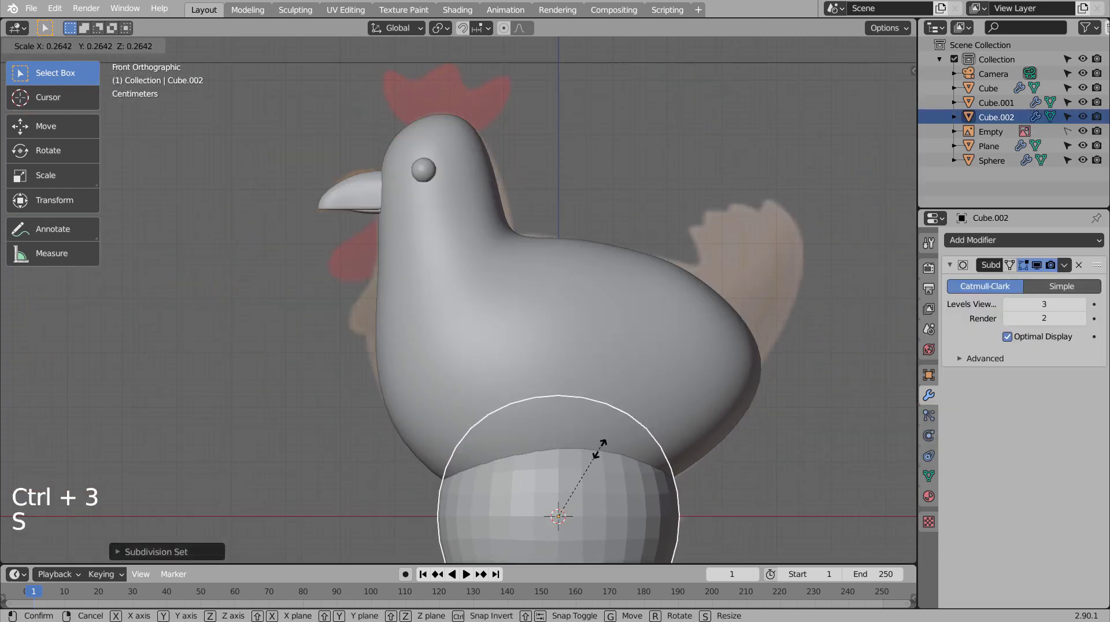
key("g")
key("s")
key("shift+z")
scroll("up", 3)
middle_click(646, 349)
middle_click(723, 345)
key("s")
middle_click(589, 348)
Step: Flatten, tilt and add an edge loop to shape the wattle into an oval following the beak
key("Tab")
key("s")
key("Tab")
key("r")
key("g")
key("r")
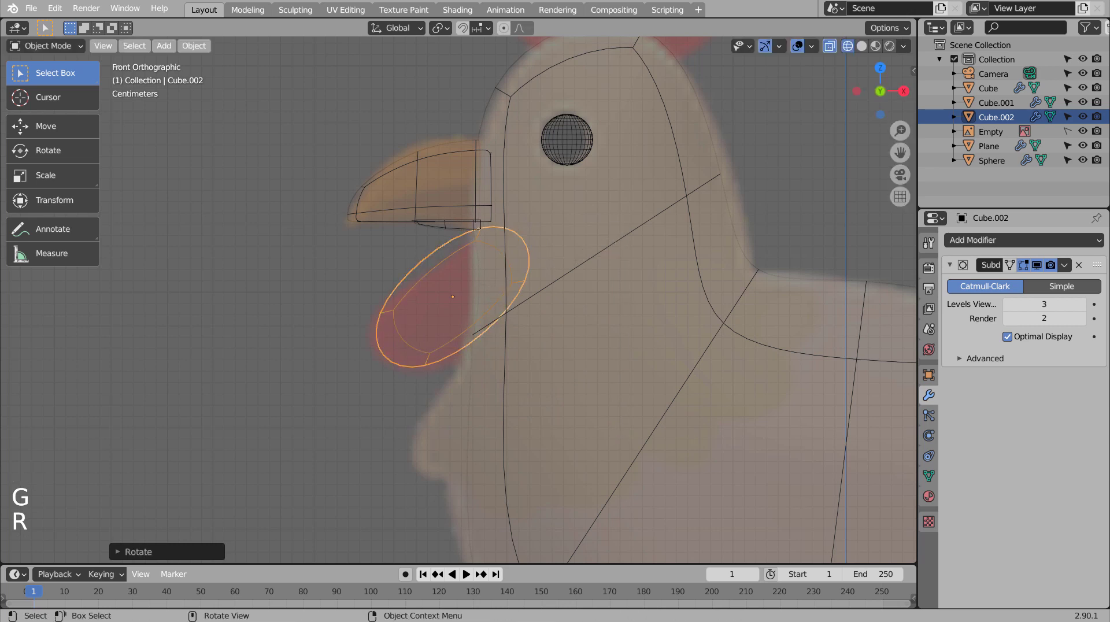
key("Tab")
key("ctrl+r")
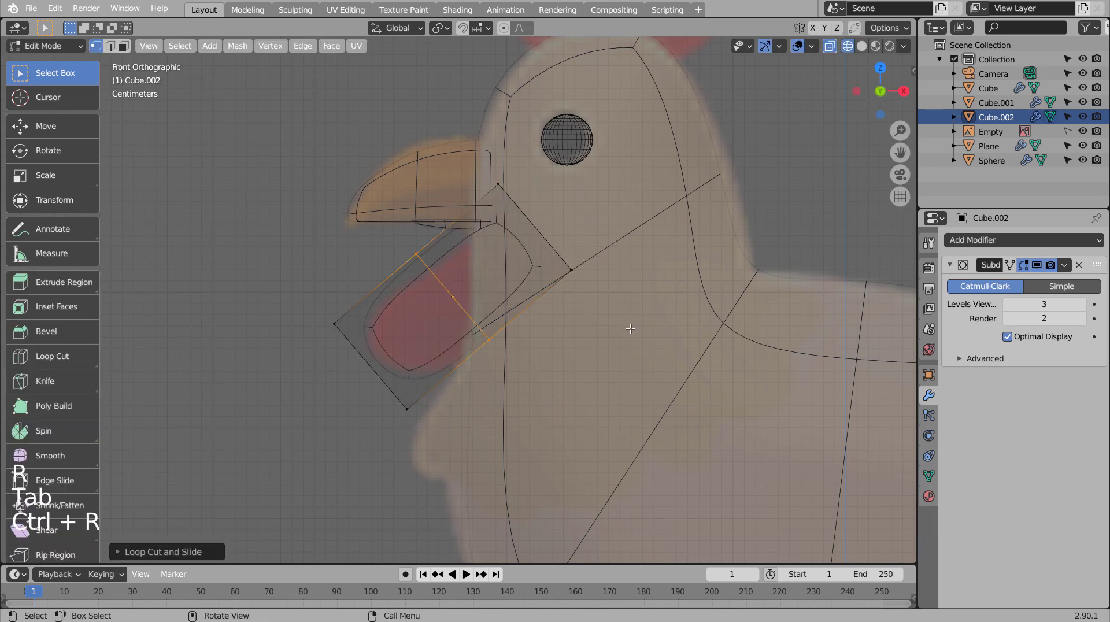
key("g")
key("Tab")
key("g")
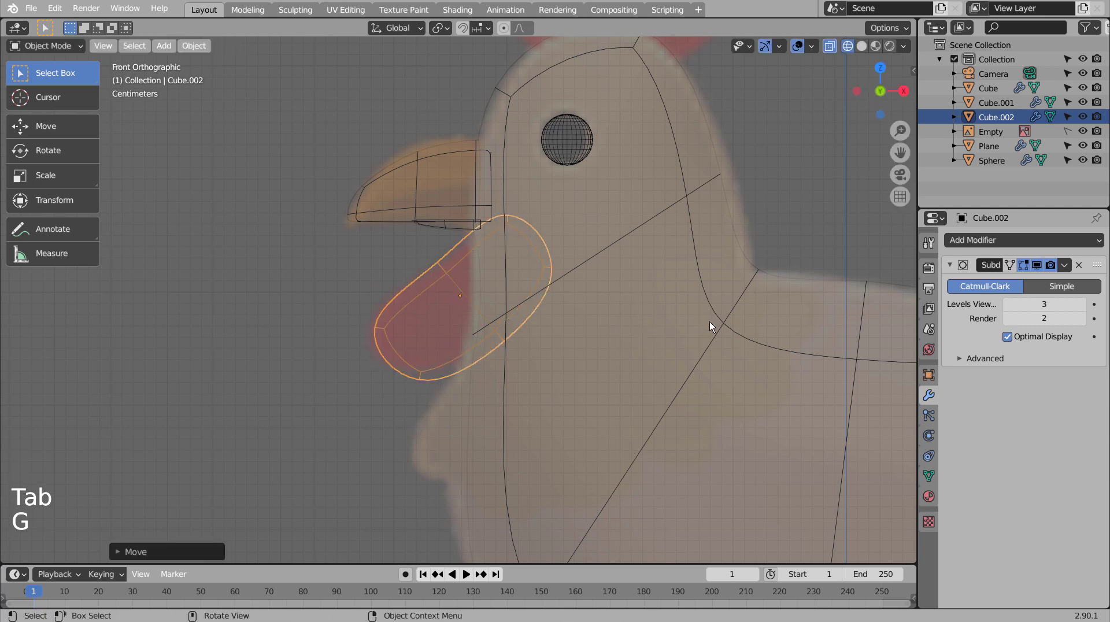
key("s")
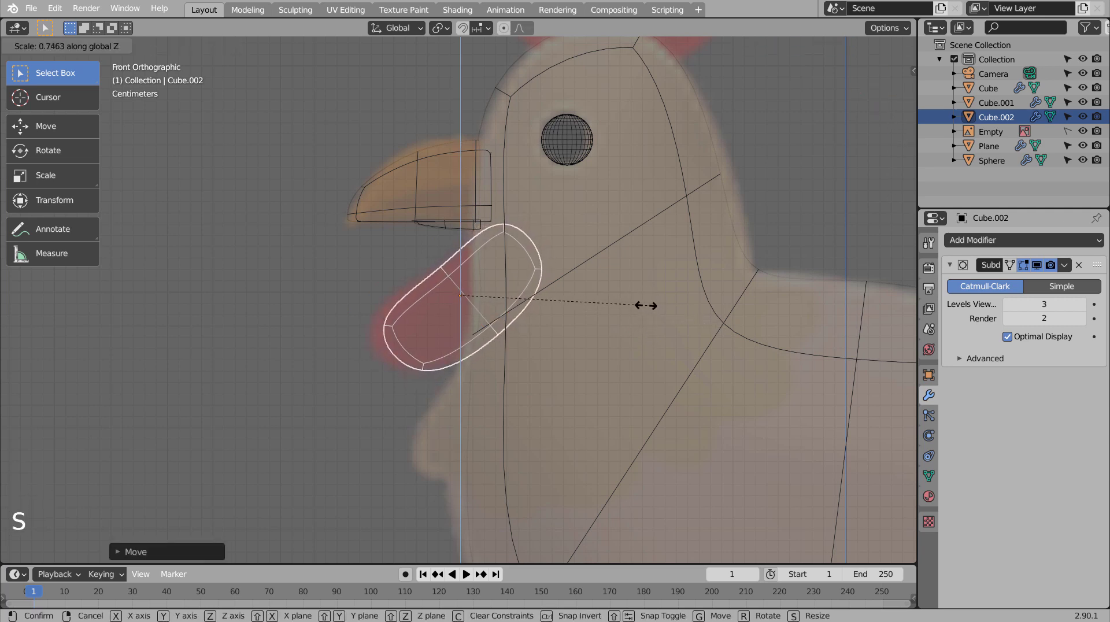
key("g")
key("r")
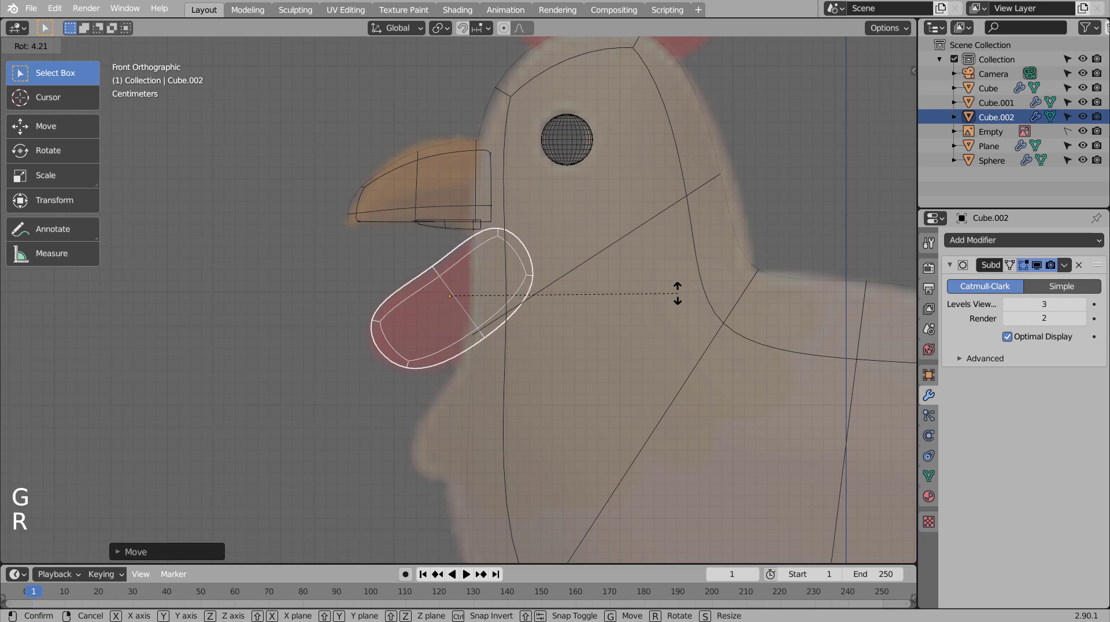
Step: Check the wattle from all sides, shade it smooth and return to front view
middle_click(589, 308)
key("shift+z")
middle_click(739, 317)
middle_click(709, 323)
key("s")
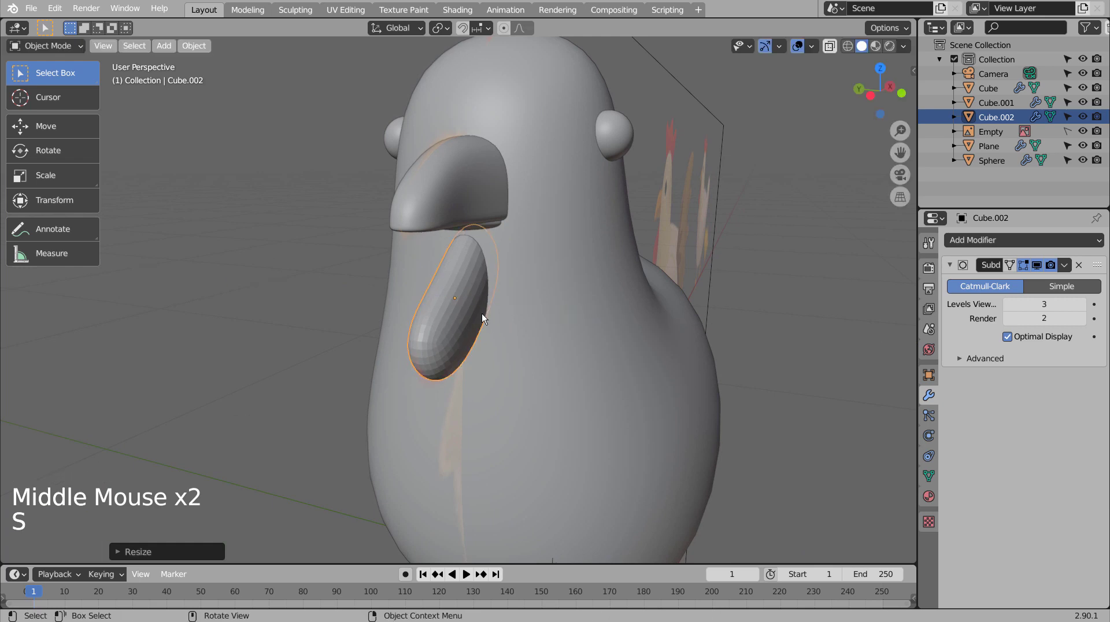
right_click(455, 317)
left_click(787, 297)
middle_click(752, 332)
middle_click(650, 321)
scroll("down", 3)
left_click(466, 299)
left_click(444, 311)
key("KP_1")
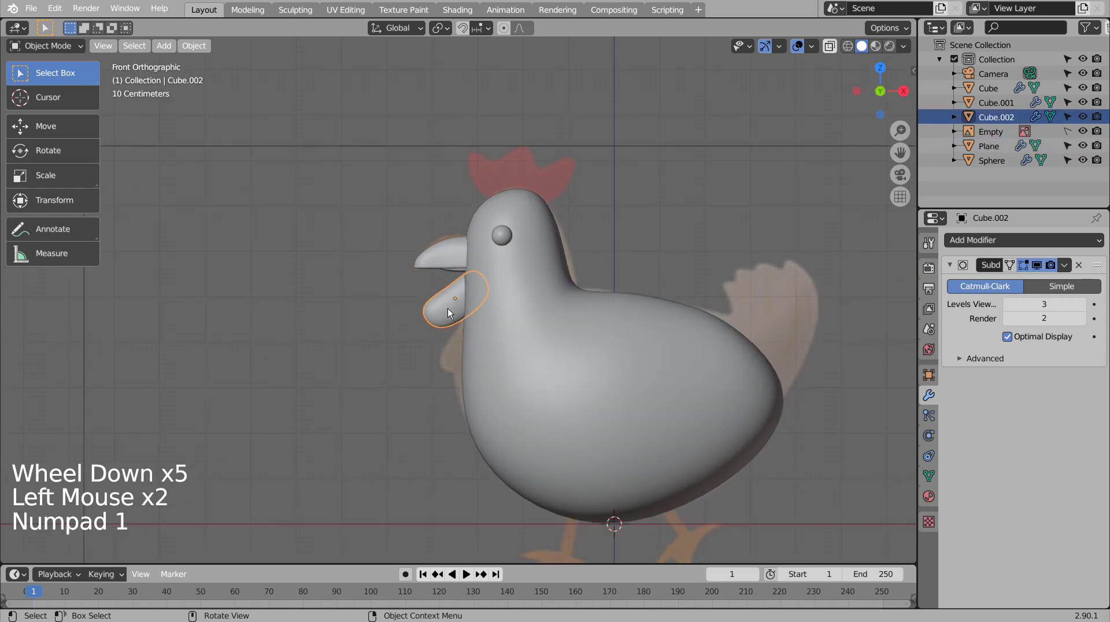
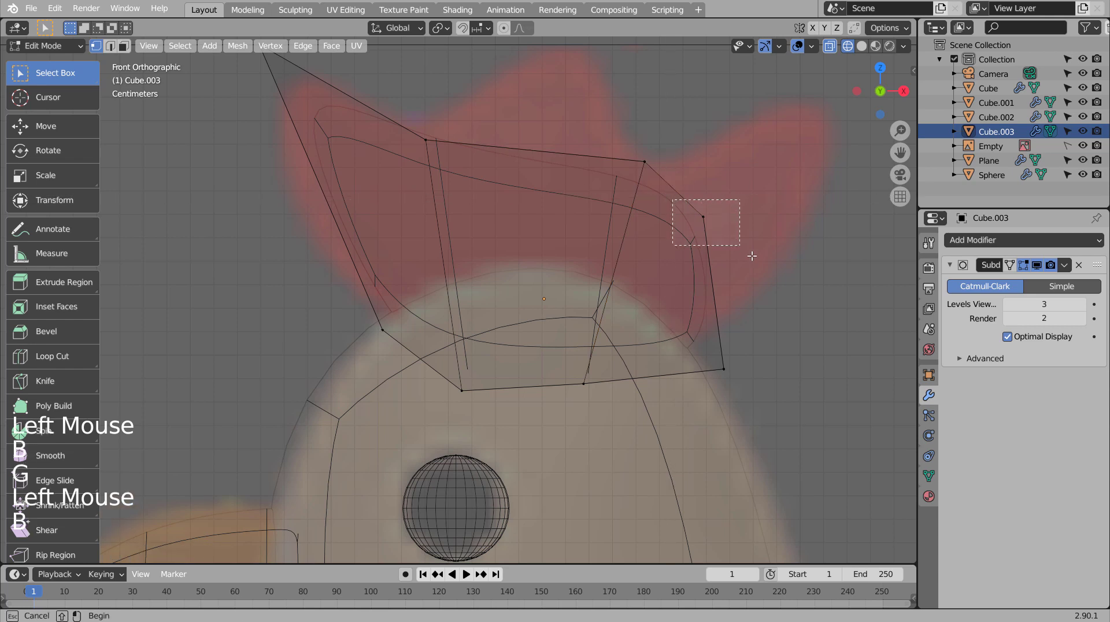
Step: Pull the comb block's corners out, cut an edge loop and raise points into three rounded tips
key("g")
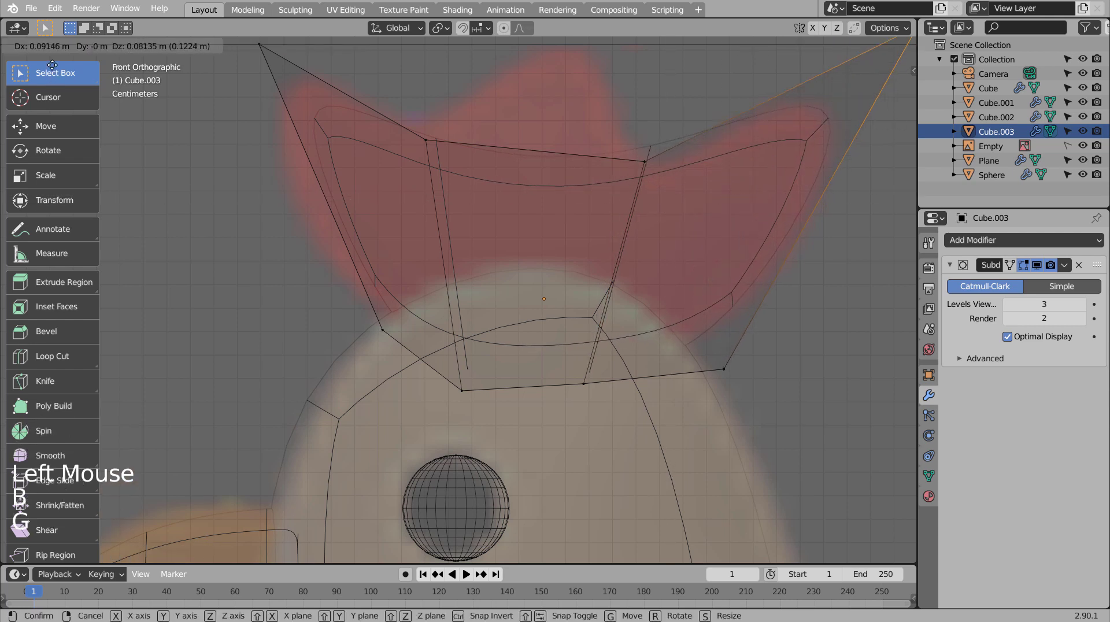
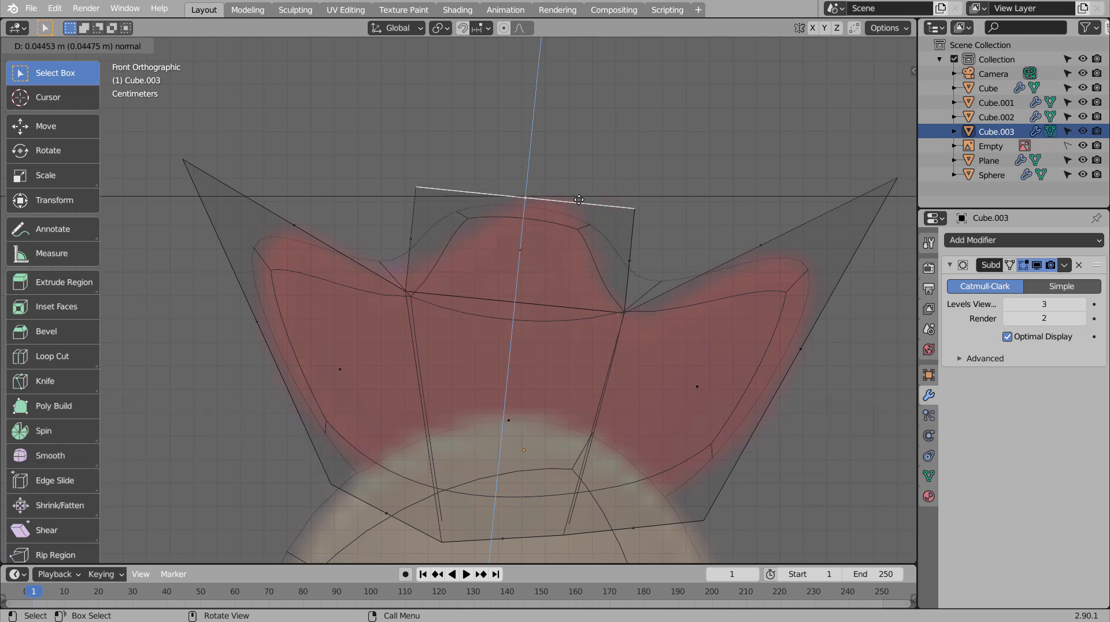
key("ctrl+r")
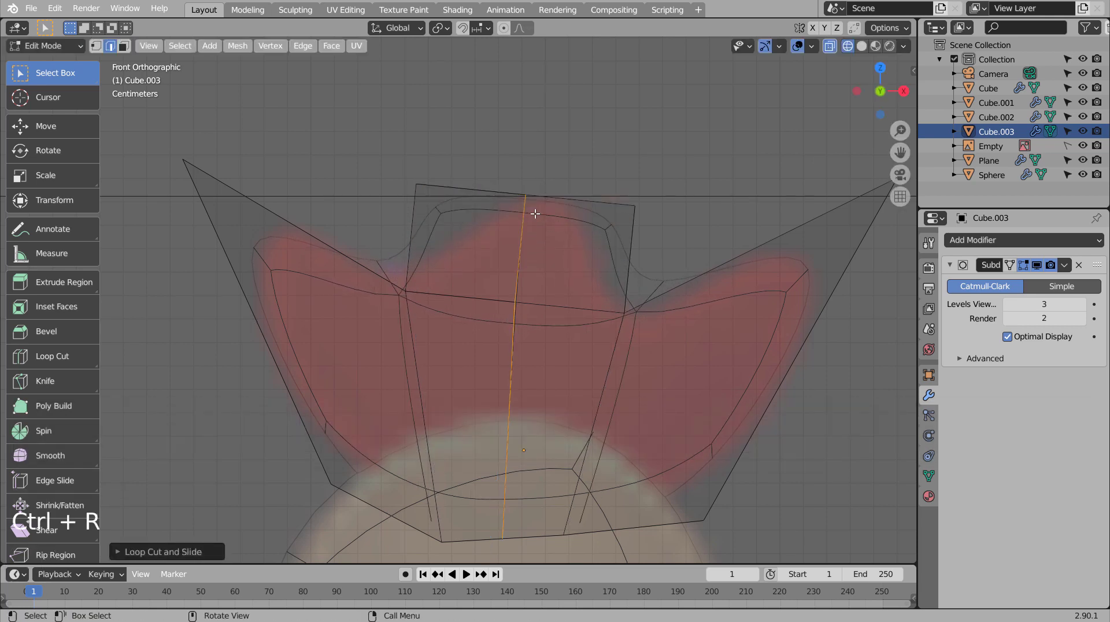
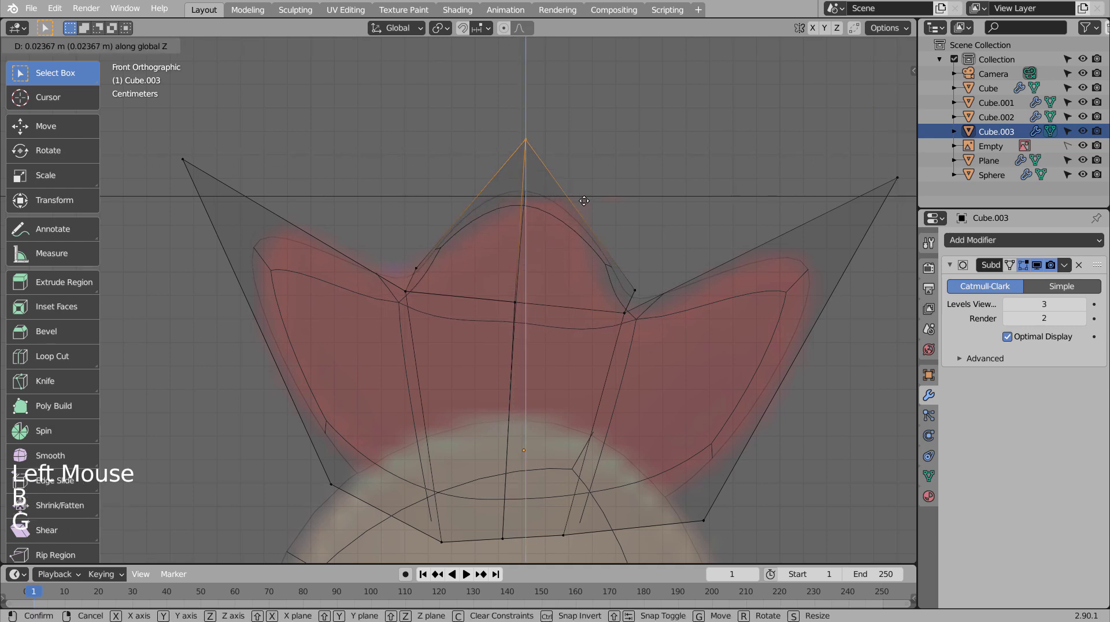
key("Tab")
key("shift+z")
scroll("down", 3)
scroll("down", 3)
left_click(620, 325)
middle_click(557, 367)
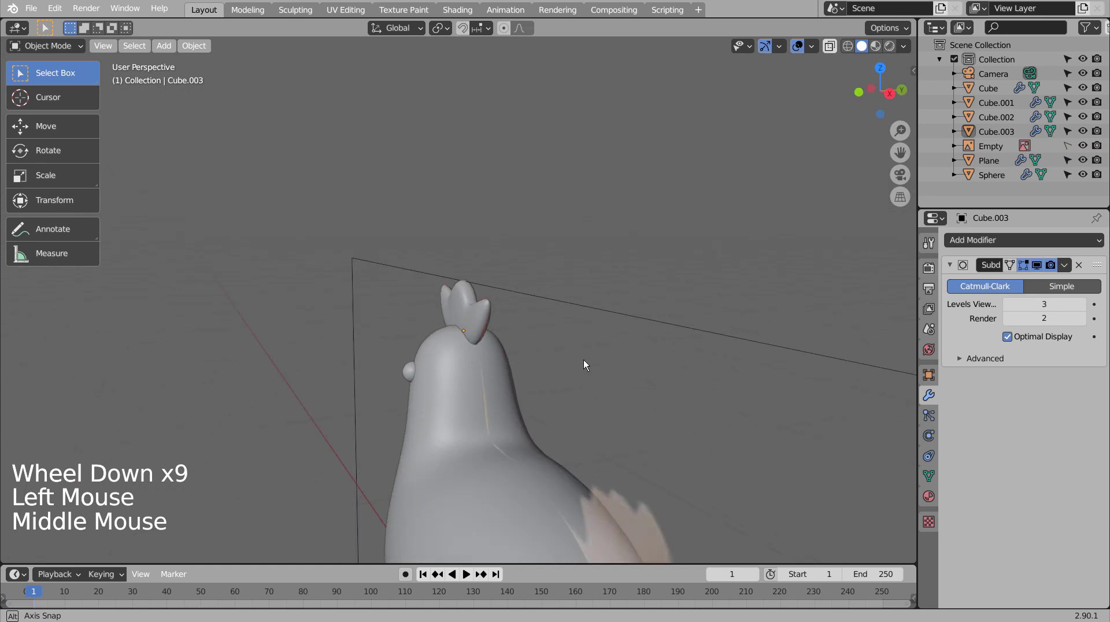
middle_click(630, 366)
middle_click(632, 366)
middle_click(620, 329)
scroll("up", 3)
scroll("down", 3)
scroll("down", 3)
left_click(706, 367)
middle_click(718, 435)
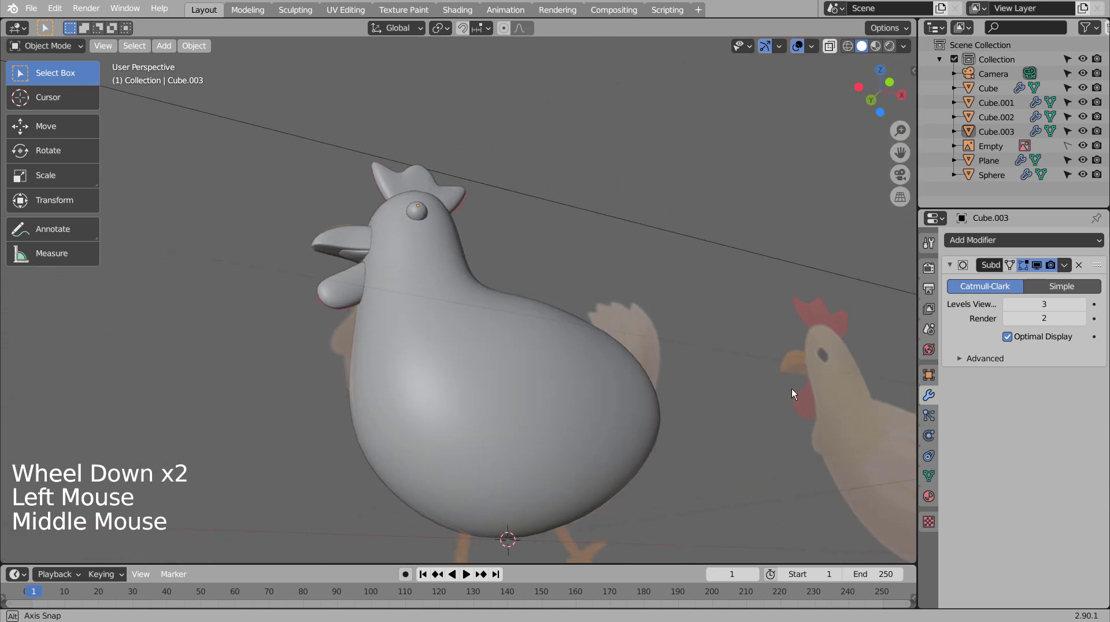
middle_click(751, 432)
key("KP_1")
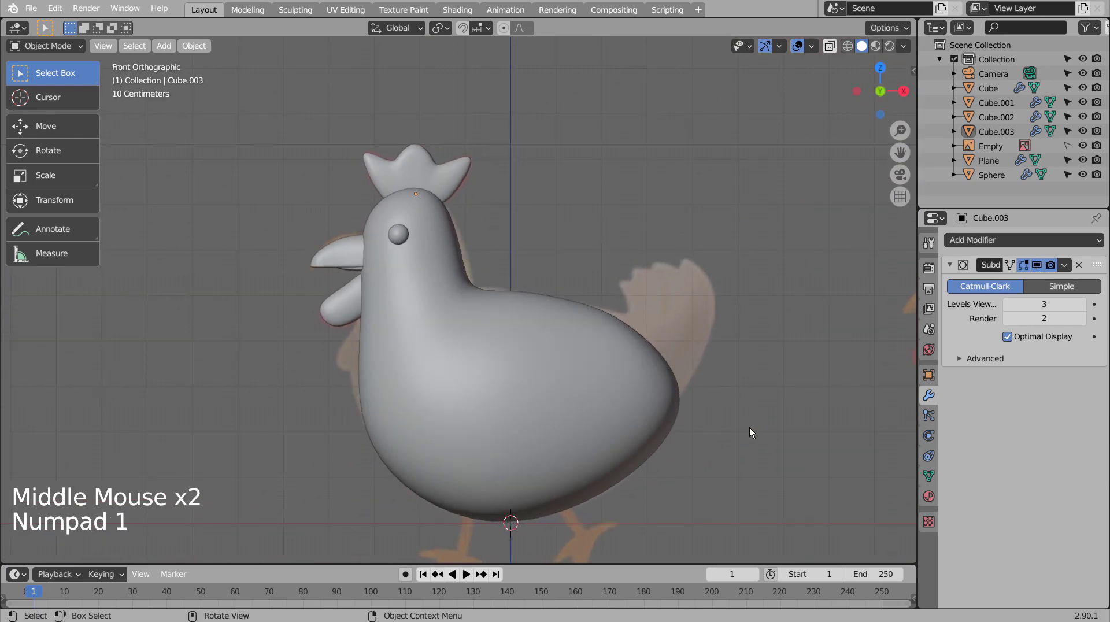
scroll("up", 3)
key("shift+z")
middle_click(275, 324)
middle_click(338, 373)
Step: Inspect the chicken from around the neck and select the wattle in front view
key("shift+z")
key("Tab")
key("Tab")
middle_click(525, 404)
key("shift+z")
middle_click(490, 402)
middle_click(490, 411)
middle_click(487, 409)
key("KP_1")
left_click(267, 291)
Step: Duplicate the wattle and rotate and move the copy down the neck just below the first
key("shift+d")
key("r")
key("g")
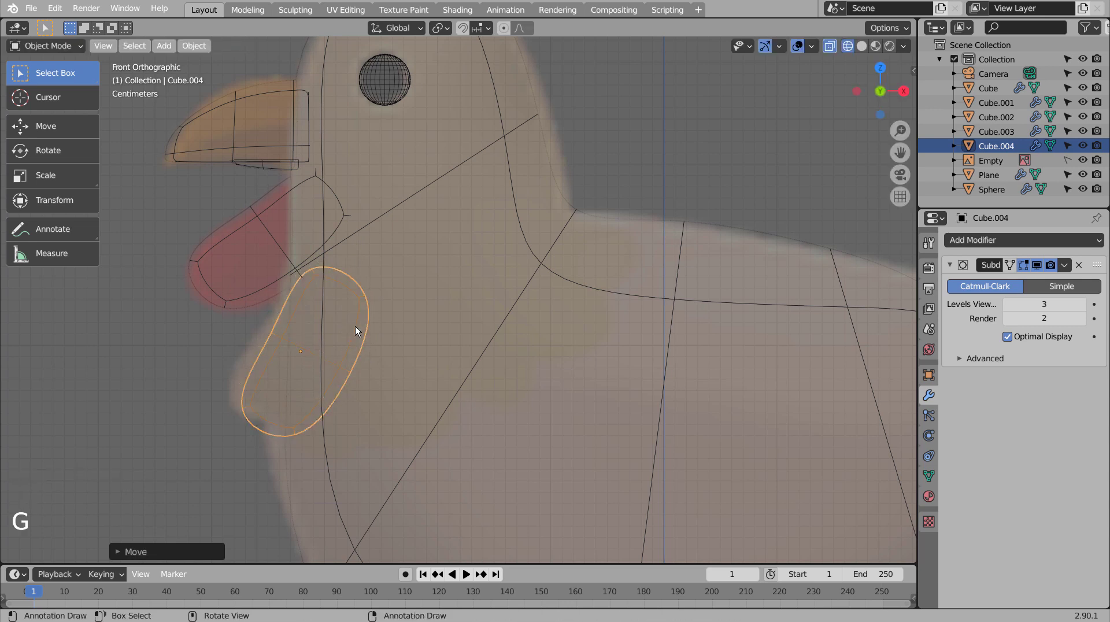
key("r")
key("g")
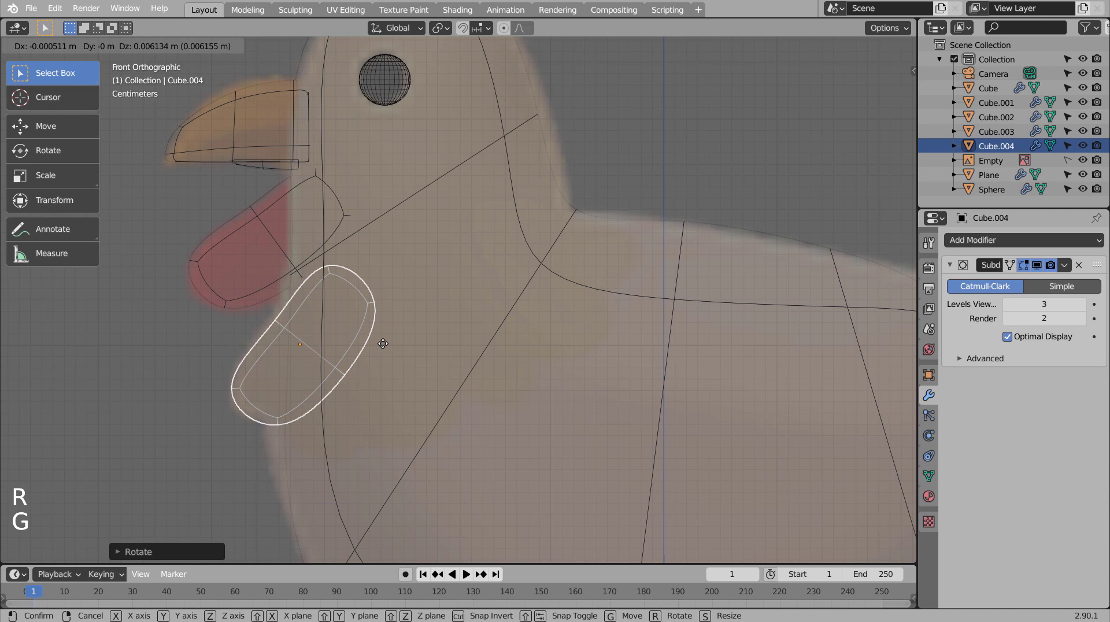
key("shift+z")
scroll("down", 3)
middle_click(456, 377)
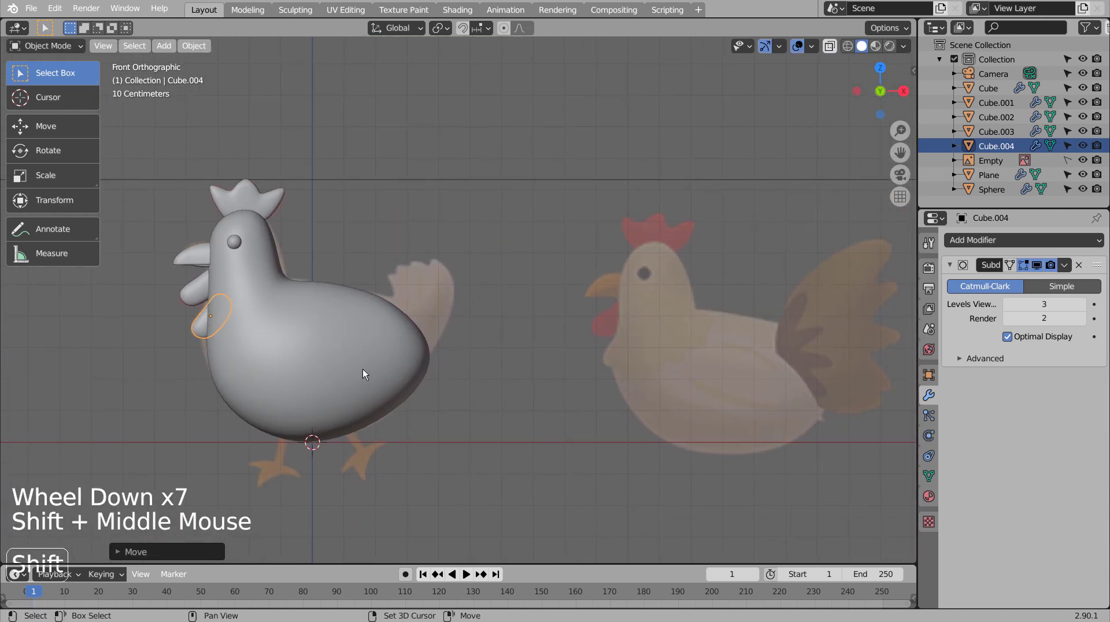
Step: Add a subdivided plane, shrink, rotate and position it at the chicken's rear as a tail base
left_click(492, 348)
key("shift+a")
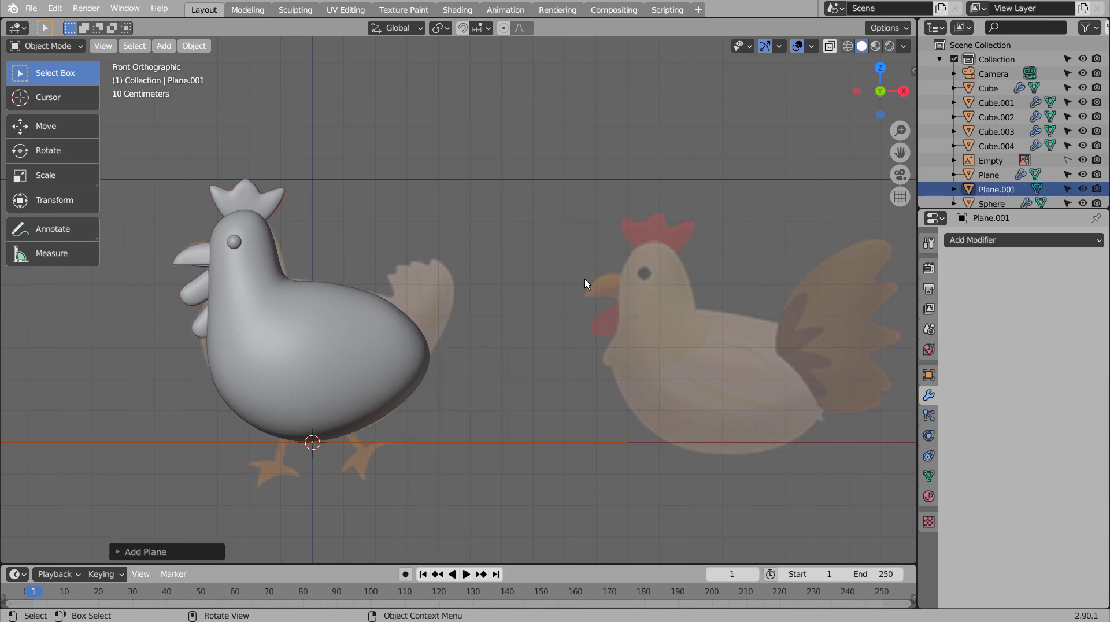
key("ctrl+3")
key("Tab")
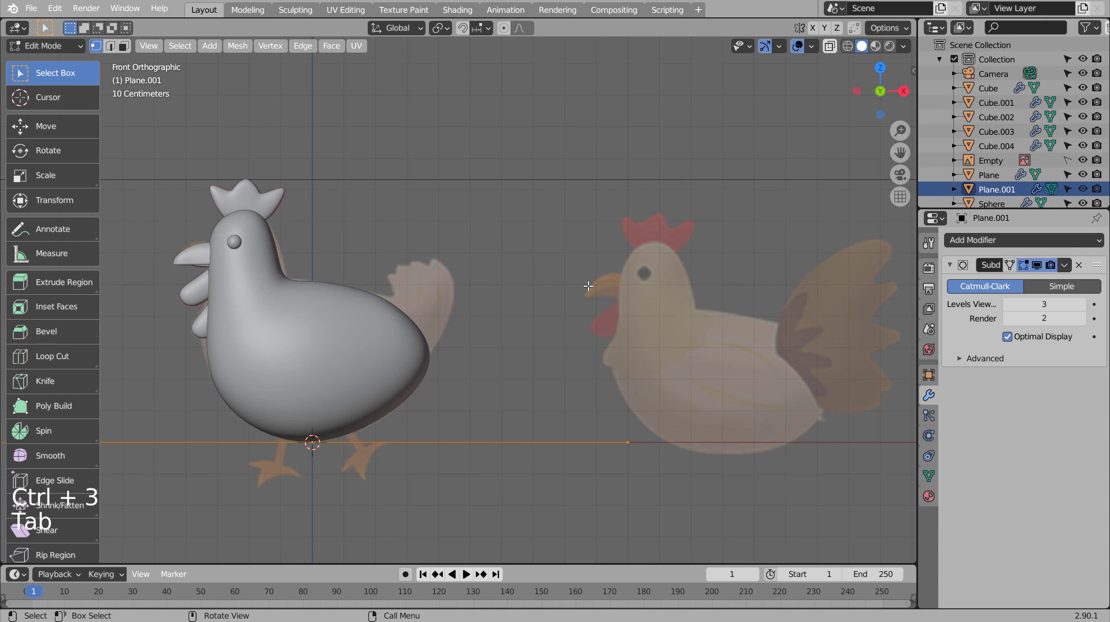
key("s")
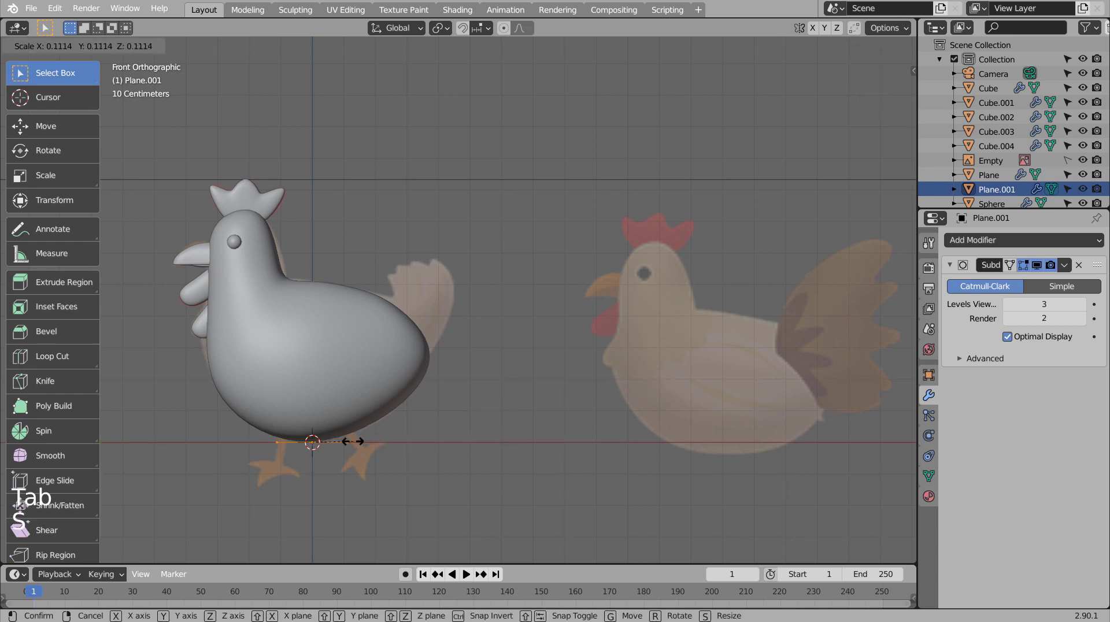
key("g")
key("r")
key("g")
key("r")
scroll("up", 3)
Step: Extrude the plane's edge twice, moving, scaling and rotating each new tail section upward
key("e")
key("g")
key("s")
key("e")
key("g")
key("r")
key("g")
key("s")
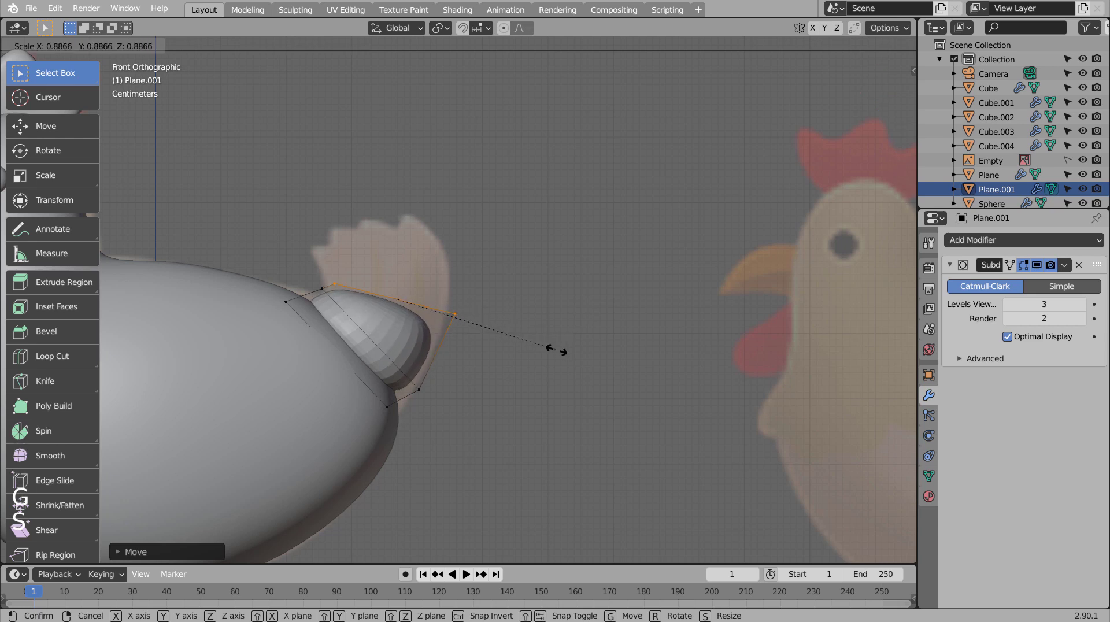
key("g")
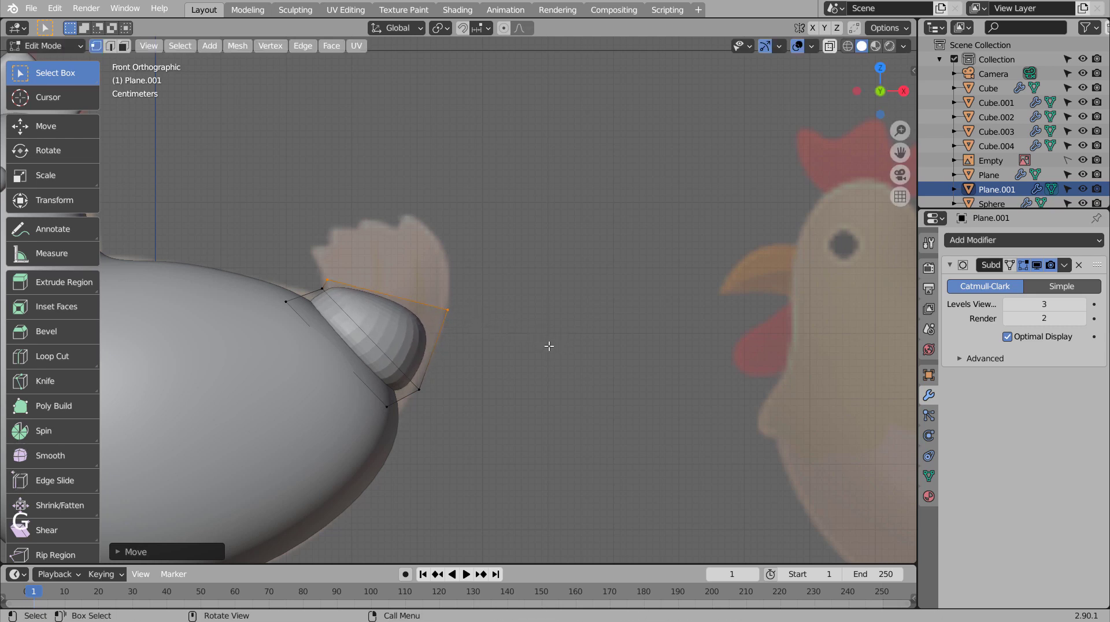
Step: Extrude and tilt one more tail section, then begin a knife cut across it
key("r")
key("e")
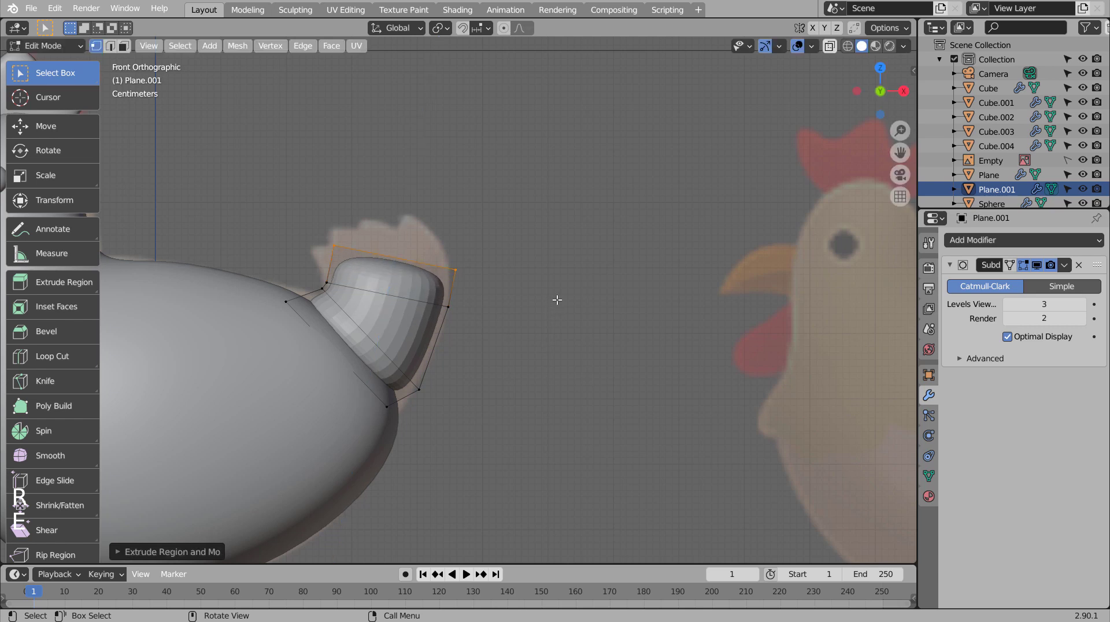
key("g")
key("r")
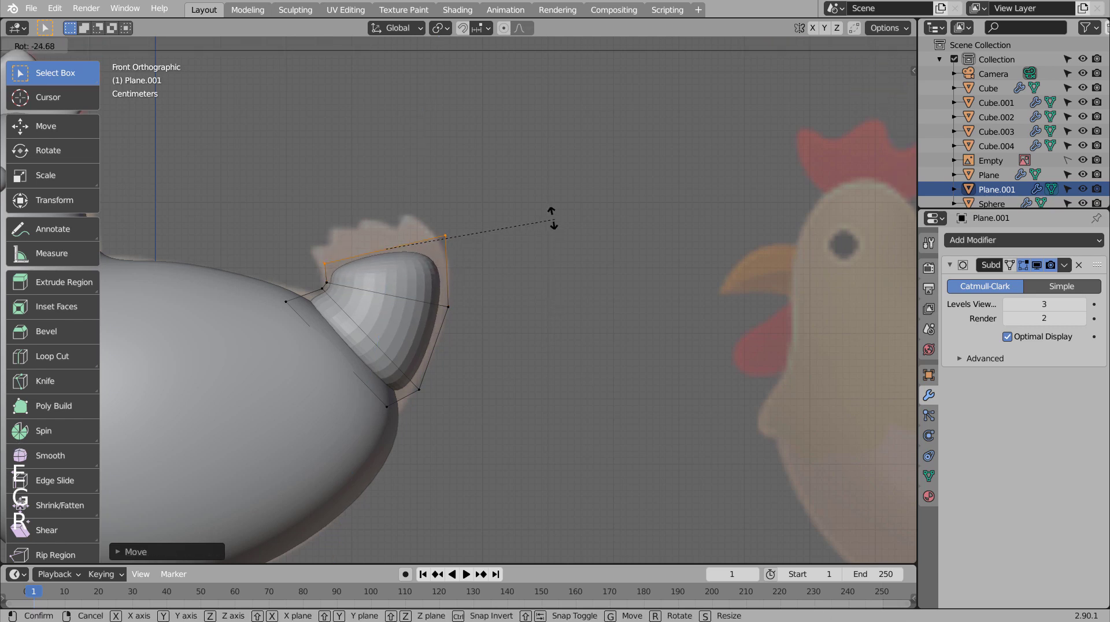
key("g")
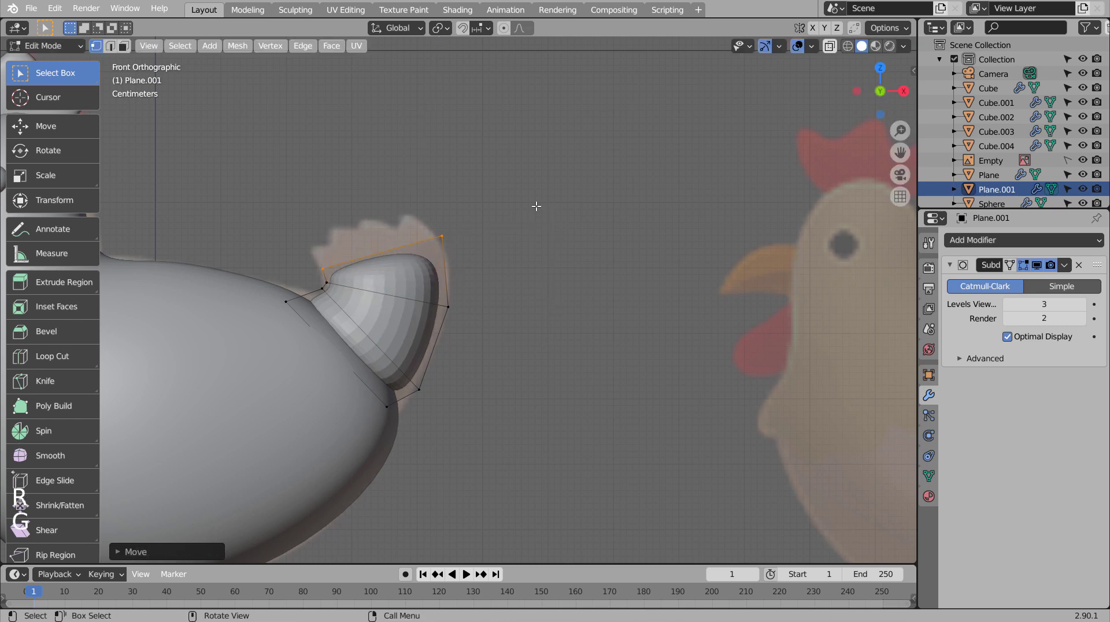
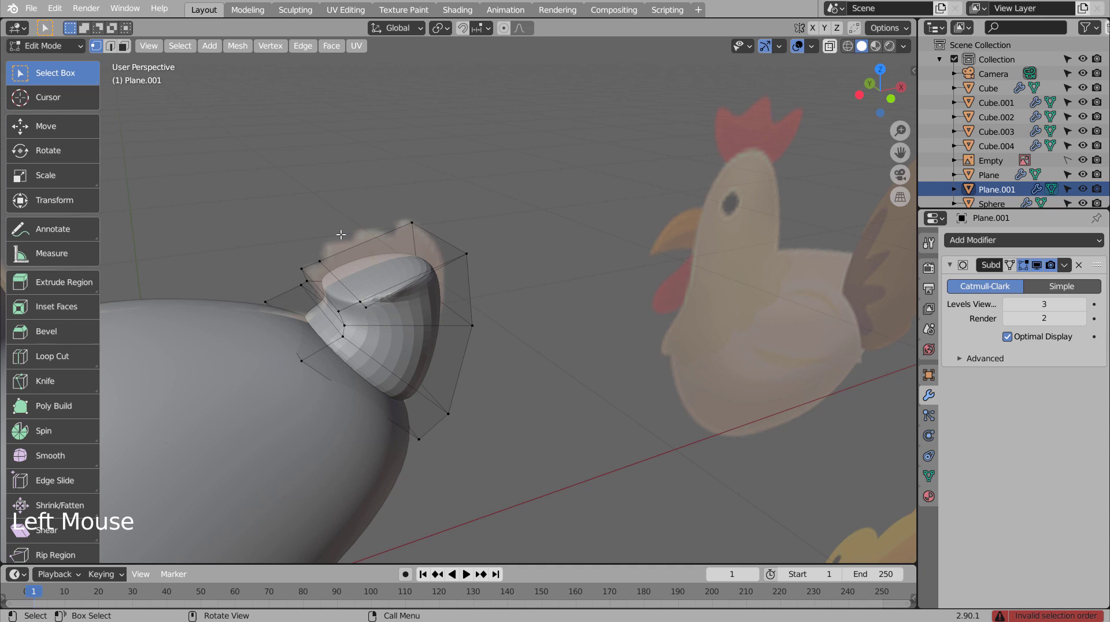
key("k")
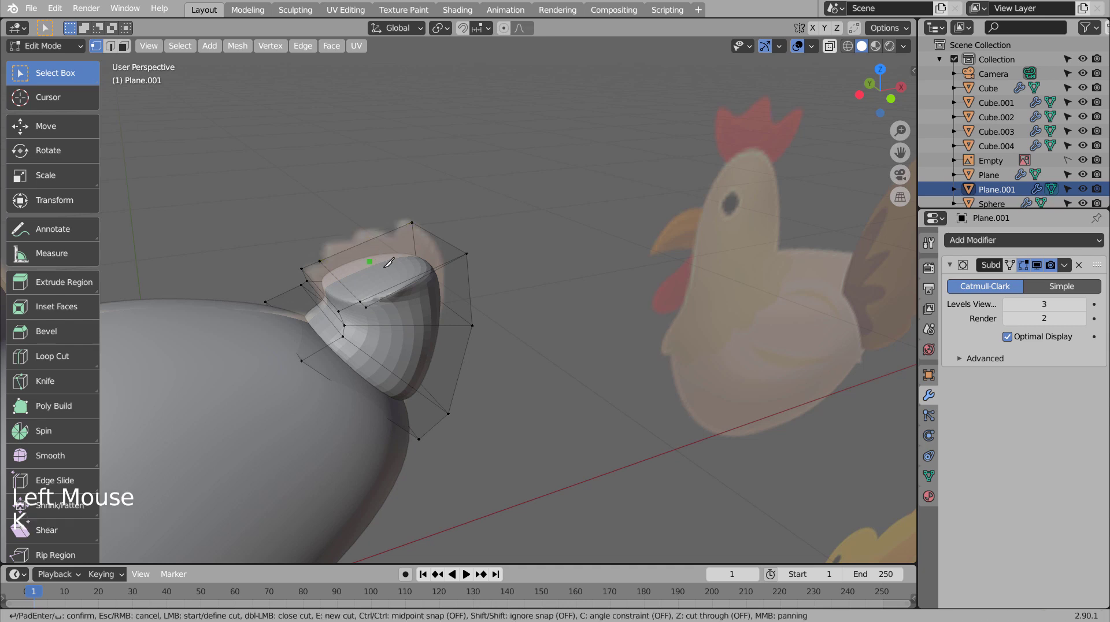
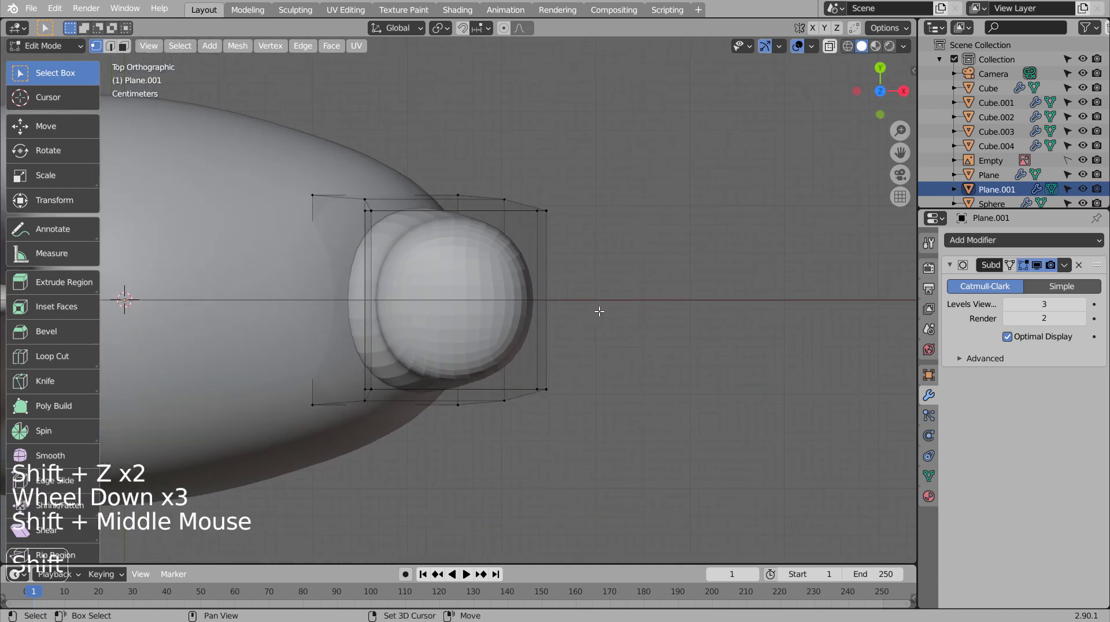
Step: Cut extra knife edges lengthwise across the tail mesh
key("k")
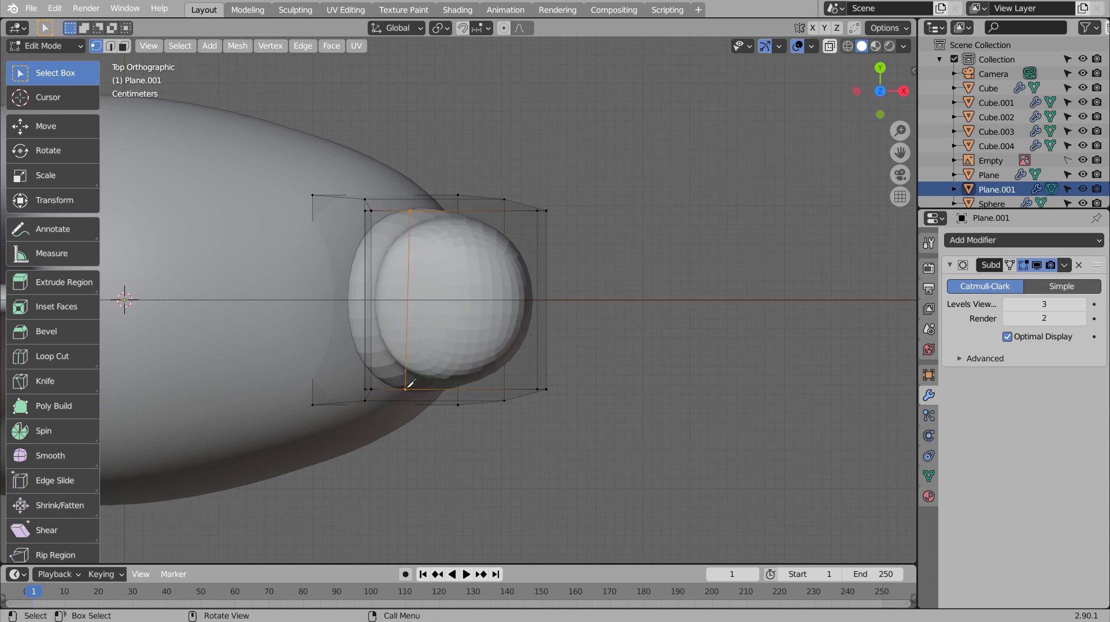
key("k")
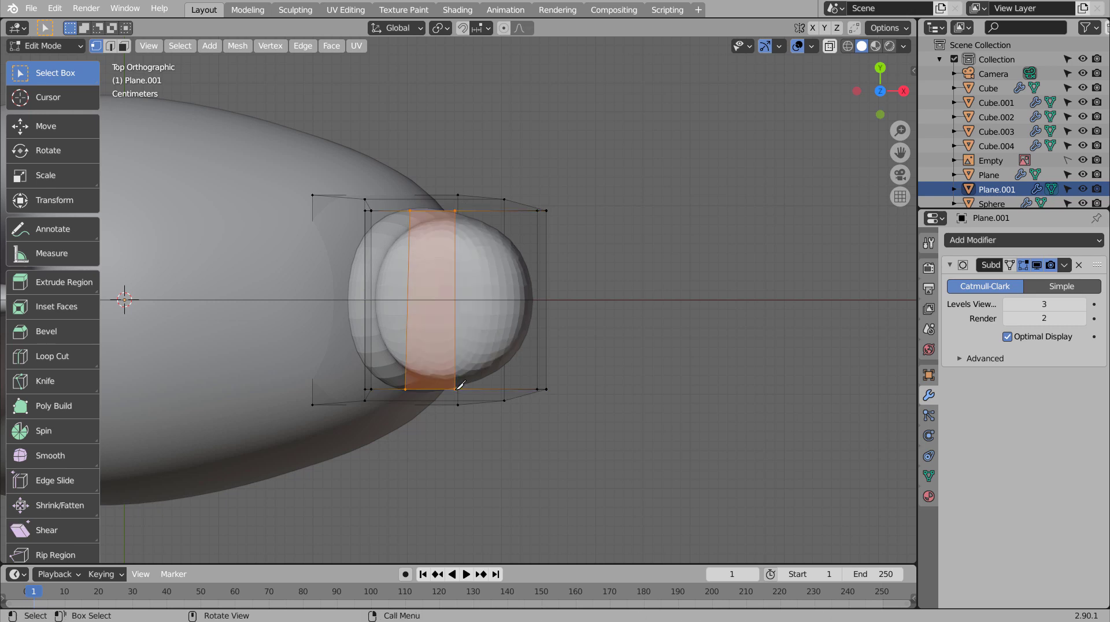
key("k")
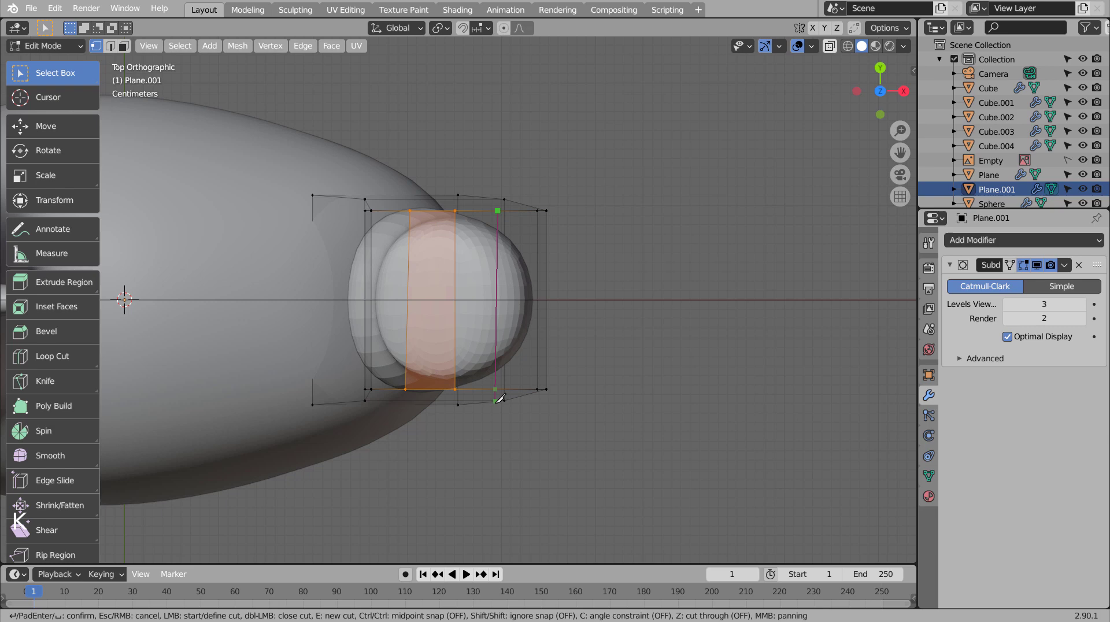
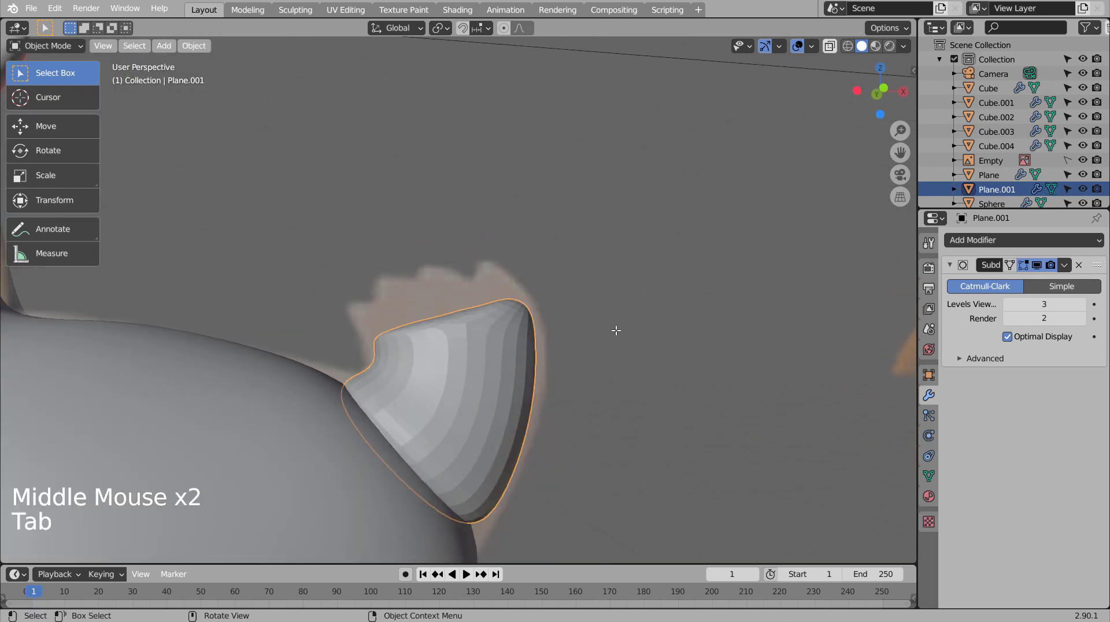
key("Tab")
key("Tab")
Step: Check the cut tail from around and return to editing it in front view
right_click(492, 354)
middle_click(638, 405)
middle_click(618, 415)
key("KP_1")
key("Tab")
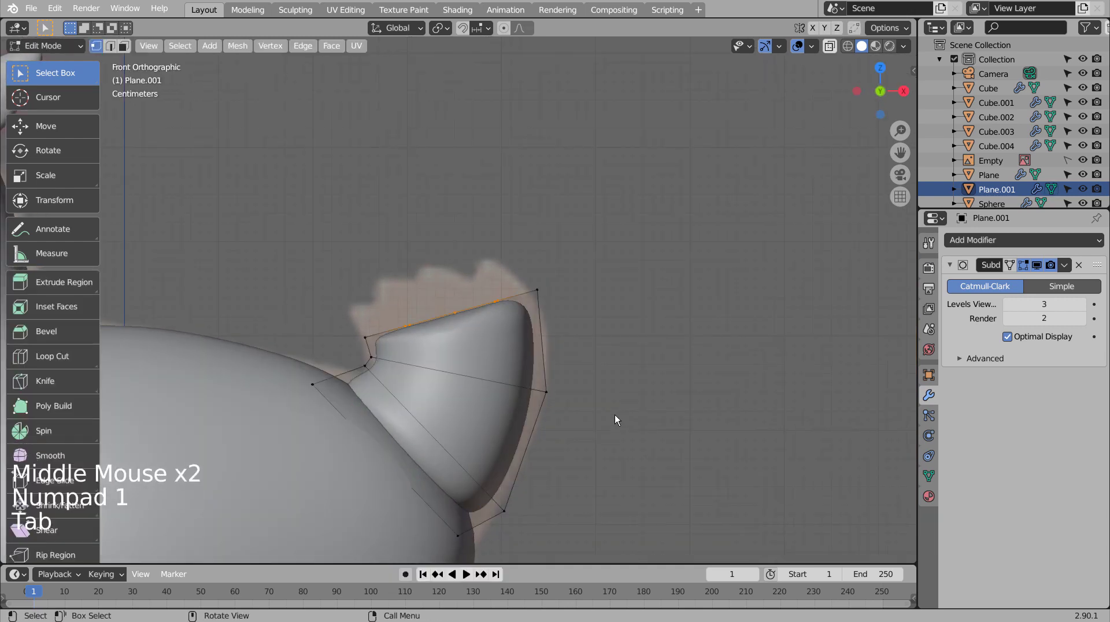
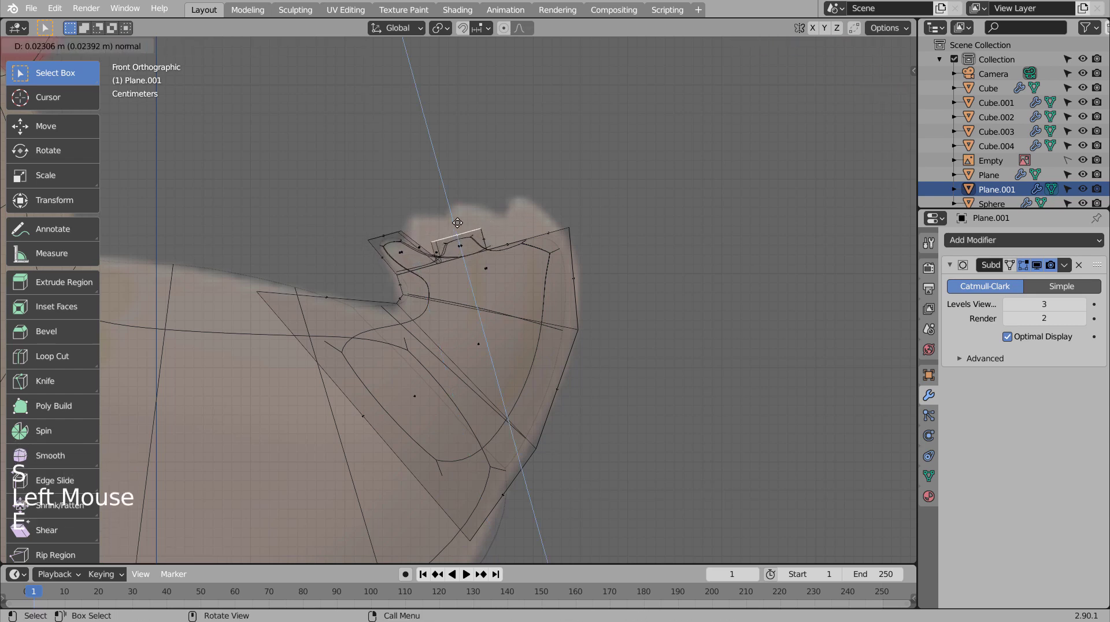
Step: Move the extruded top faces into rounded feather tips and view the smoothed fan tail
key("g")
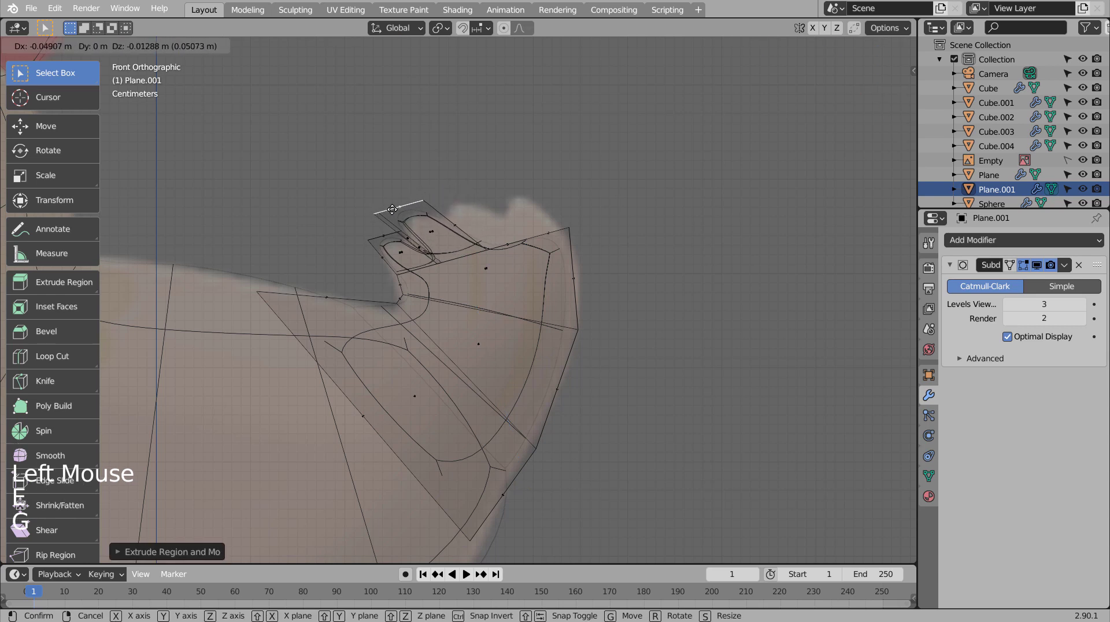
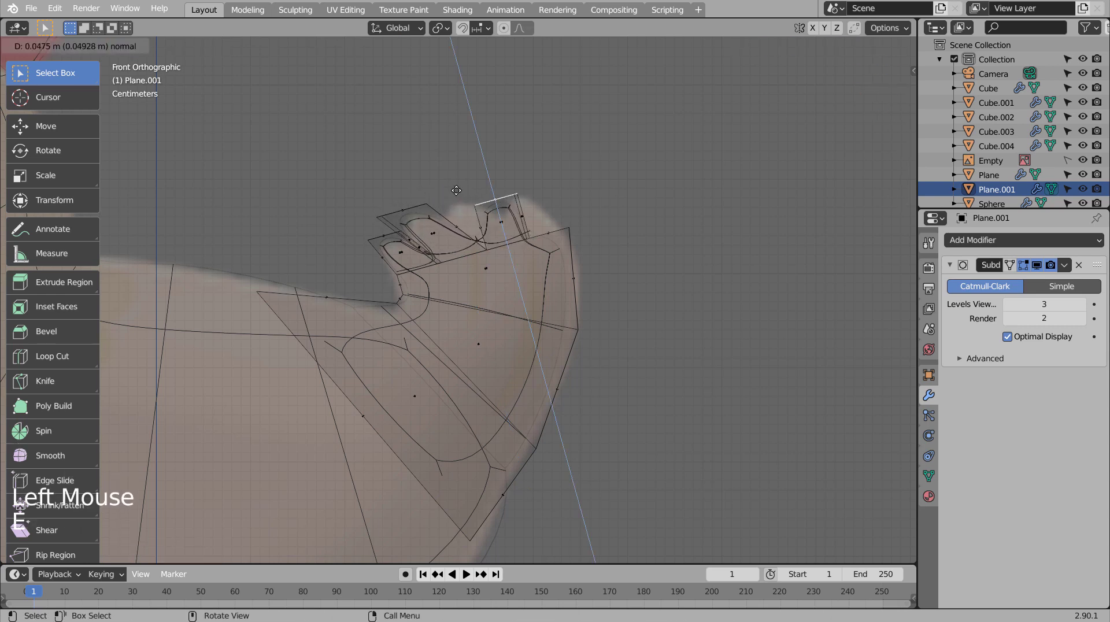
key("g")
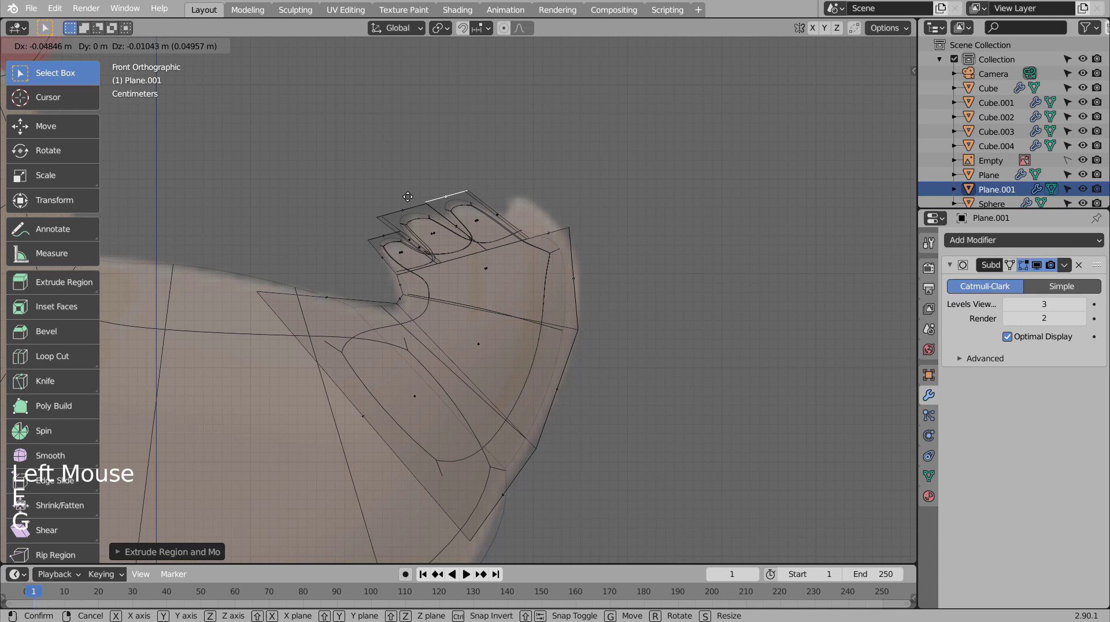
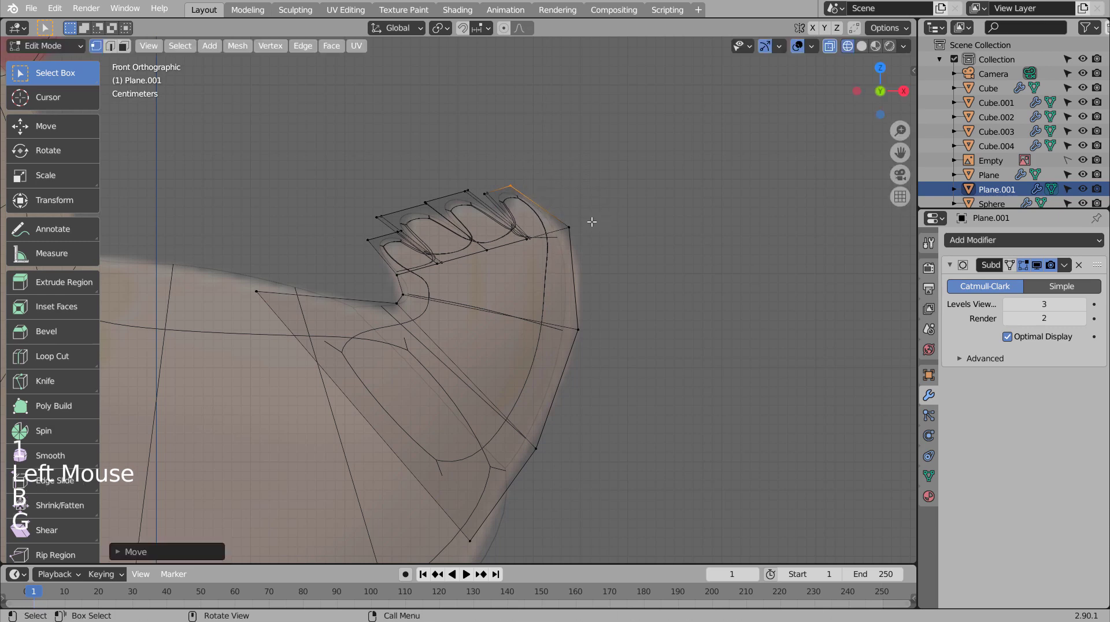
key("Tab")
key("shift+z")
Step: Select the tail piece and scale its feathers narrower, then leave Edit Mode
middle_click(592, 280)
middle_click(511, 324)
left_click(527, 308)
middle_click(638, 322)
left_click(527, 316)
key("s")
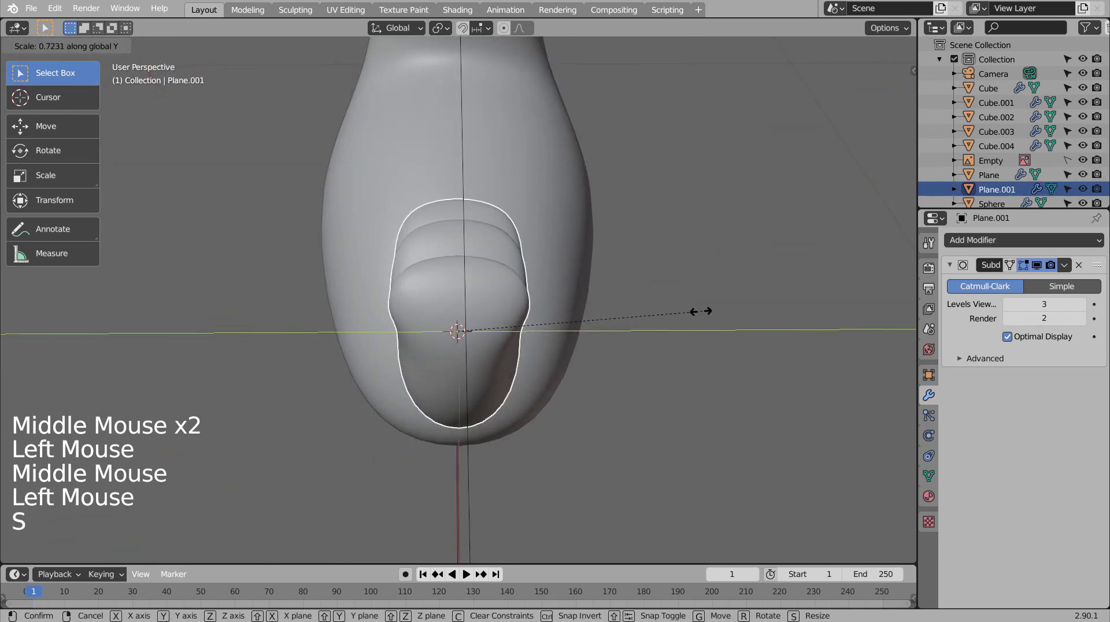
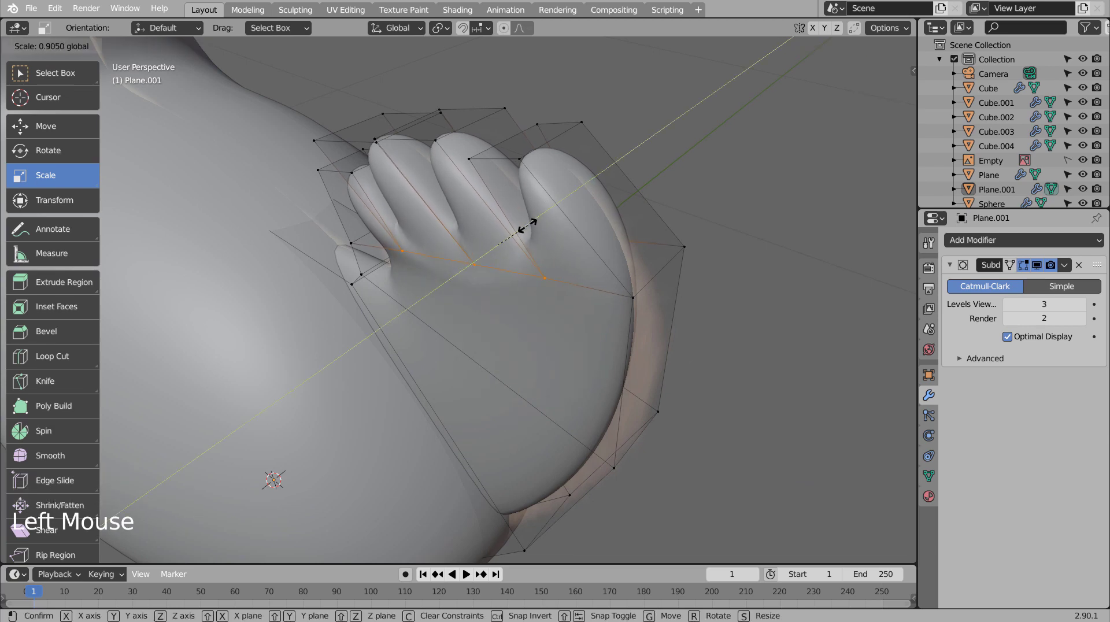
key("Tab")
Step: Orbit around the chicken to check the finished tail and switch to front view
middle_click(507, 324)
middle_click(597, 265)
middle_click(598, 259)
middle_click(596, 255)
middle_click(586, 255)
scroll("down", 3)
left_click(594, 319)
scroll("down", 3)
middle_click(555, 350)
scroll("down", 3)
key("KP_1")
scroll("up", 3)
middle_click(511, 375)
Step: Add a cube, scale it into a thin tall post and move it under the left side of the body
key("shift+a")
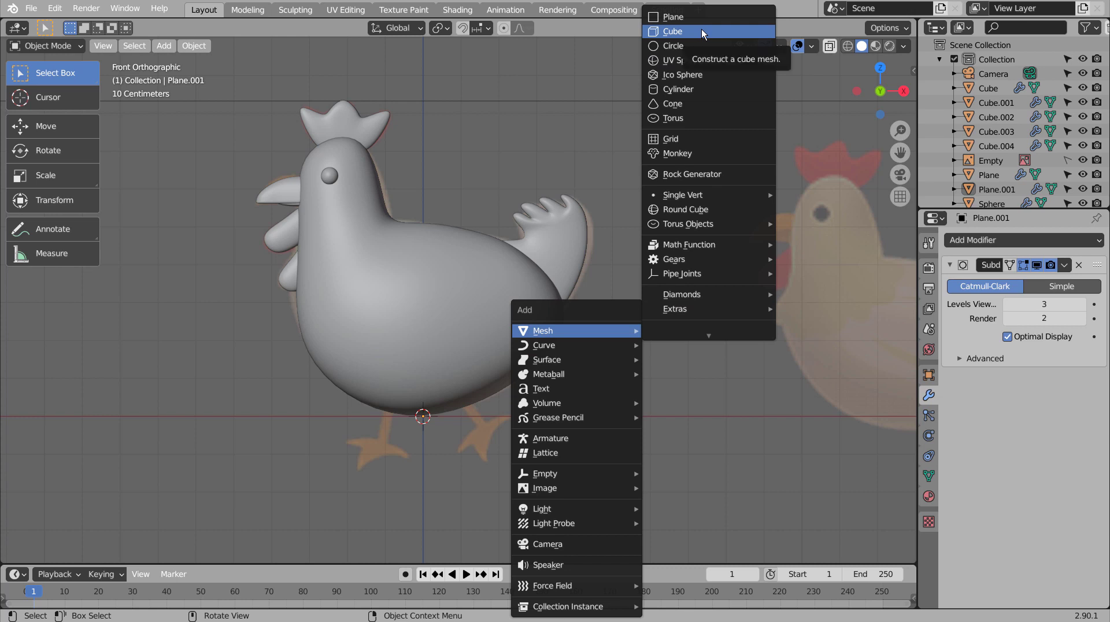
key("s")
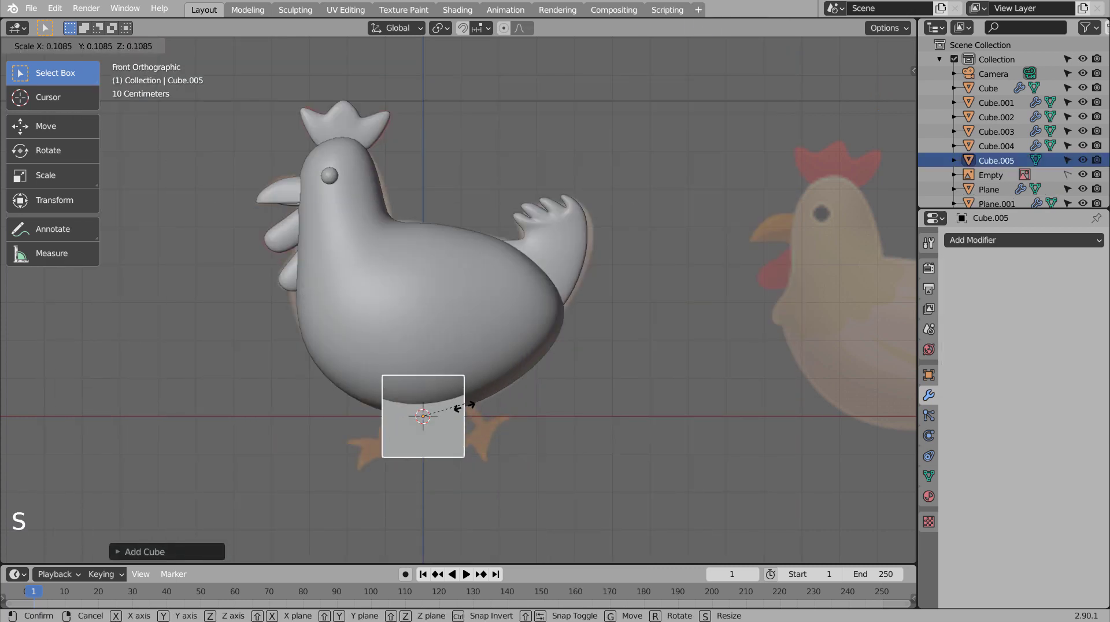
key("g")
middle_click(446, 380)
scroll("up", 3)
key("s")
key("s")
key("g")
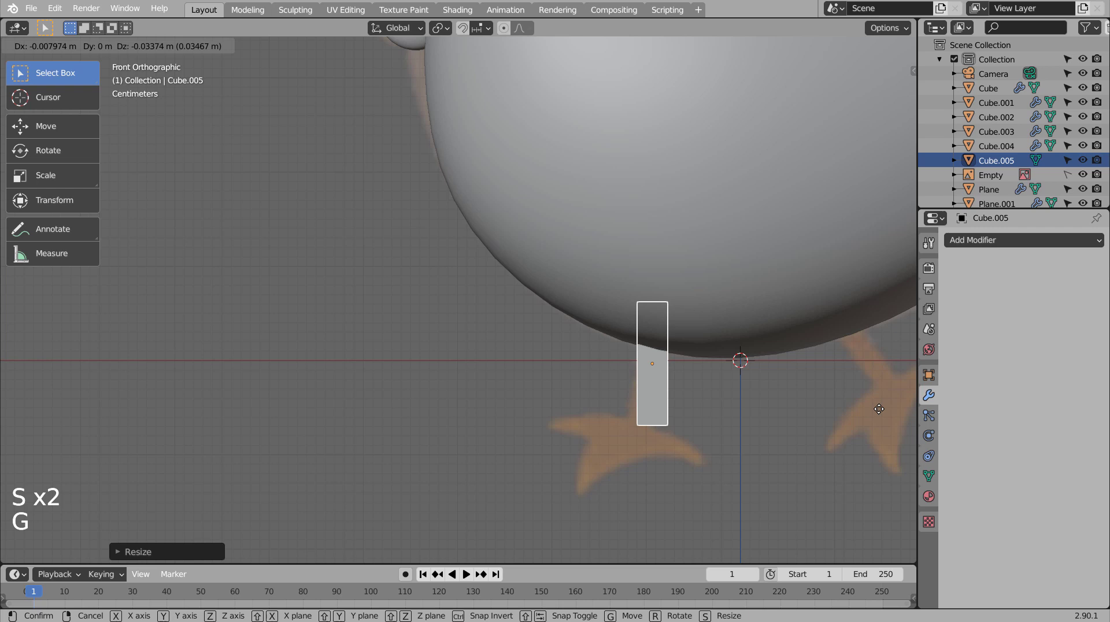
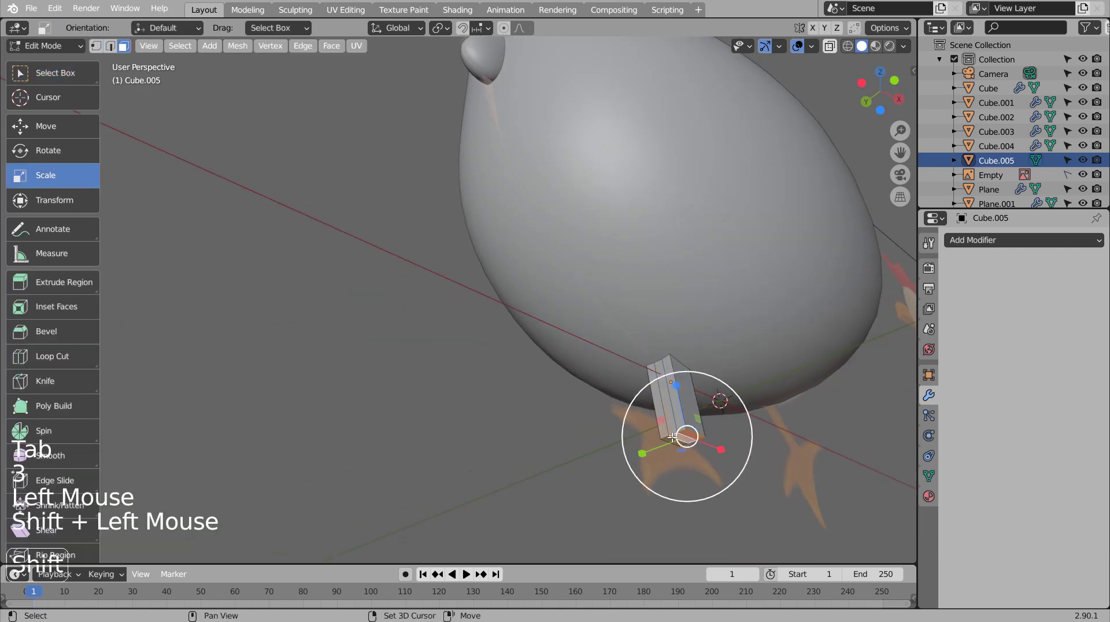
Step: Extrude the post's bottom face and widen it into a flared foot
key("e")
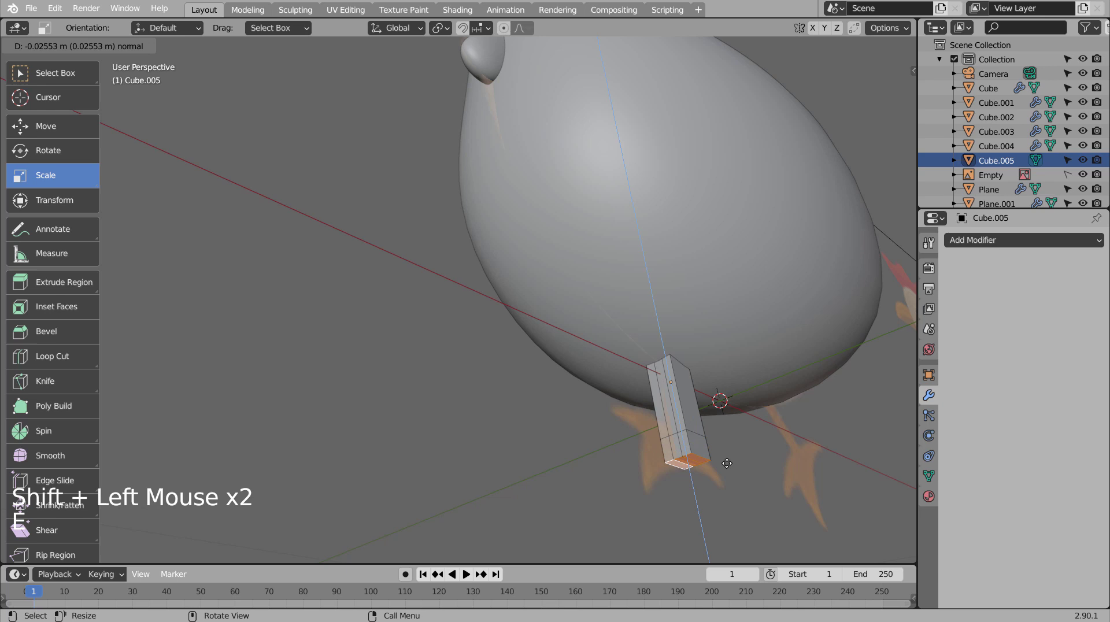
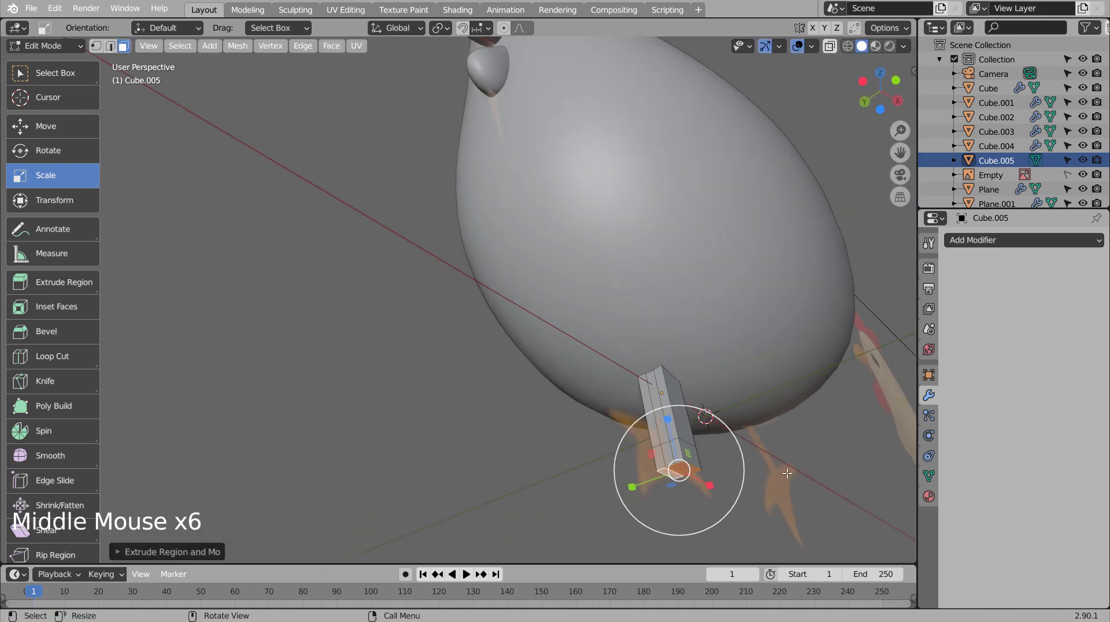
key("s")
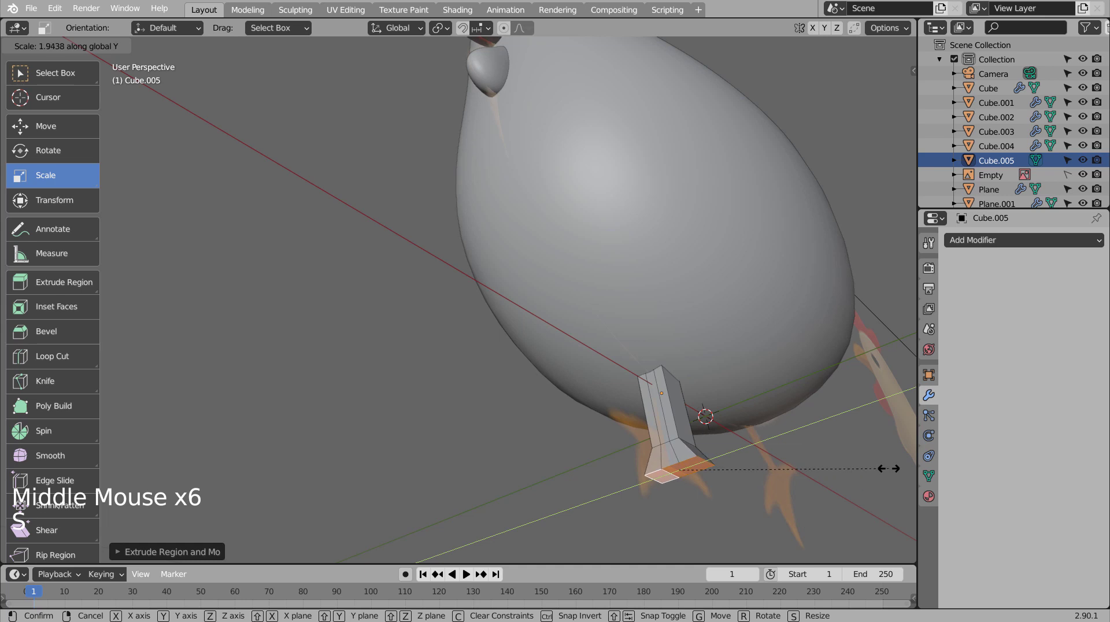
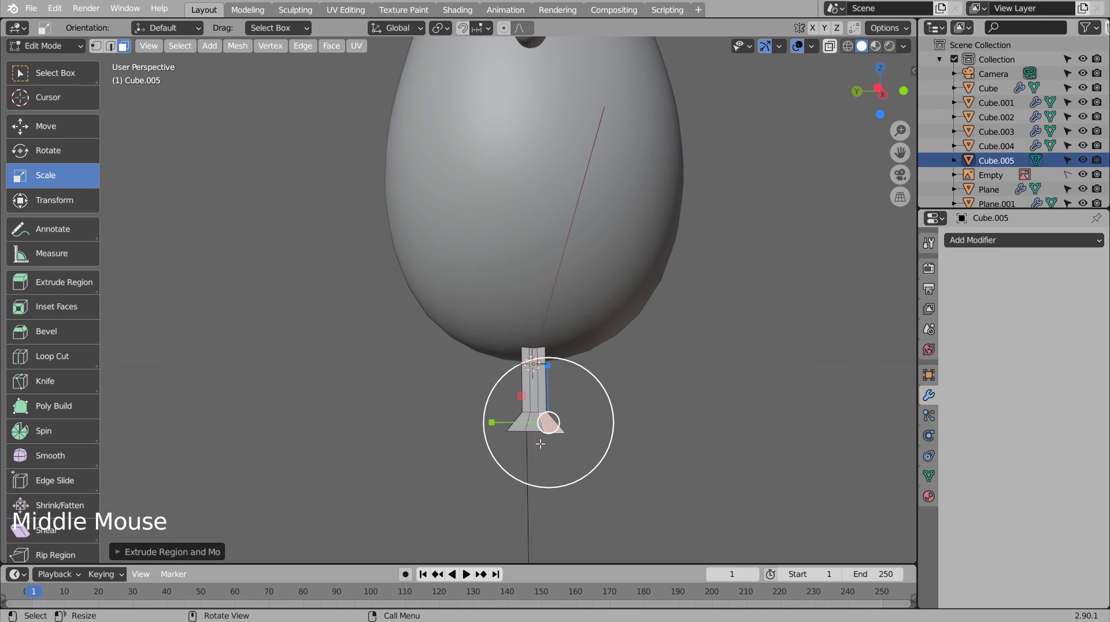
key("KP_7")
key("shift+z")
key("g")
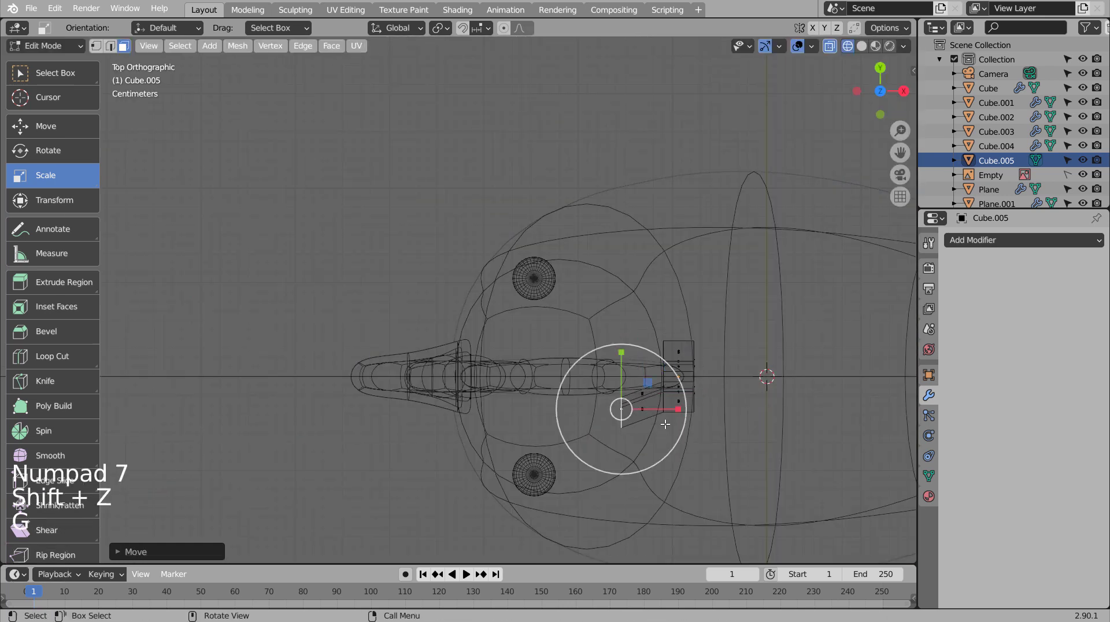
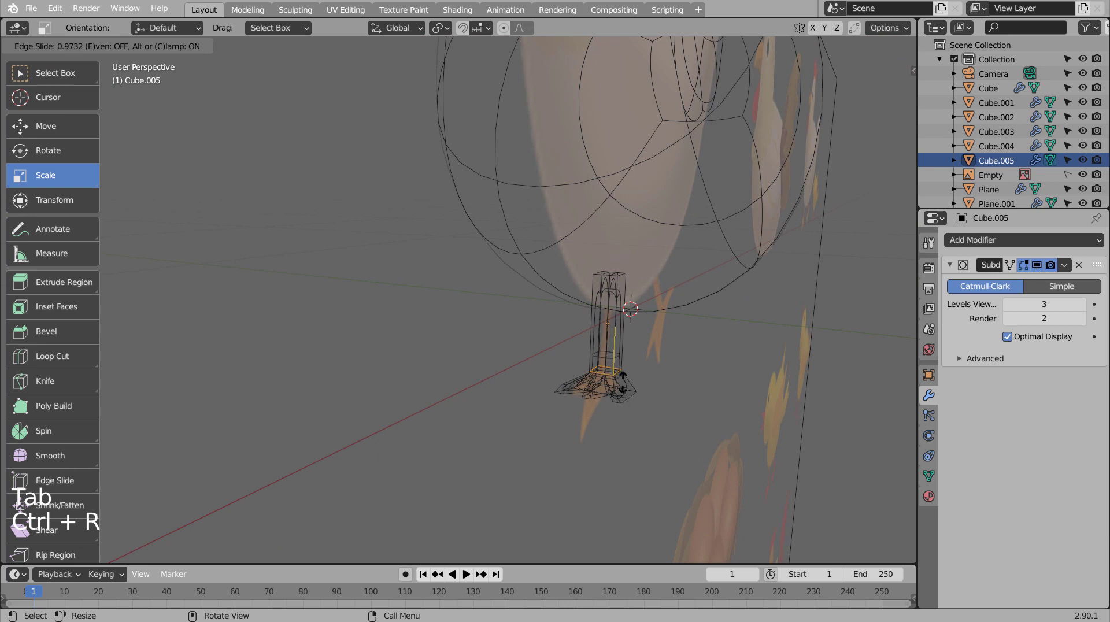
Step: Loop-cut the leg, smooth it with Subdivision Surface and return to solid Object Mode
key("ctrl+r")
key("Tab")
key("shift+z")
Step: Shade the leg smooth and inspect it from around the chicken
middle_click(758, 424)
middle_click(597, 405)
scroll("down", 3)
middle_click(615, 435)
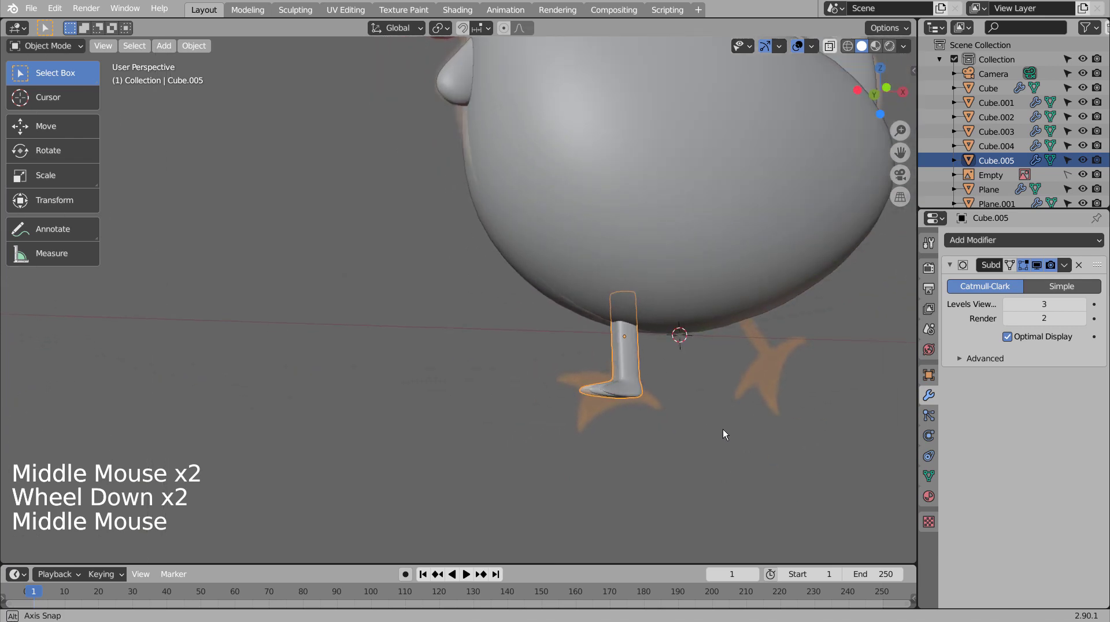
right_click(620, 367)
middle_click(665, 420)
scroll("up", 3)
middle_click(783, 430)
middle_click(829, 429)
middle_click(830, 429)
middle_click(830, 429)
Step: Duplicate the leg and move the copy along Y to the chicken's other side
key("KP_1")
key("KP_3")
key("g")
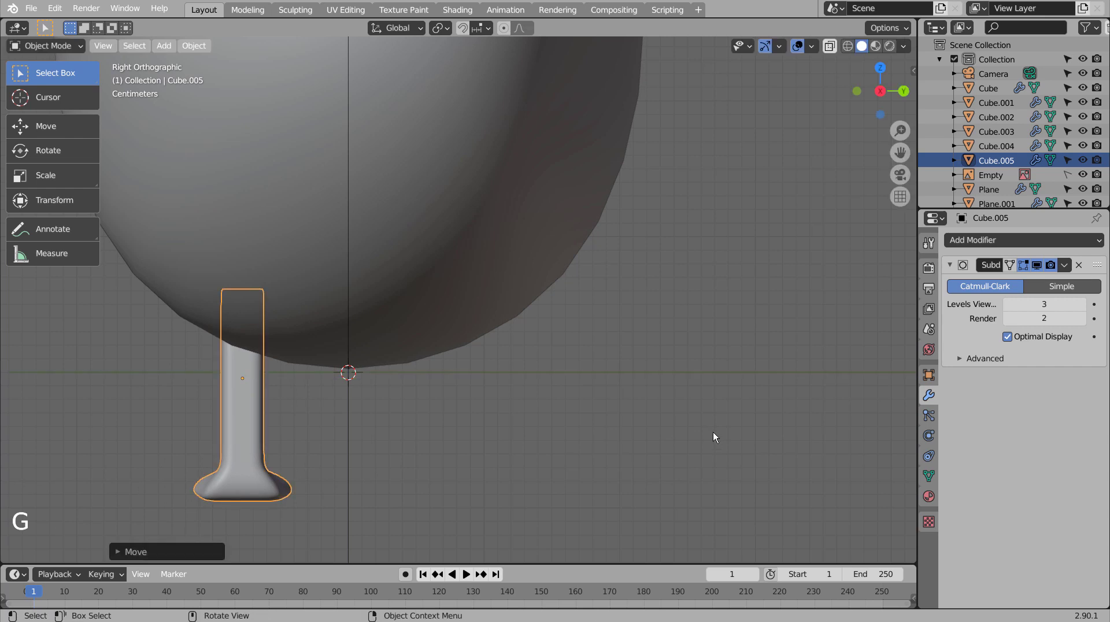
key("KP_3")
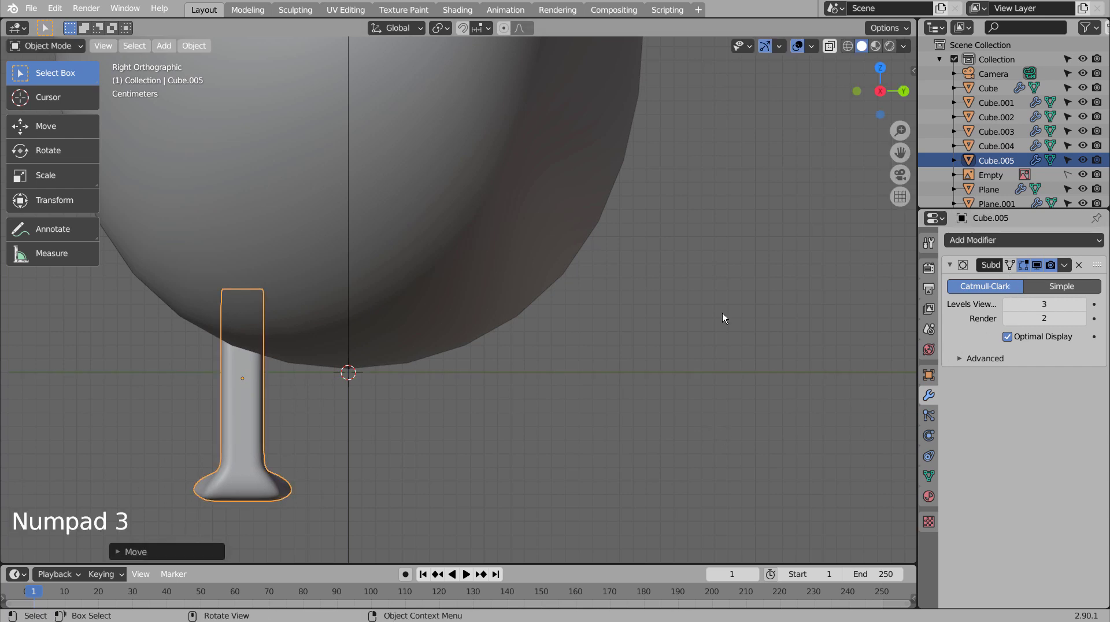
key("shift+d")
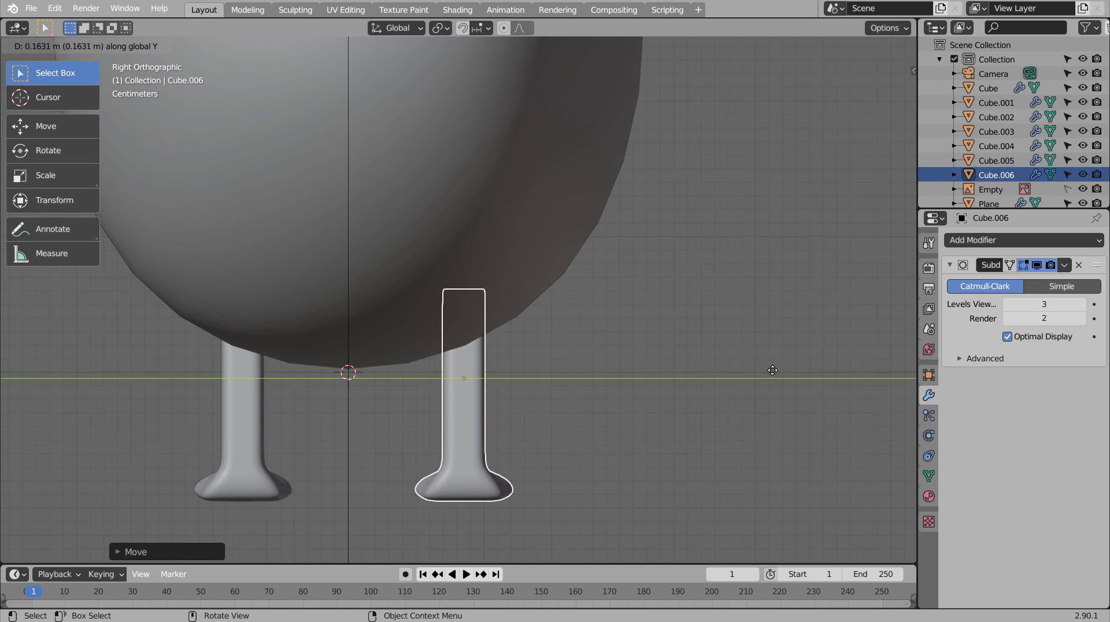
key("KP_3")
key("KP_1")
scroll("down", 3)
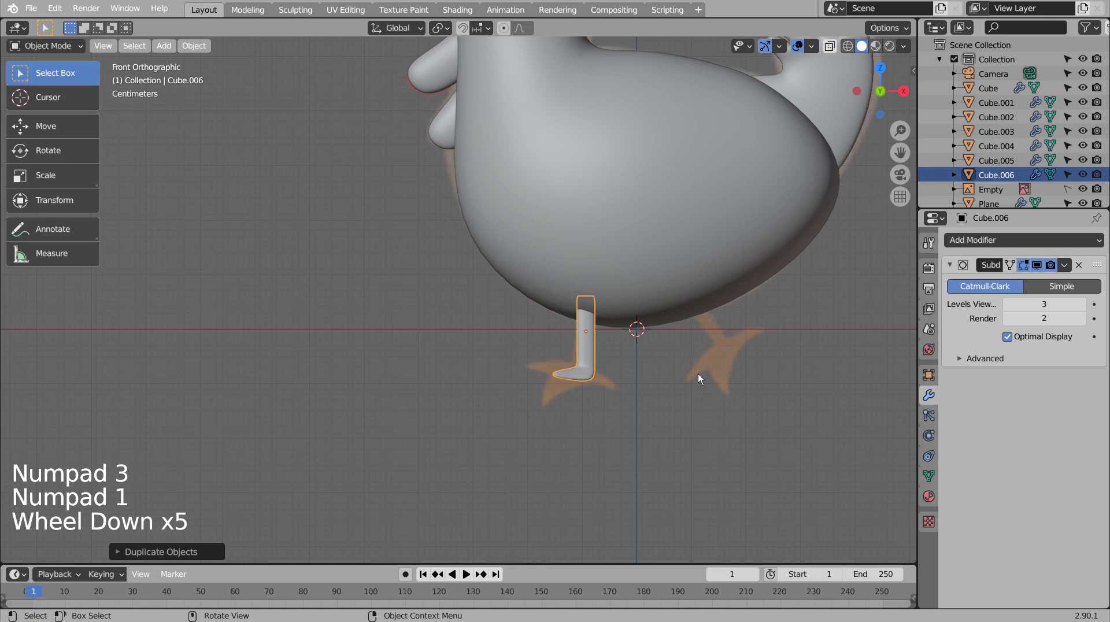
Step: In front view tilt both legs outward and position the copy over the right foot
key("g")
key("r")
key("g")
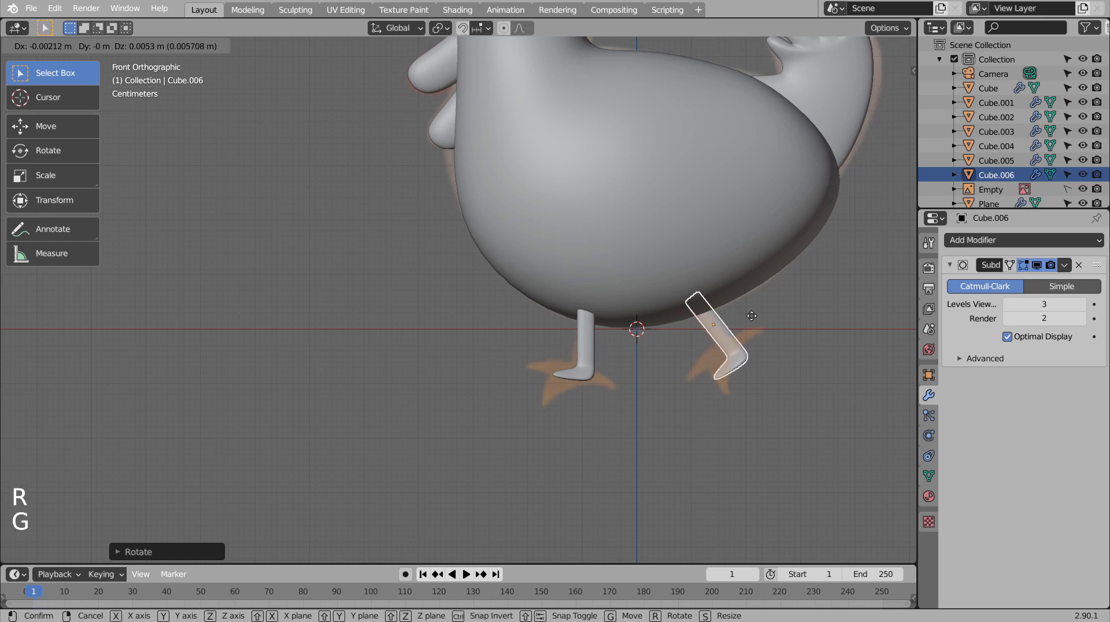
left_click(597, 345)
key("r")
key("g")
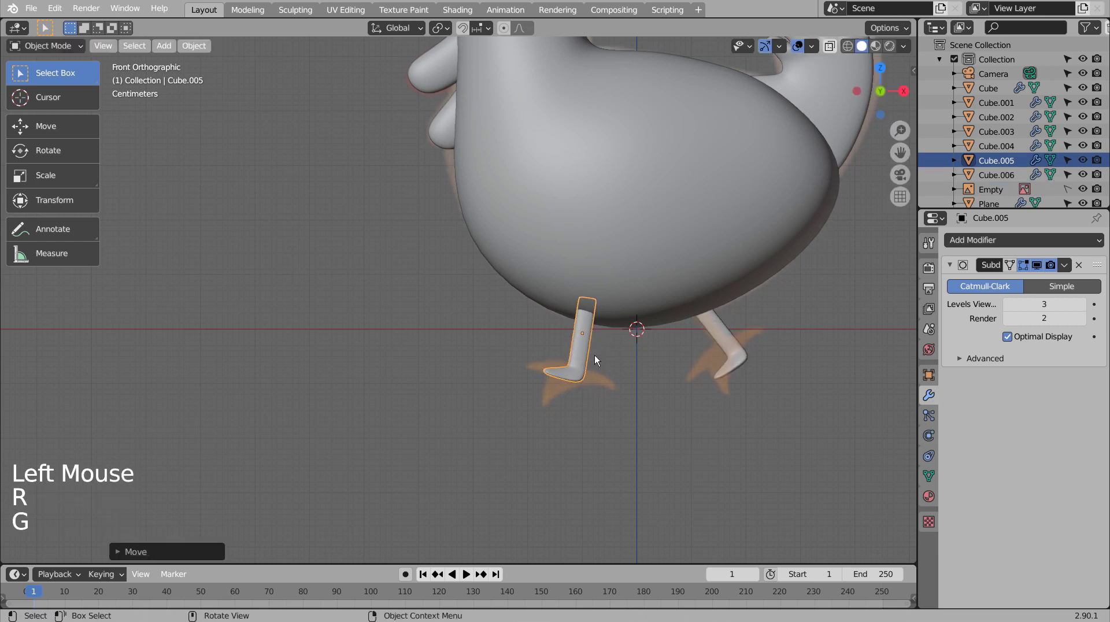
middle_click(535, 427)
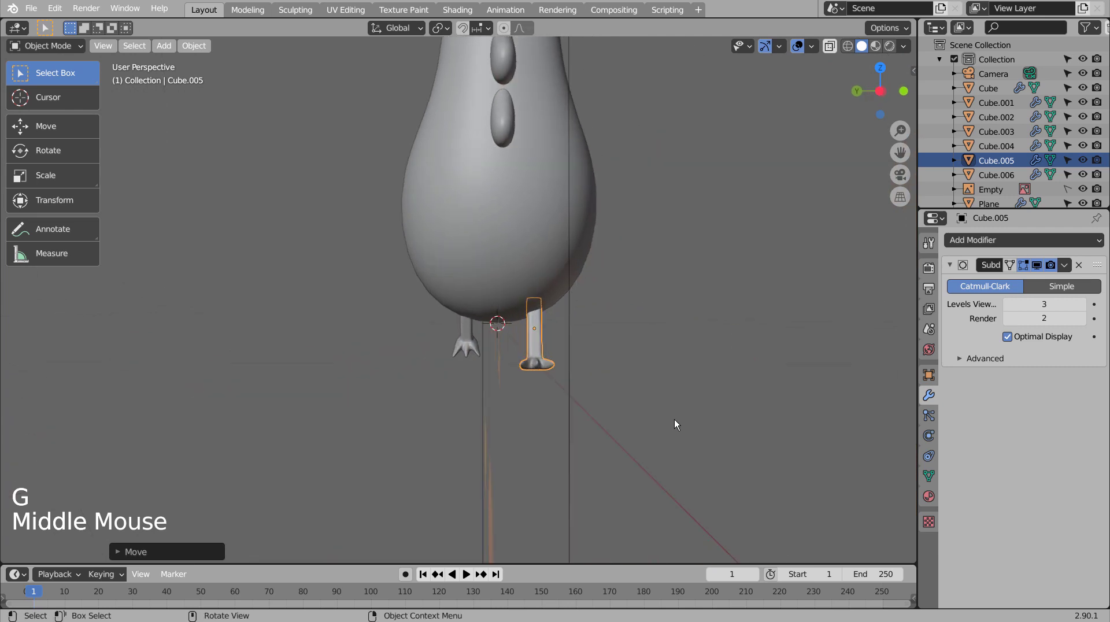
Step: In see-through mode try editing a head part and the body, then undo the stray extrusion
scroll("down", 3)
left_click(613, 410)
middle_click(610, 410)
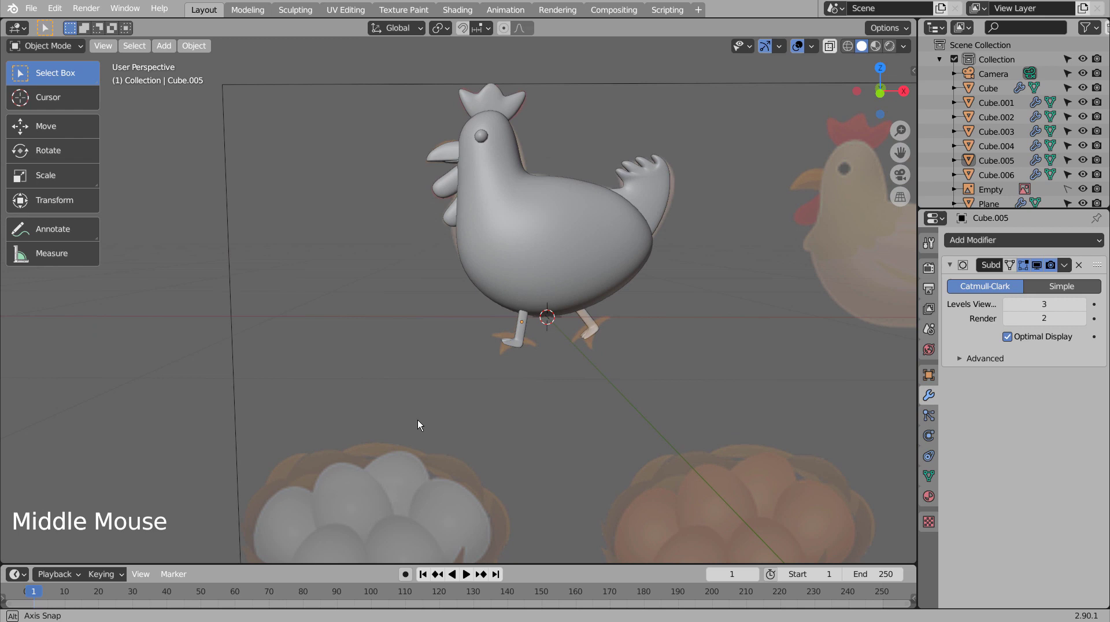
left_click(587, 247)
key("shift+z")
middle_click(679, 375)
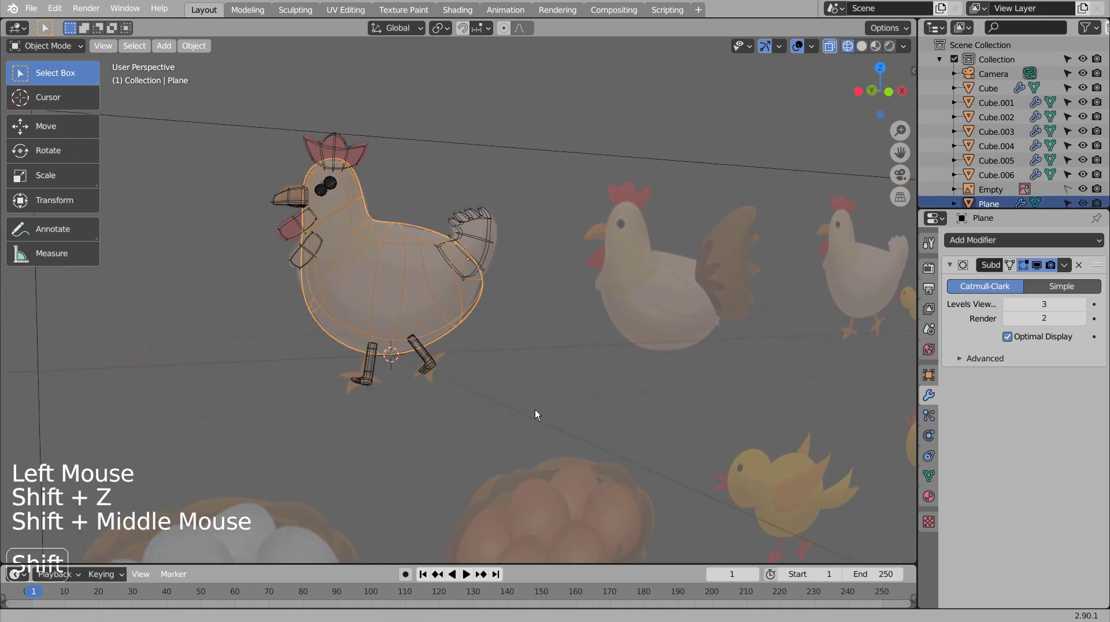
scroll("up", 3)
left_click(162, 223)
key("Tab")
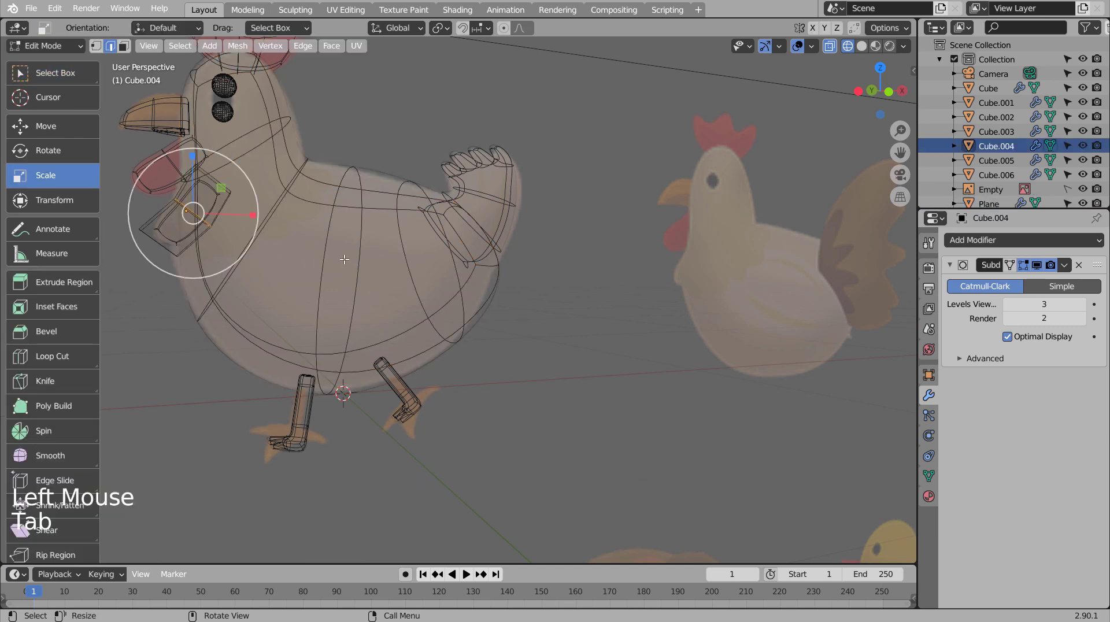
key("Tab")
left_click(357, 260)
key("3")
key("Tab")
key("e")
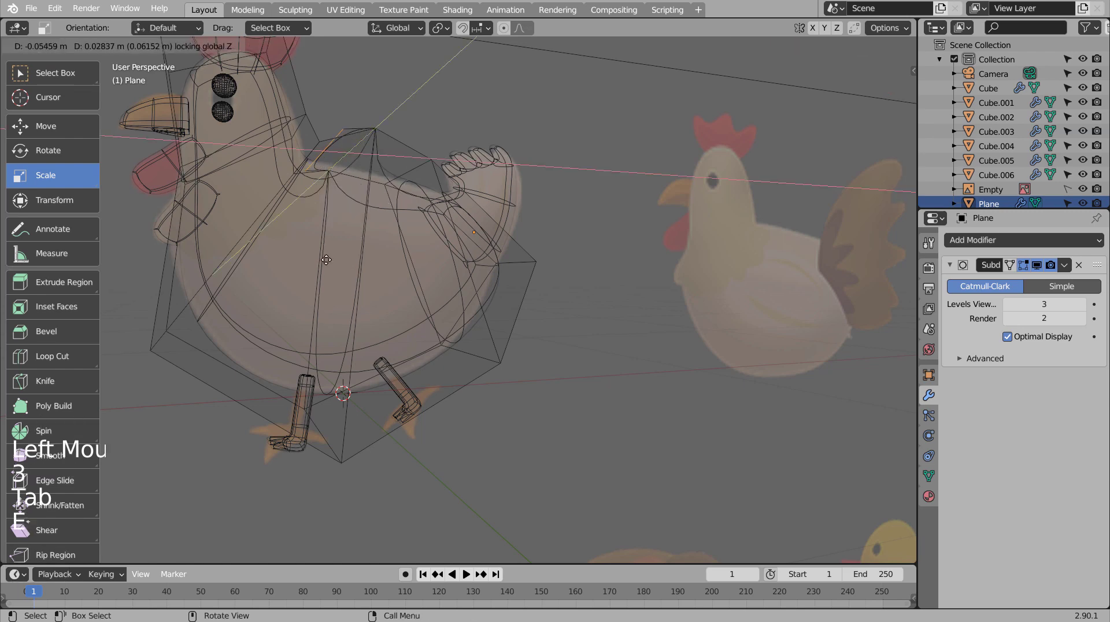
key("ctrl+z")
key("ctrl+z")
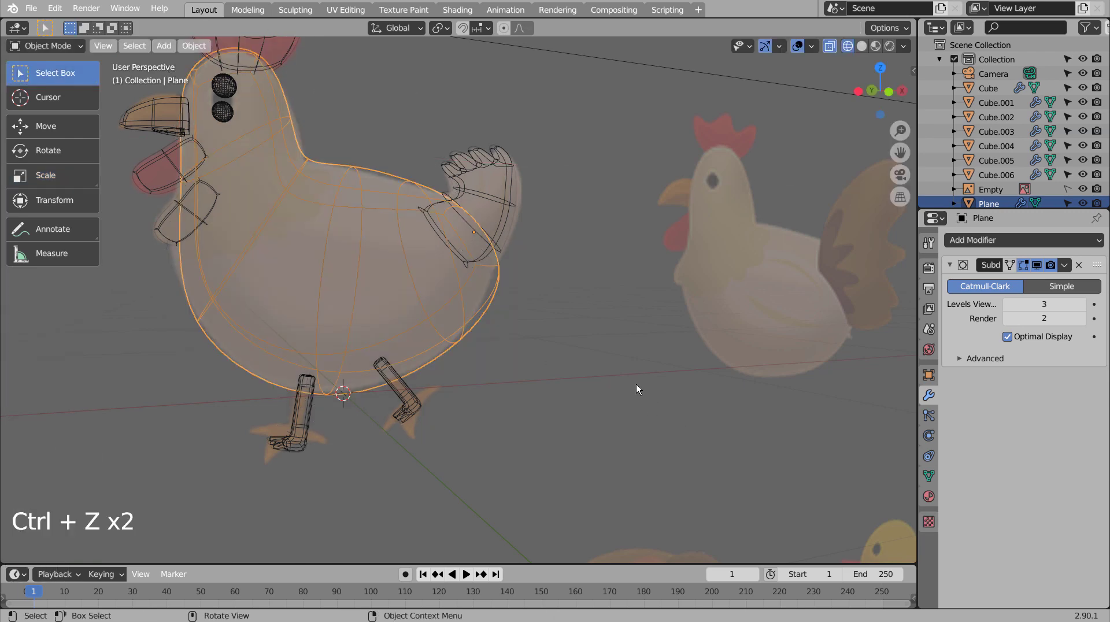
key("ctrl+z")
Step: Extrude and resize the body's side faces to rough out a wing
key("shift+a")
key("shift+z")
left_click(363, 223)
key("Tab")
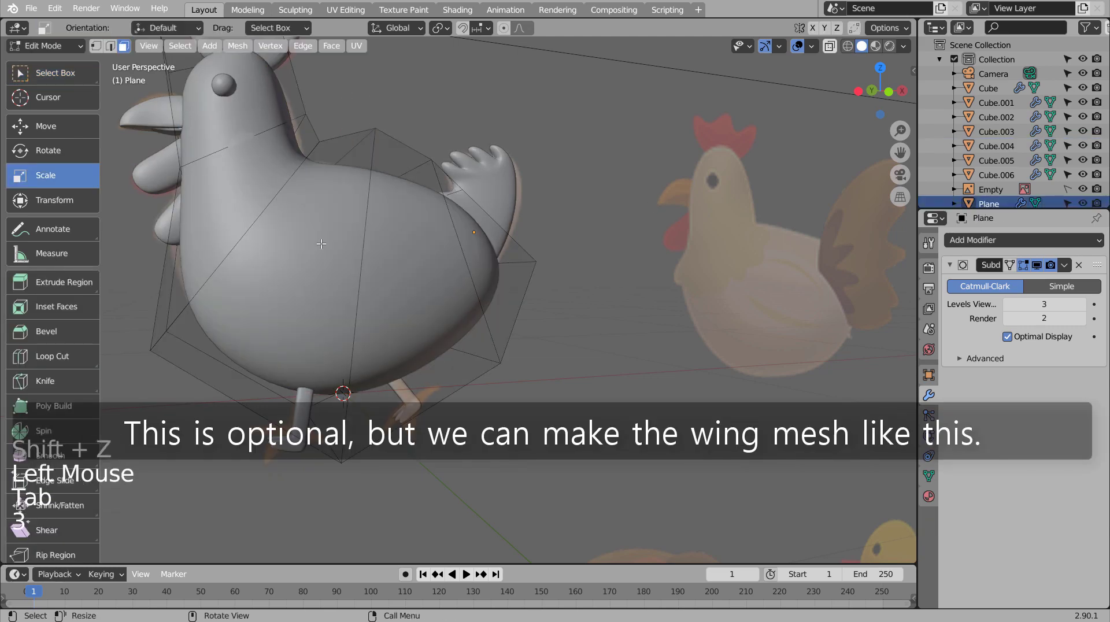
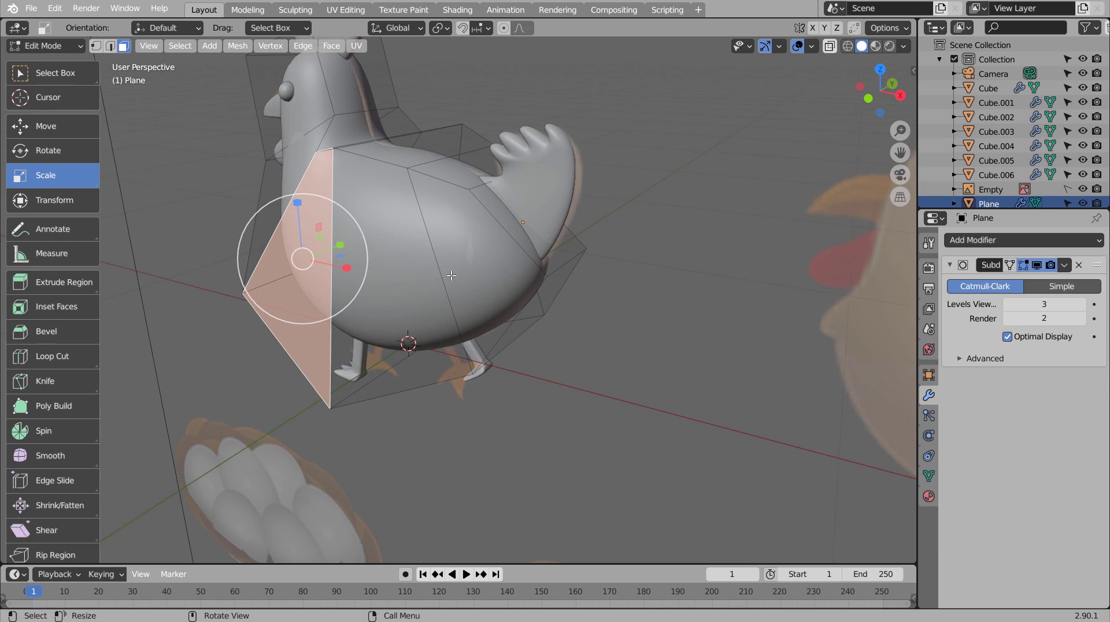
key("e")
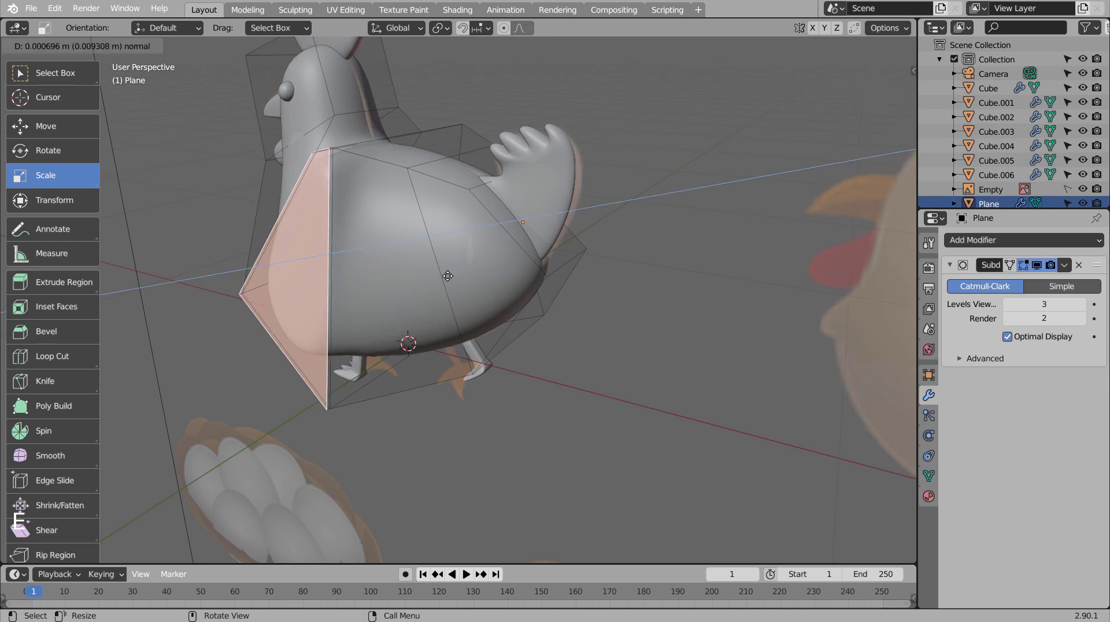
key("ctrl+z")
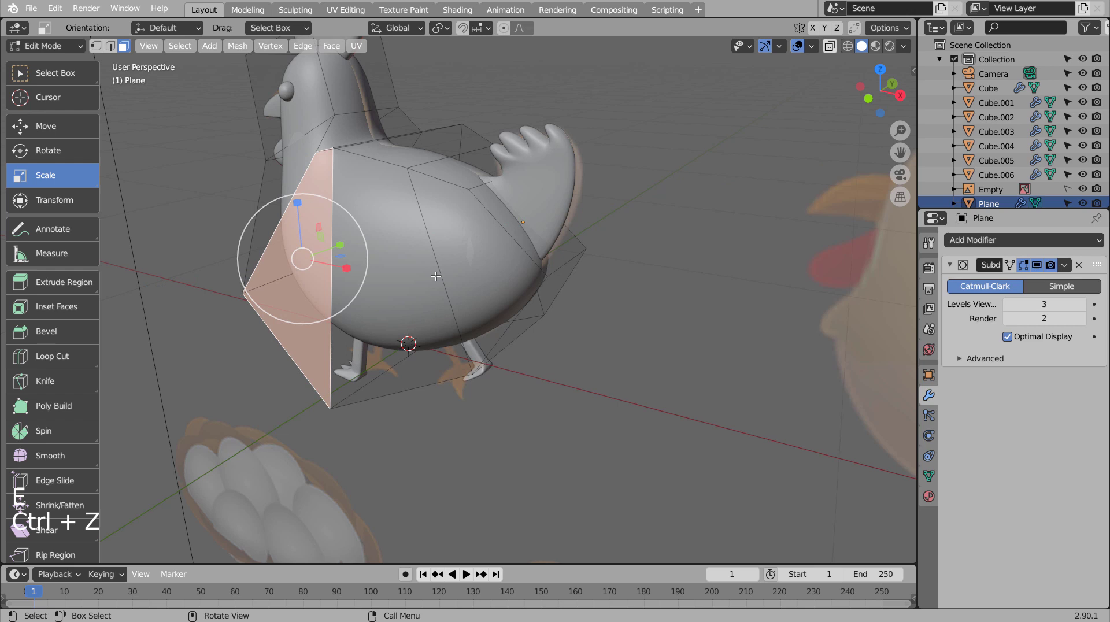
key("shift+d")
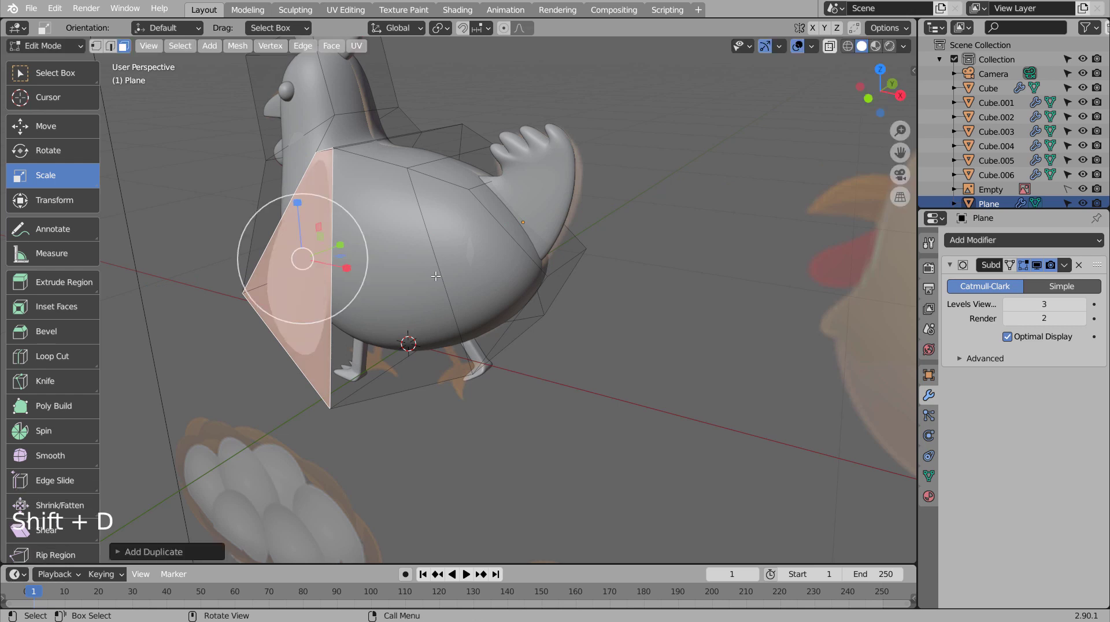
key("e")
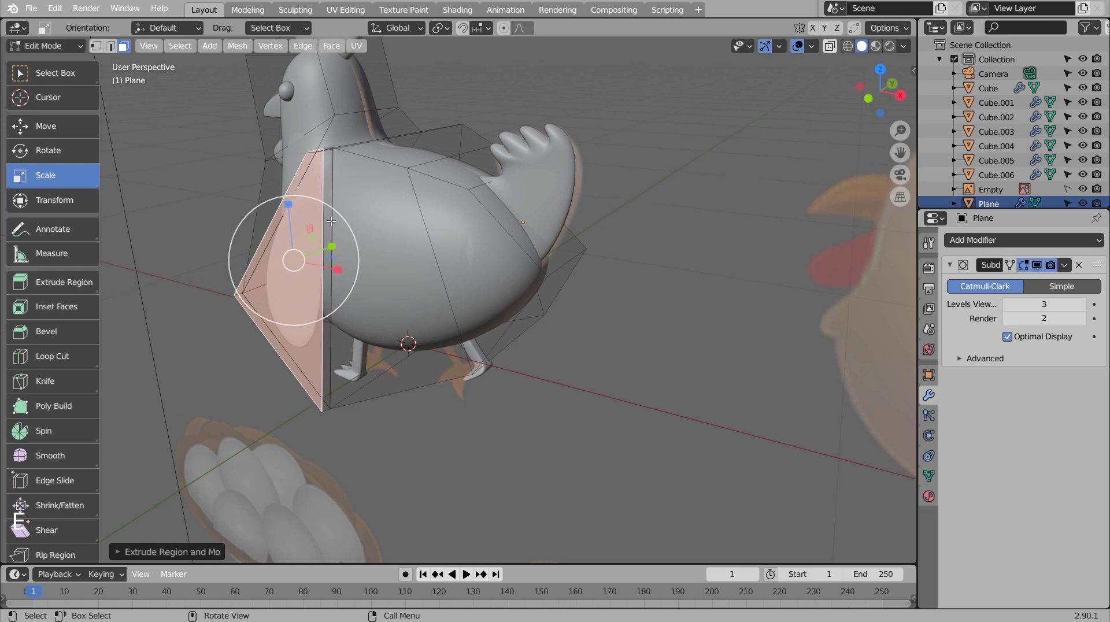
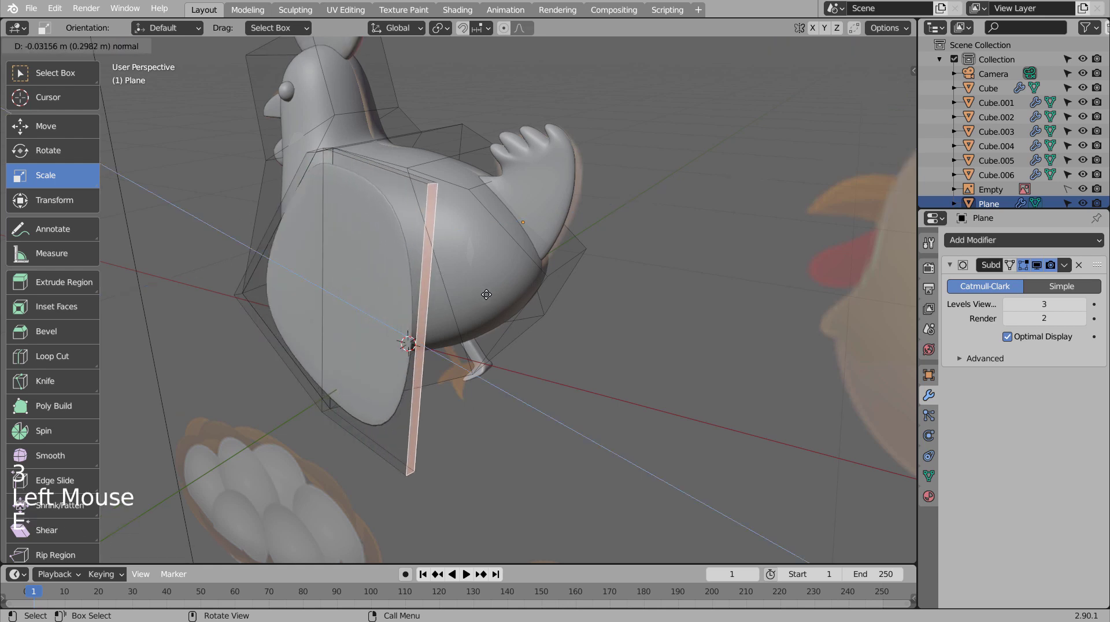
key("Tab")
Step: Inspect the wing attempt, undo it entirely and return the smooth wingless body to Object Mode
middle_click(483, 327)
left_click(509, 285)
middle_click(630, 342)
middle_click(580, 354)
middle_click(539, 371)
key("ctrl+z")
key("ctrl+z")
key("ctrl+z")
key("ctrl+z")
key("ctrl+z")
key("ctrl+z")
key("Tab")
middle_click(486, 366)
middle_click(499, 353)
middle_click(487, 350)
scroll("down", 3)
middle_click(613, 387)
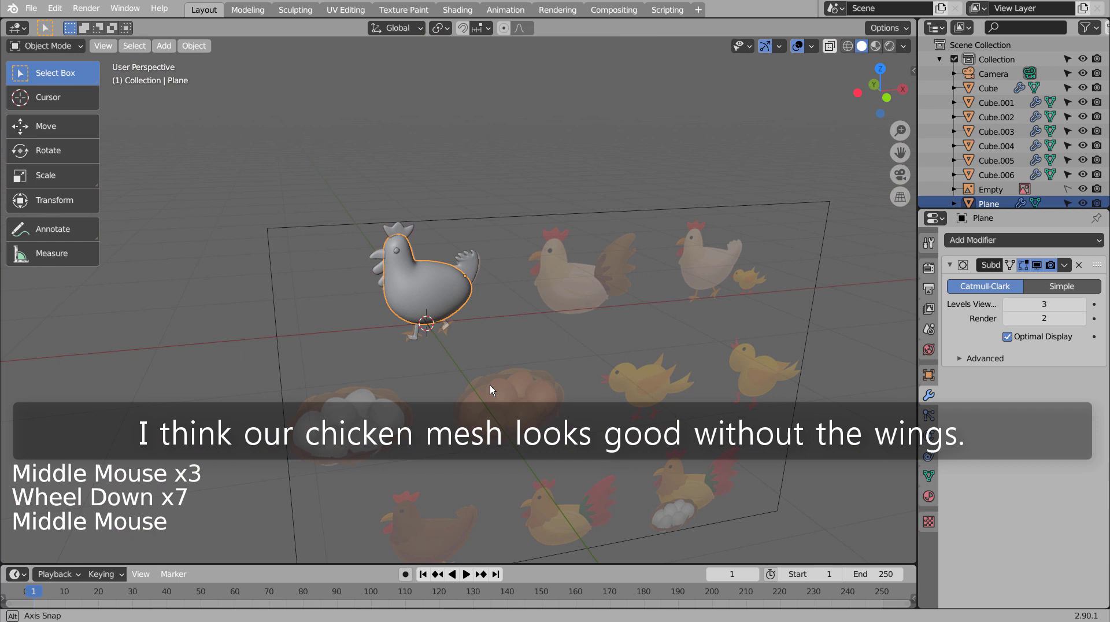
Step: Assign a new white material to the chicken body in Material Properties, then select the wattle
middle_click(490, 376)
middle_click(488, 371)
scroll("up", 3)
scroll("up", 3)
left_click(930, 497)
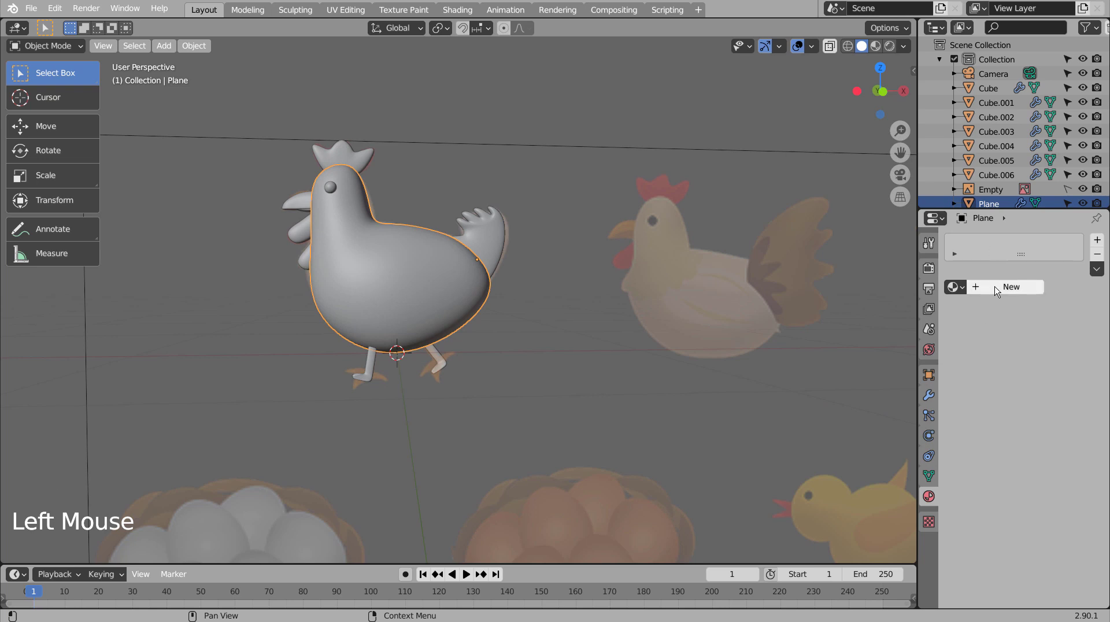
left_click(999, 289)
left_click(1057, 414)
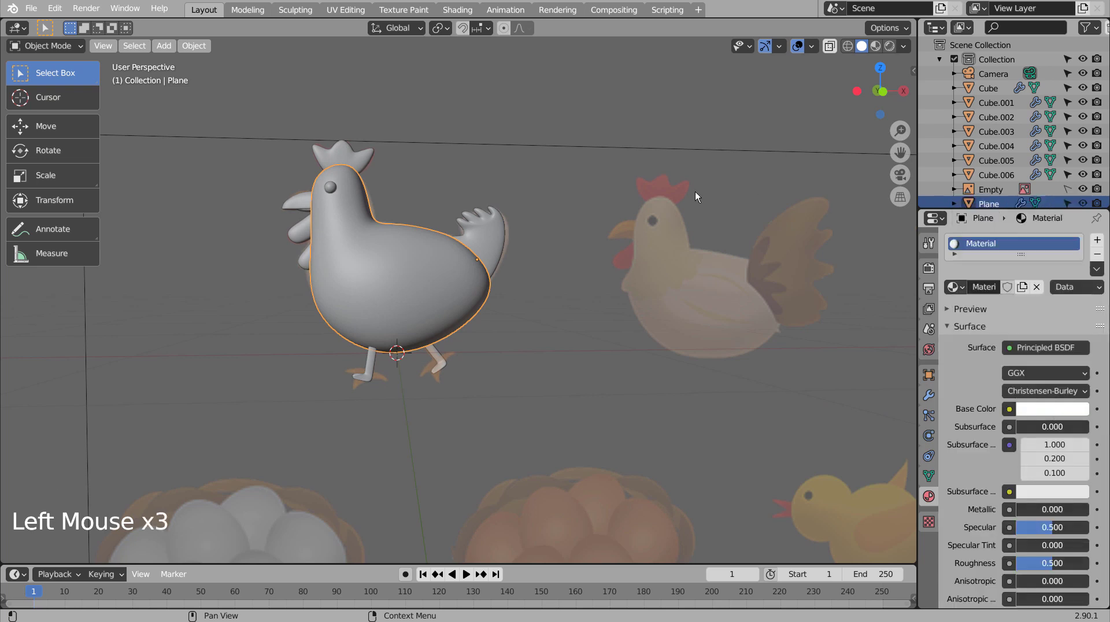
left_click(583, 200)
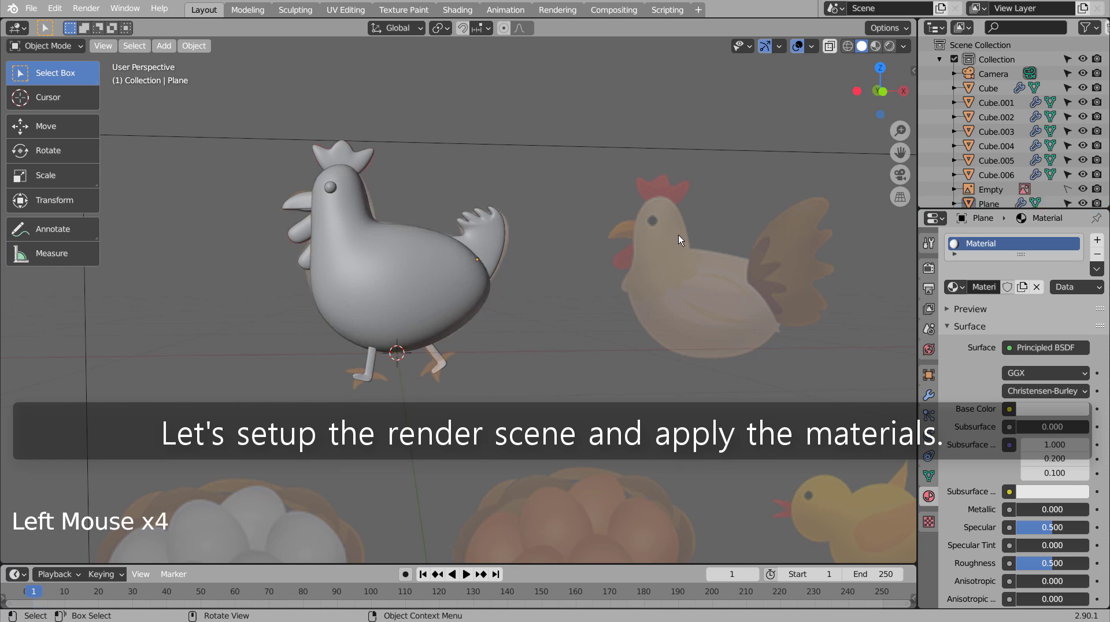
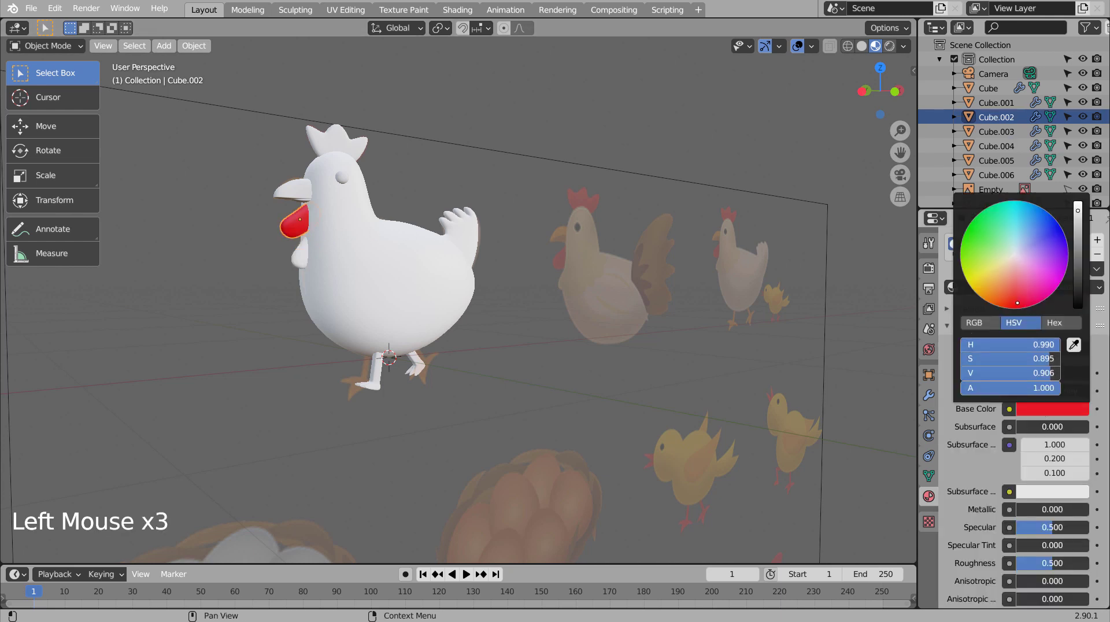
Step: Give the comb piece the existing red material
left_click(514, 181)
left_click(351, 141)
left_click(295, 223)
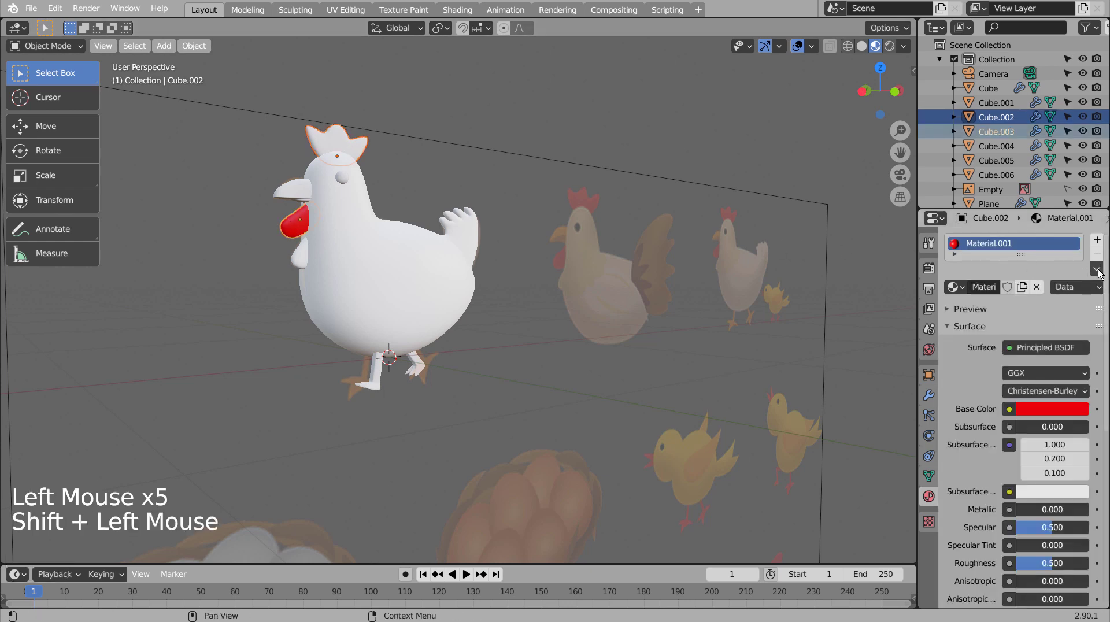
left_click(1099, 272)
Step: Create a yellow material on one beak half and share it with the other half
left_click(537, 154)
left_click(298, 186)
left_click(1015, 289)
left_click(1039, 414)
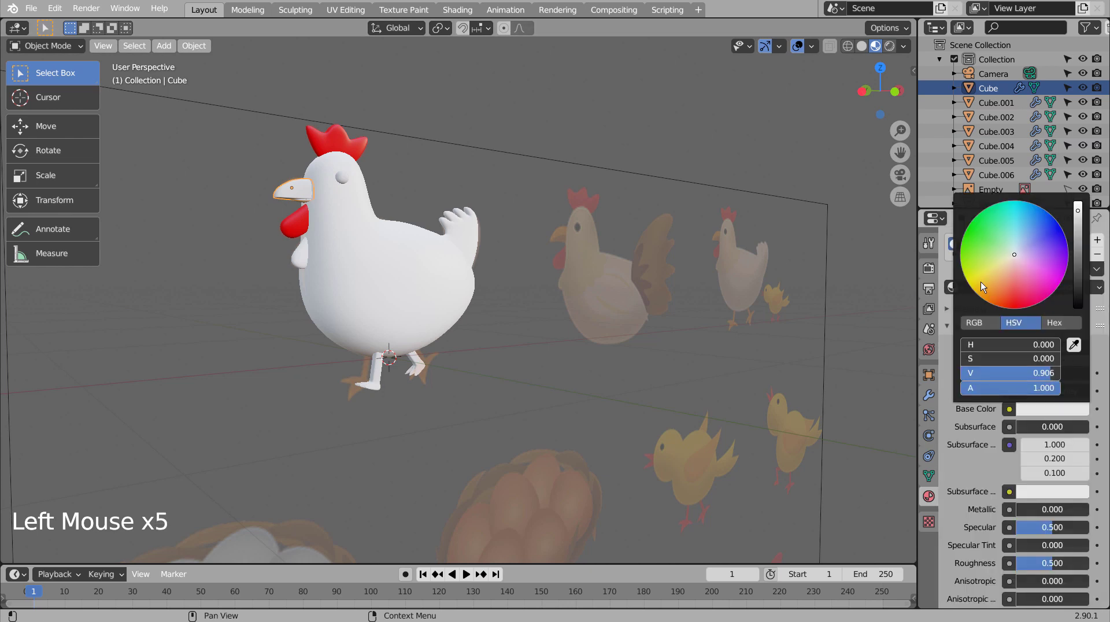
left_click(505, 183)
left_click(306, 204)
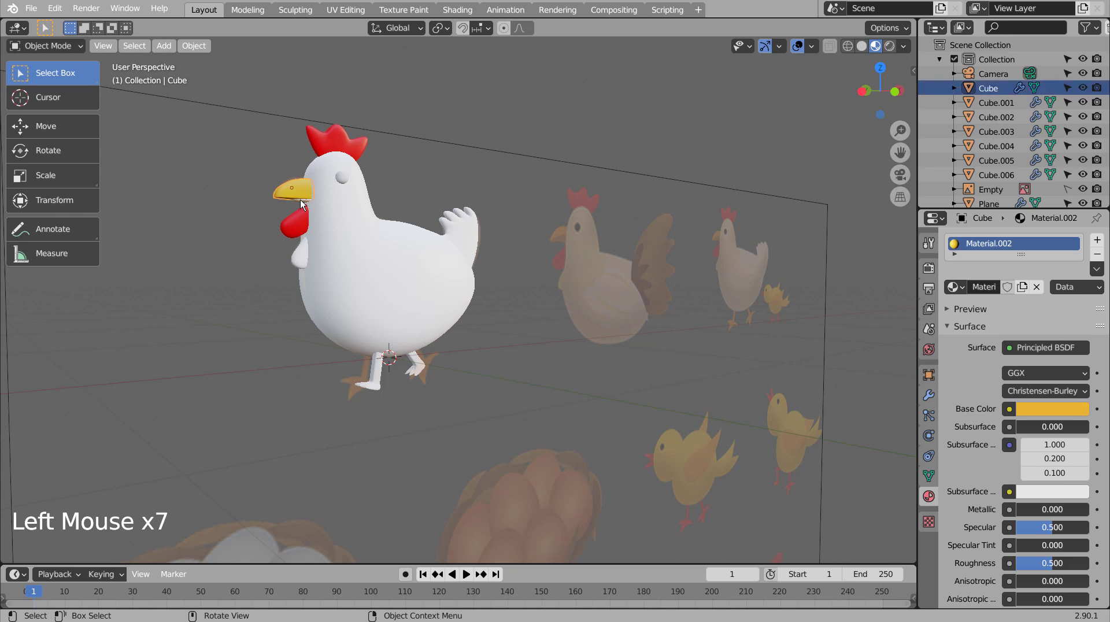
left_click(303, 203)
left_click(293, 194)
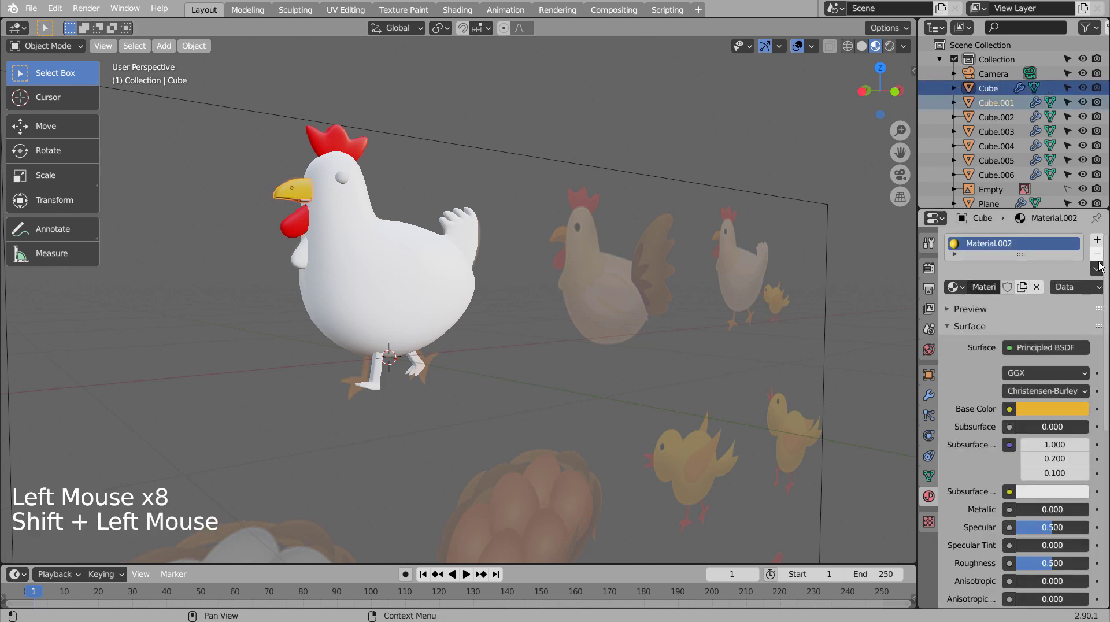
left_click(1098, 273)
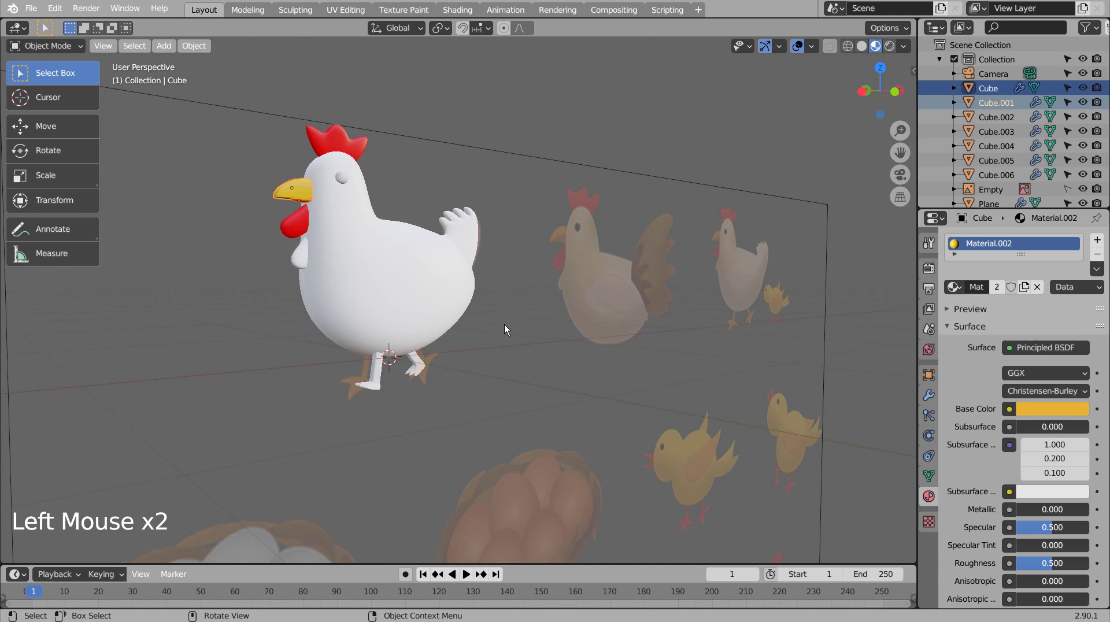
Step: Create a new orange material for the legs
left_click(385, 385)
left_click(1019, 286)
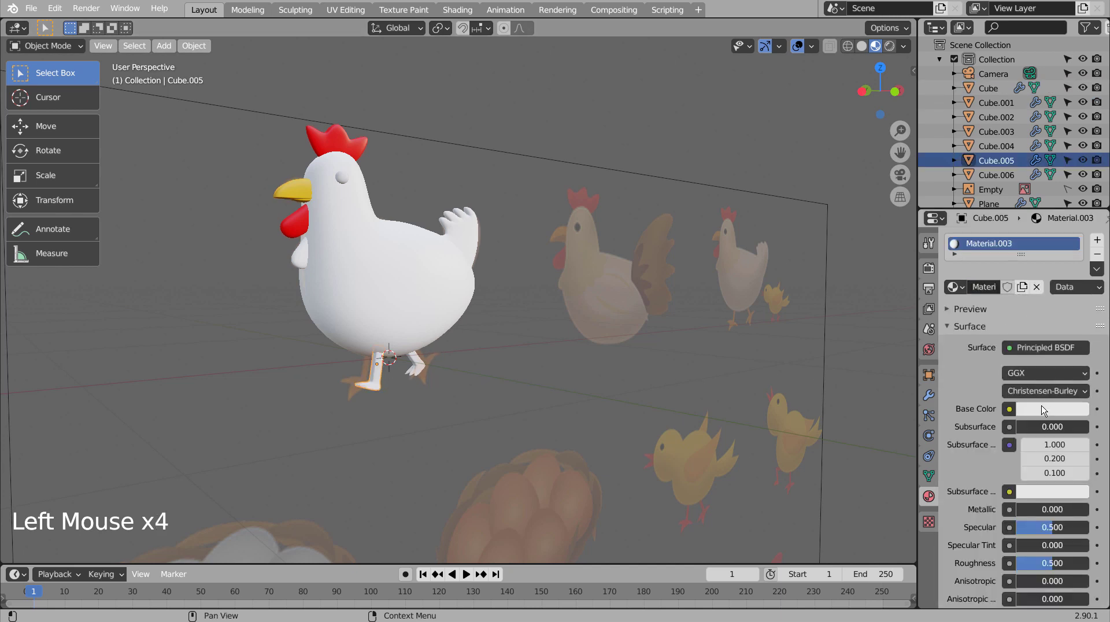
left_click(1044, 413)
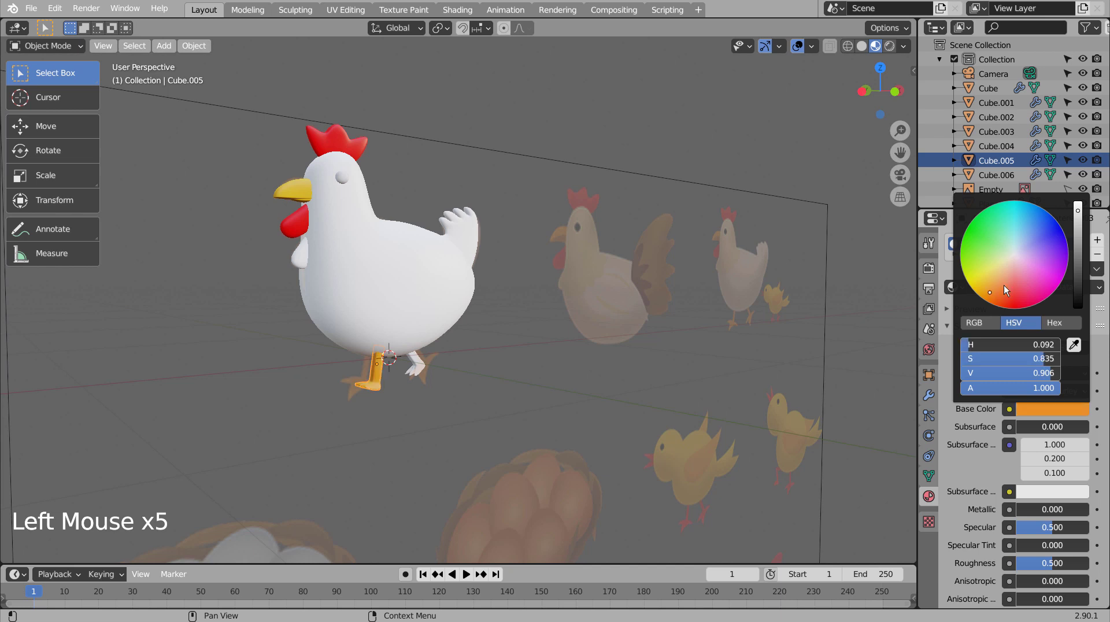
left_click(428, 370)
left_click(376, 386)
left_click(1098, 274)
left_click(586, 331)
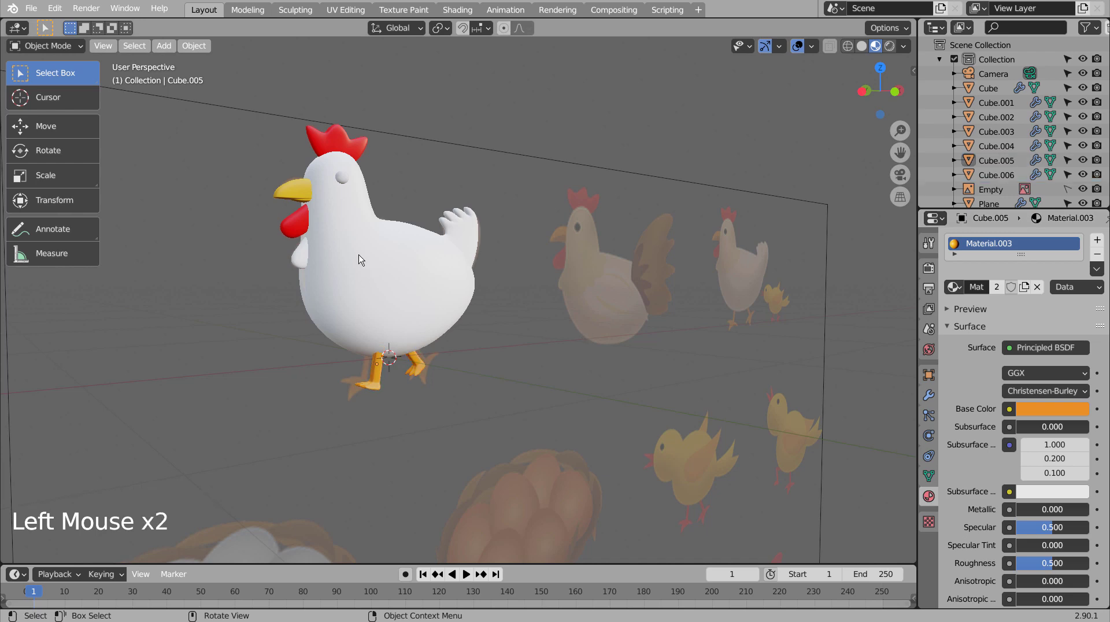
Step: Stretch the piece along its length with S, Y and confirm the size
middle_click(548, 349)
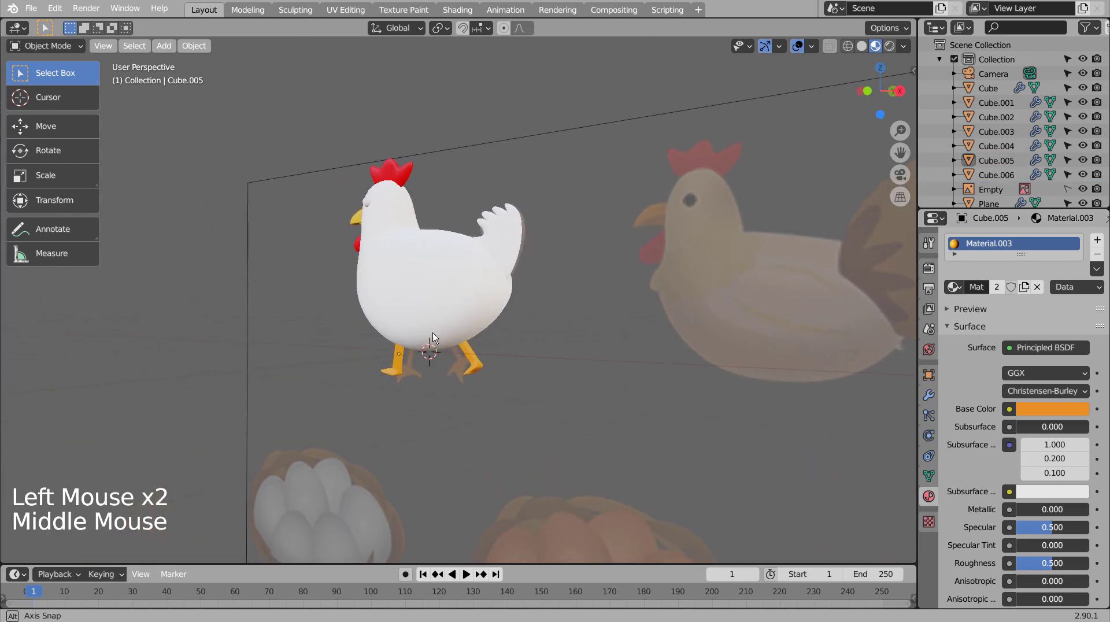
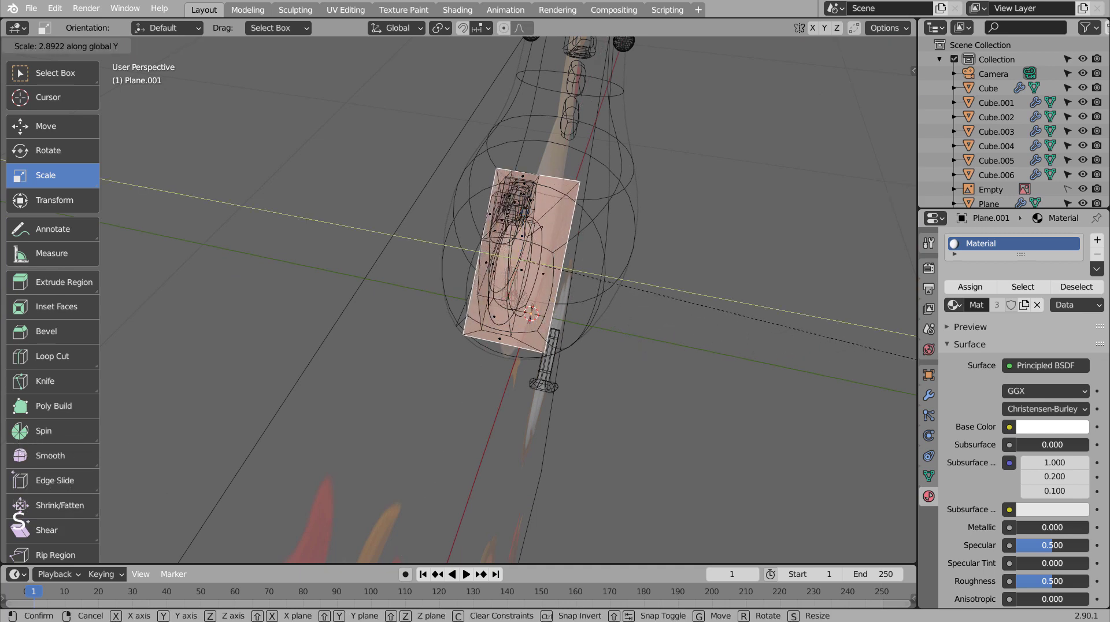
key("Tab")
key("shift+z")
left_click(256, 379)
middle_click(262, 402)
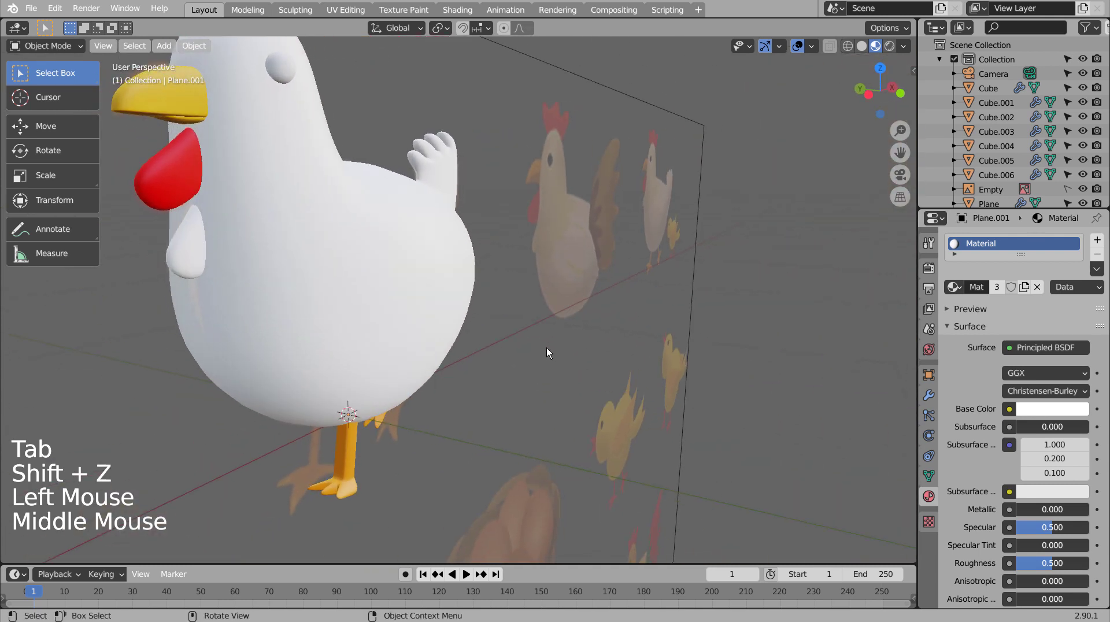
scroll("down", 3)
Step: Create a new near-black material for the eye sphere
left_click(358, 160)
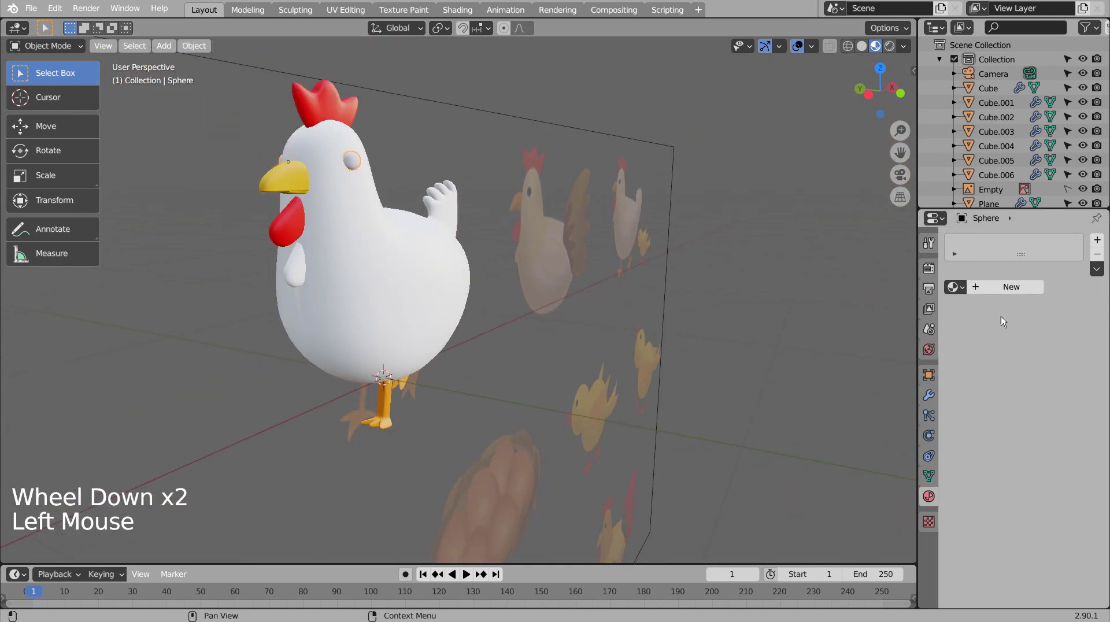
left_click(1004, 295)
left_click(1009, 290)
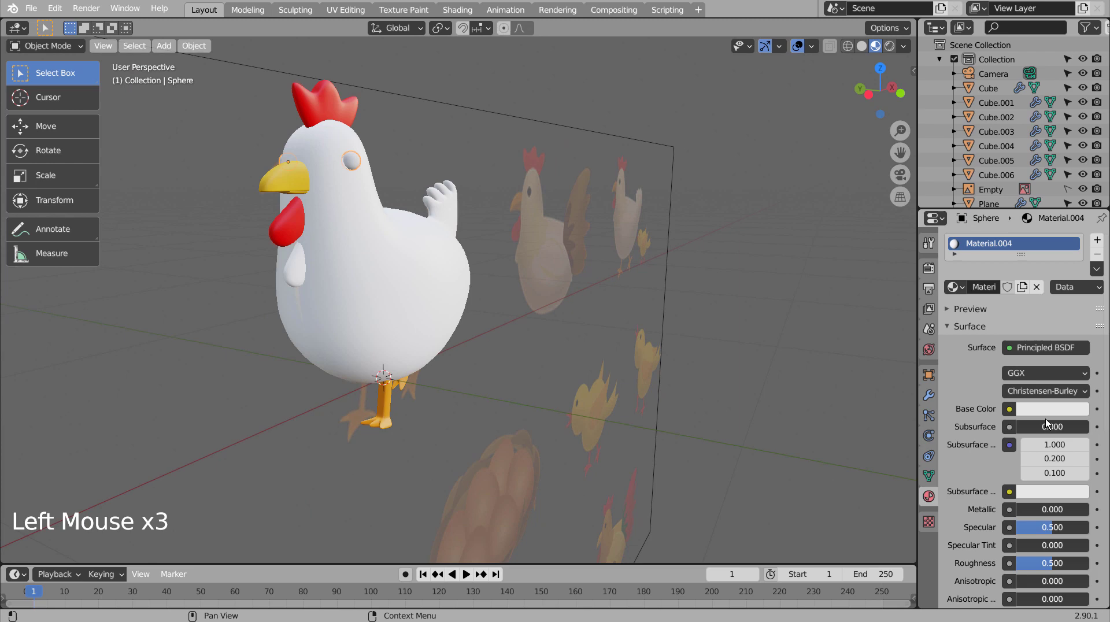
left_click(1049, 420)
left_click(1052, 410)
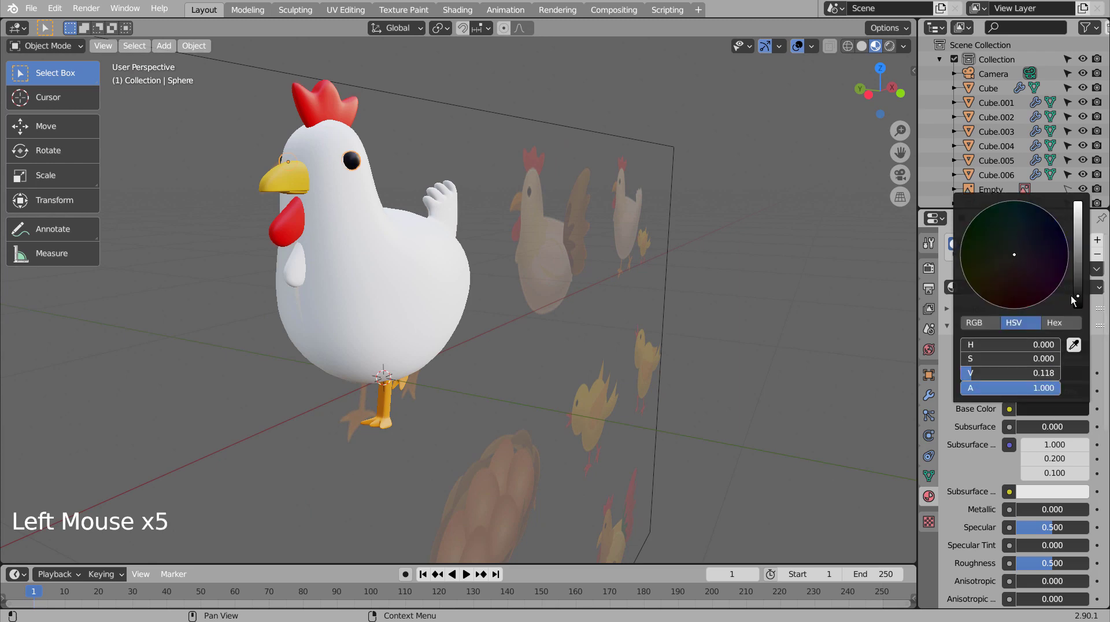
left_click(866, 306)
middle_click(749, 408)
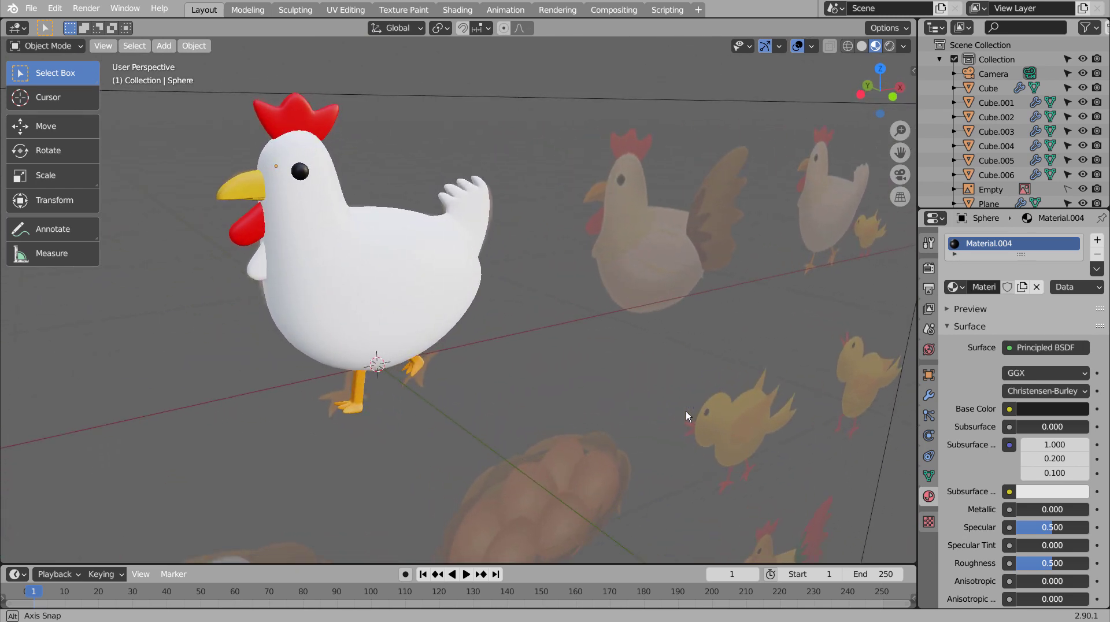
scroll("down", 3)
scroll("up", 3)
left_click(978, 94)
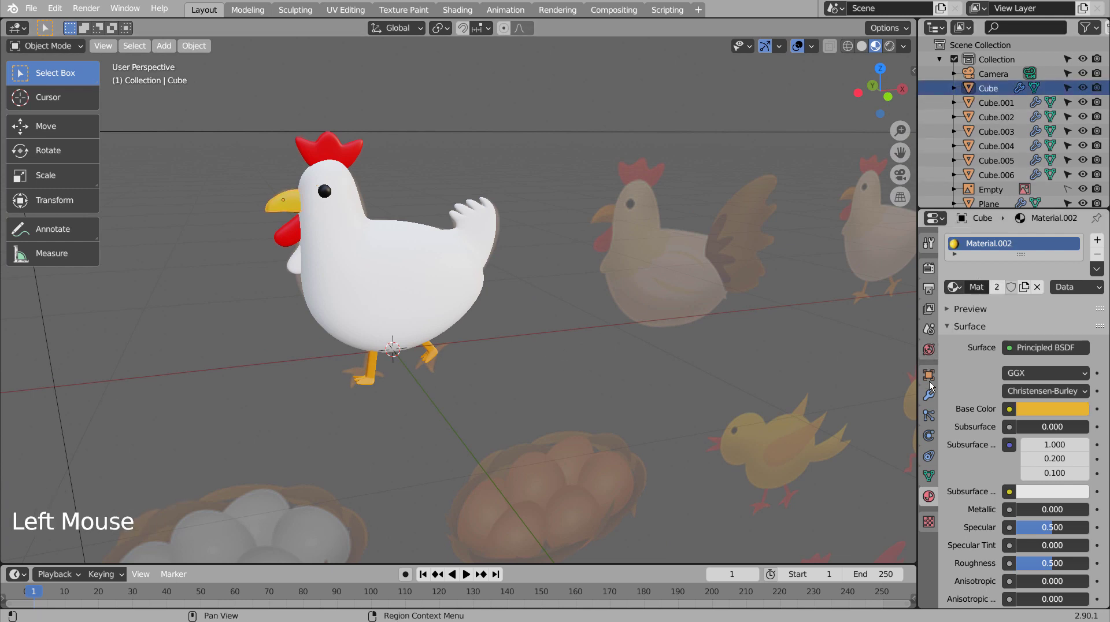
Step: Hide the reference image and apply modifiers on the first chicken parts with Ctrl+A
left_click(936, 394)
left_click(1092, 186)
left_click(1101, 186)
key("ctrl+a")
left_click(1001, 100)
key("ctrl+a")
left_click(1000, 110)
left_click(998, 124)
key("ctrl+a")
Step: Apply the modifiers of each remaining chicken part in the Outliner
left_click(1003, 131)
key("ctrl+a")
left_click(1013, 151)
key("ctrl+a")
left_click(1011, 161)
key("ctrl+a")
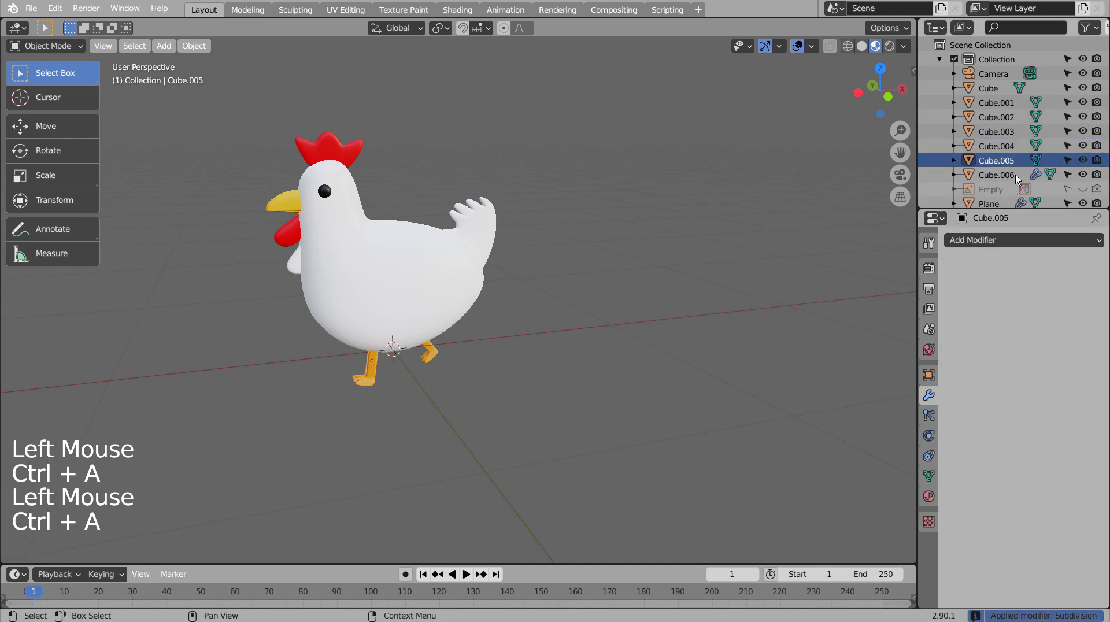
left_click(1019, 174)
key("ctrl+a")
scroll("down", 3)
left_click(997, 170)
key("ctrl+a")
left_click(1009, 183)
key("ctrl+a")
left_click(1001, 193)
key("ctrl+a")
Step: Apply the eye's mirror, join all parts into one object with Ctrl+J, view from front
left_click(738, 286)
key("z")
key("b")
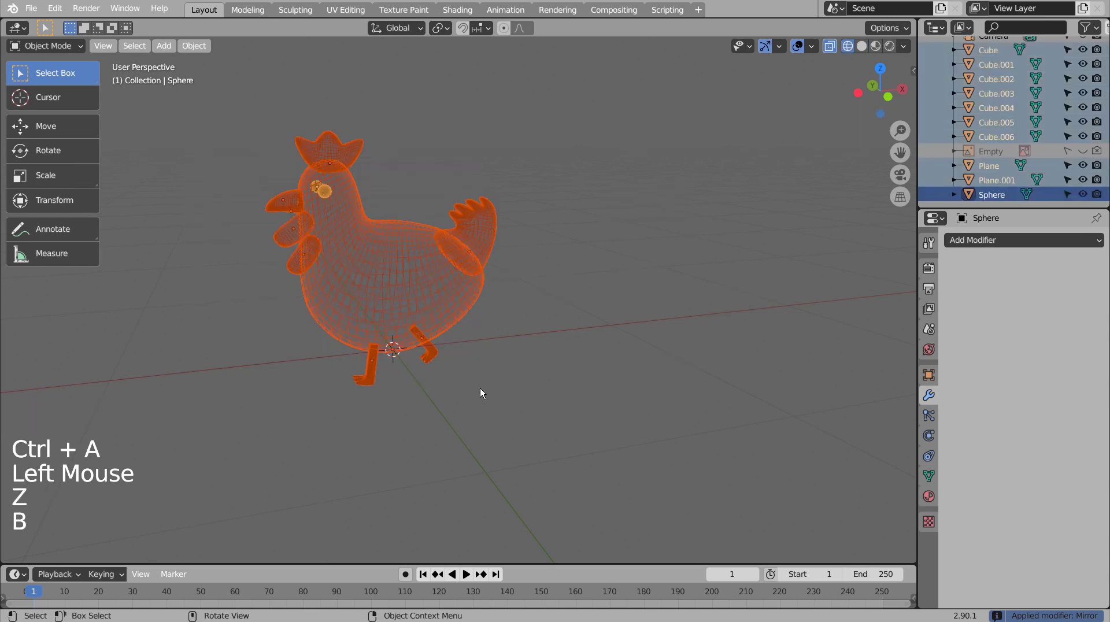
key("ctrl+j")
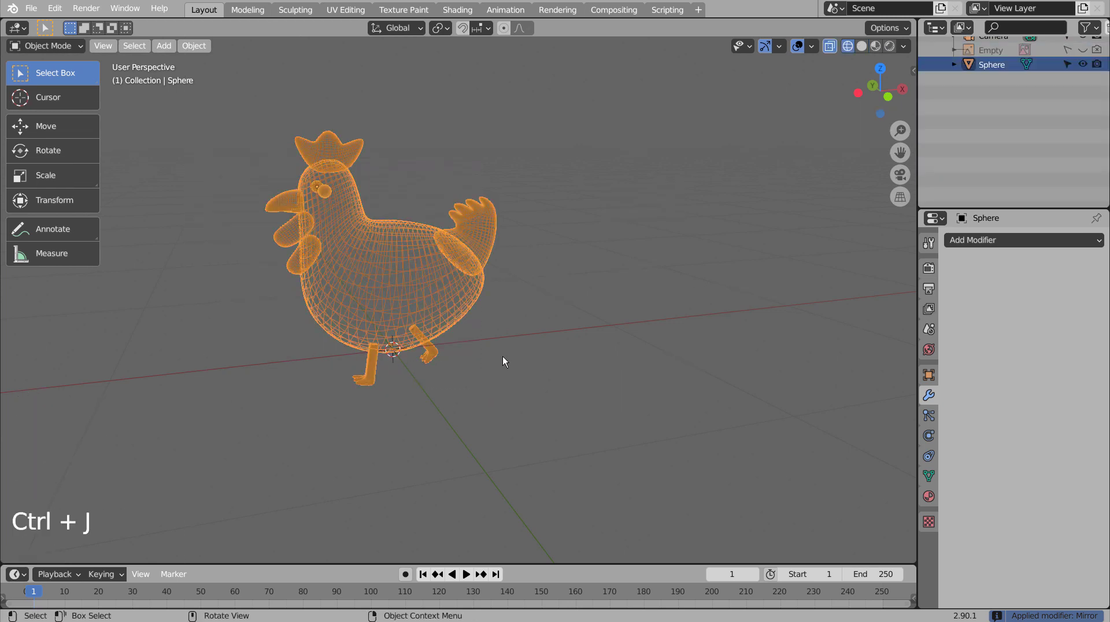
key("shift+z")
left_click(529, 326)
left_click(417, 274)
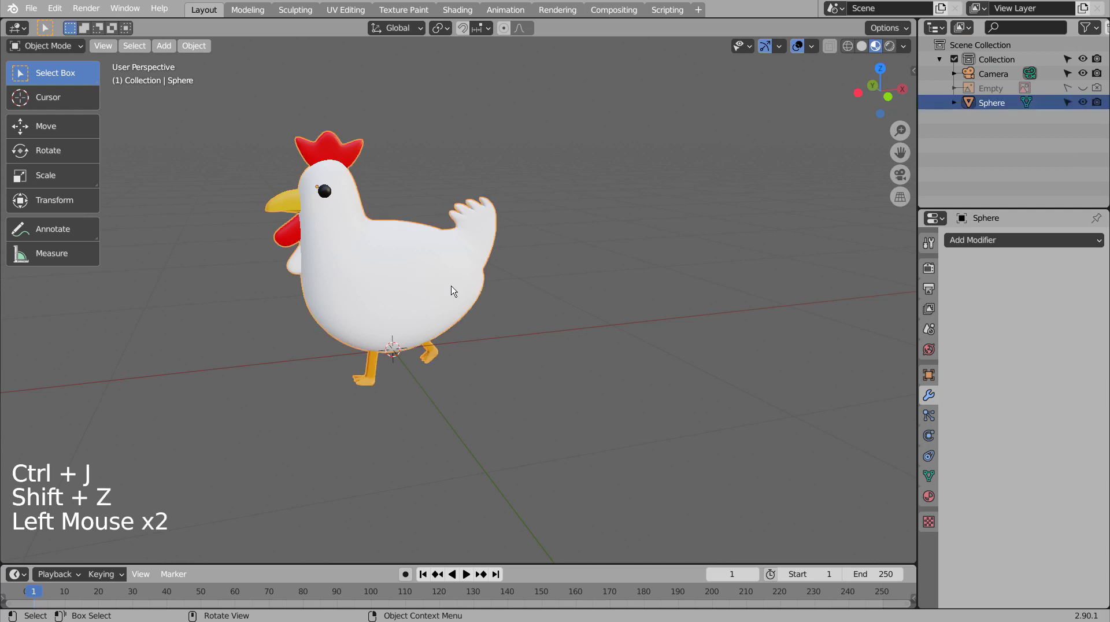
key("KP_1")
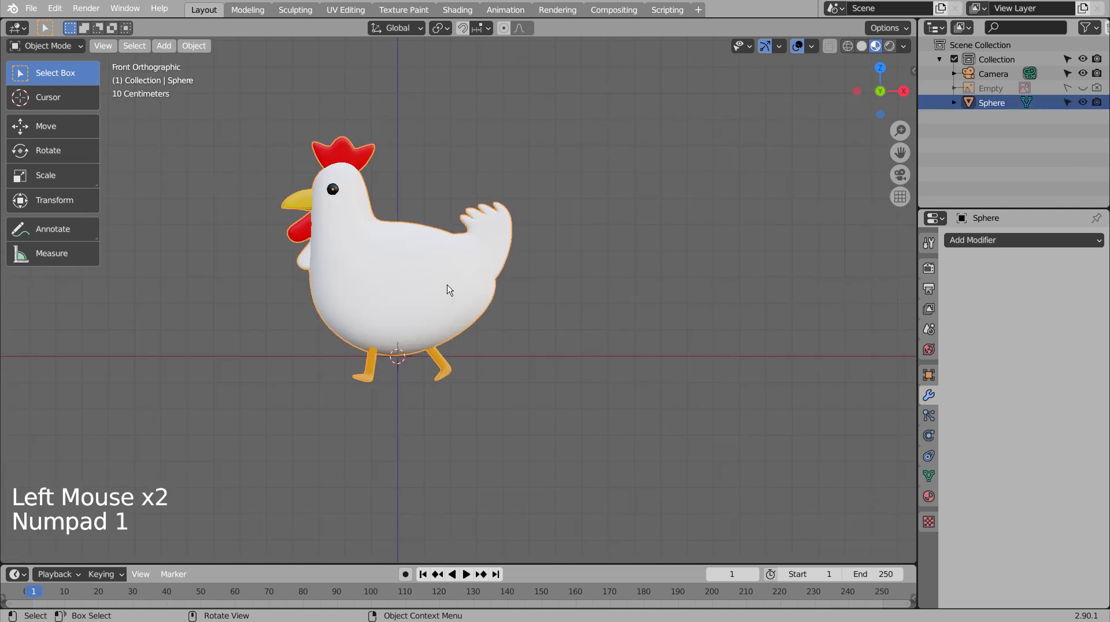
Step: Duplicate the chicken and delete the extra third copy Sphere.002
key("shift+d")
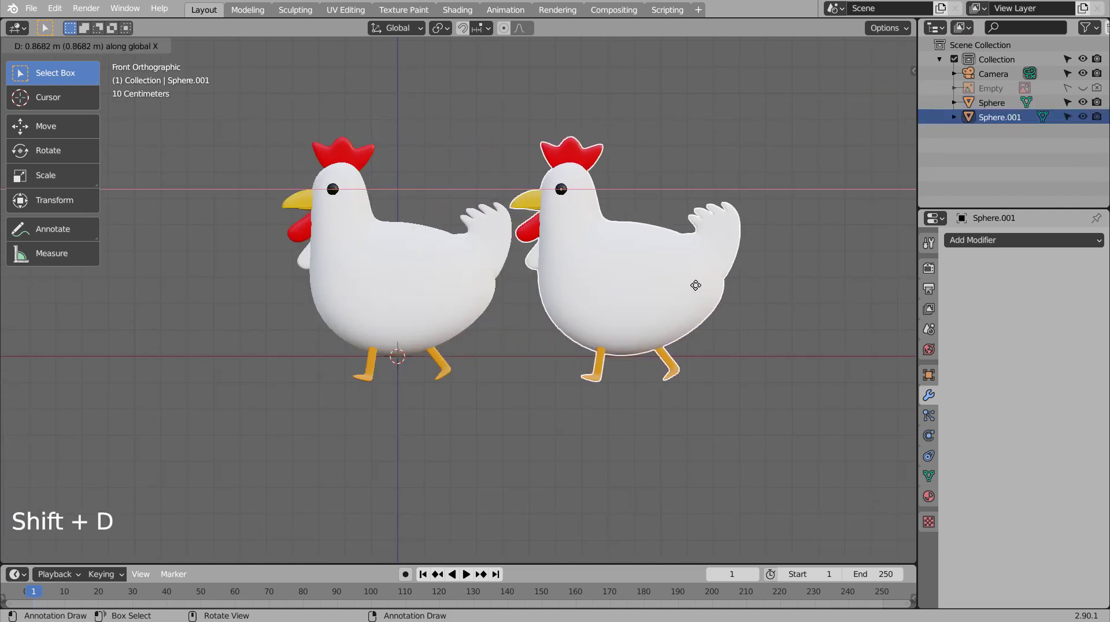
key("shift+d")
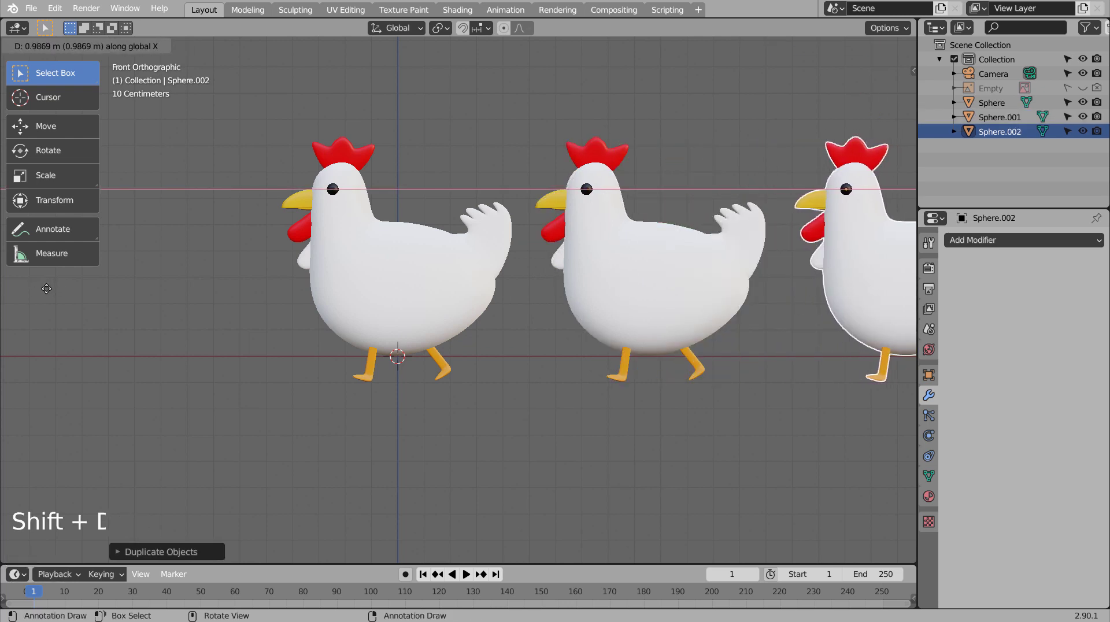
middle_click(265, 343)
middle_click(310, 370)
middle_click(298, 400)
middle_click(389, 419)
middle_click(379, 422)
scroll("down", 3)
middle_click(380, 422)
middle_click(431, 420)
left_click(432, 421)
left_click(494, 330)
left_click(574, 289)
key("x")
left_click(357, 329)
key("KP_7")
key("shift+d")
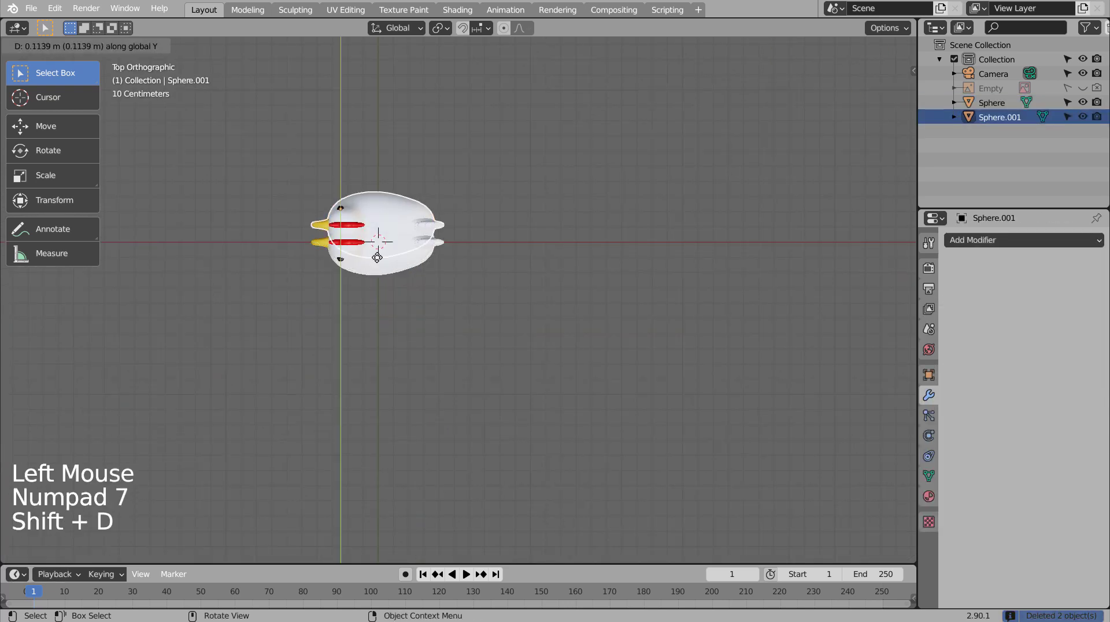
Step: Rotate the second chicken 180° about Z and move it behind the first
key("r")
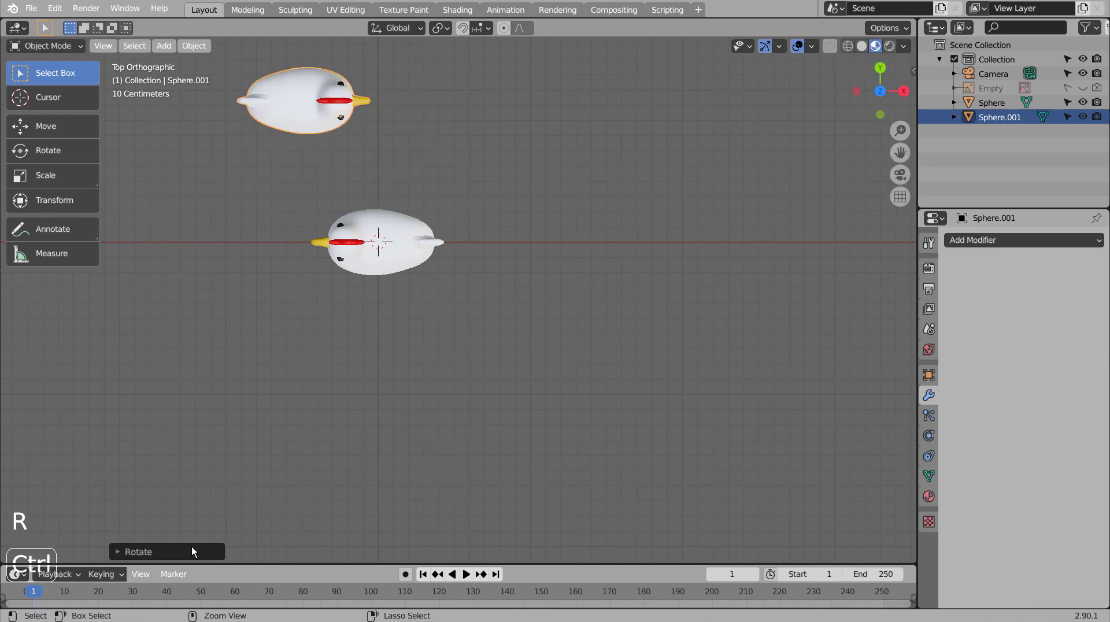
key("g")
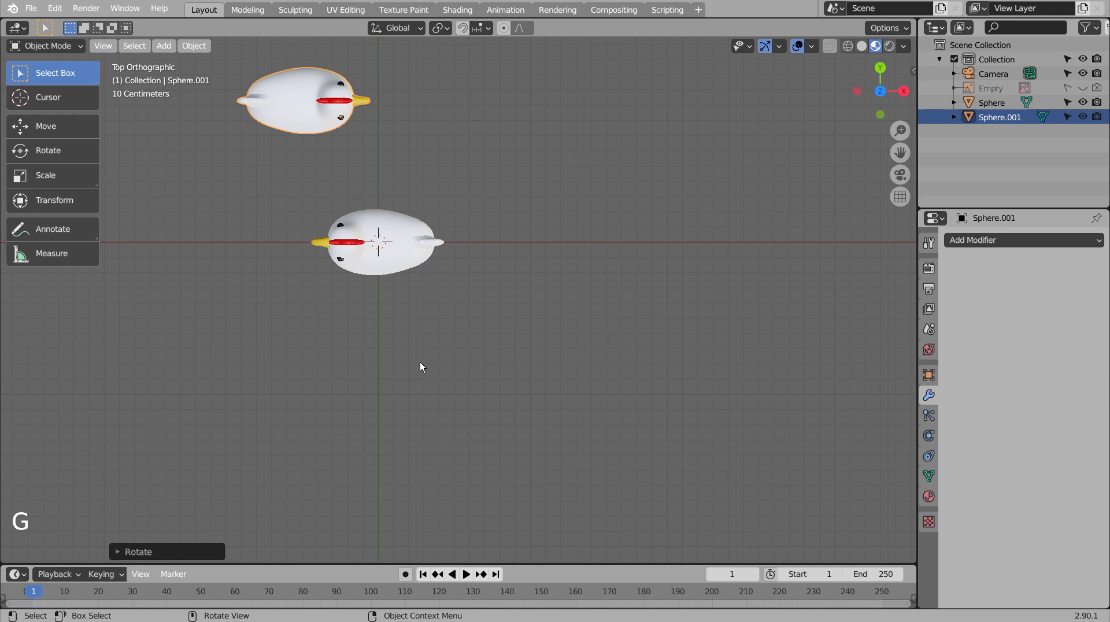
key("g")
middle_click(604, 344)
middle_click(628, 267)
middle_click(612, 269)
middle_click(606, 269)
middle_click(596, 271)
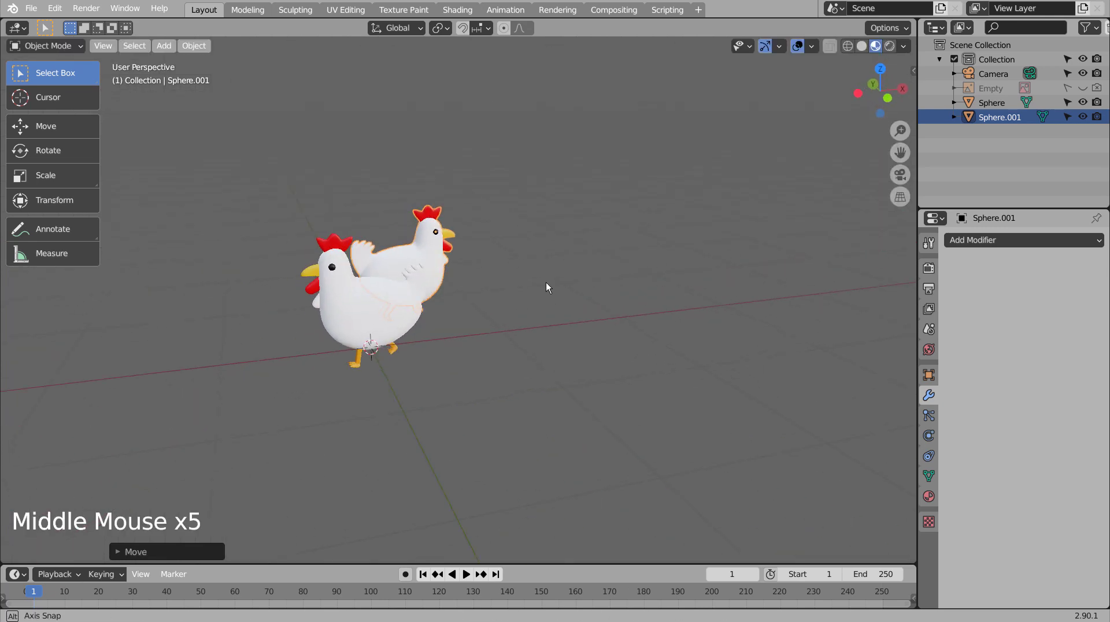
middle_click(572, 282)
key("g")
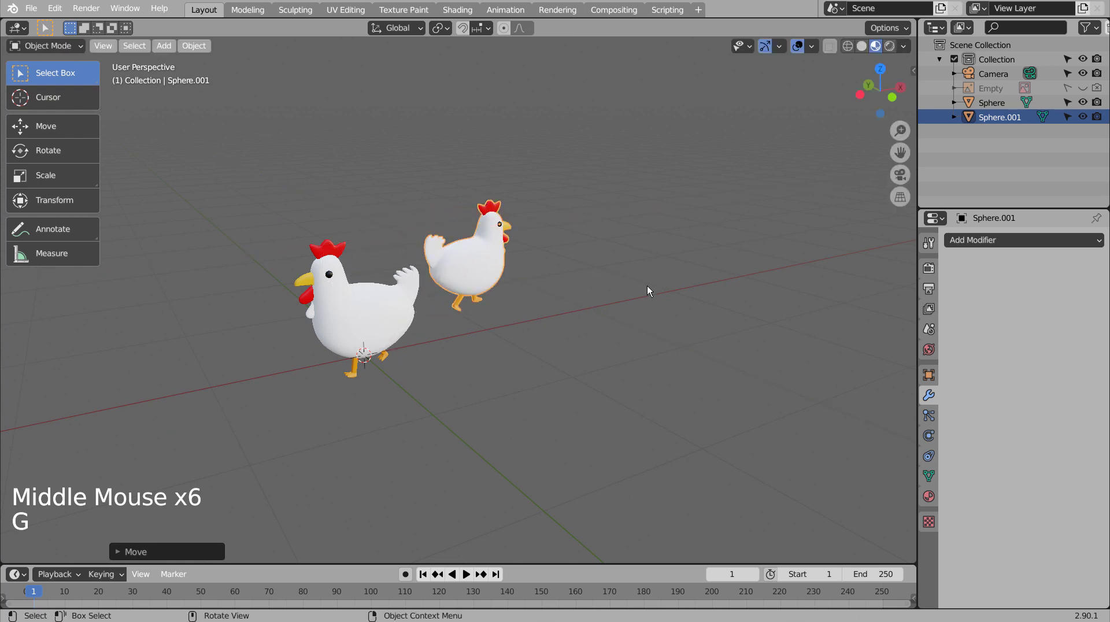
Step: Move the second chicken farther back along Y and check it through the camera
scroll("up", 3)
middle_click(588, 302)
middle_click(588, 313)
middle_click(593, 314)
left_click(589, 317)
middle_click(537, 354)
middle_click(567, 391)
left_click(516, 267)
key("g")
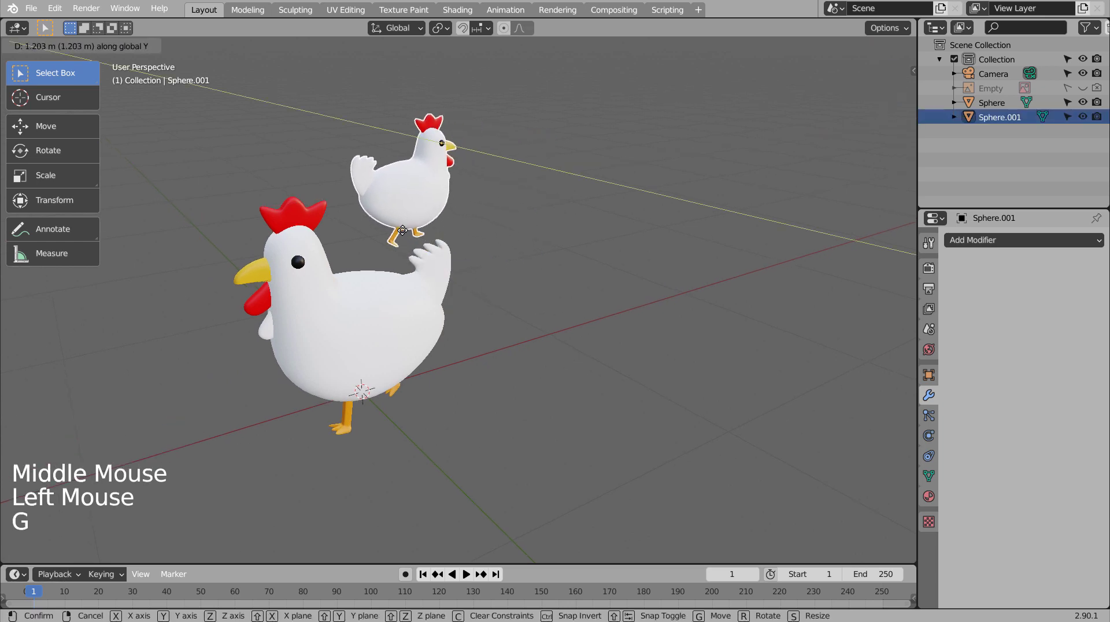
scroll("down", 3)
middle_click(553, 329)
middle_click(545, 320)
middle_click(544, 320)
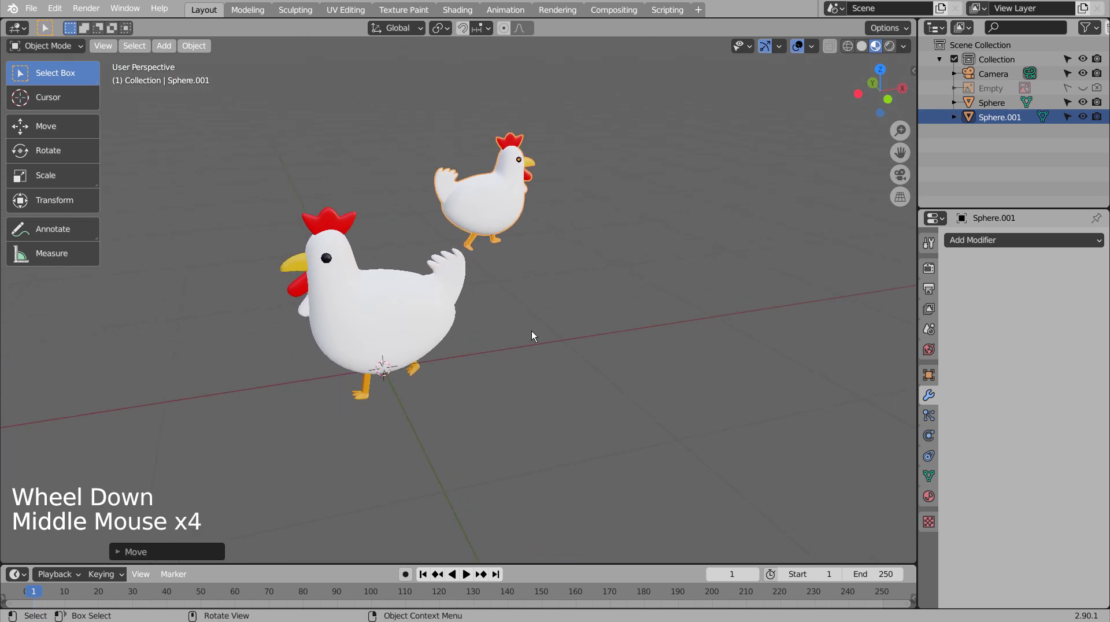
key("ctrl+alt+KP_0")
key("shift+`")
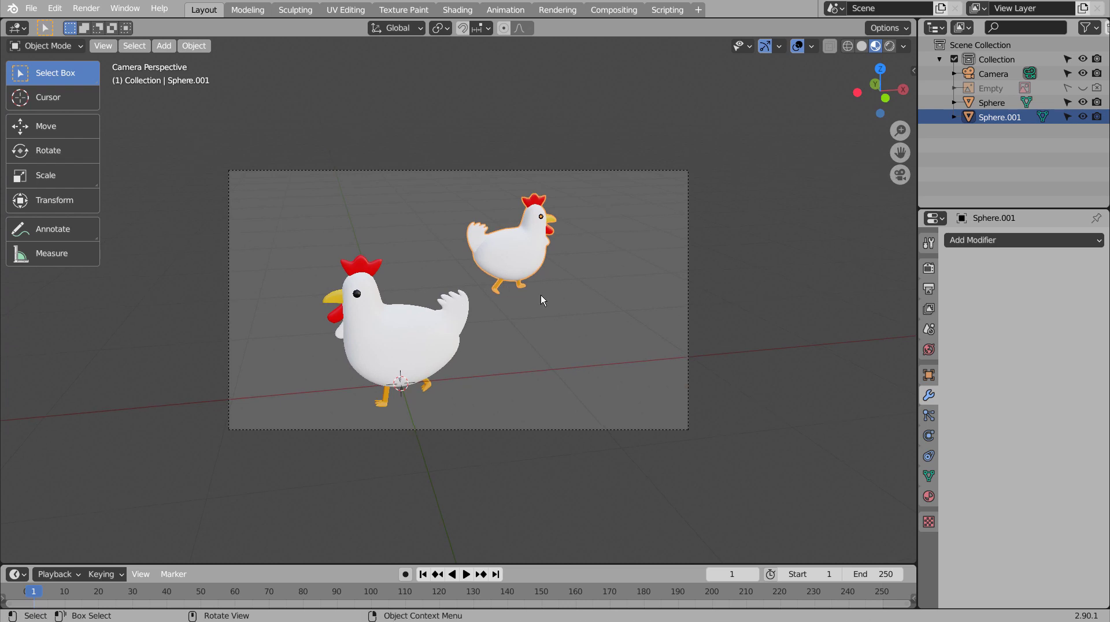
Step: Add a mesh plane as ground, scale it up large, and check it from side and camera views
left_click(566, 316)
key("shift+a")
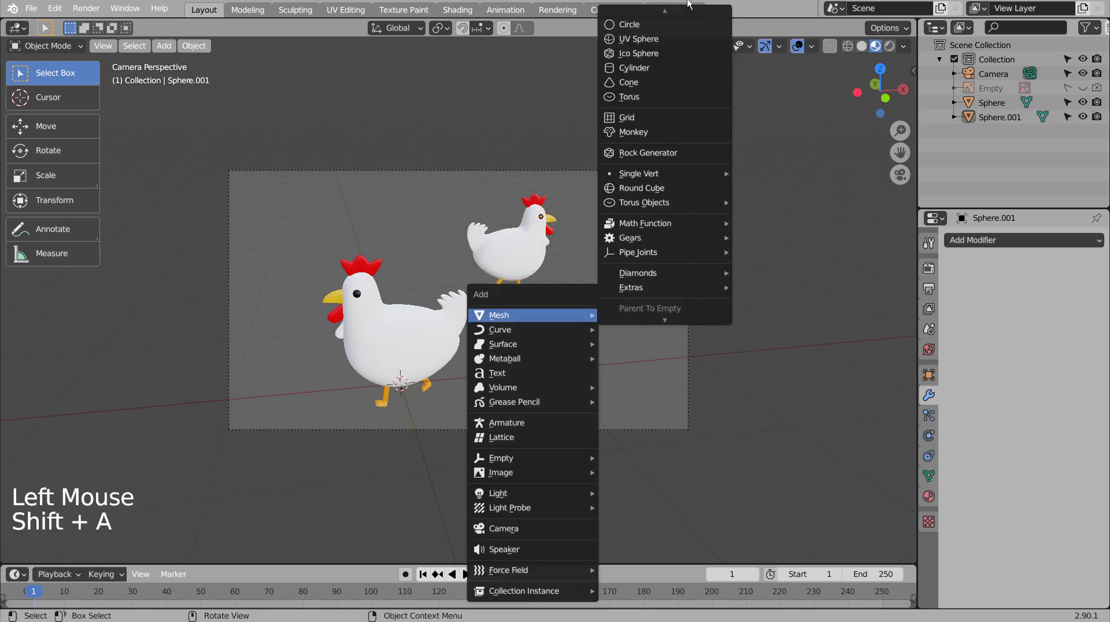
key("s")
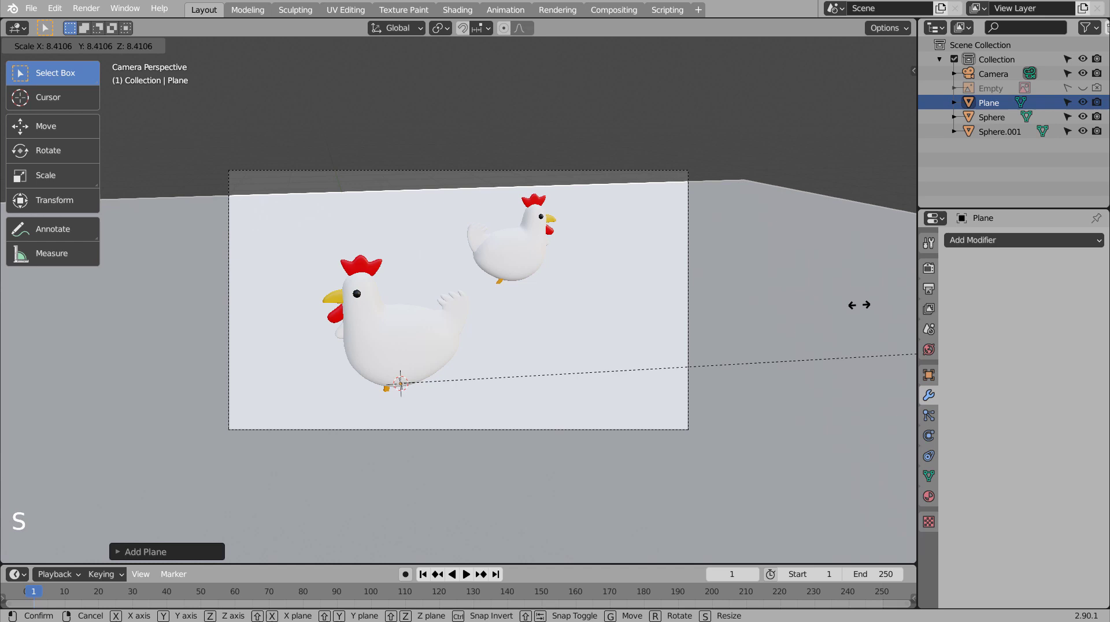
key("KP_3")
key("g")
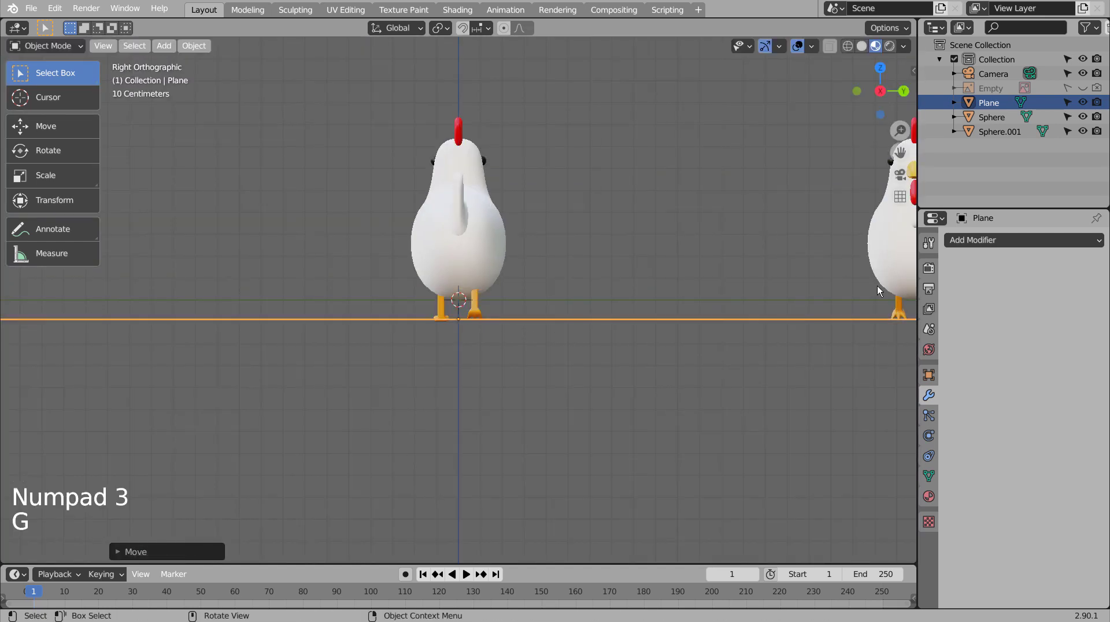
key("KP_0")
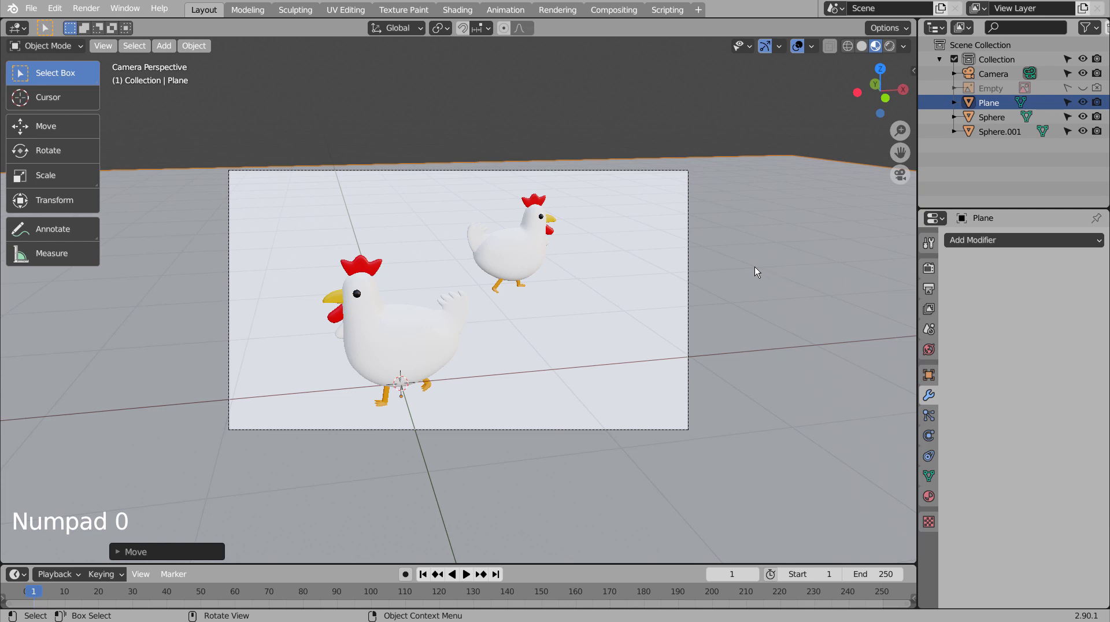
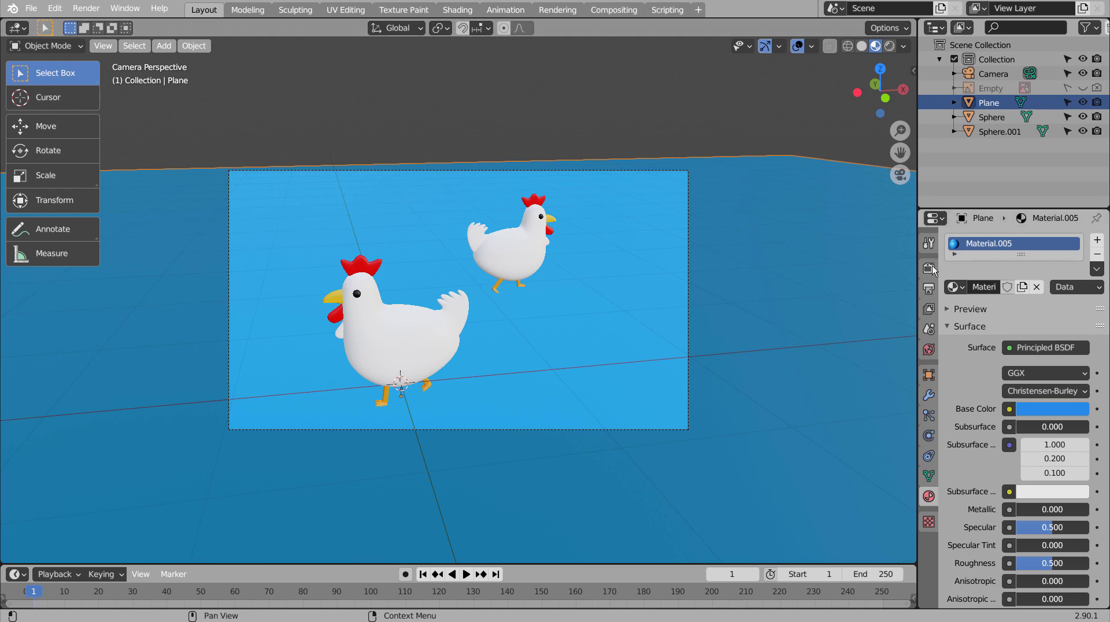
Step: Preview the scene rendered, add a point light and move it near the chickens
left_click(889, 48)
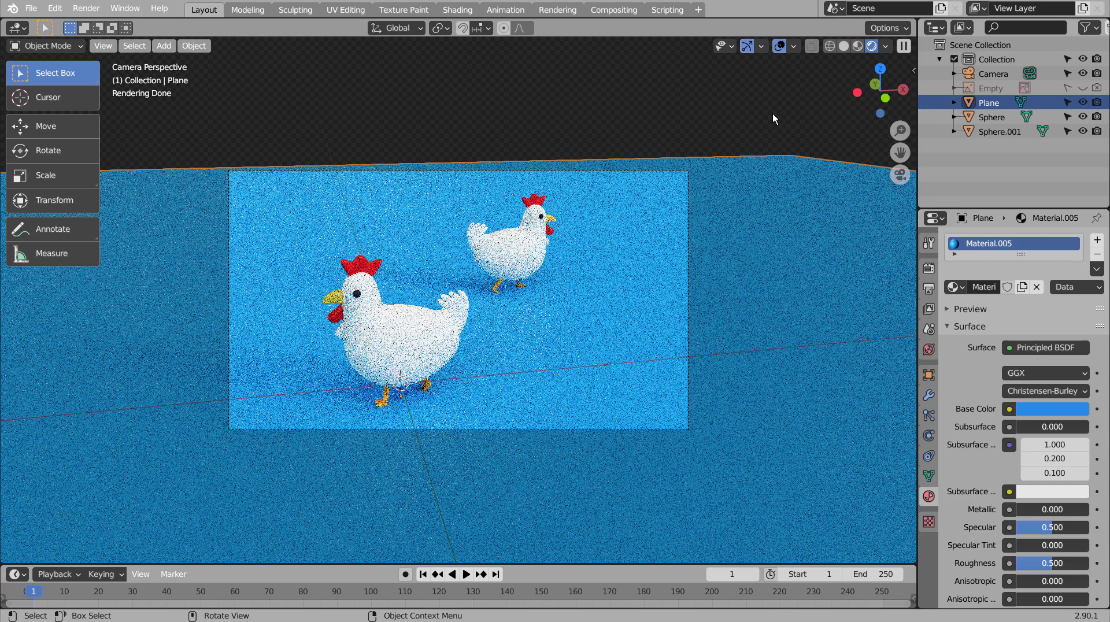
left_click(774, 117)
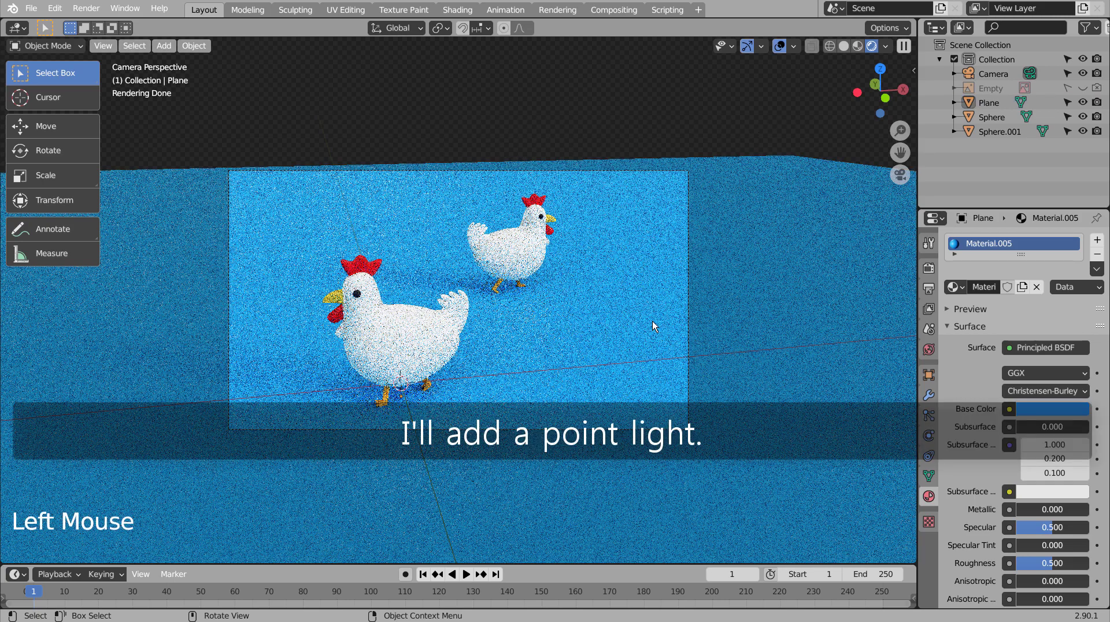
key("shift+a")
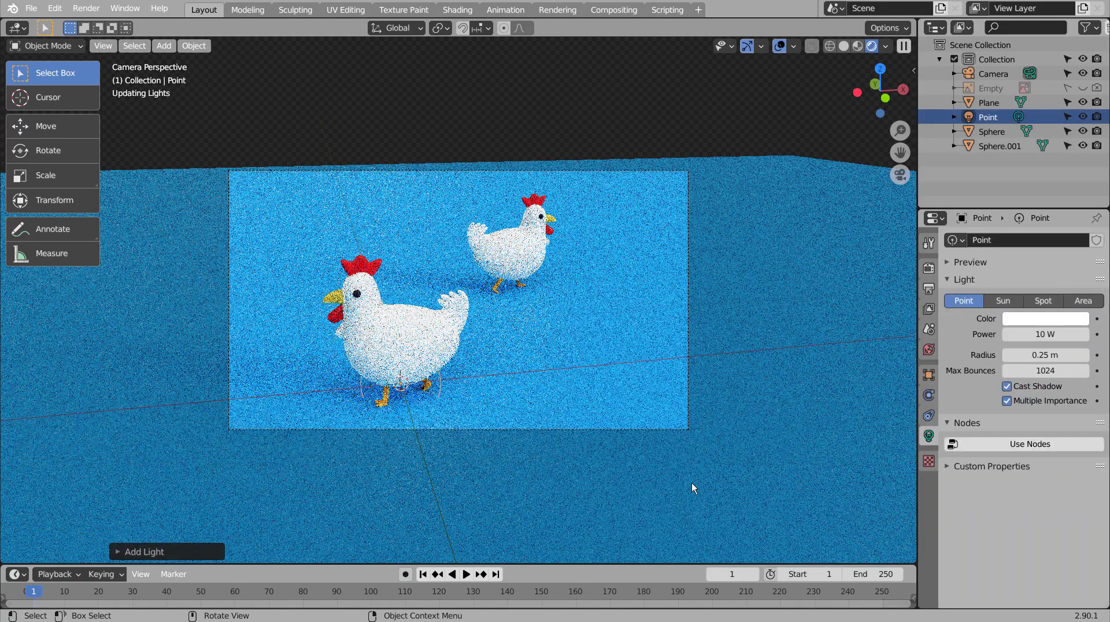
key("g")
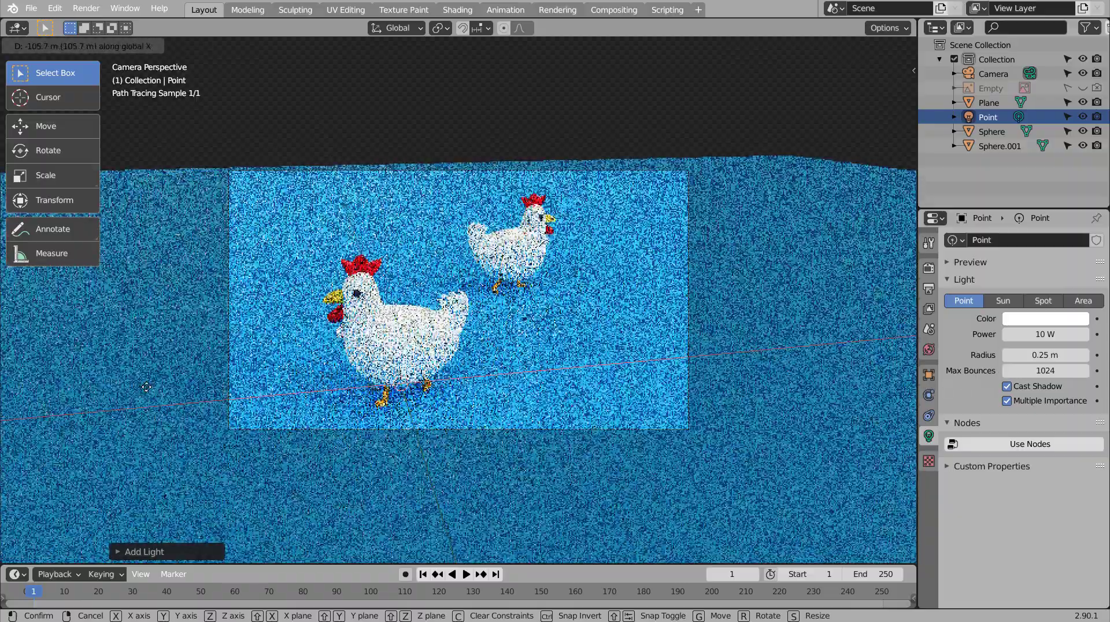
scroll("down", 3)
left_click(834, 48)
Step: Reposition the point light above the chickens and return to the rendered camera view
key("ctrl+z")
key("g")
key("g")
key("KP_0")
key("KP_0")
scroll("up", 3)
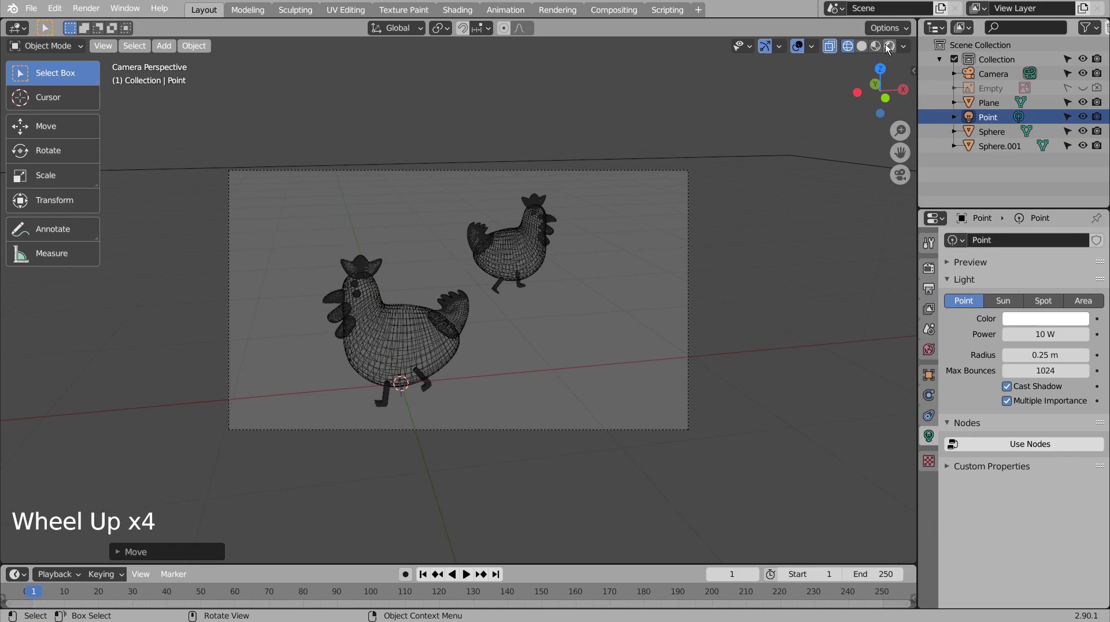
left_click(890, 47)
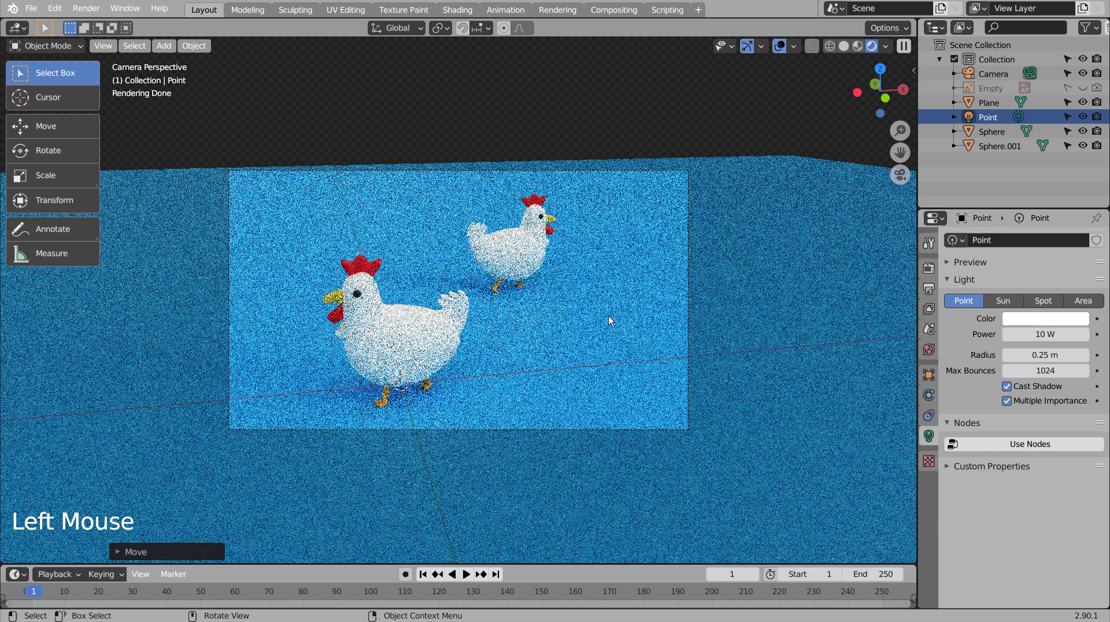
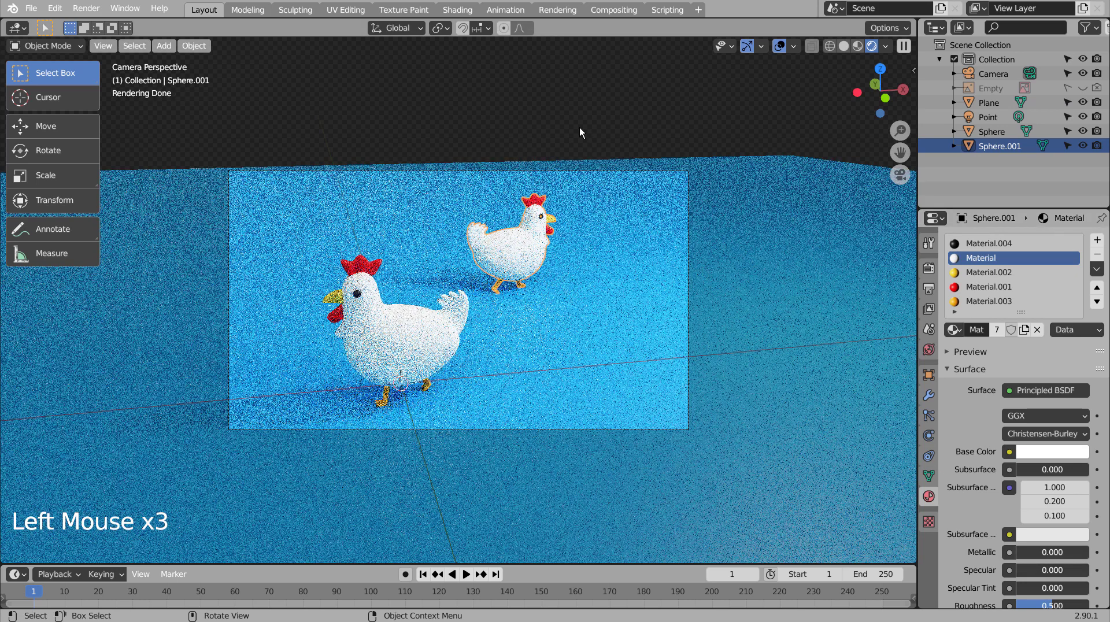
Step: Select the point light, review World background settings, and show Cycles render settings with 128 samples
left_click(582, 131)
left_click(694, 212)
left_click(644, 127)
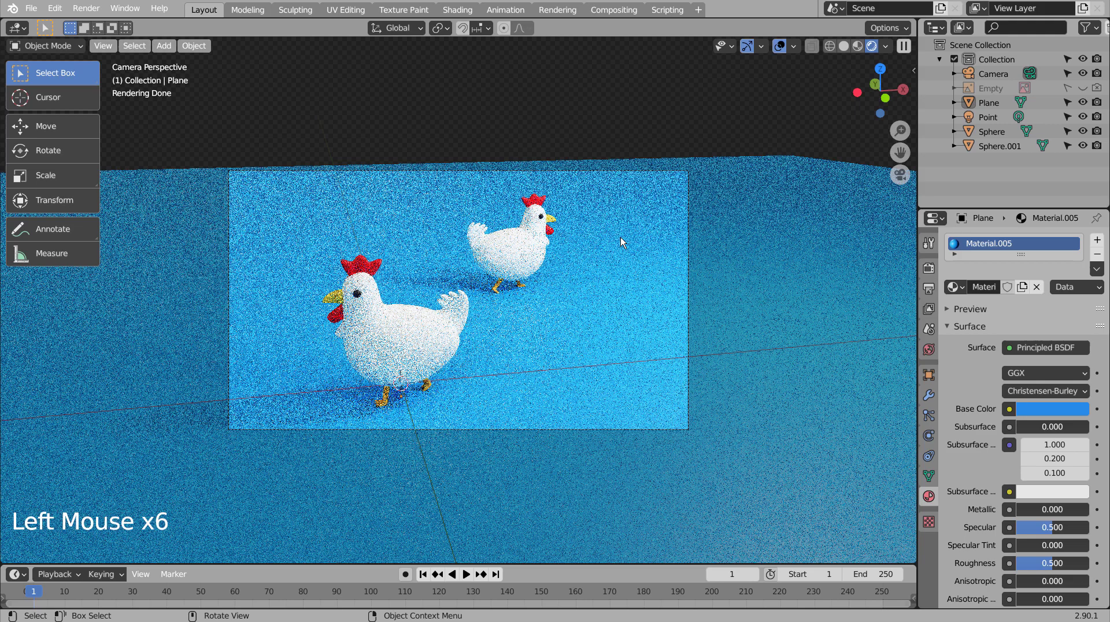
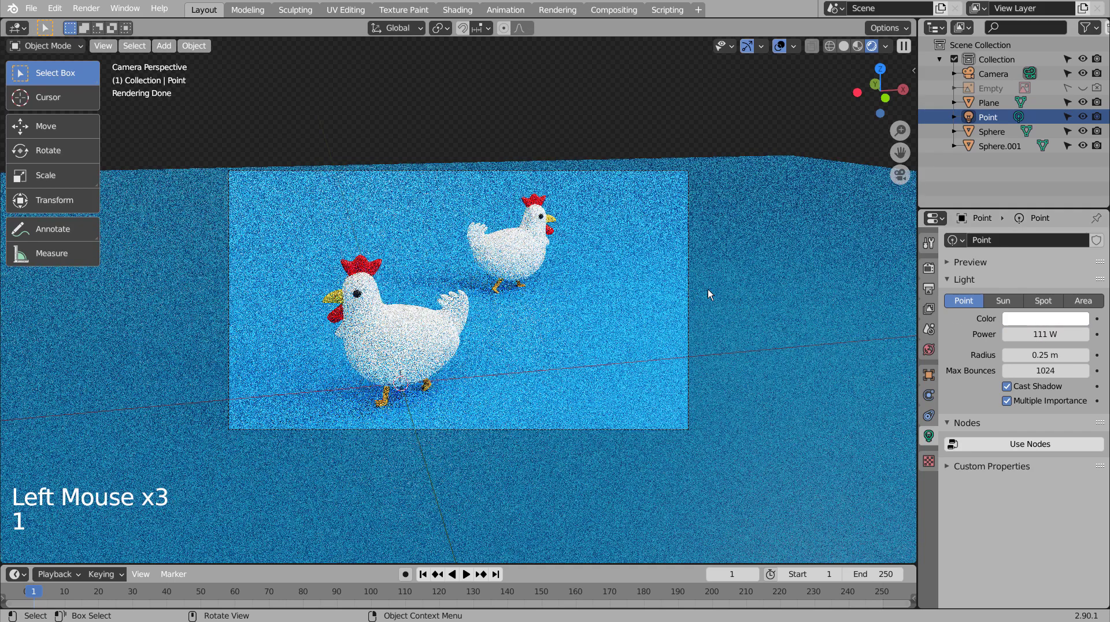
left_click(930, 347)
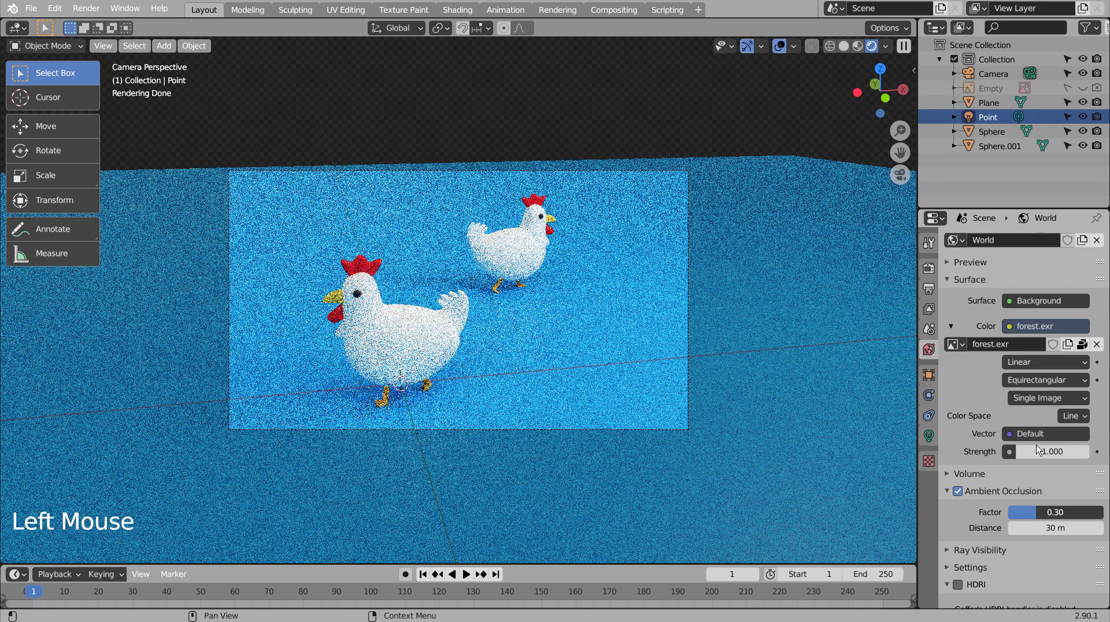
left_click(645, 109)
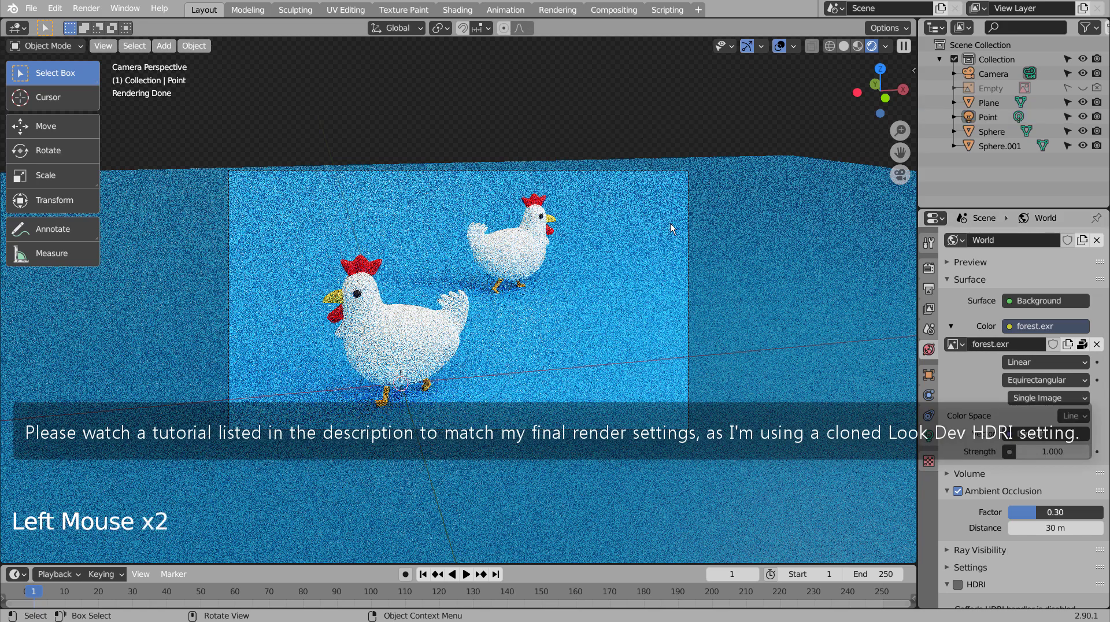